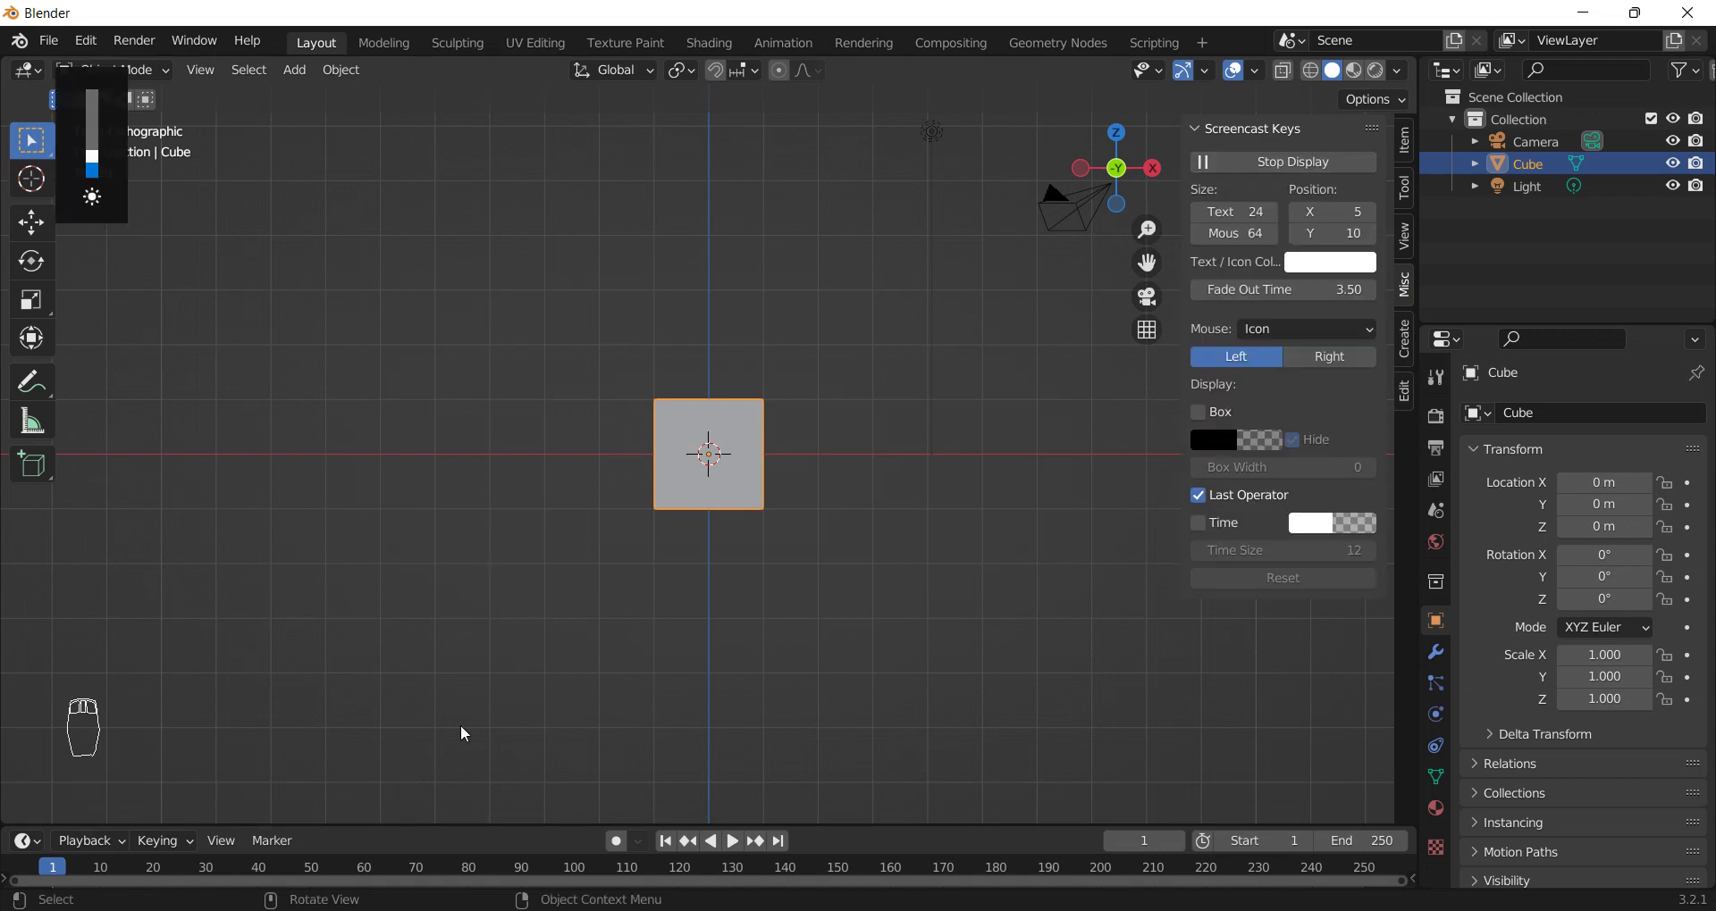
# - Hide the side panel and delete the default cube, leaving only camera and light
pyautogui.moveTo(987, 652); pyautogui.dragTo(803, 635)
pyautogui.press('n')
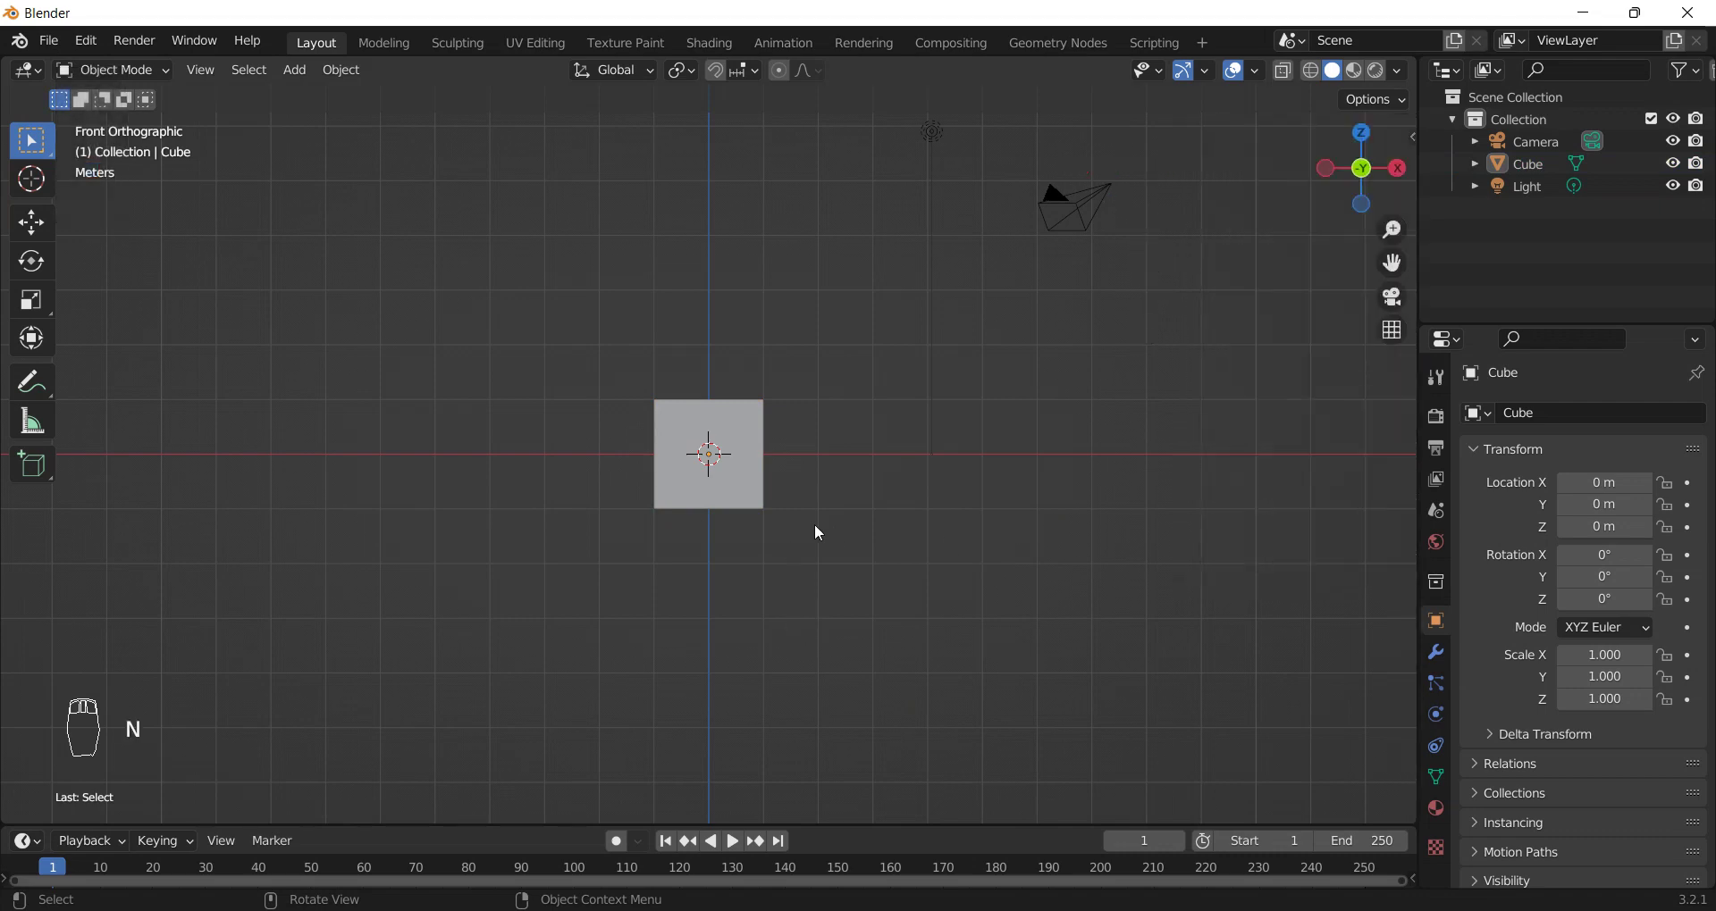
pyautogui.click(742, 480)
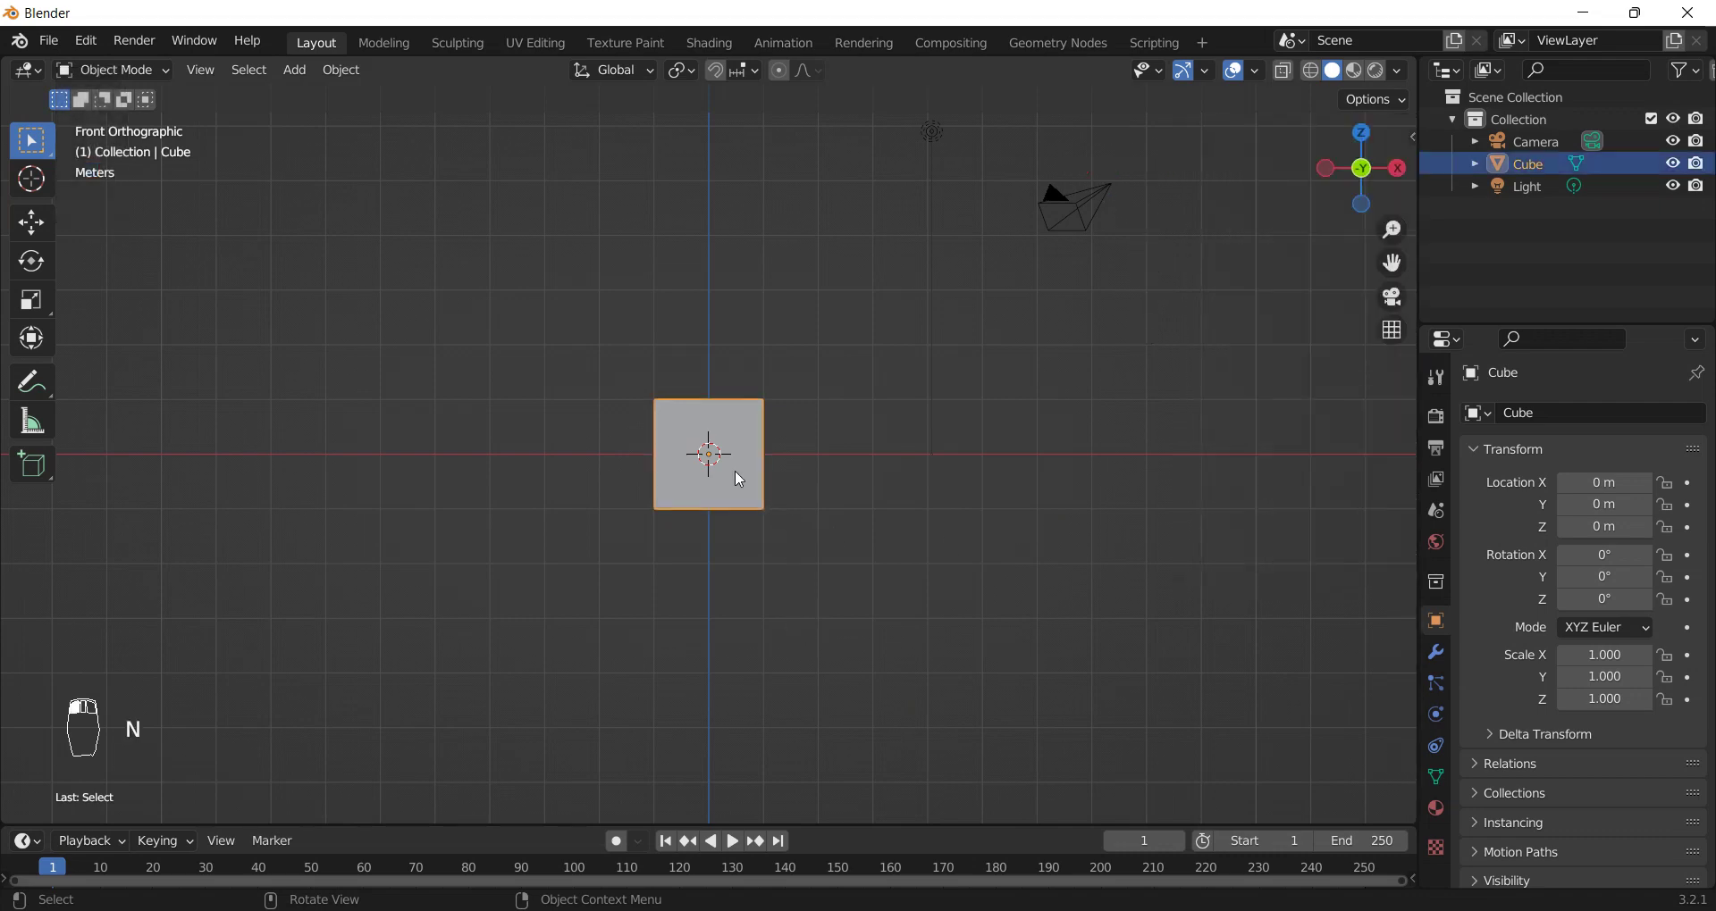
pyautogui.press('Delete')
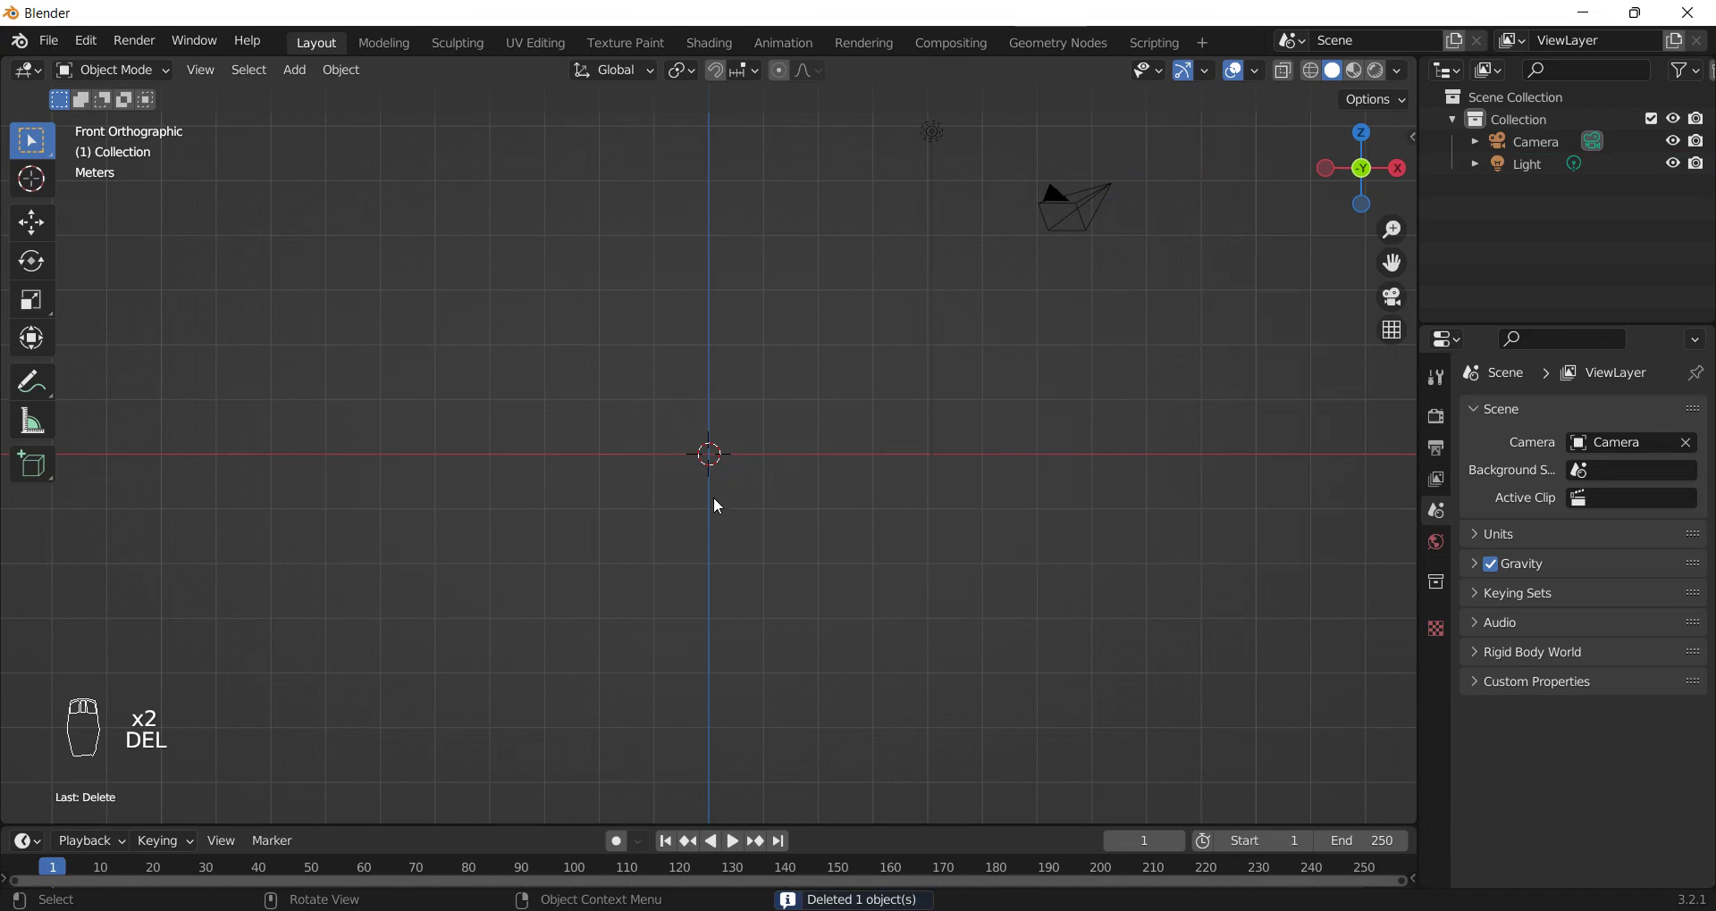
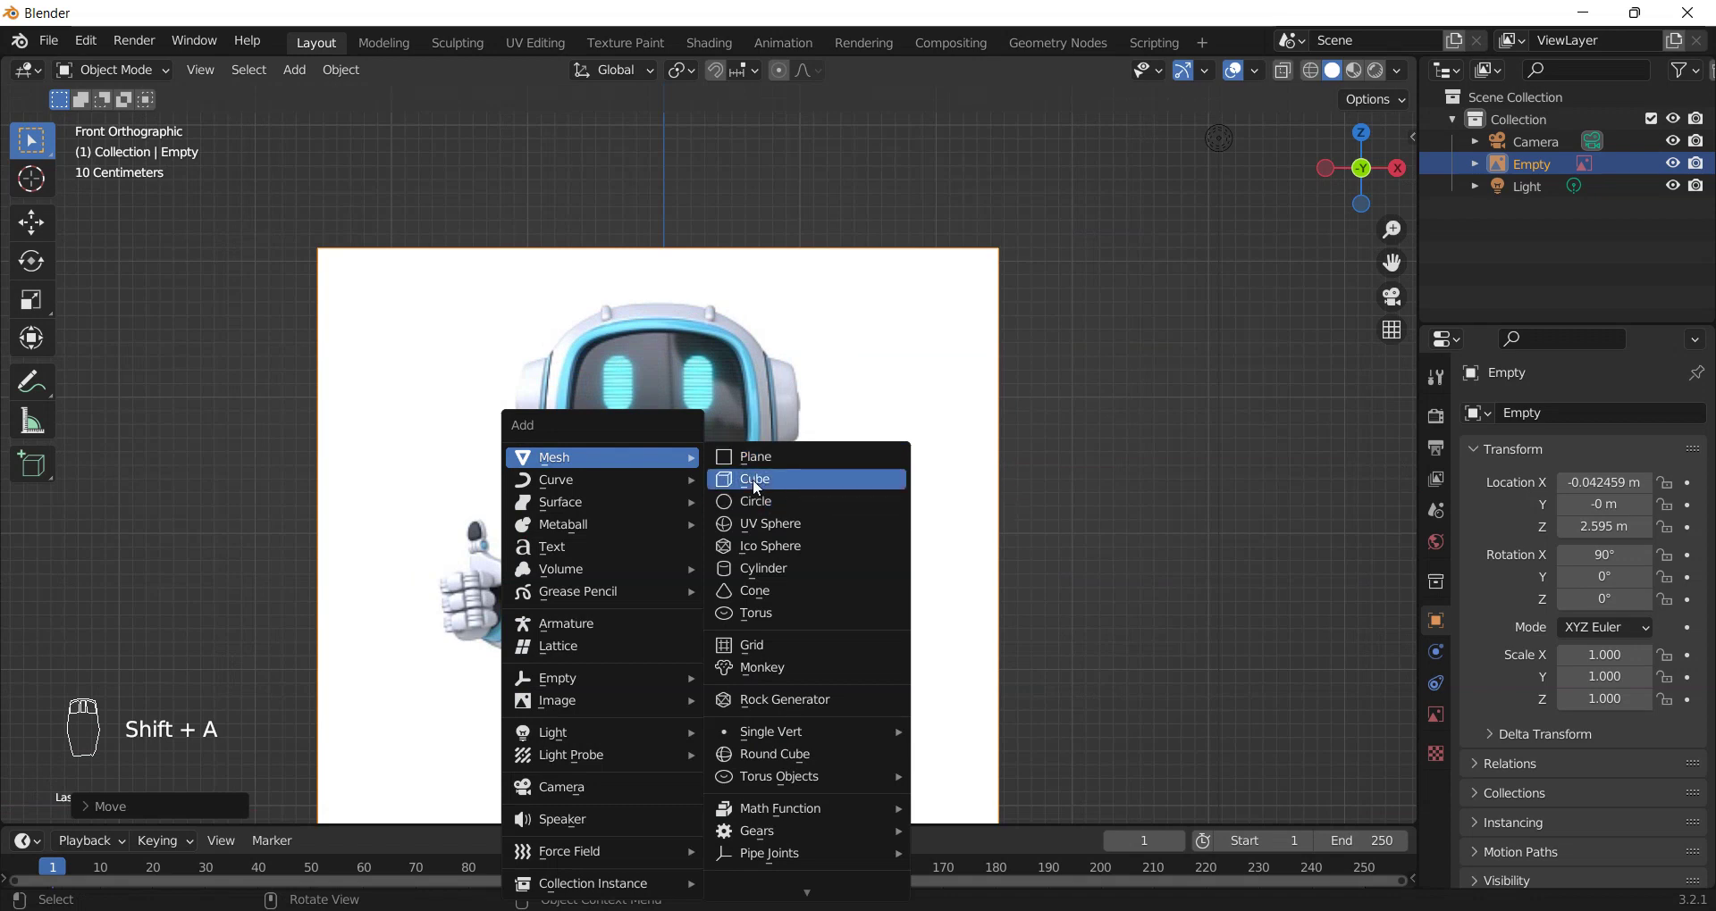
# - Add a cube mesh over the robot reference image
pyautogui.middleClick(706, 549)
# - Move the cube up over the robot's head and delete its left-half vertices
pyautogui.press('g')
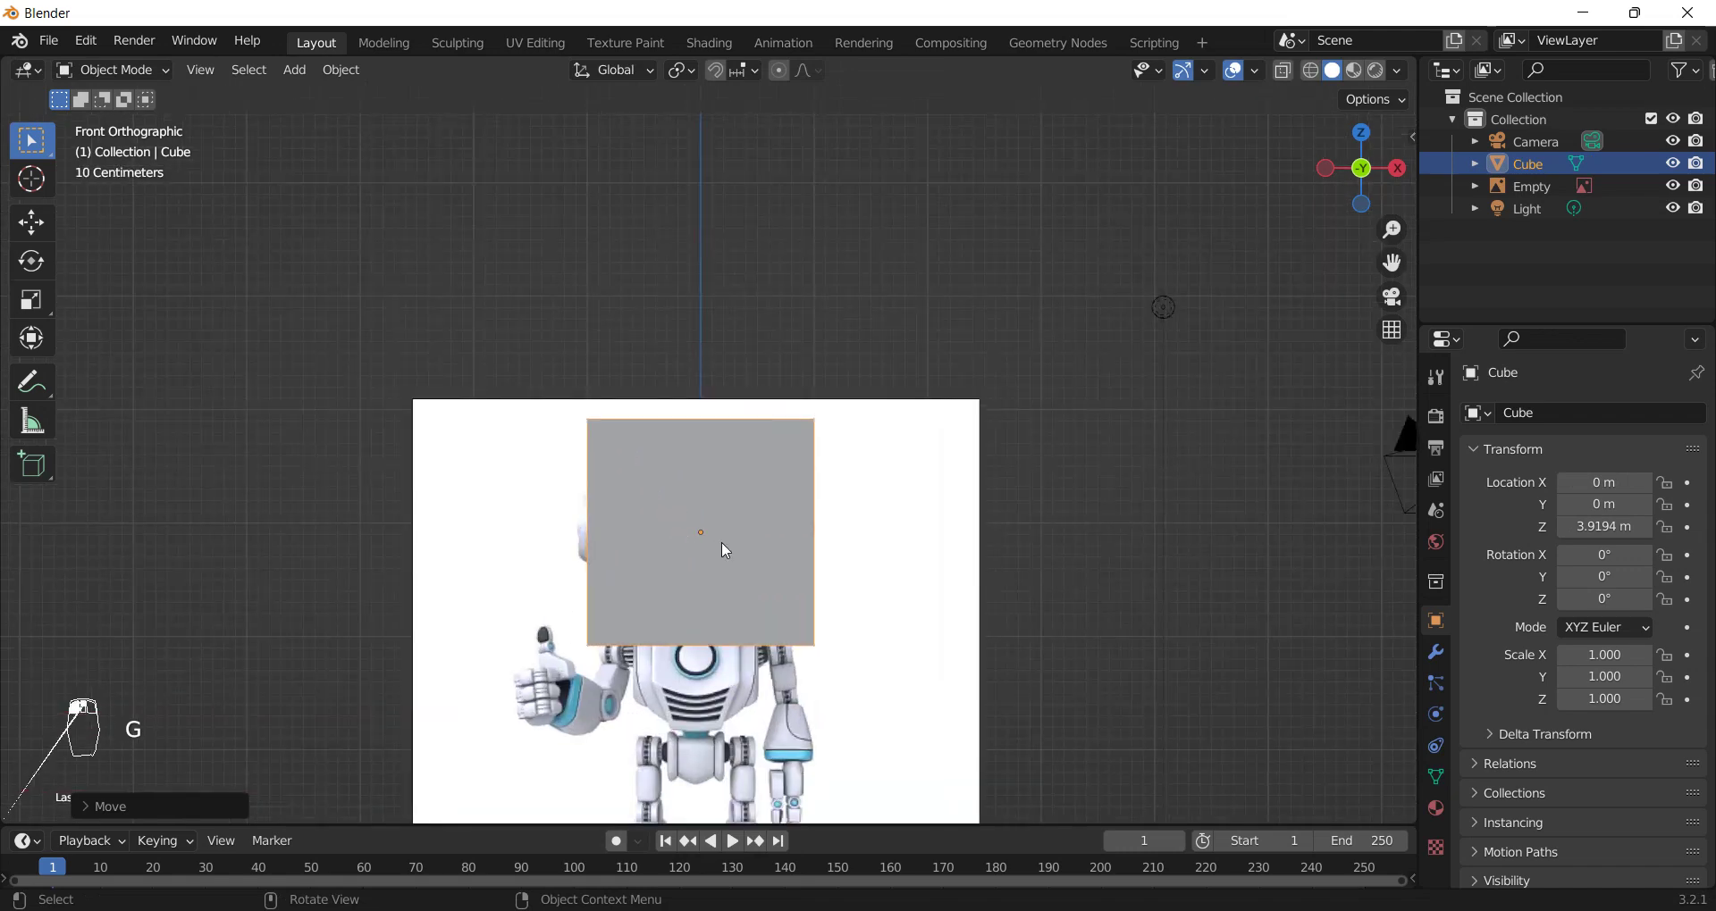
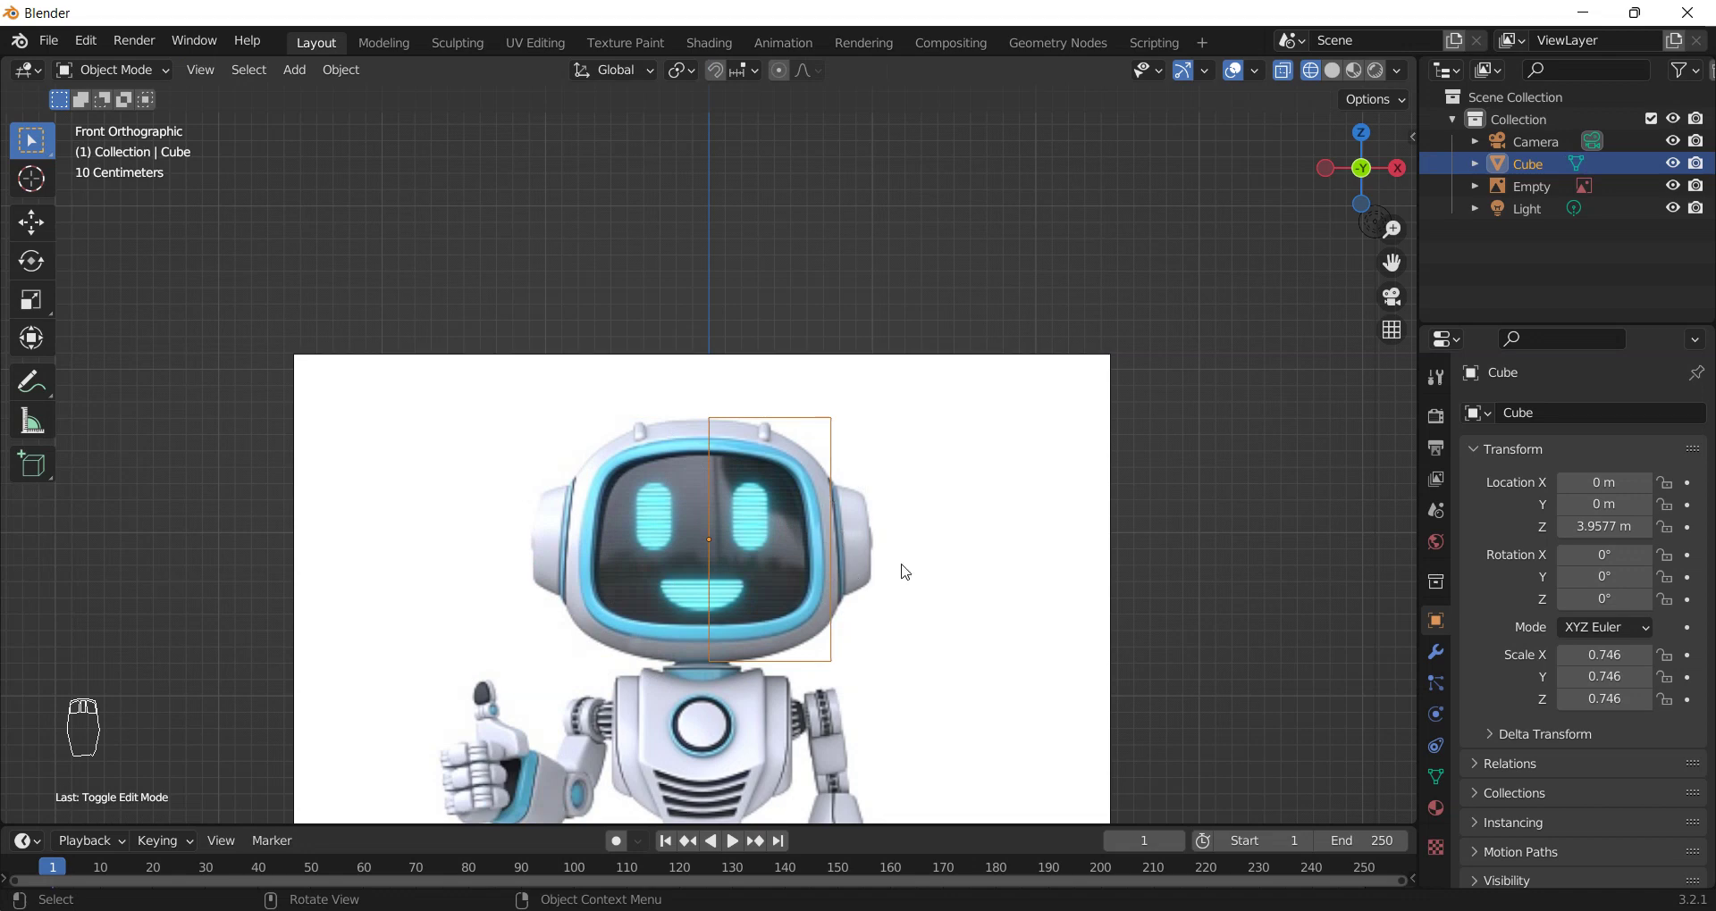
pyautogui.press('Tab')
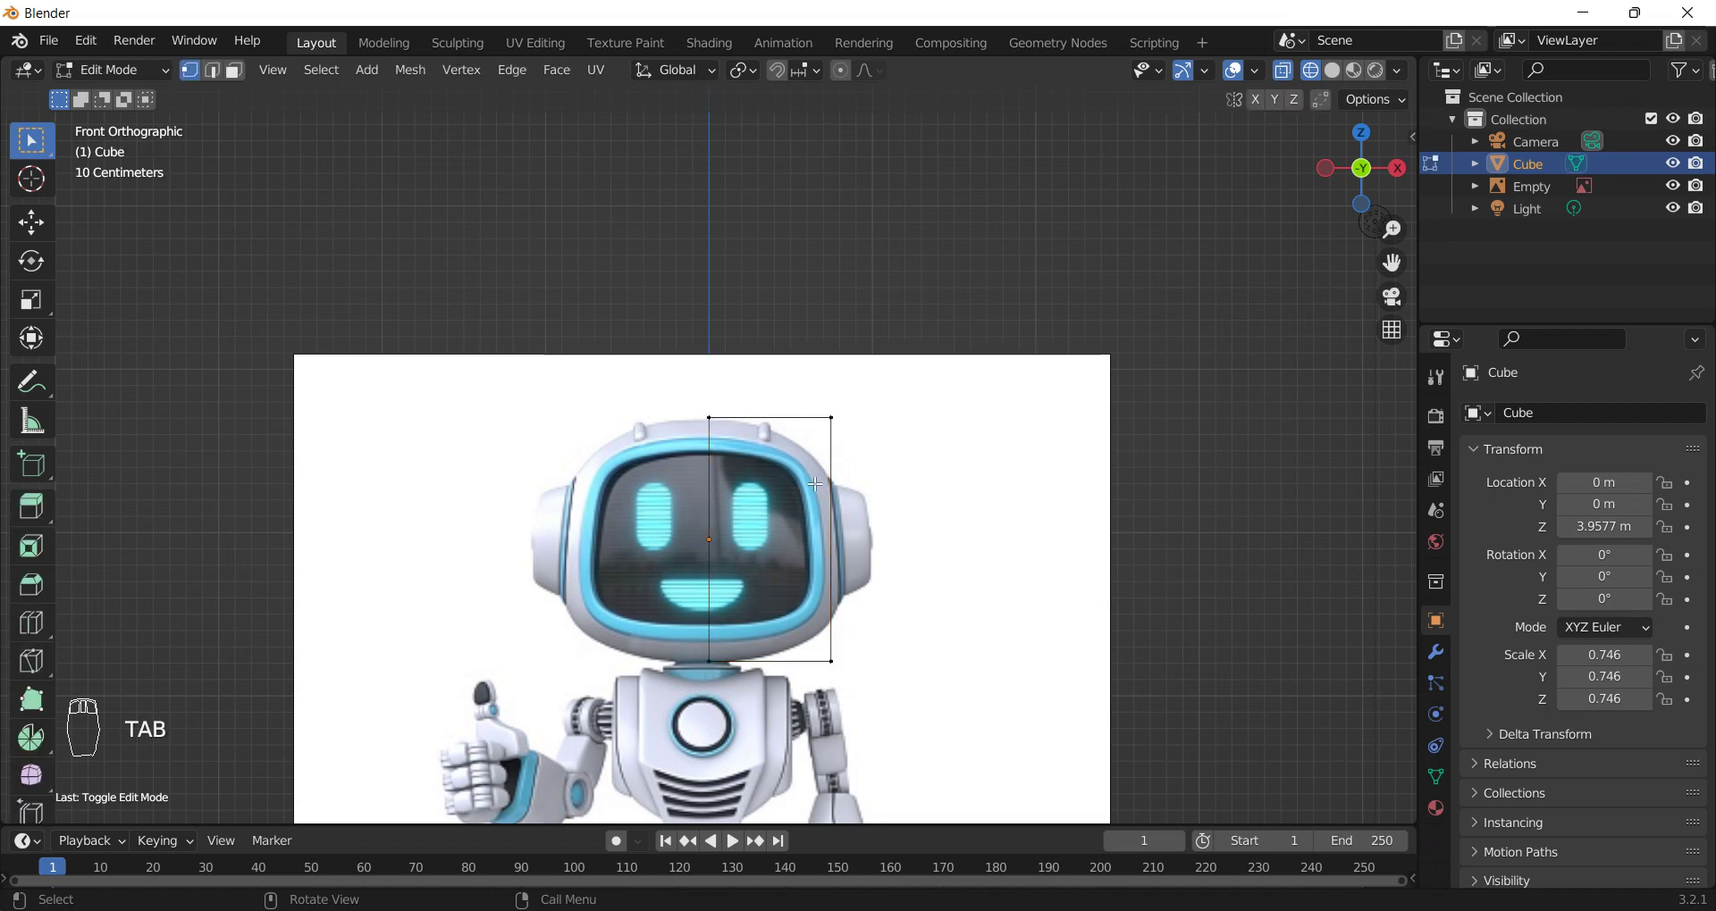
pyautogui.press('Tab')
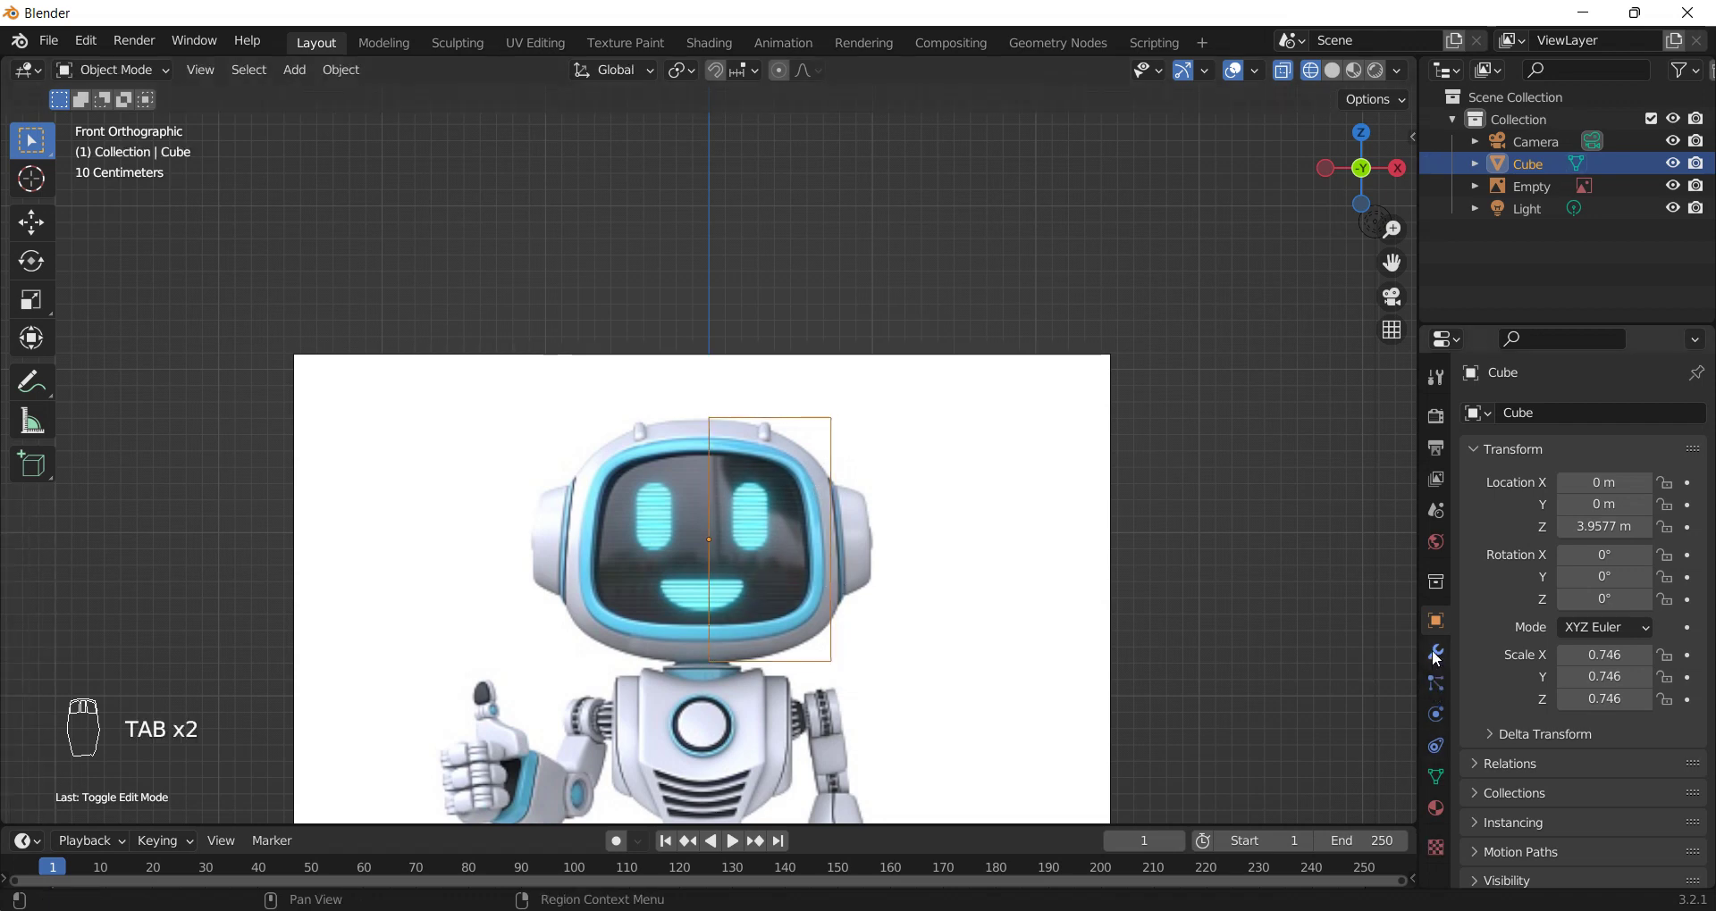
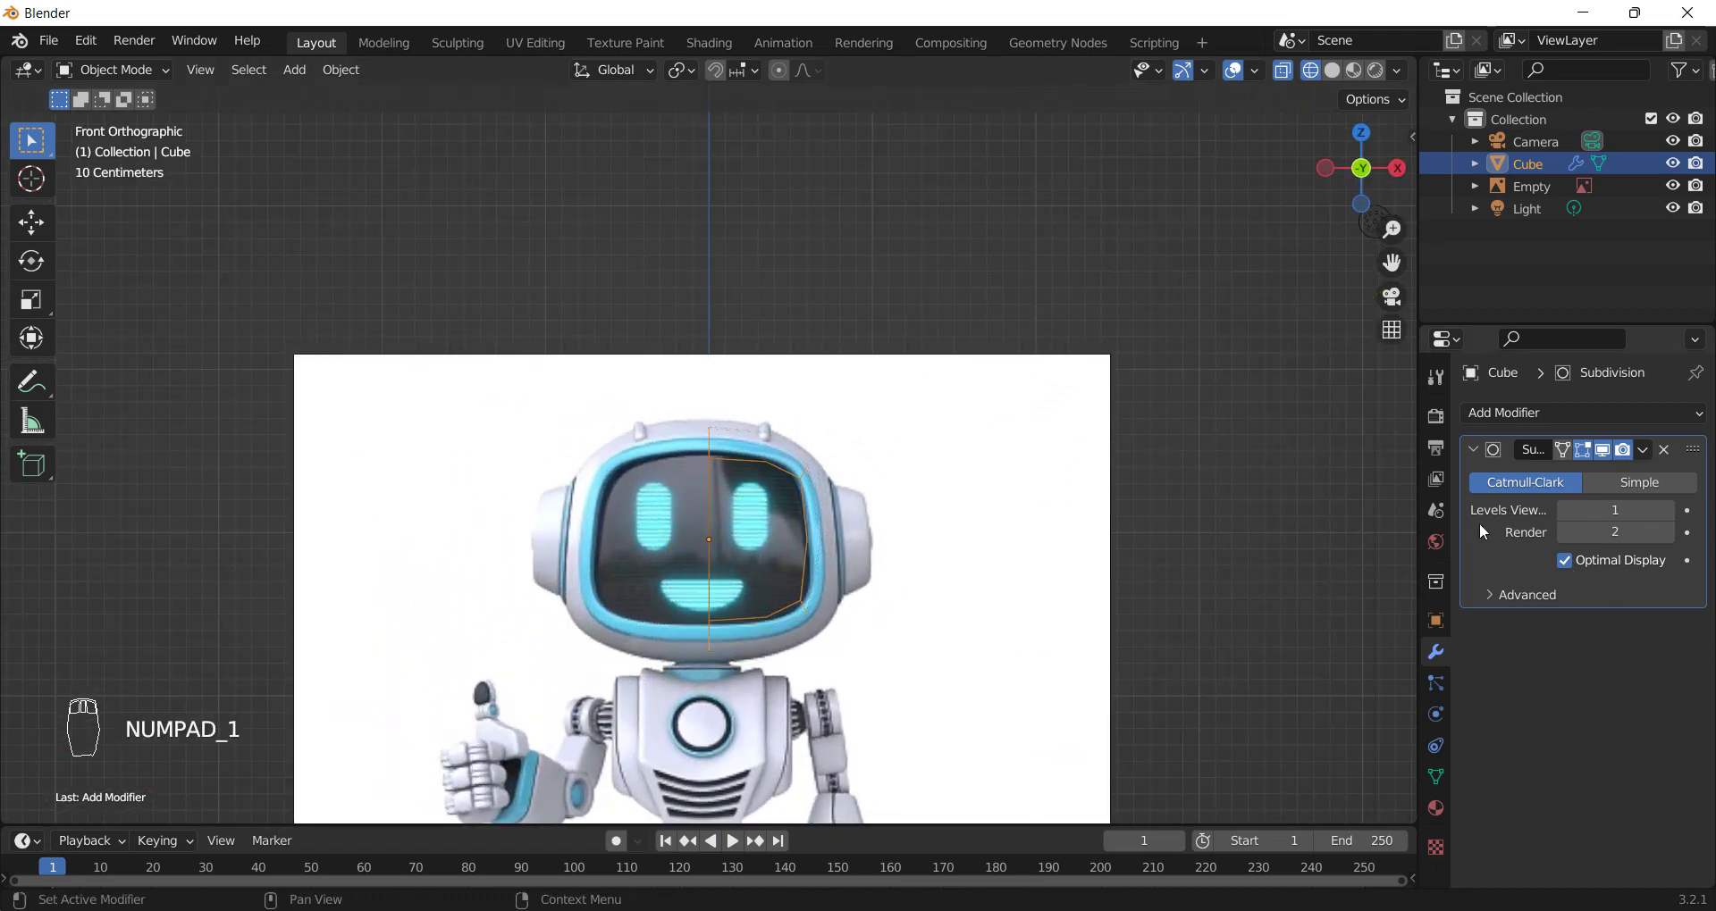
# - Mirror the half cube into a solid head block and flatten it front to back along Y
pyautogui.moveTo(1518, 417); pyautogui.dragTo(1254, 673)
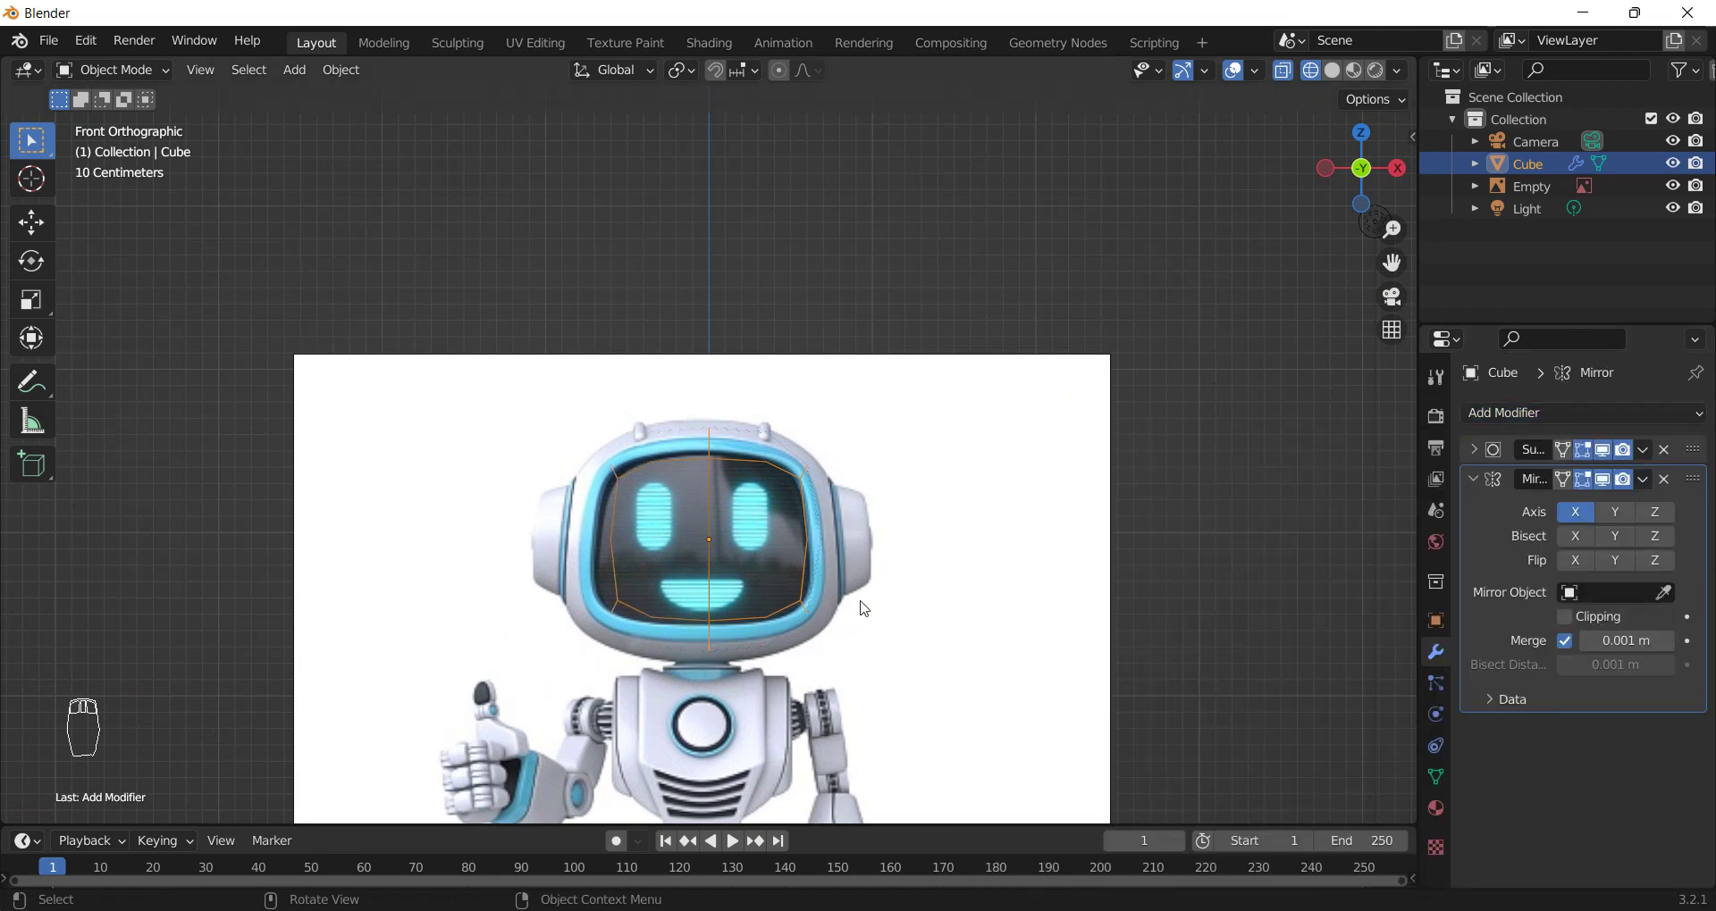
pyautogui.press('z')
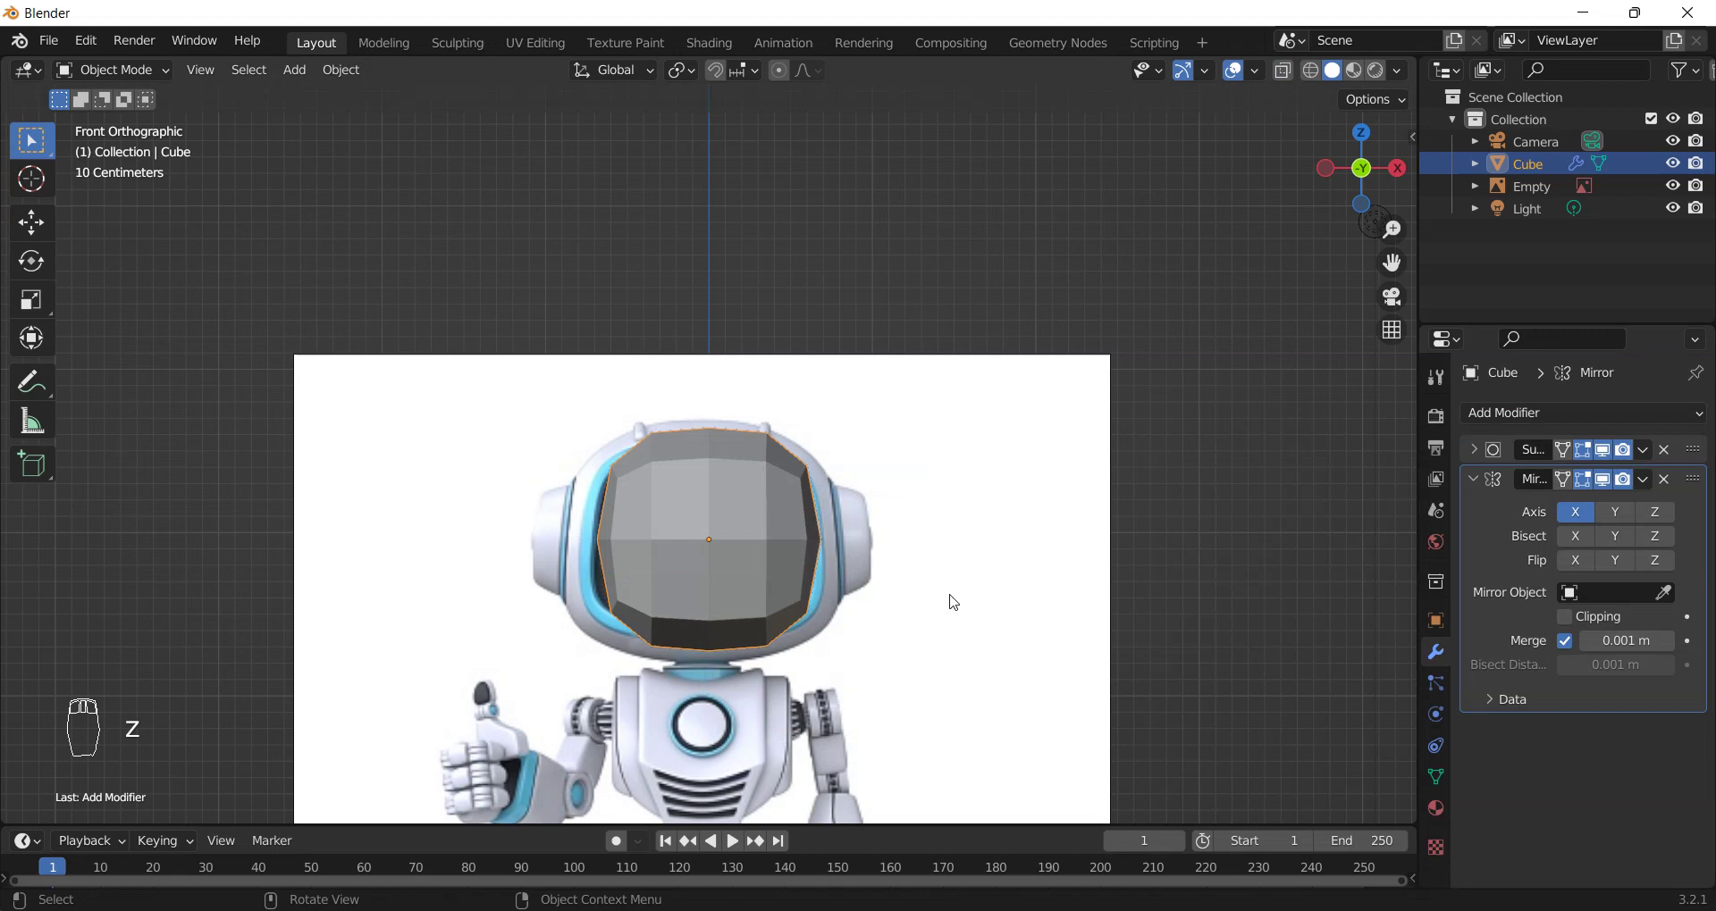
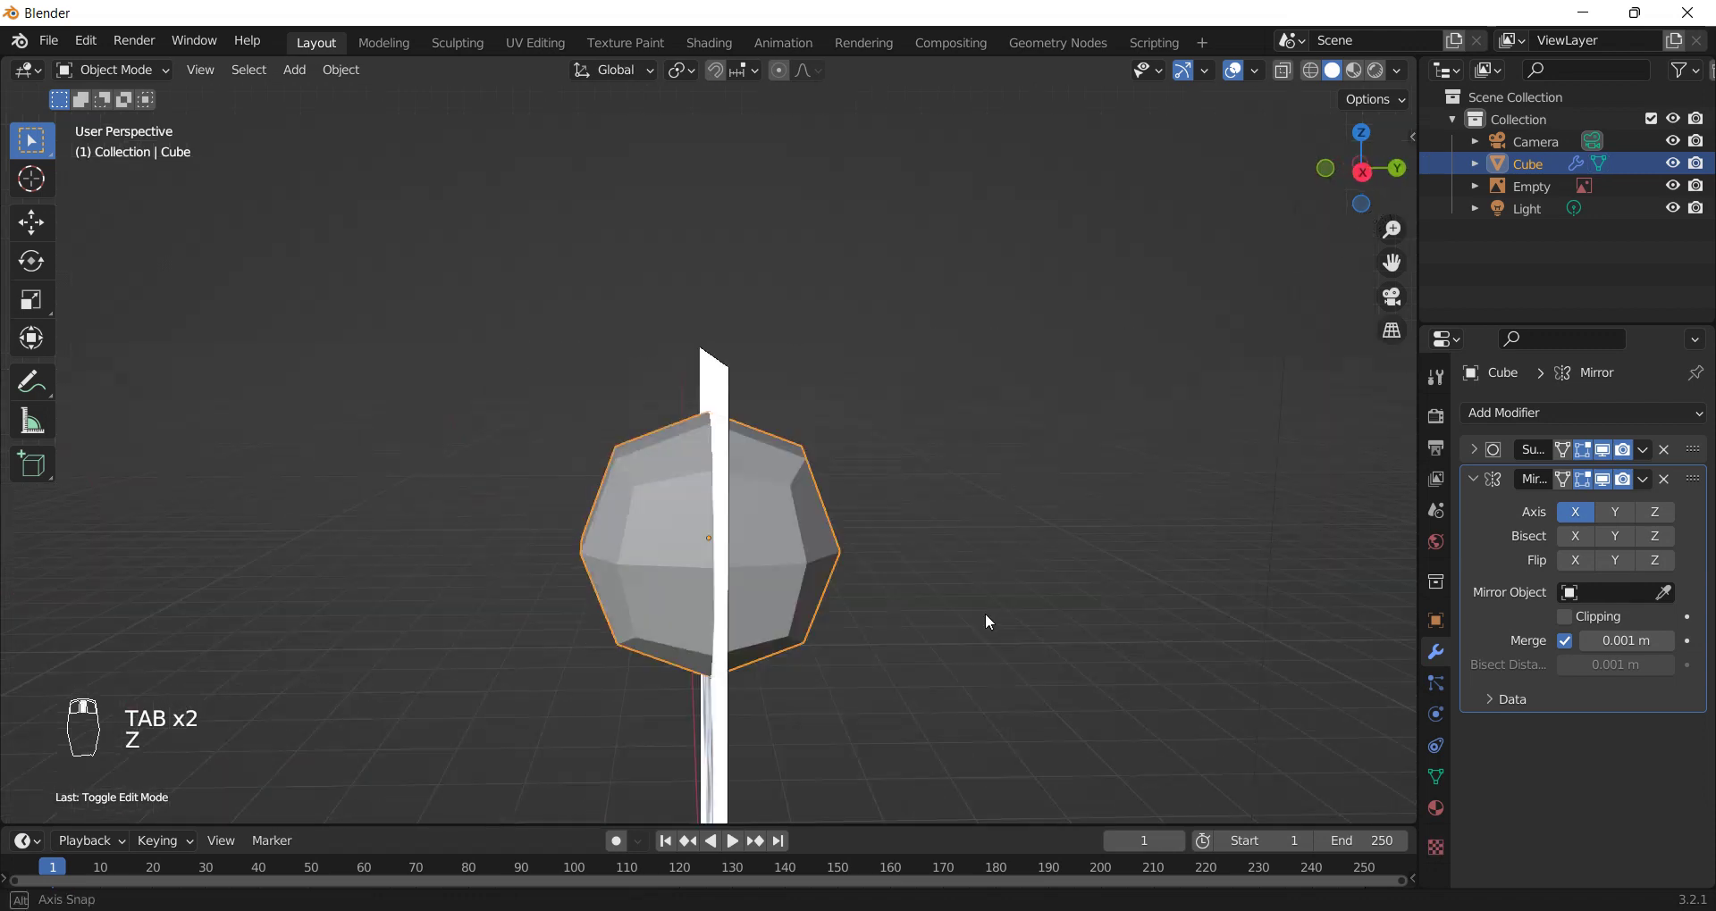
pyautogui.press('s')
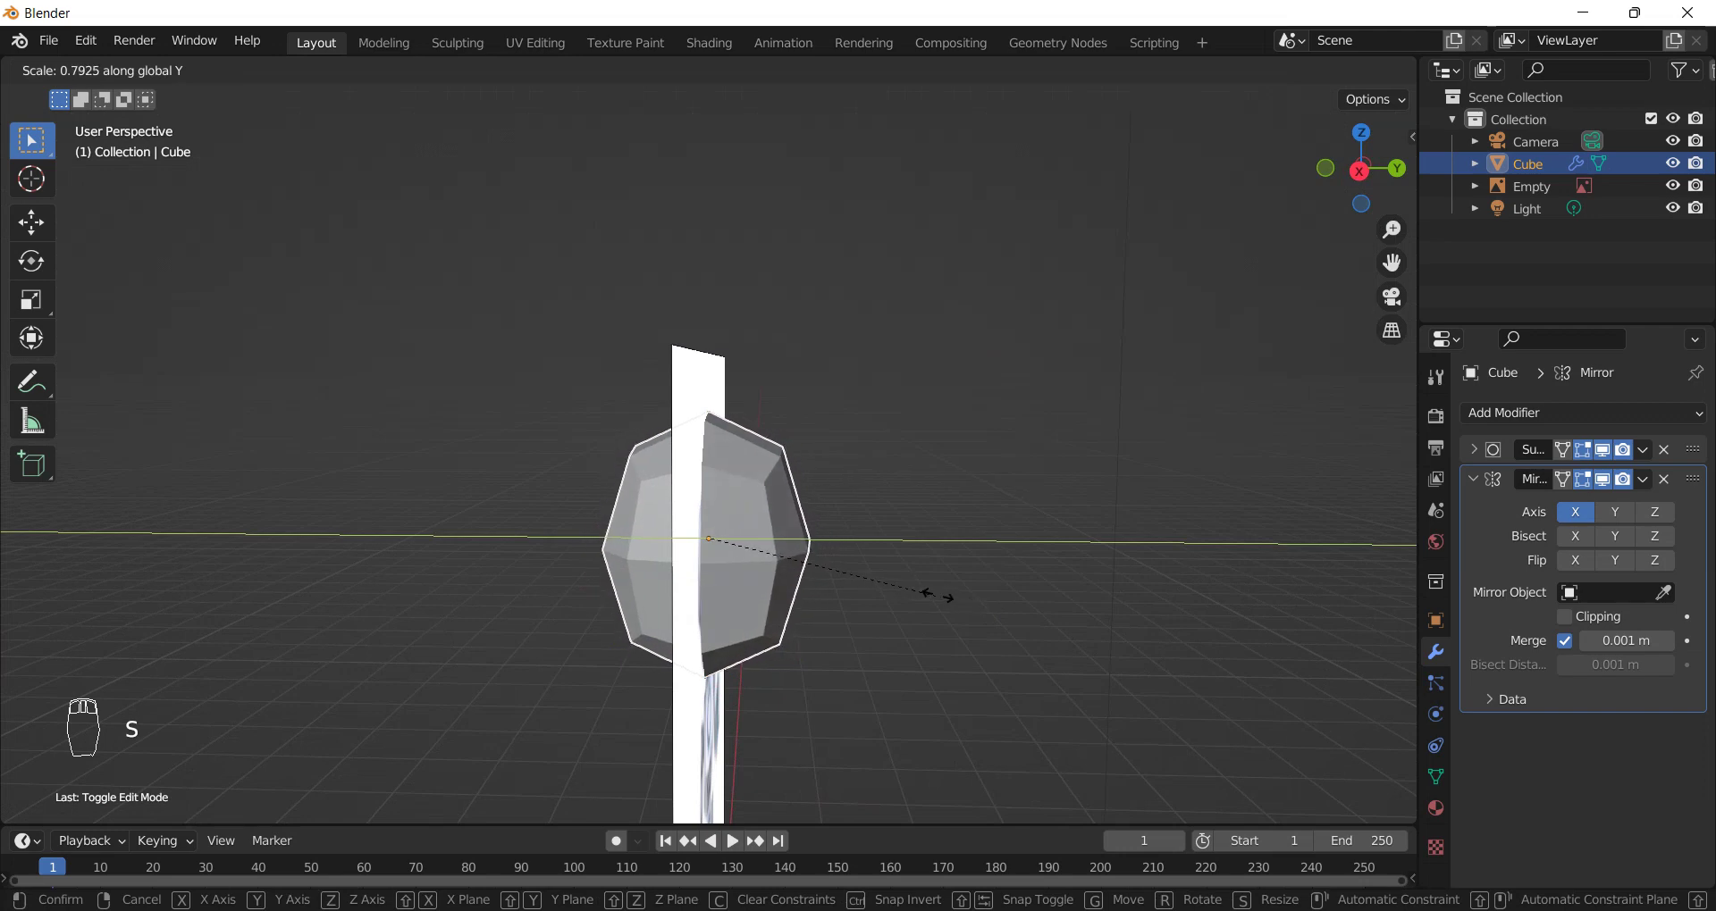
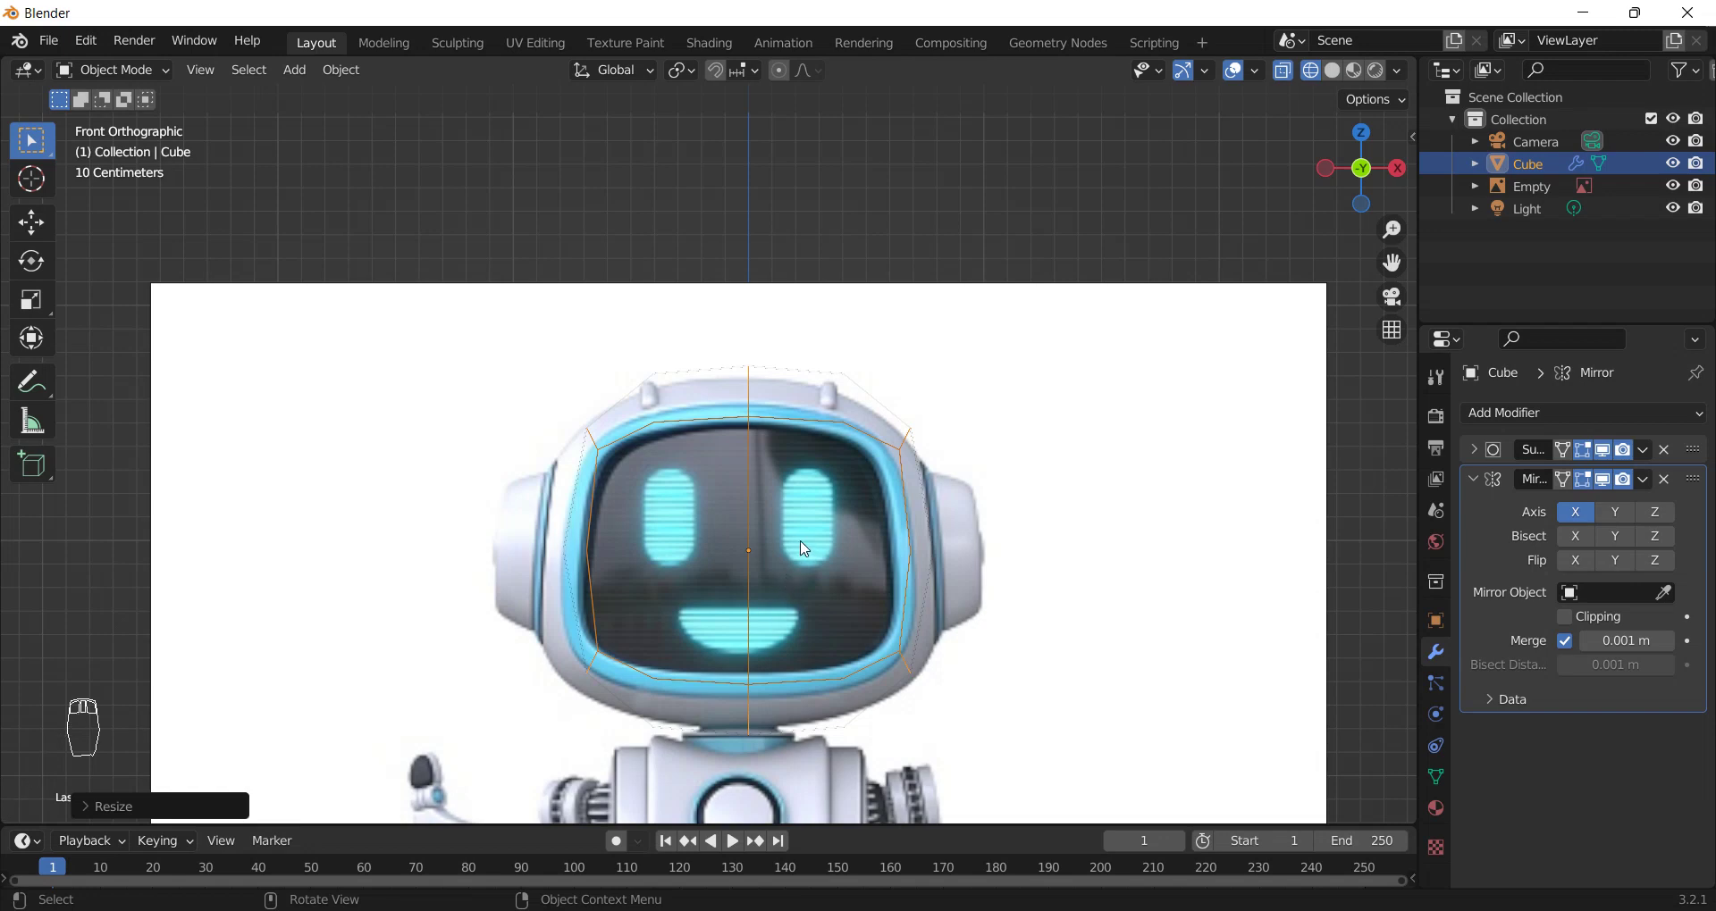
# - Check the head from the side, reduce its depth, then return to front view to edit vertices
pyautogui.moveTo(894, 569); pyautogui.dragTo(700, 593)
pyautogui.middleClick(666, 594)
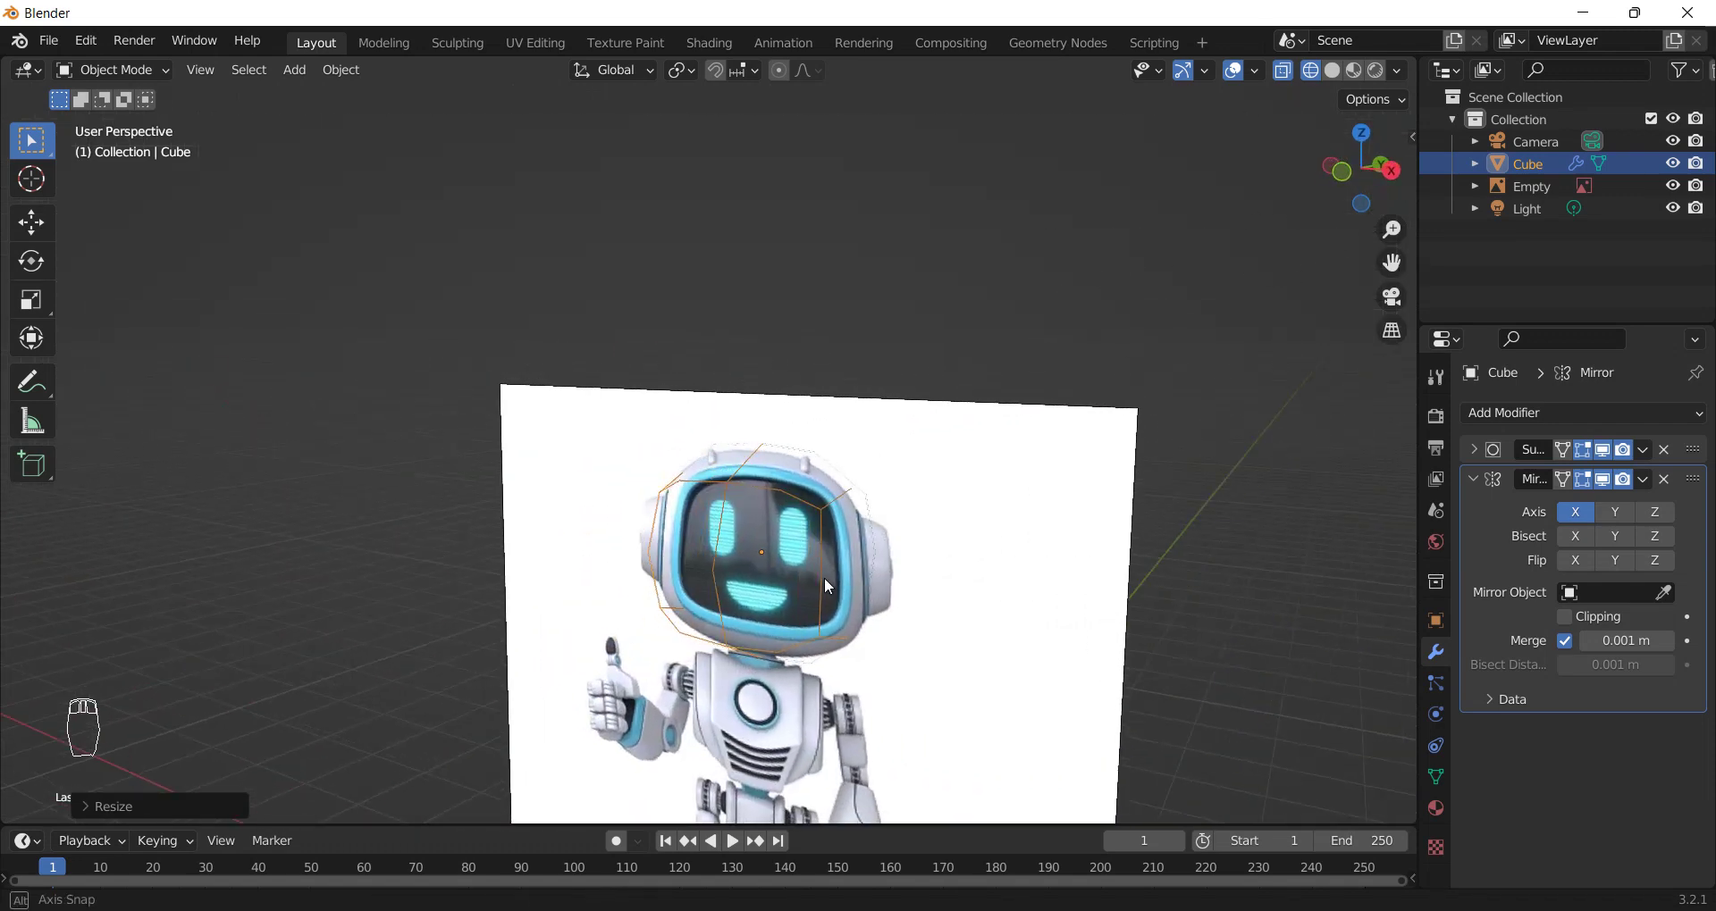
pyautogui.moveTo(994, 579); pyautogui.dragTo(78, 706)
pyautogui.press('KP_3')
pyautogui.press('s')
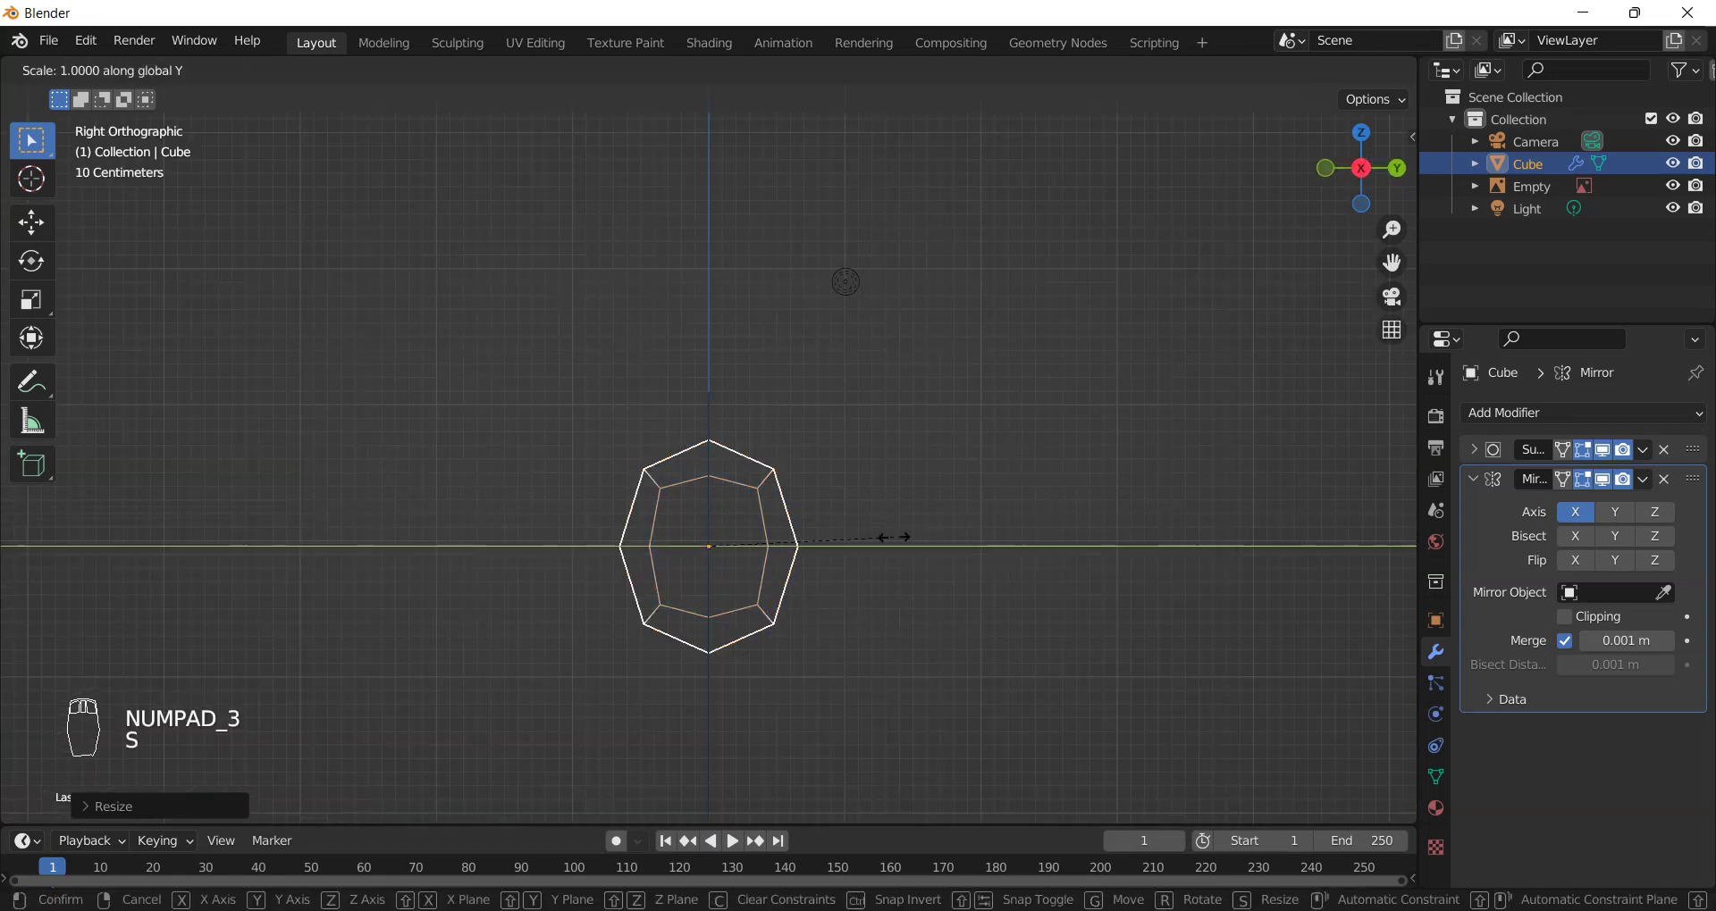
pyautogui.moveTo(868, 546); pyautogui.dragTo(811, 551)
pyautogui.press('KP_1')
pyautogui.press('Tab')
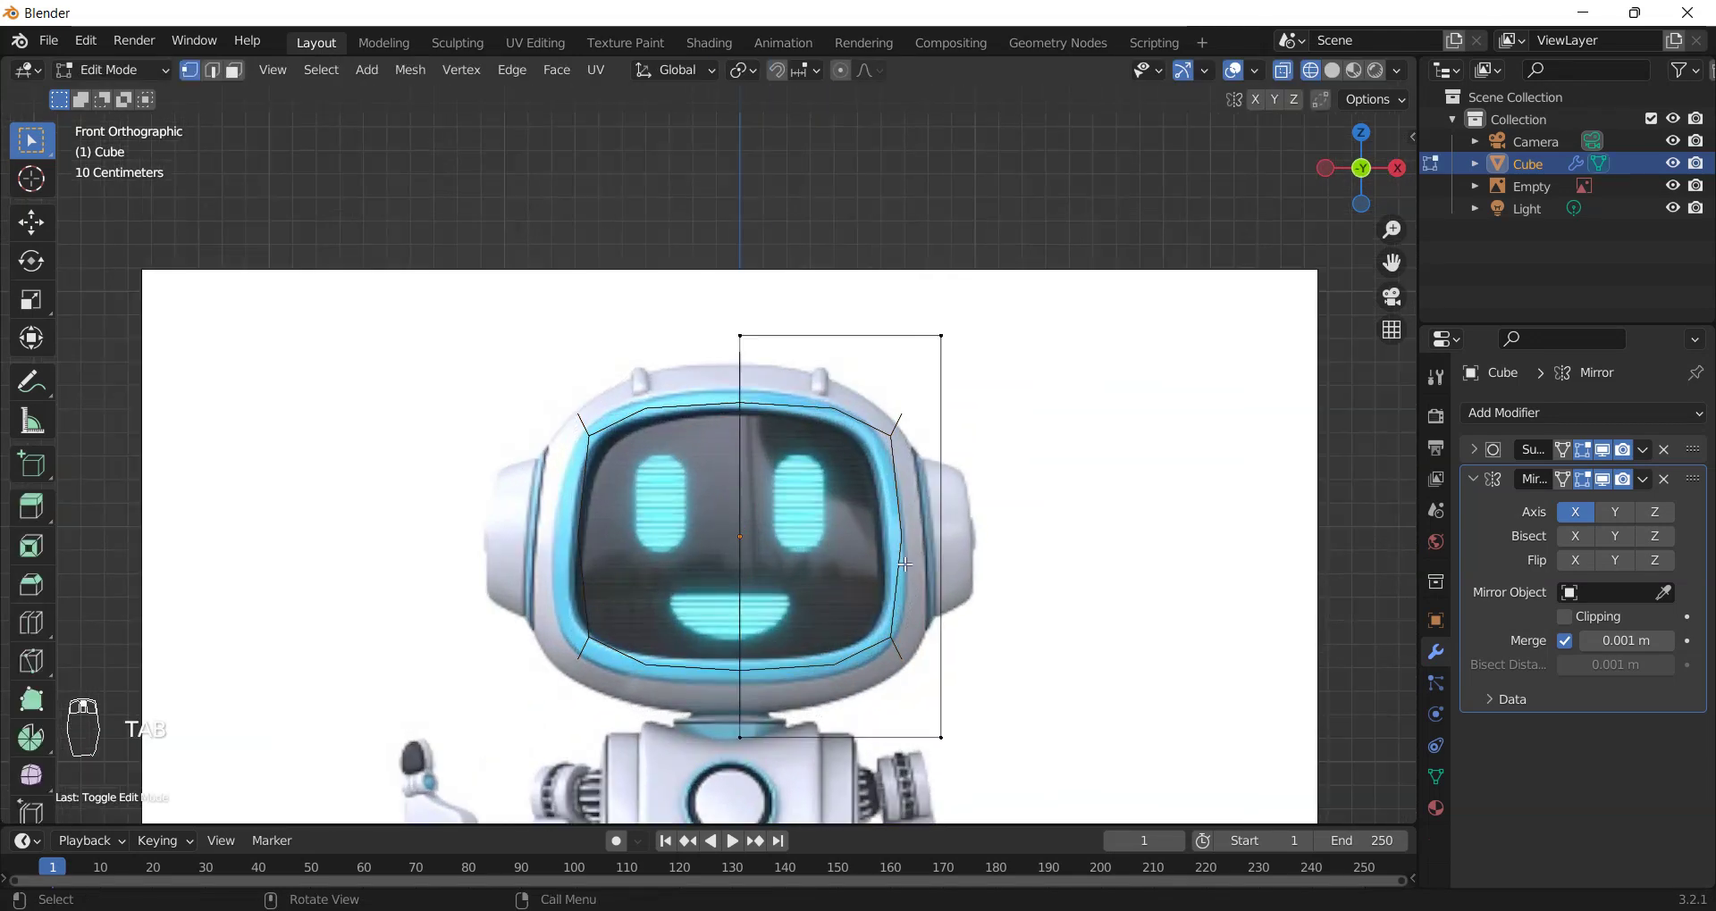
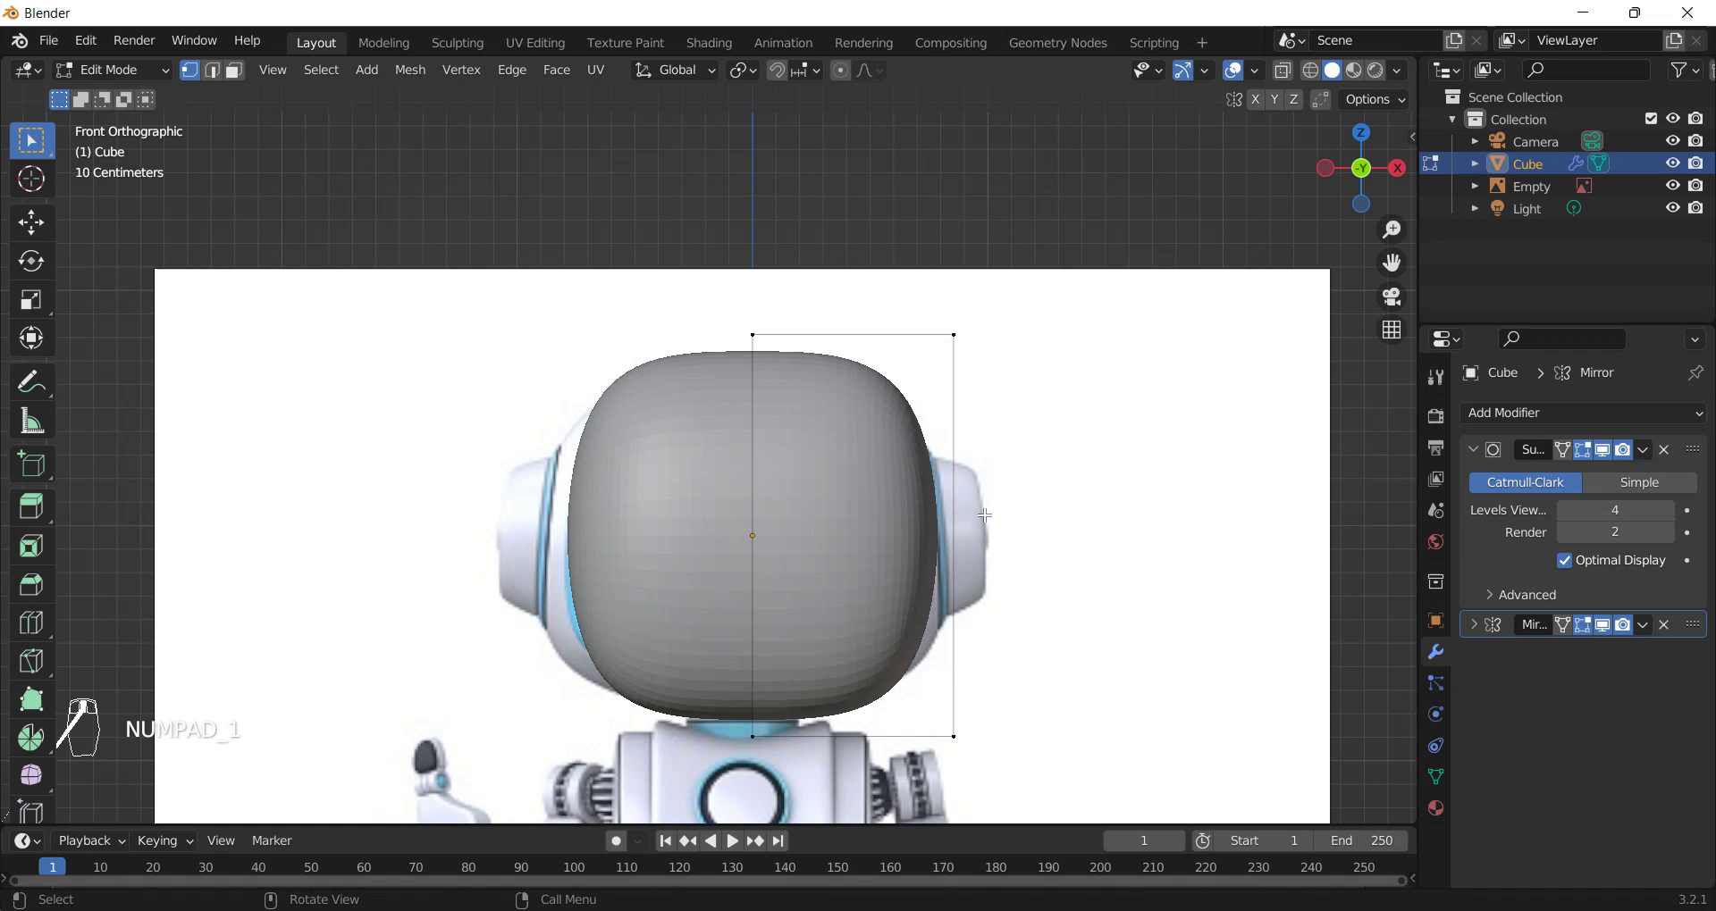
# - Switch to see-through display and add a second cube for the right ear piece
pyautogui.press('z')
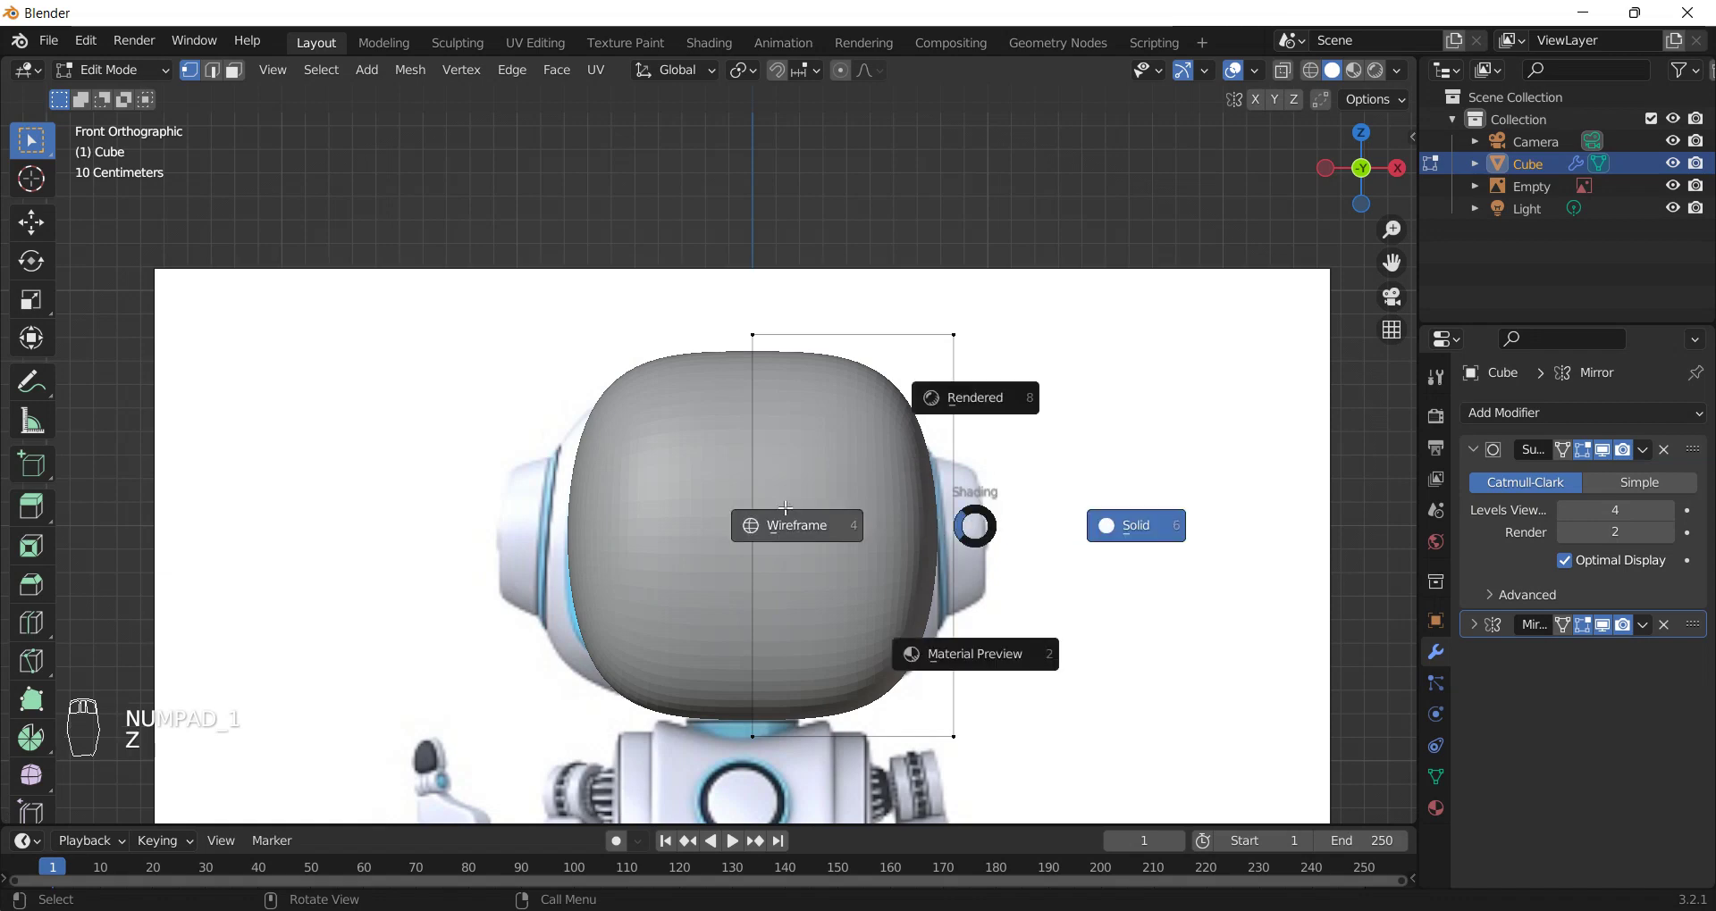
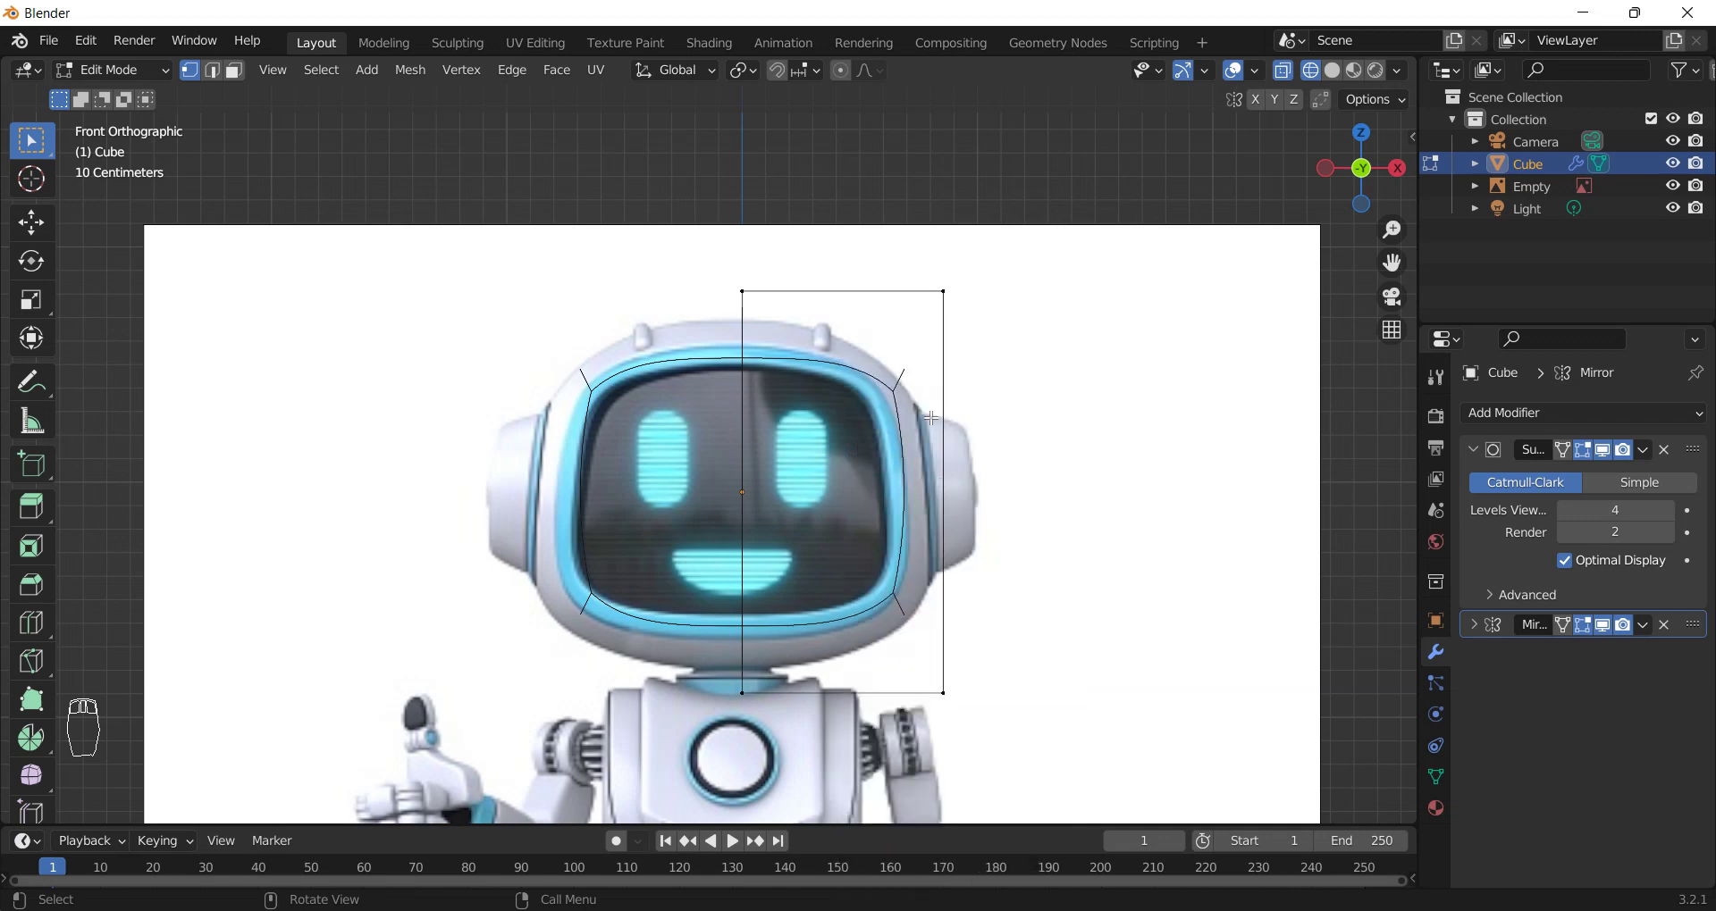
pyautogui.press('shift+a')
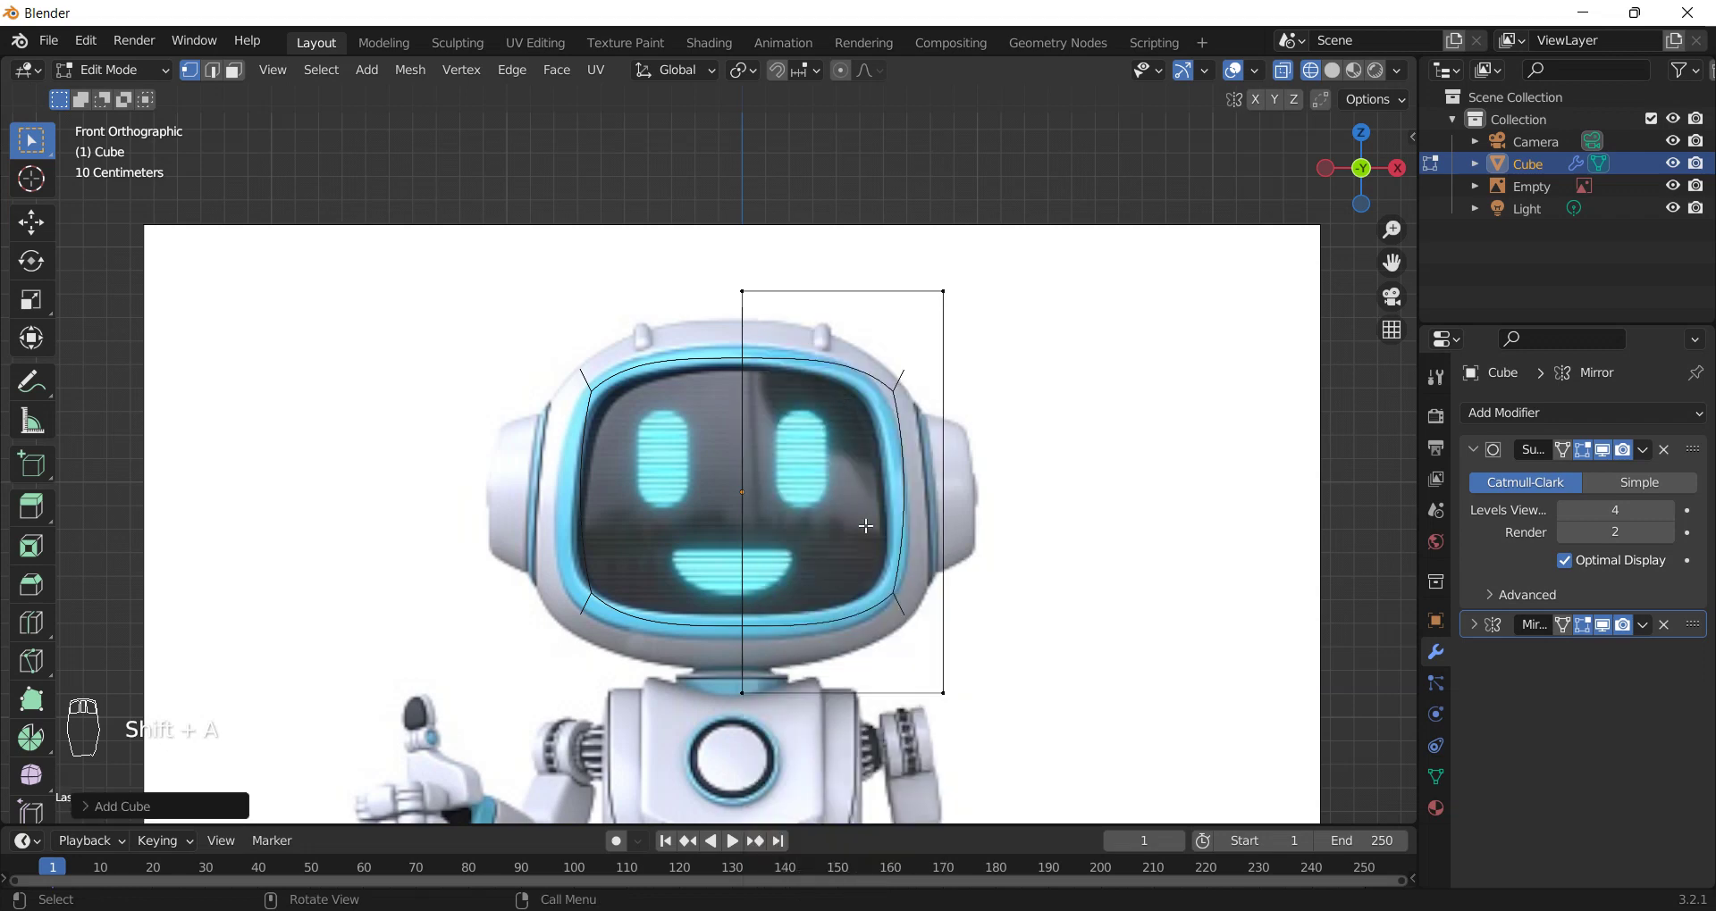
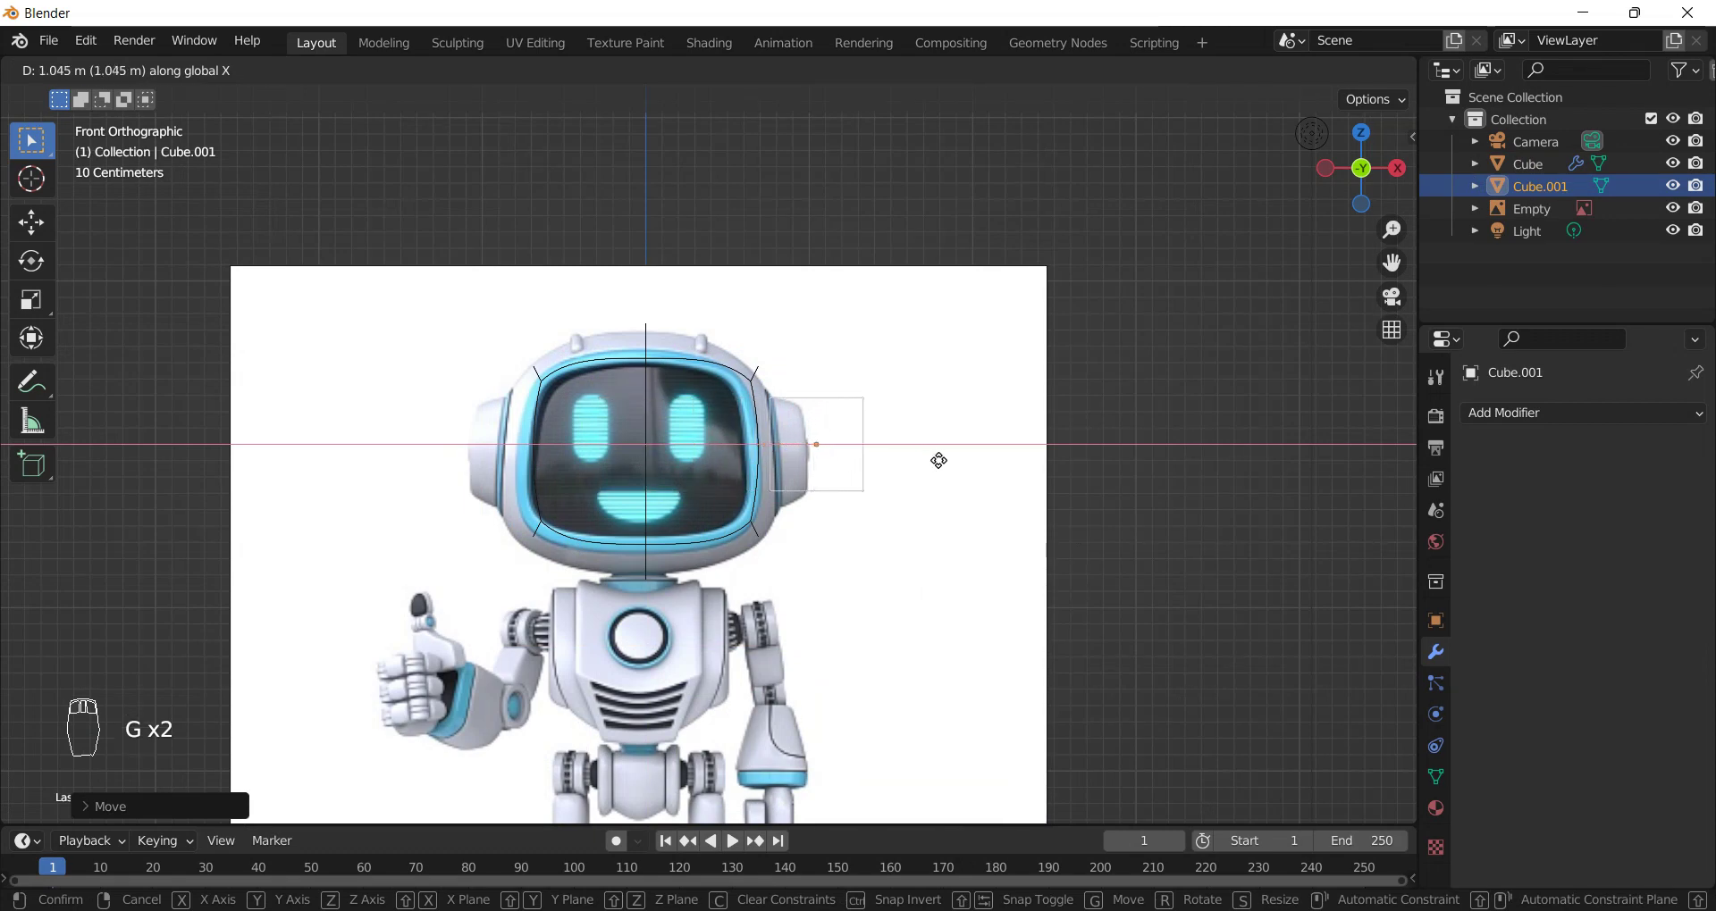
# - Tilt the ear block around Y to match the ear and bevel its edges
pyautogui.press('r')
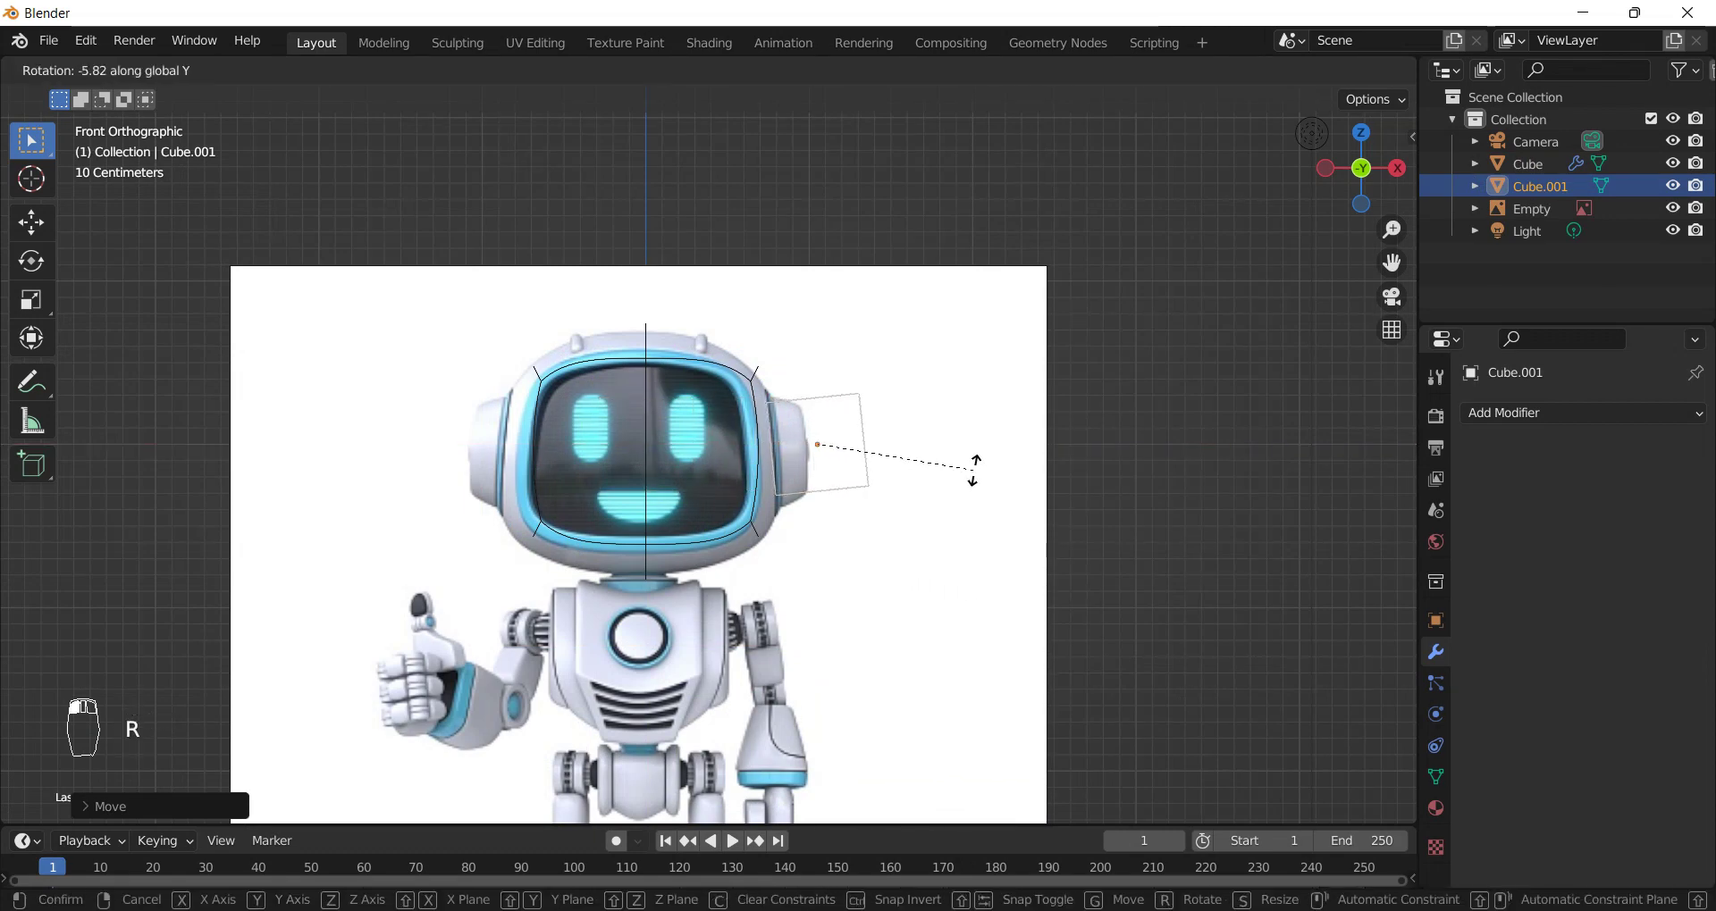
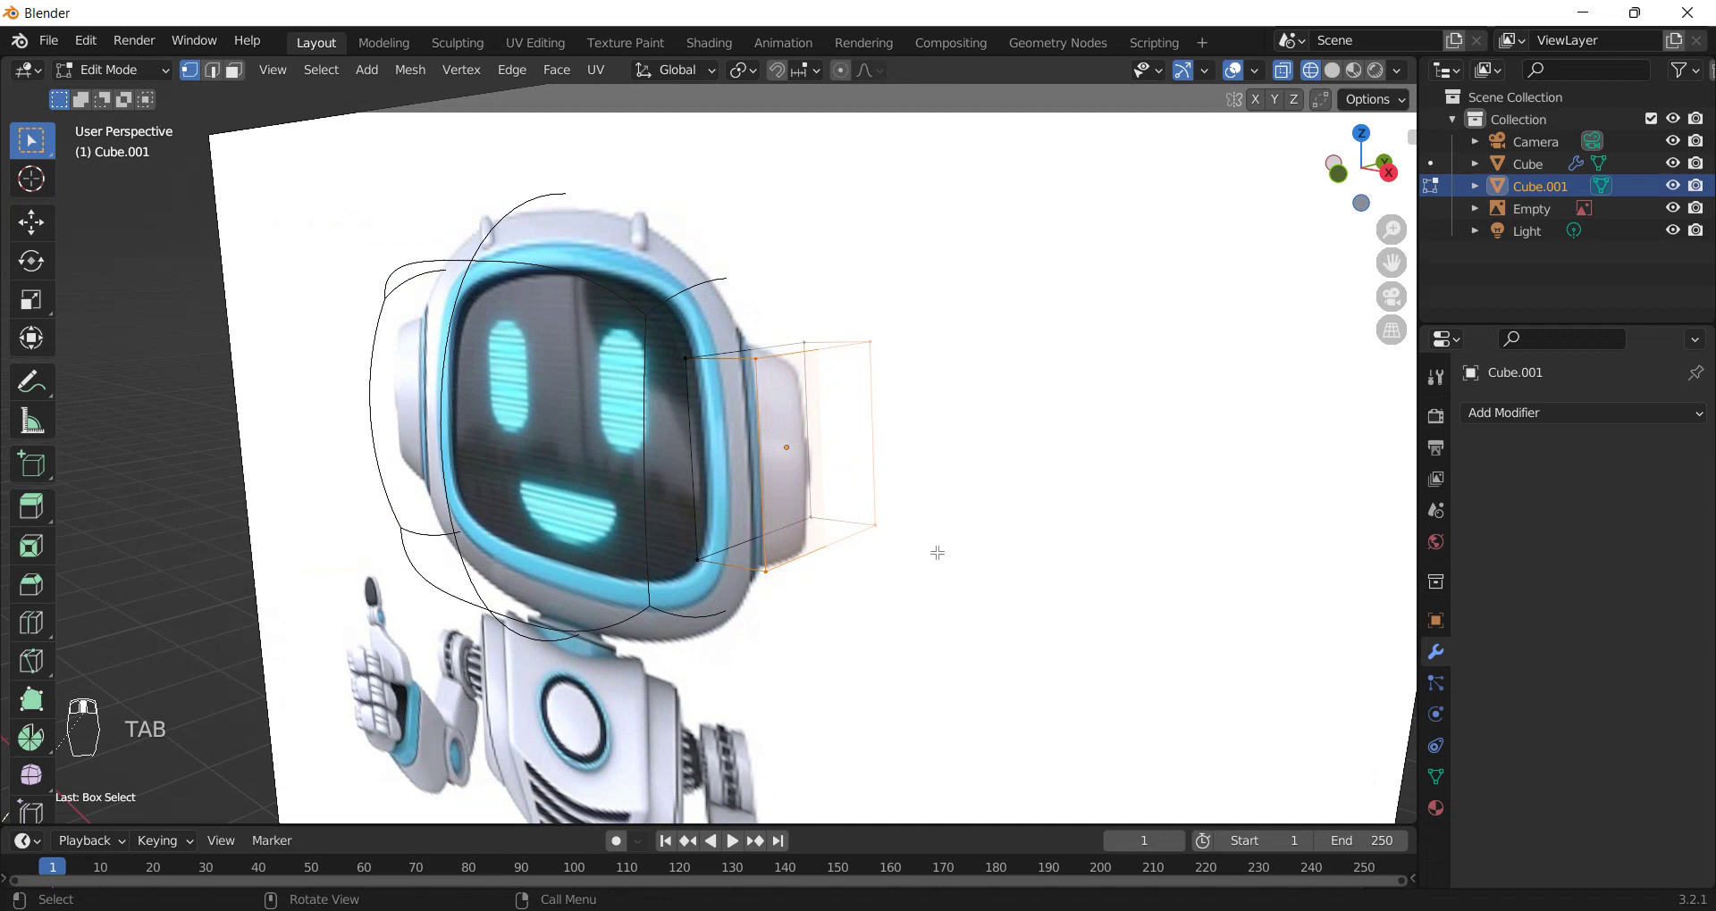
pyautogui.press('ctrl+b')
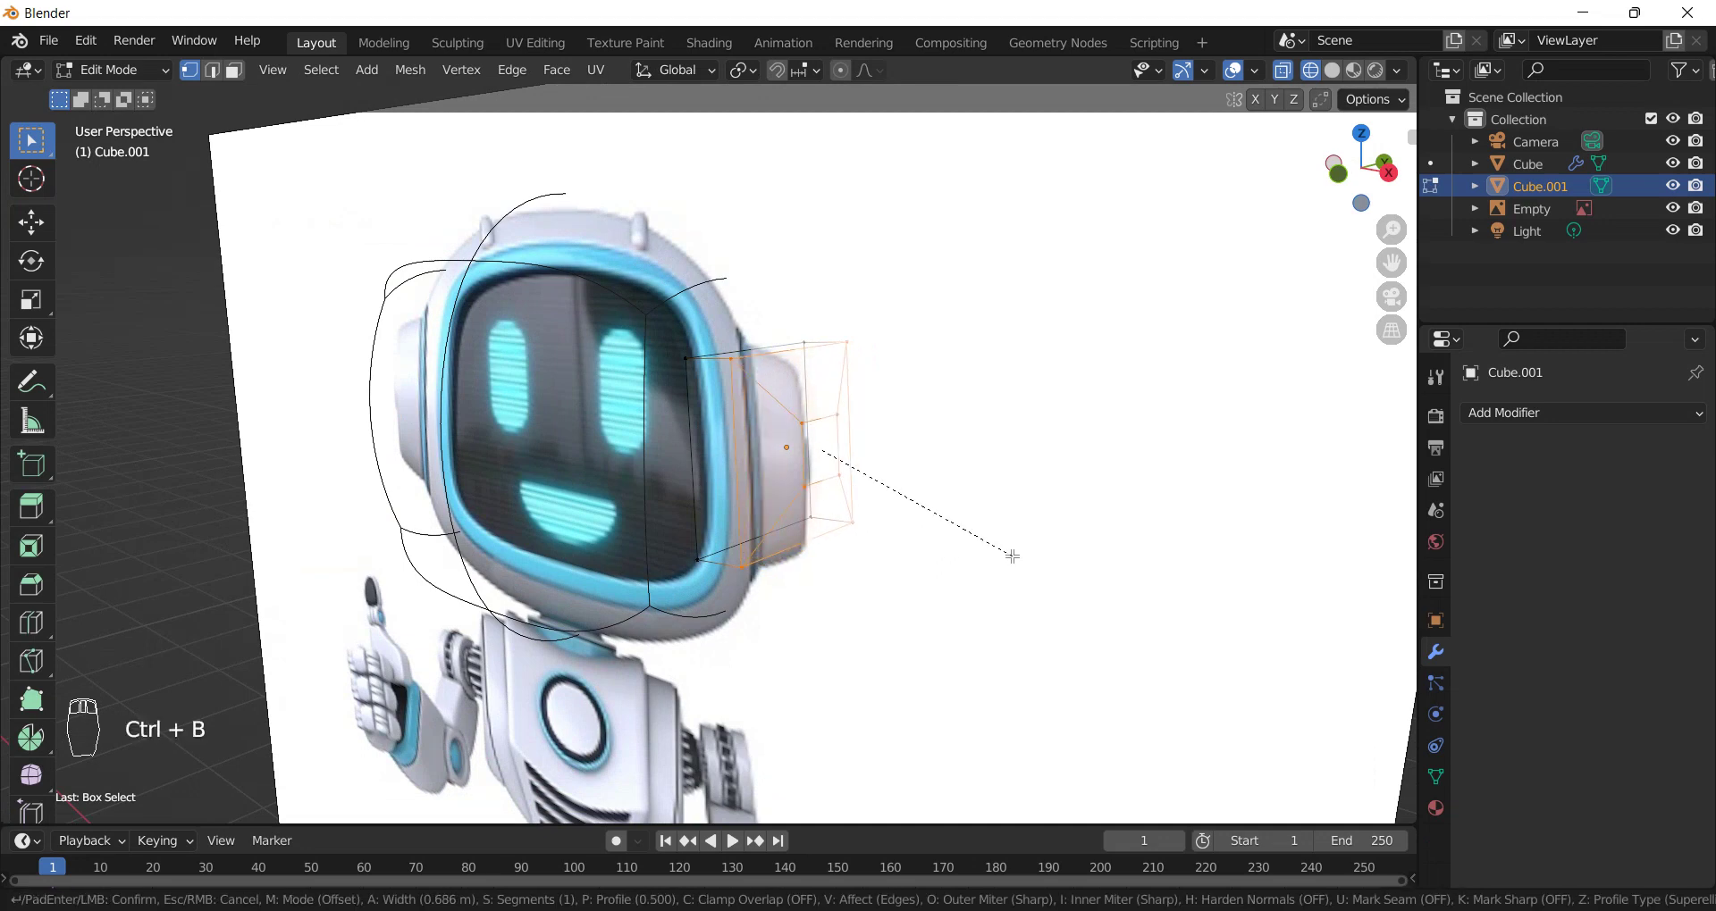
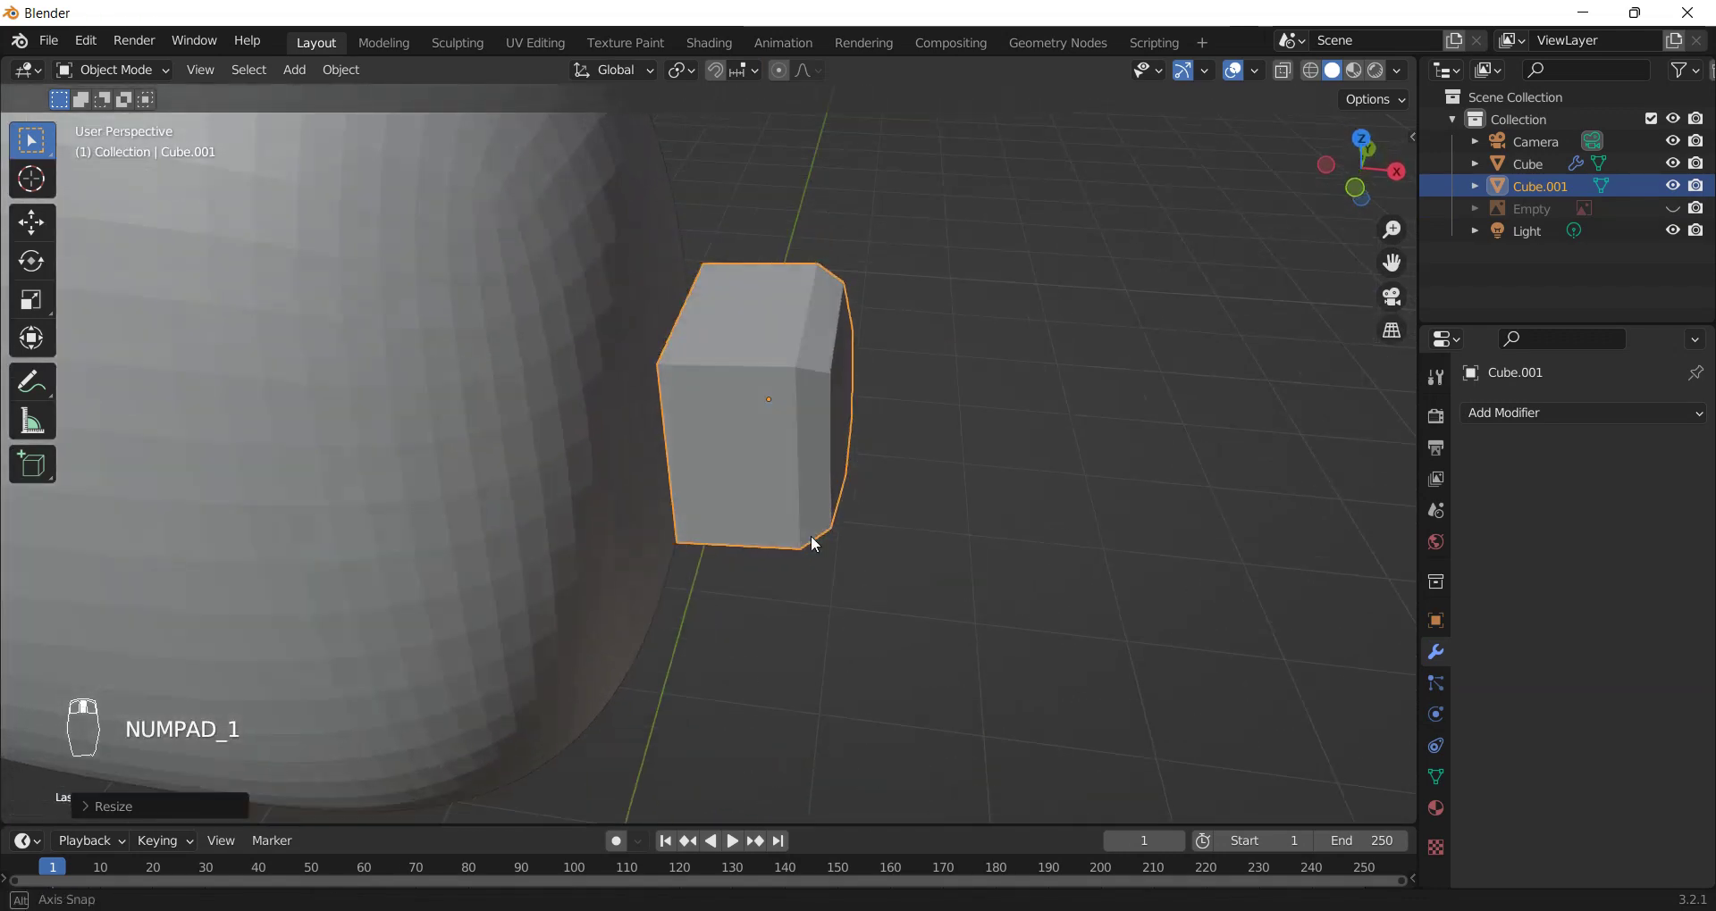
# - Cut two edge loops around the ear block to control its rounded shape
pyautogui.moveTo(605, 395); pyautogui.dragTo(803, 425)
pyautogui.moveTo(1558, 429); pyautogui.dragTo(1005, 545)
pyautogui.moveTo(998, 538); pyautogui.dragTo(875, 513)
pyautogui.press('Tab')
pyautogui.press('ctrl+r')
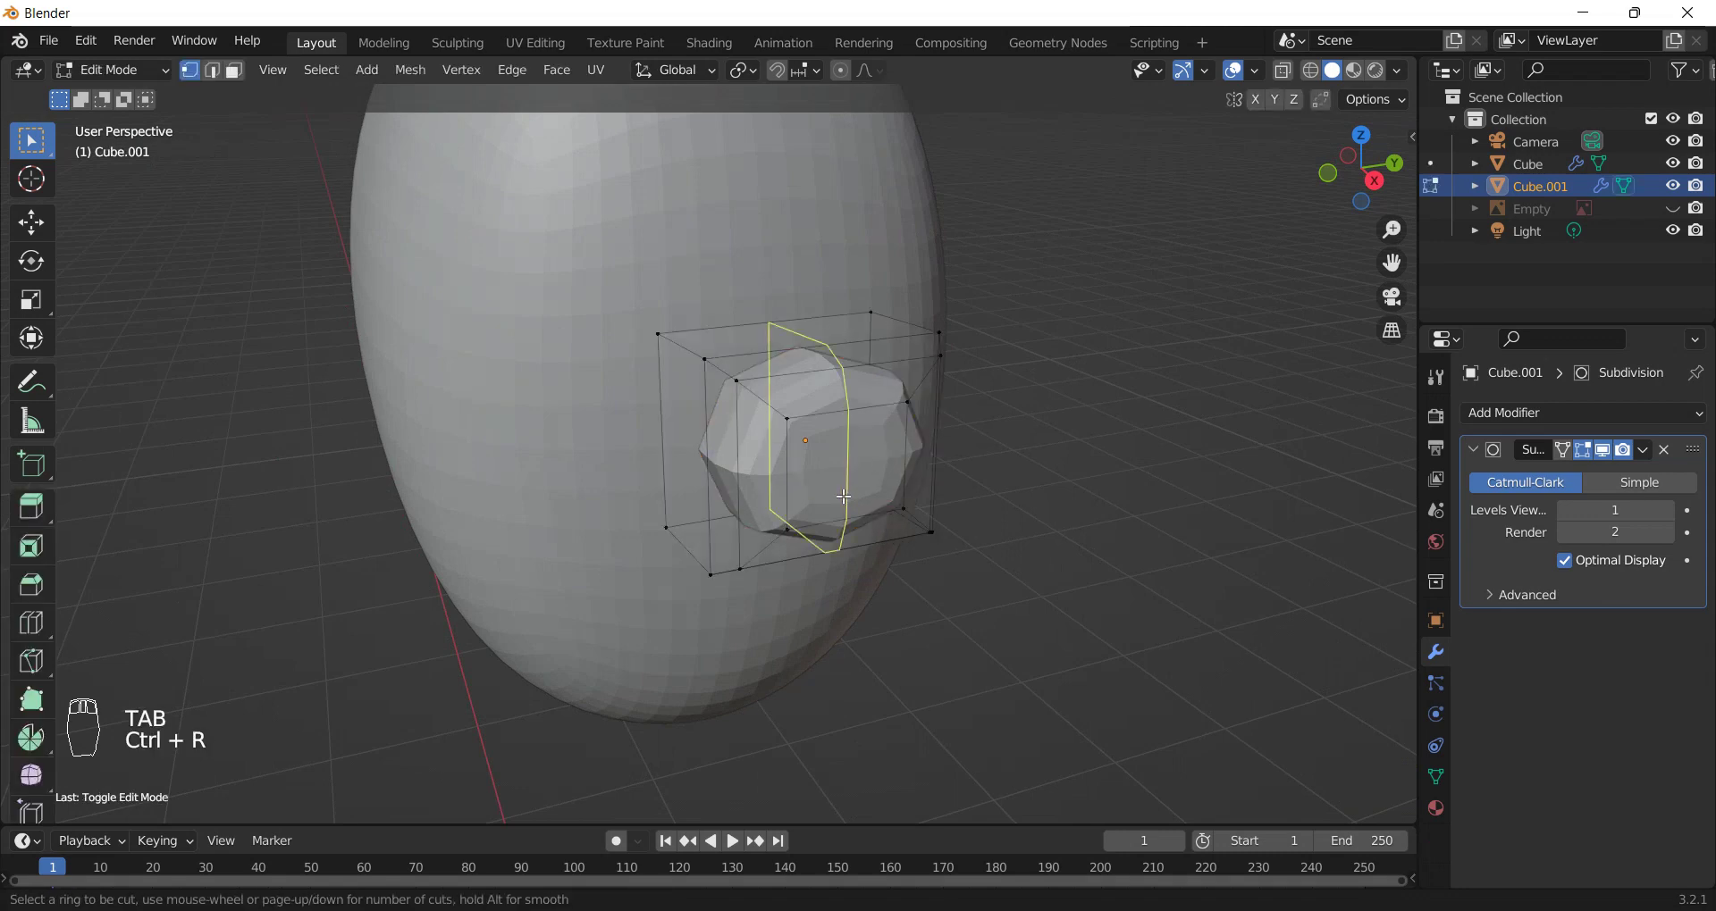
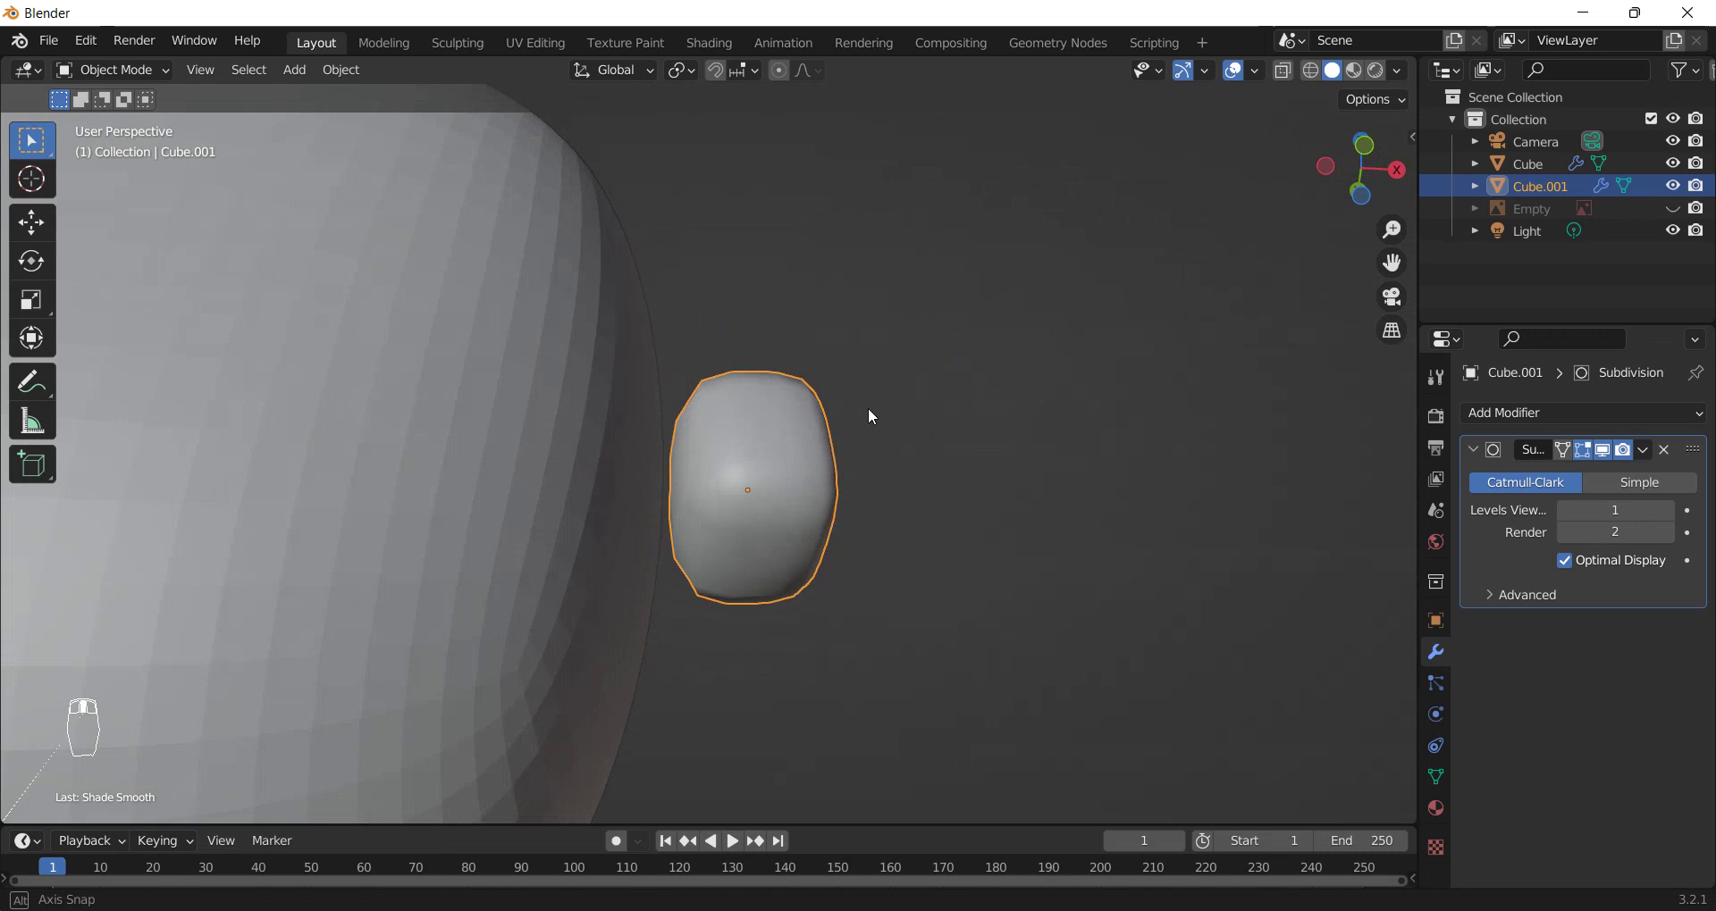
pyautogui.press('Tab')
pyautogui.press('ctrl+e')
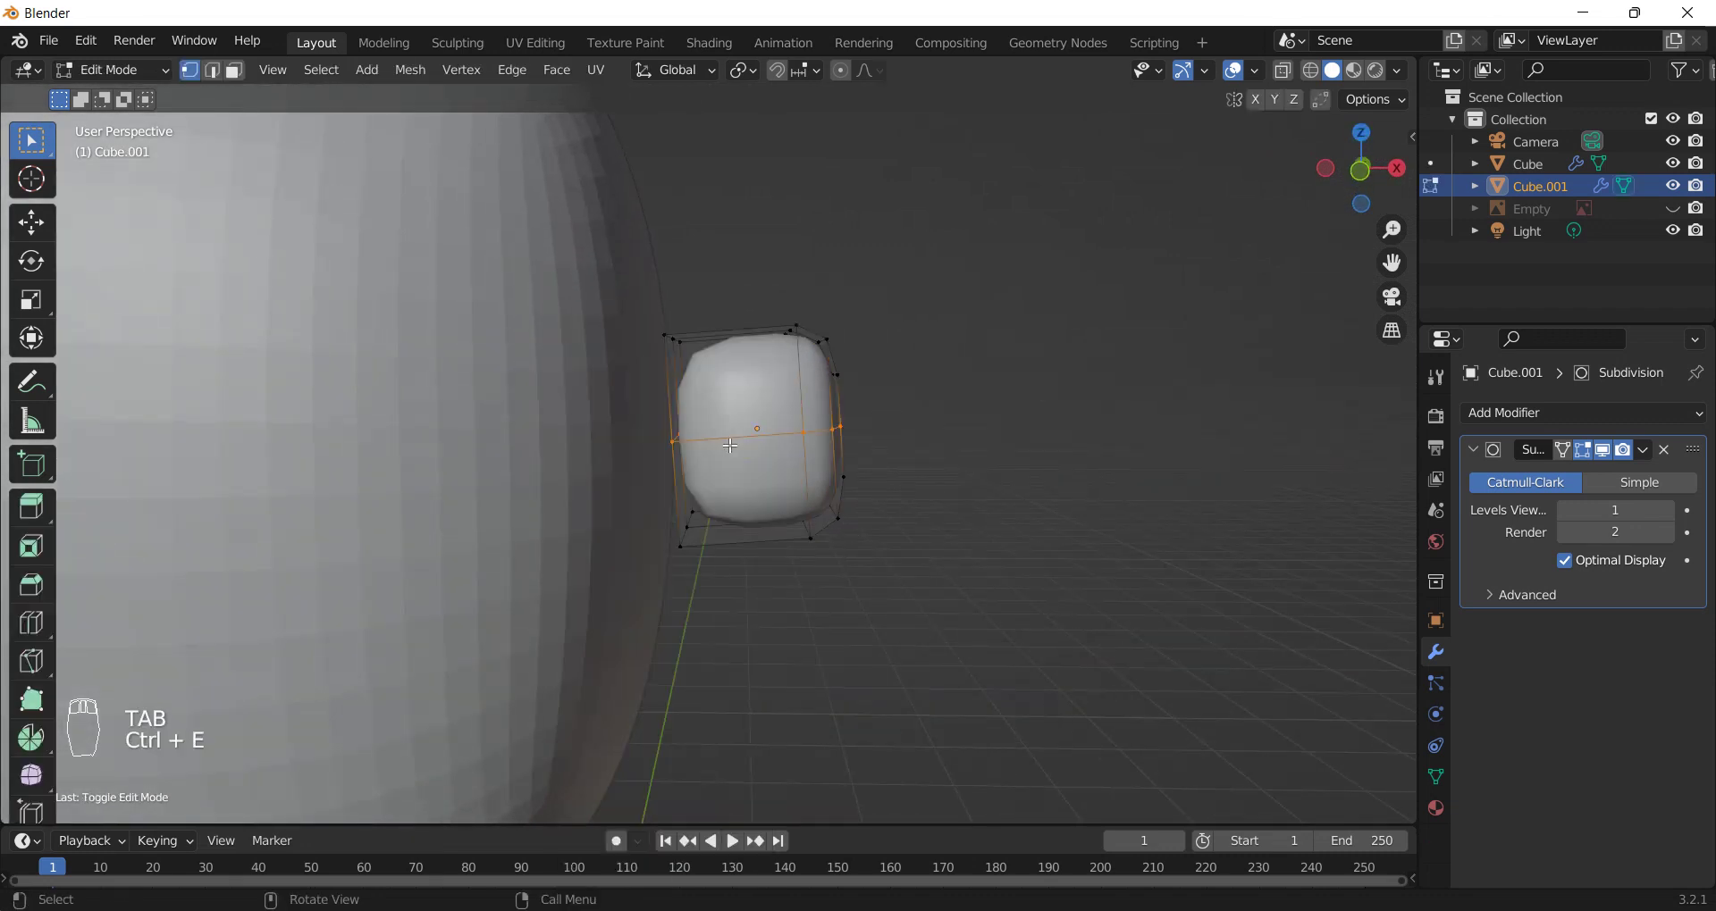
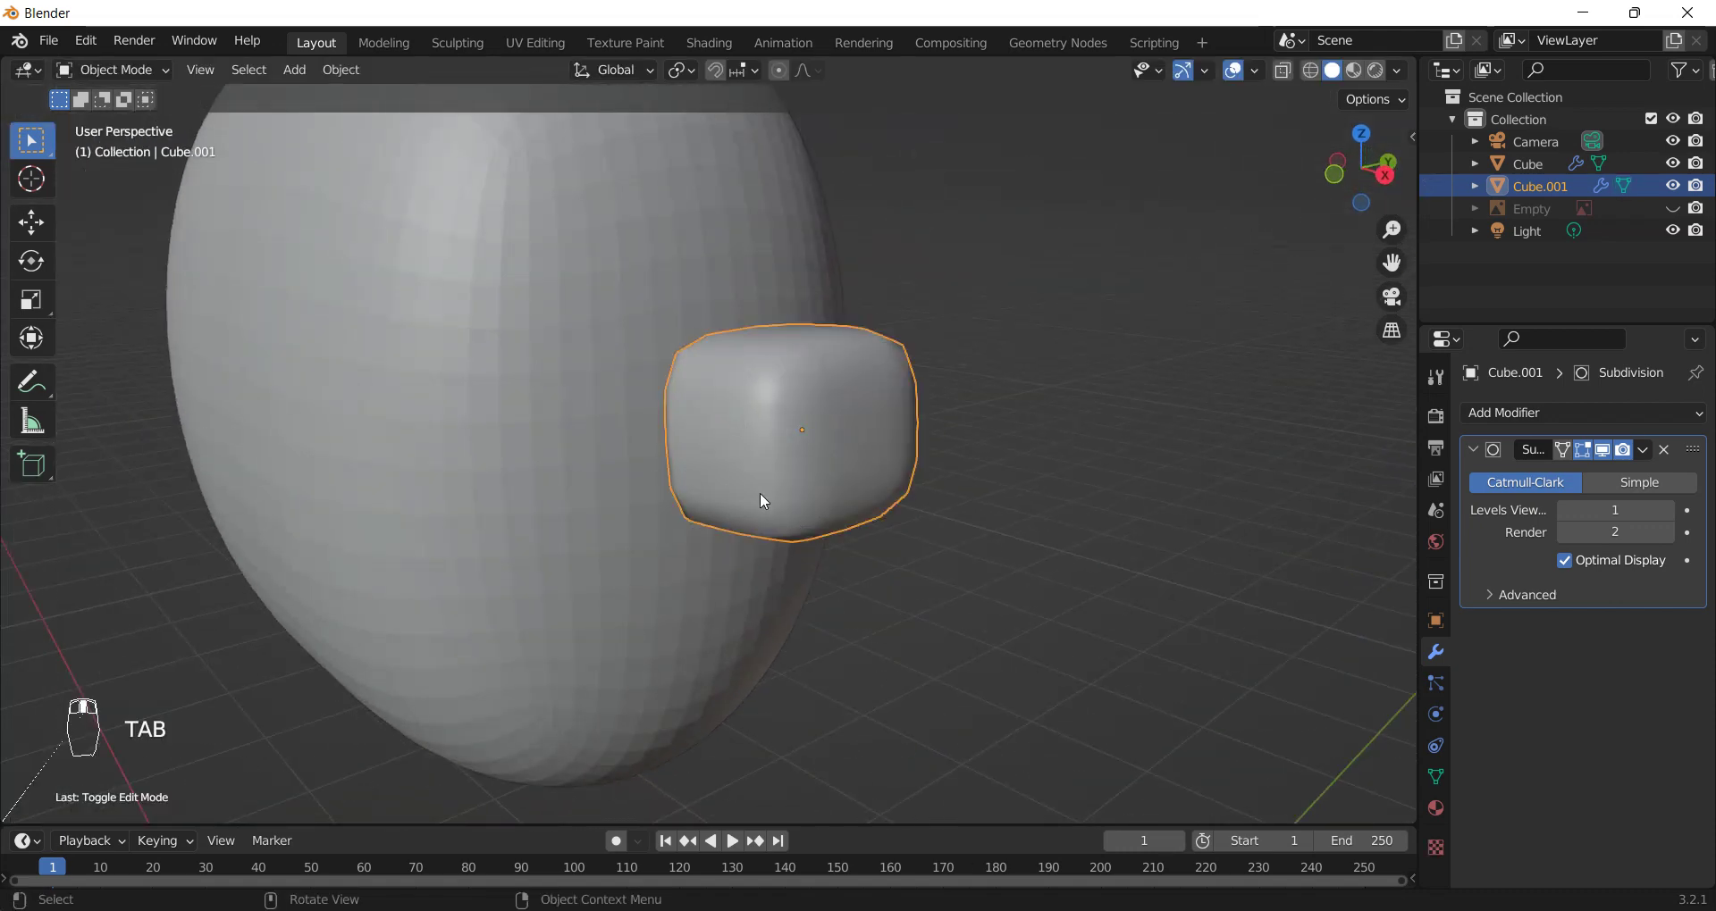
# - In front wireframe view, stretch the ear piece vertically to match the reference ear
pyautogui.press('KP_1')
pyautogui.press('z')
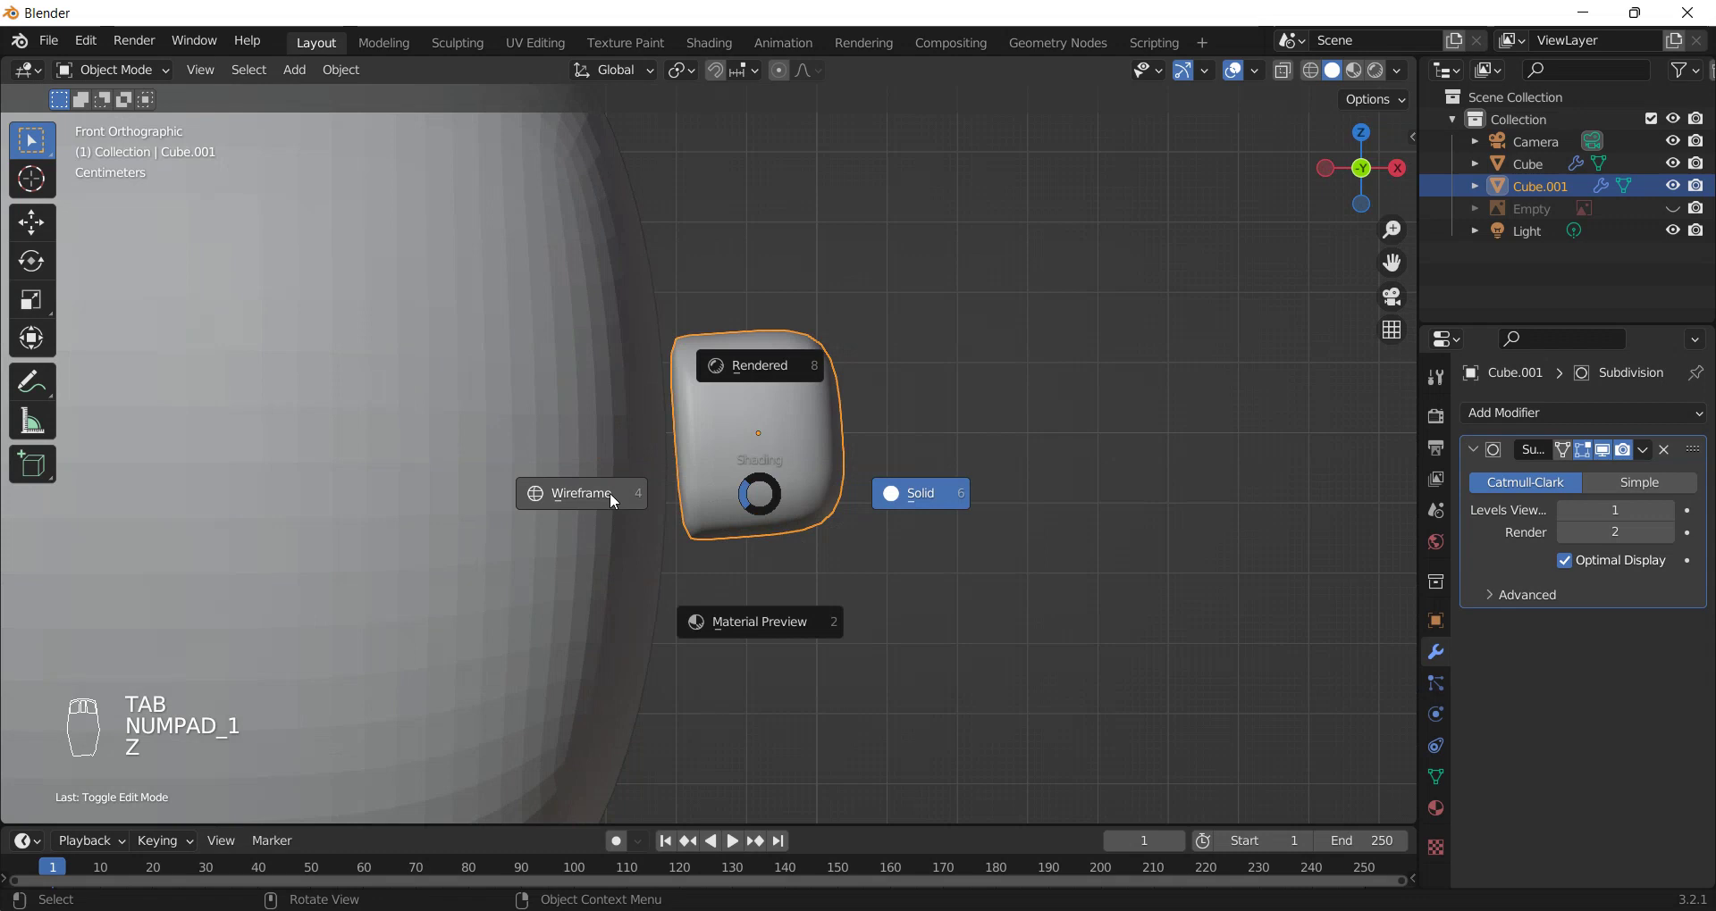
pyautogui.press('z')
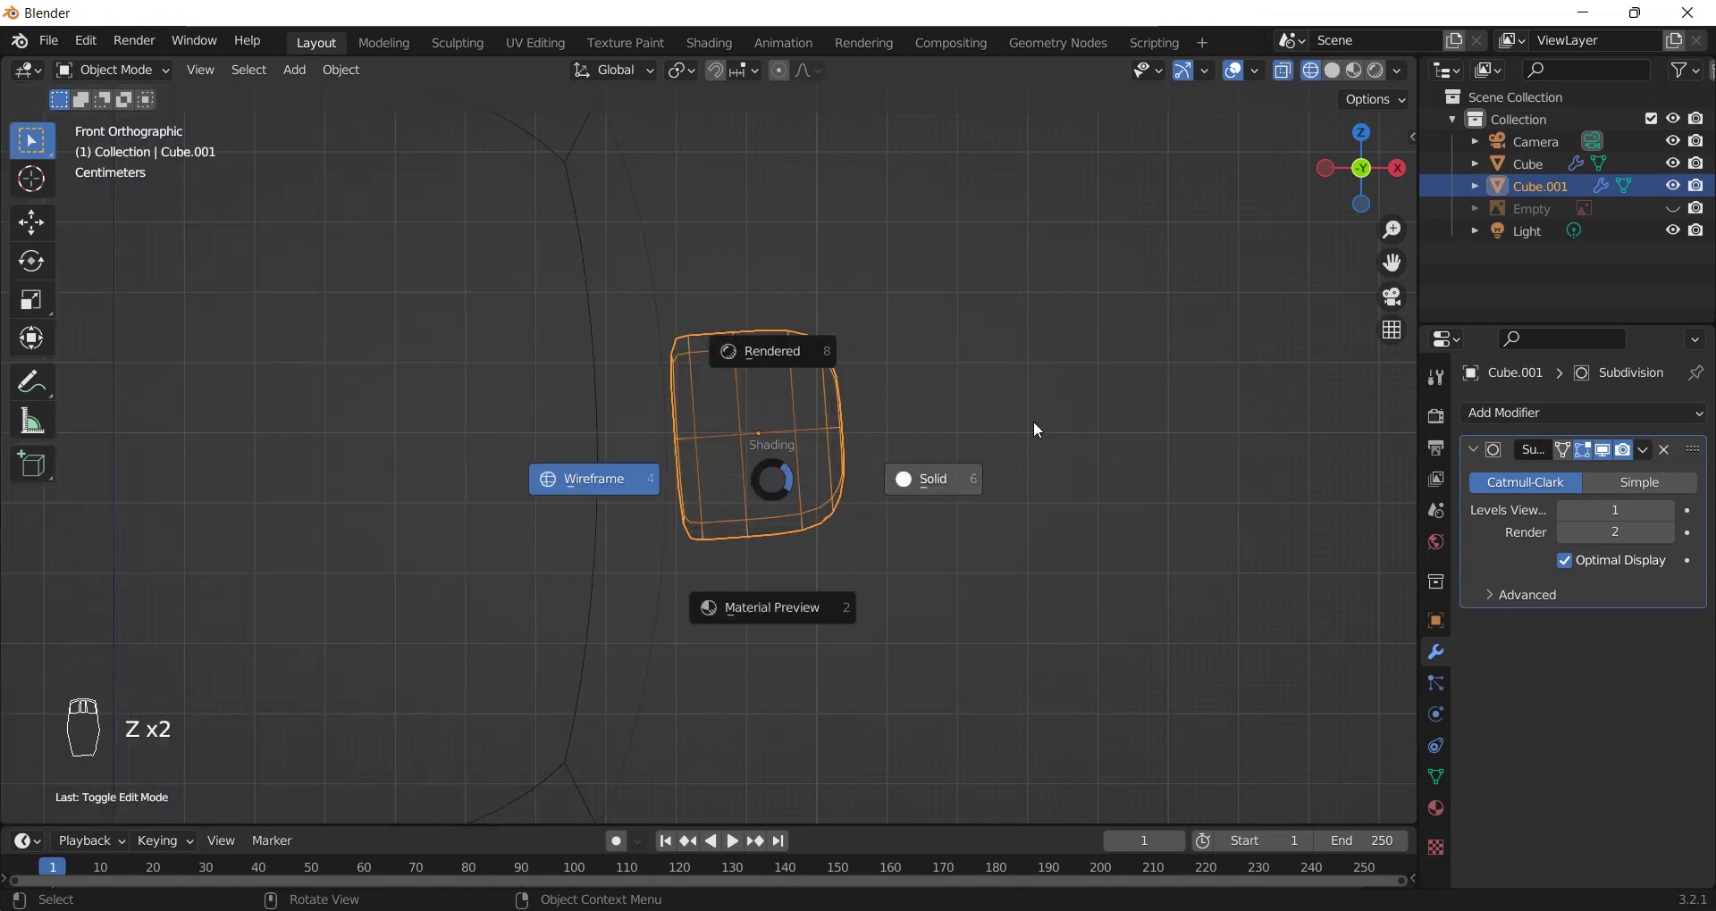
pyautogui.click(1671, 213)
pyautogui.press('z')
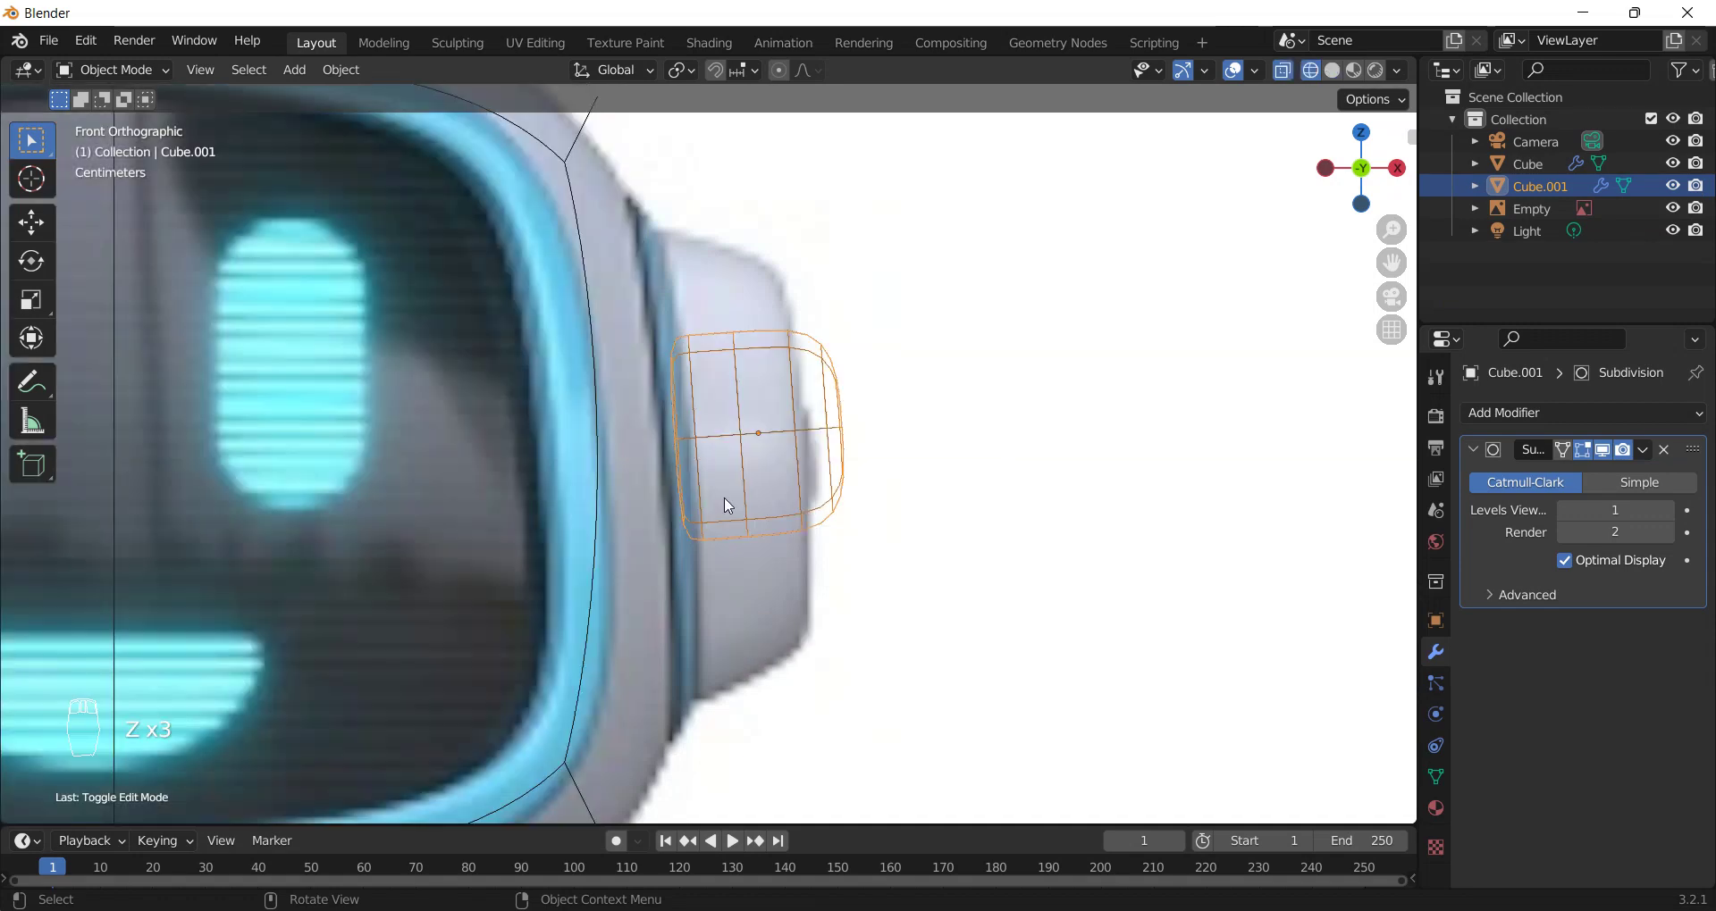
pyautogui.press('s')
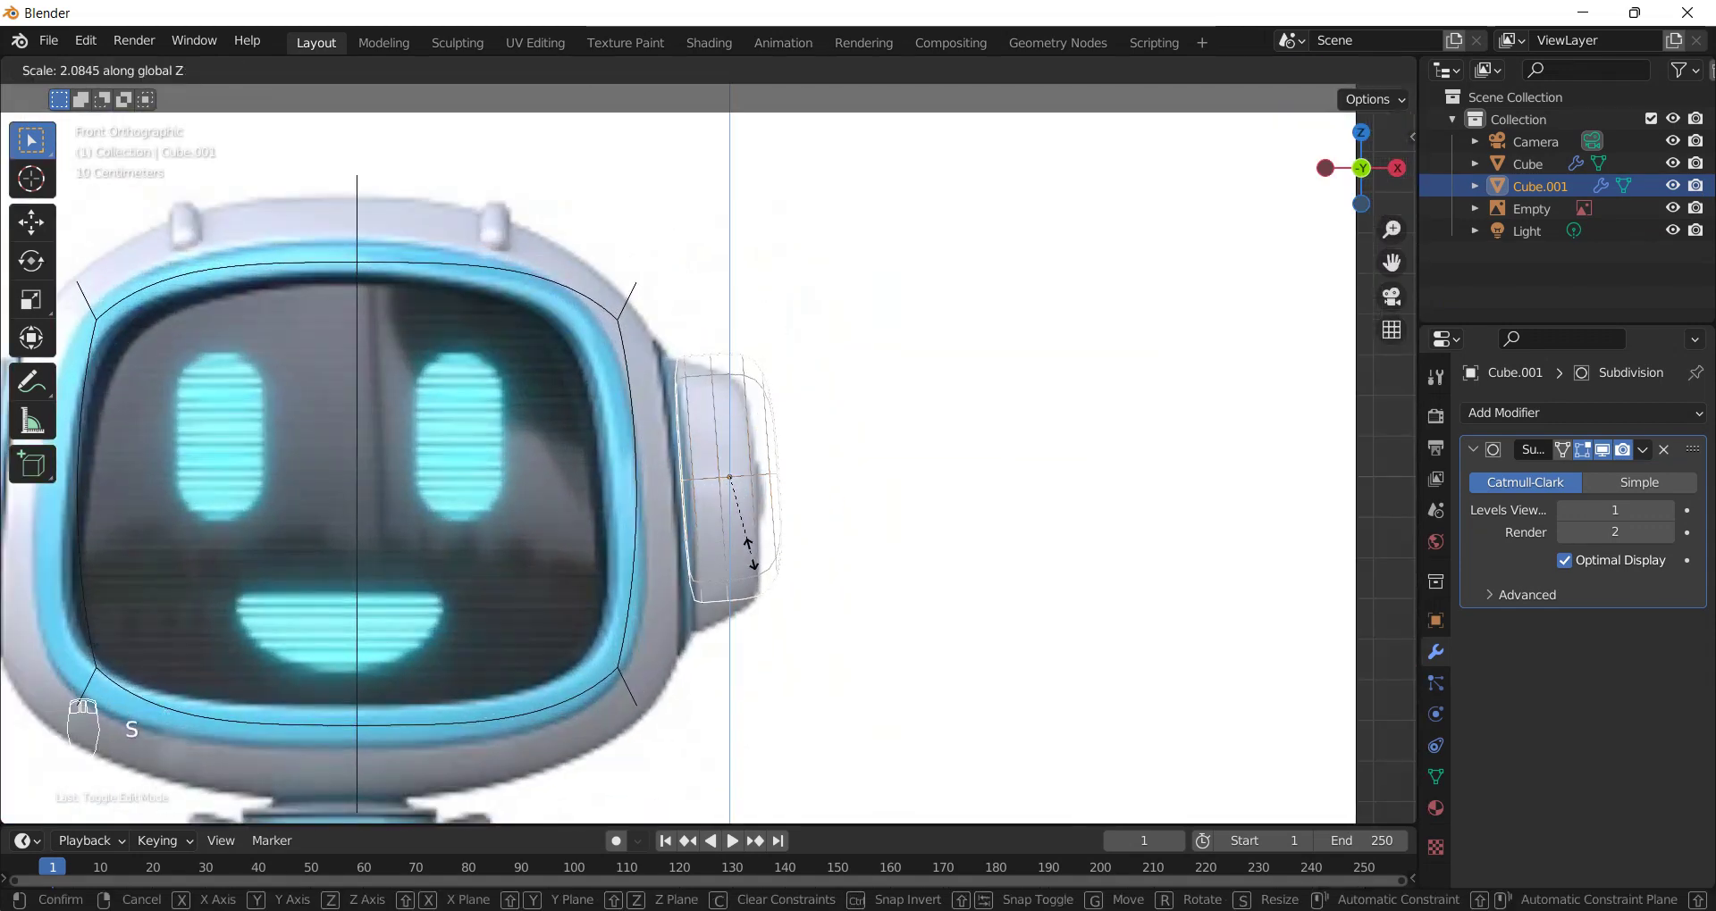
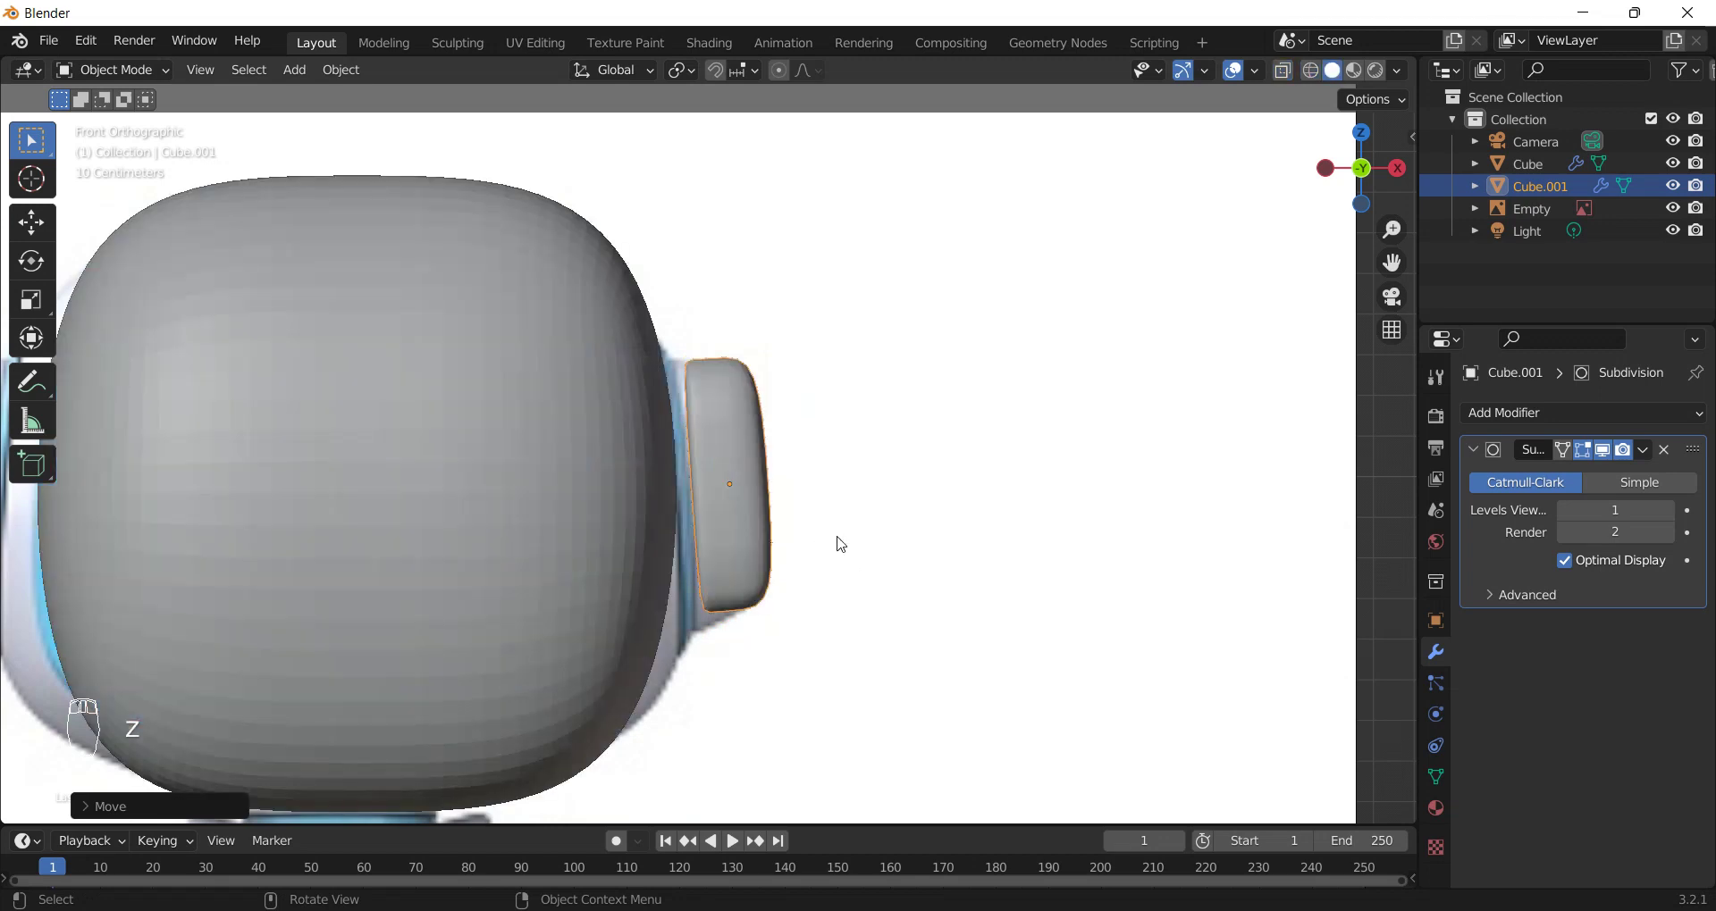
pyautogui.press('z')
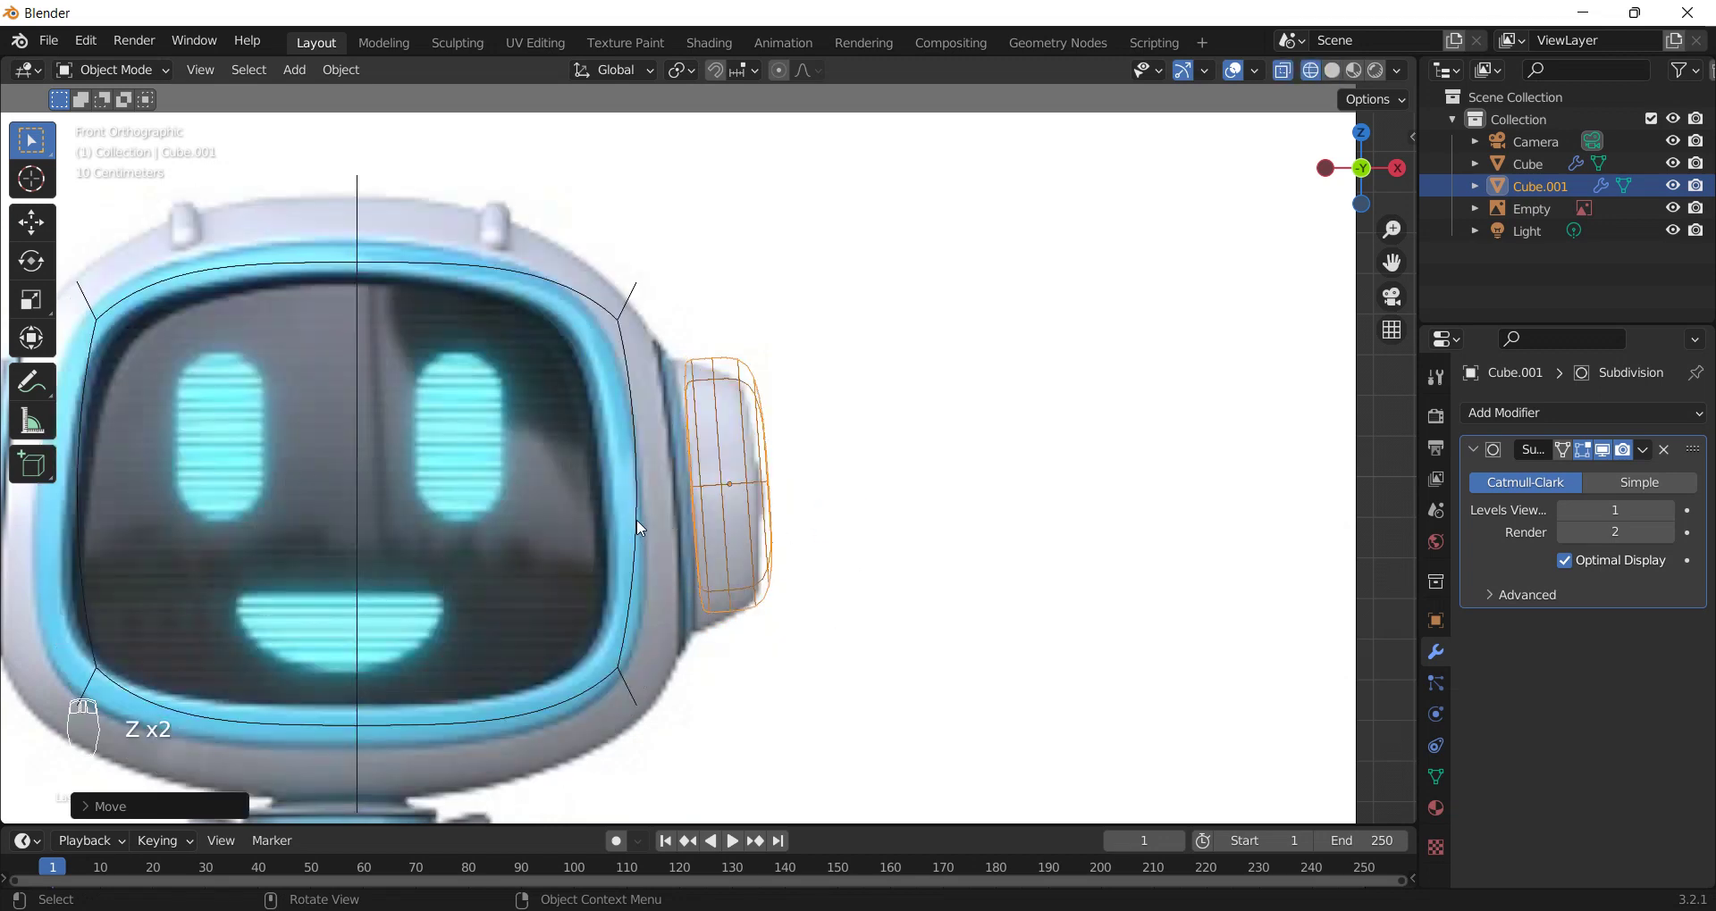
# - Add a torus ring around the ear piece and squash it into an oval rim in side view
pyautogui.press('shift+a')
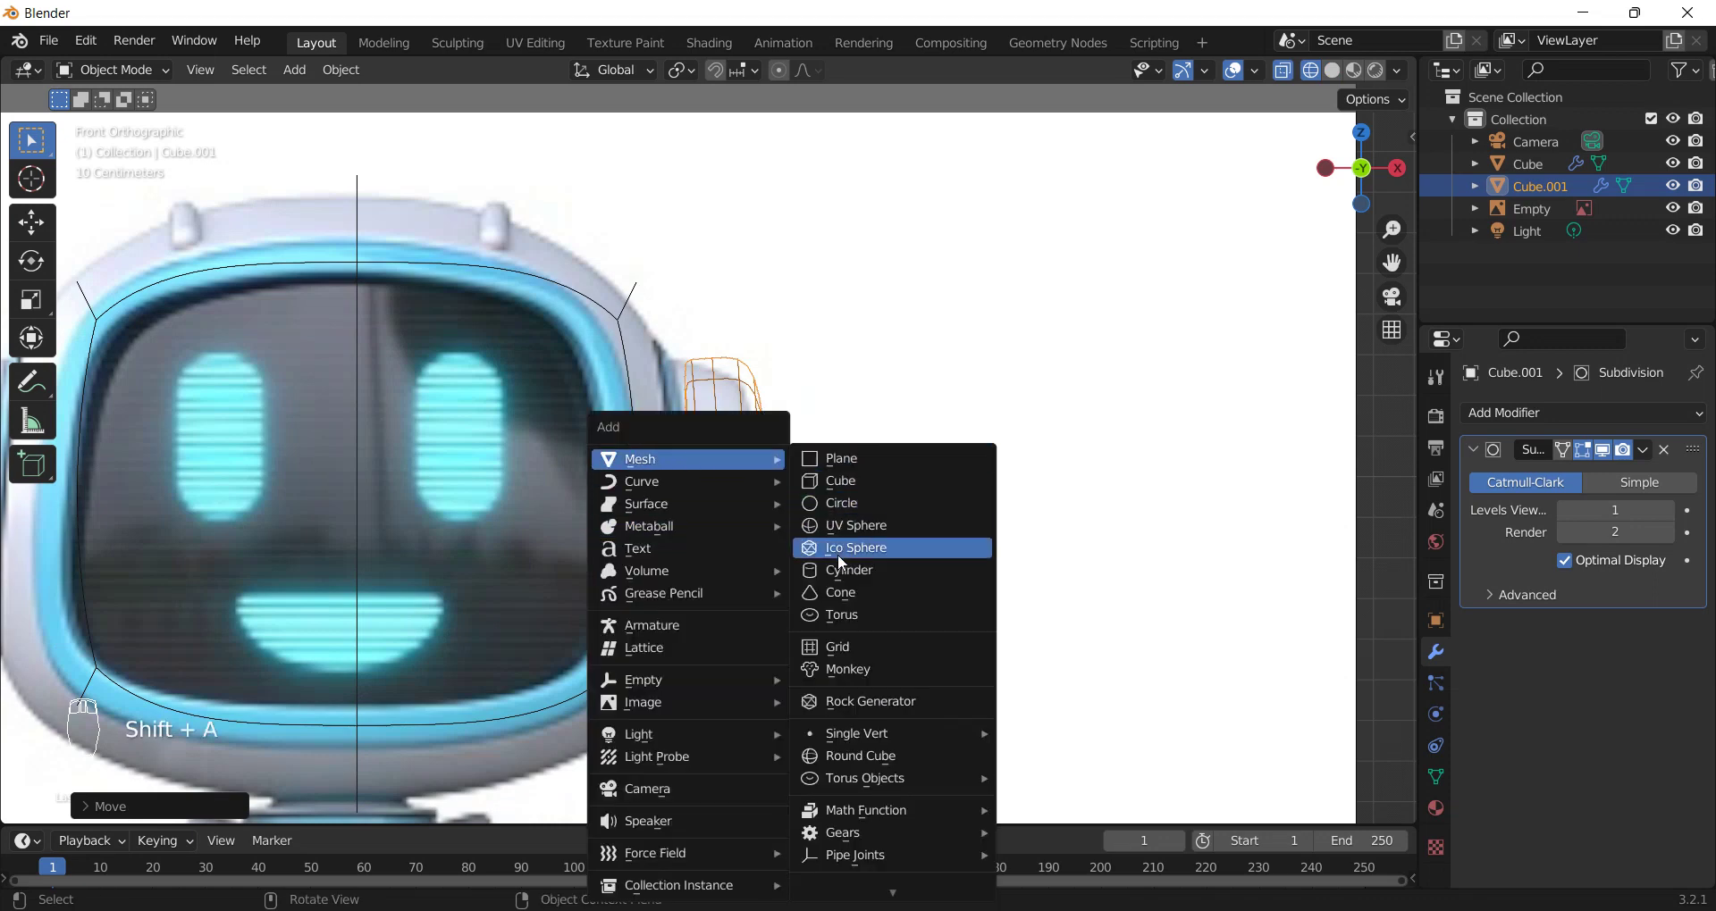
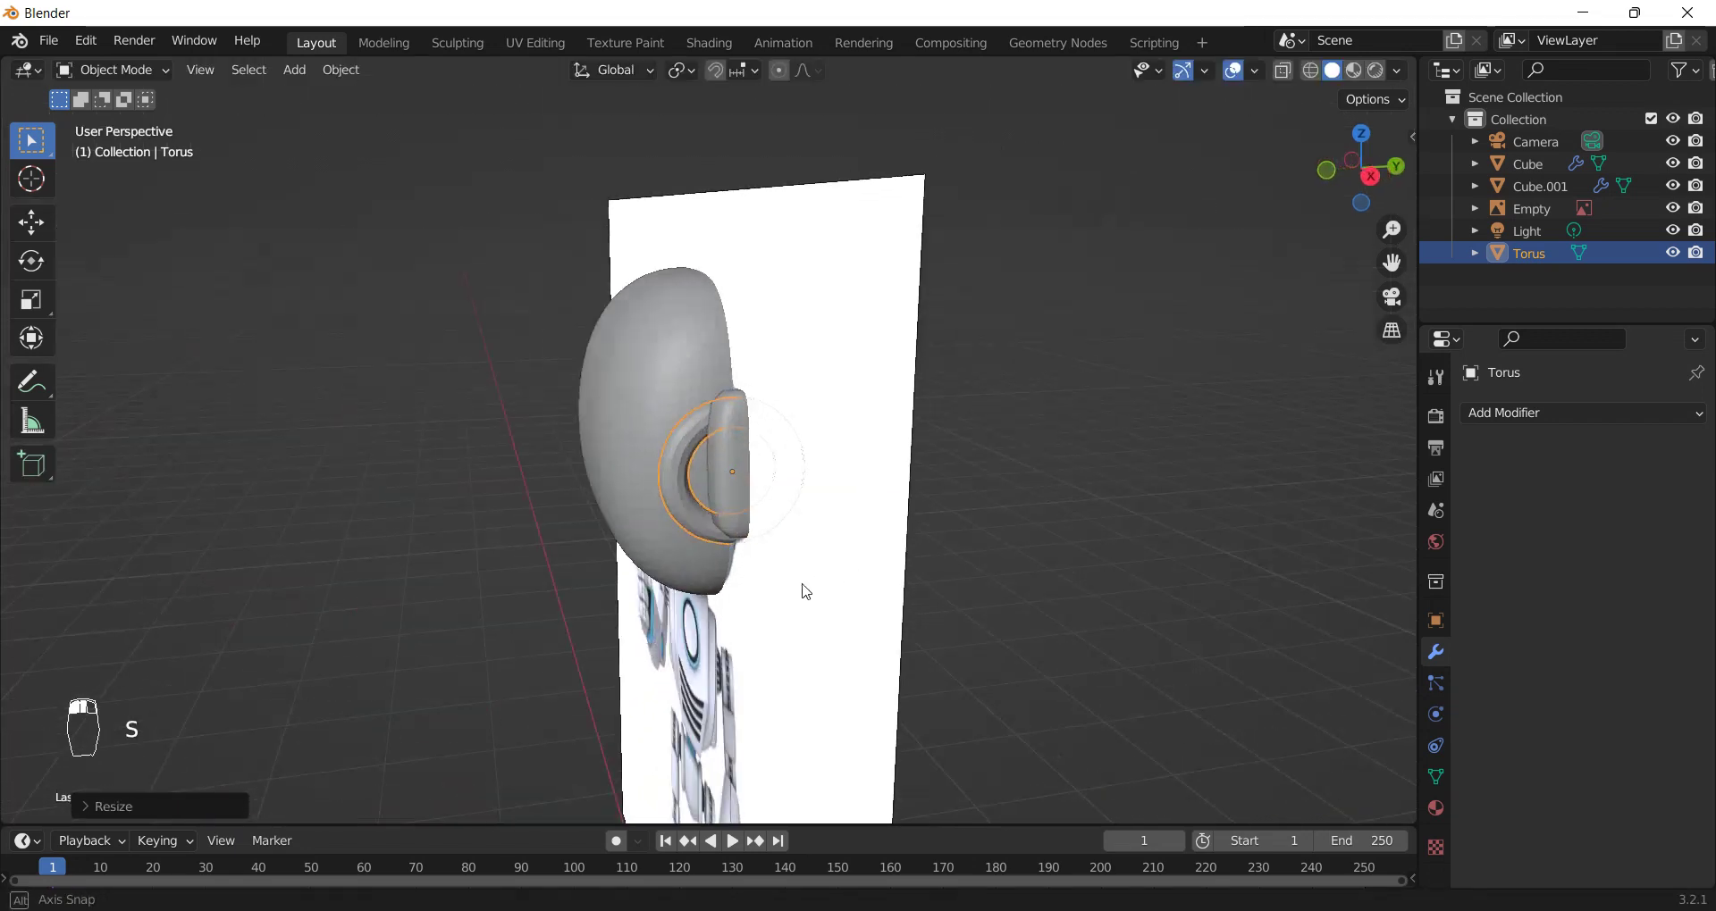
pyautogui.press('KP_1')
pyautogui.press('KP_3')
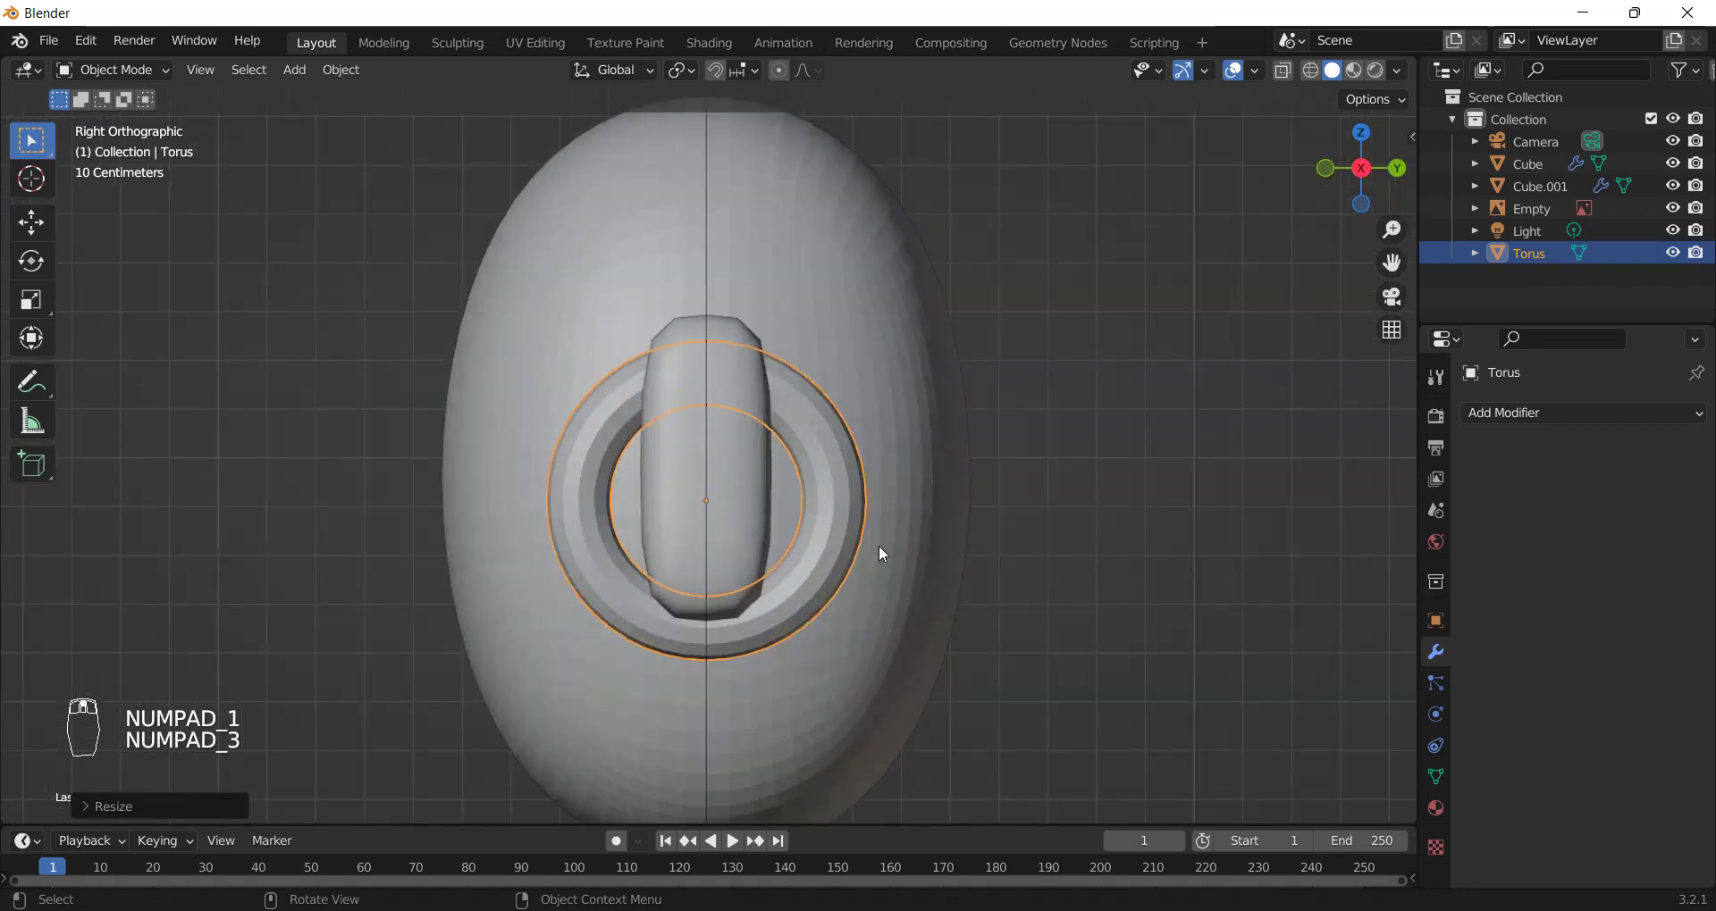
pyautogui.press('s')
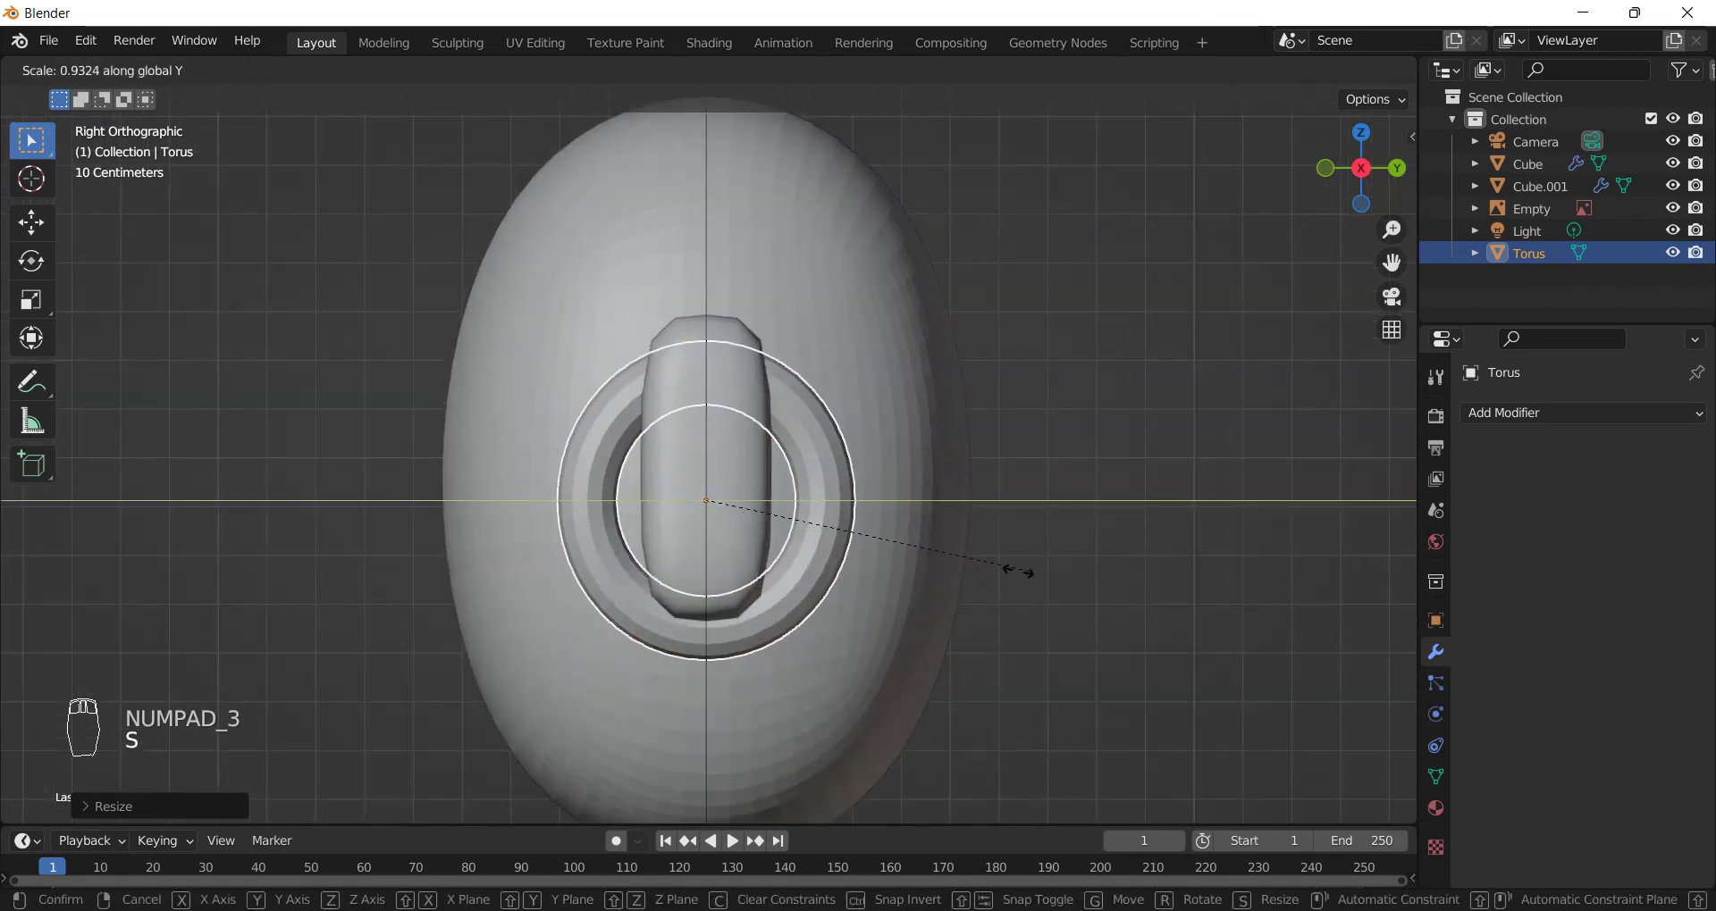
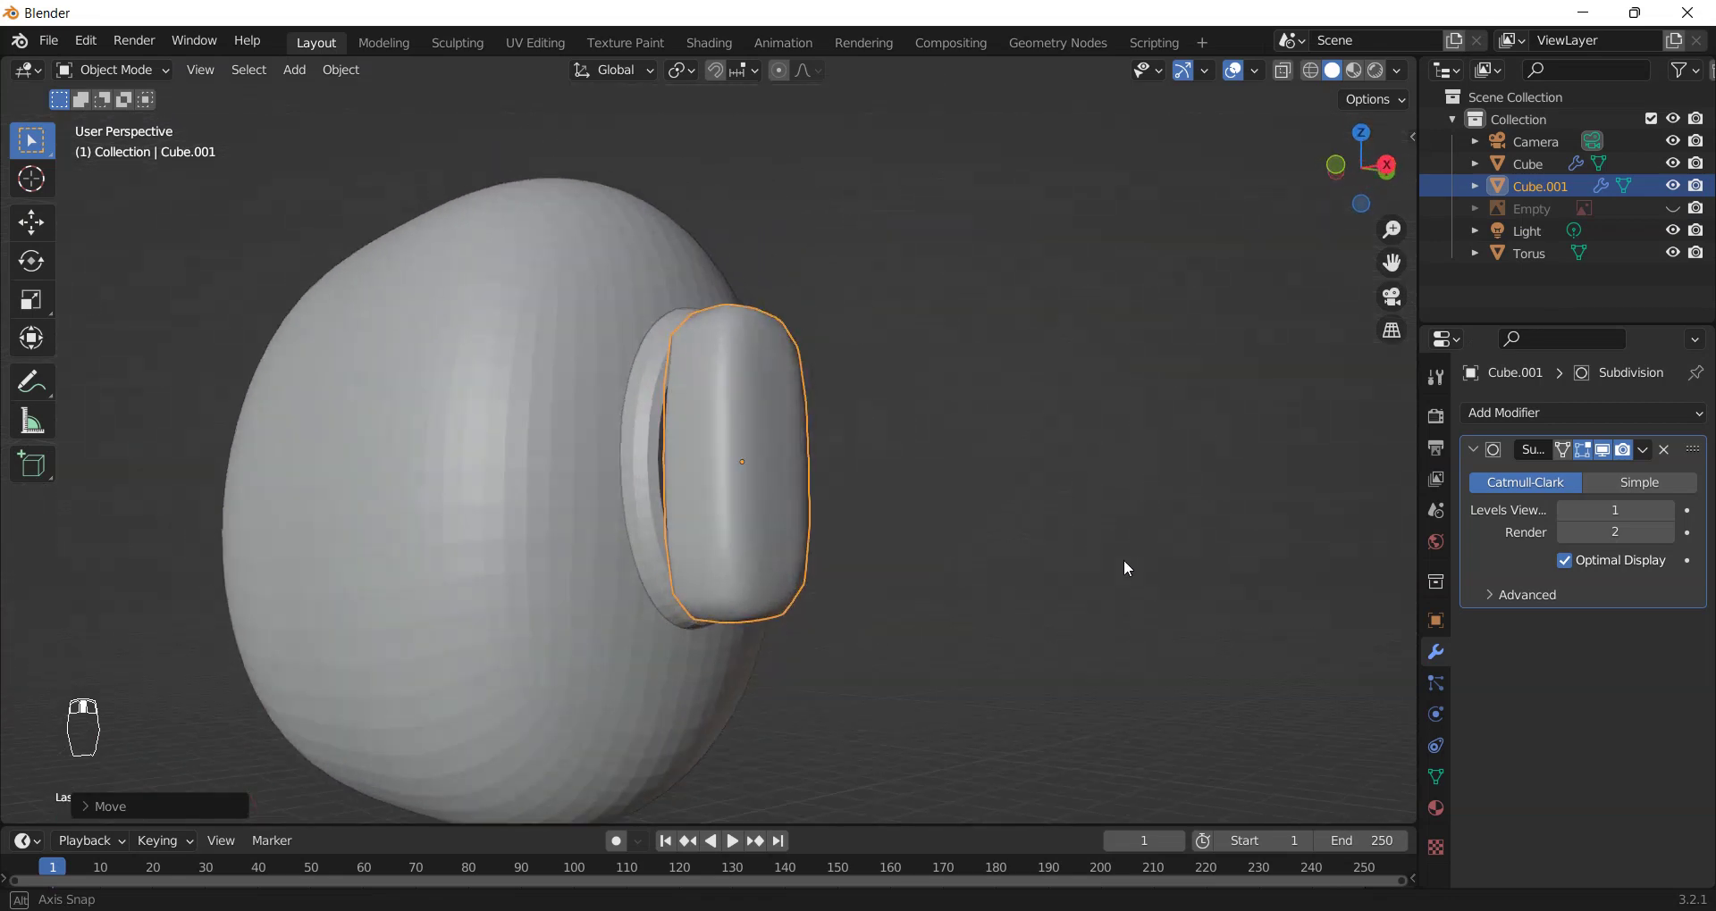
# - Return to front view, show the reference image again, and start adding the visor rim object
pyautogui.moveTo(973, 541); pyautogui.dragTo(1021, 581)
pyautogui.press('KP_1')
pyautogui.moveTo(974, 572); pyautogui.dragTo(801, 580)
pyautogui.press('z')
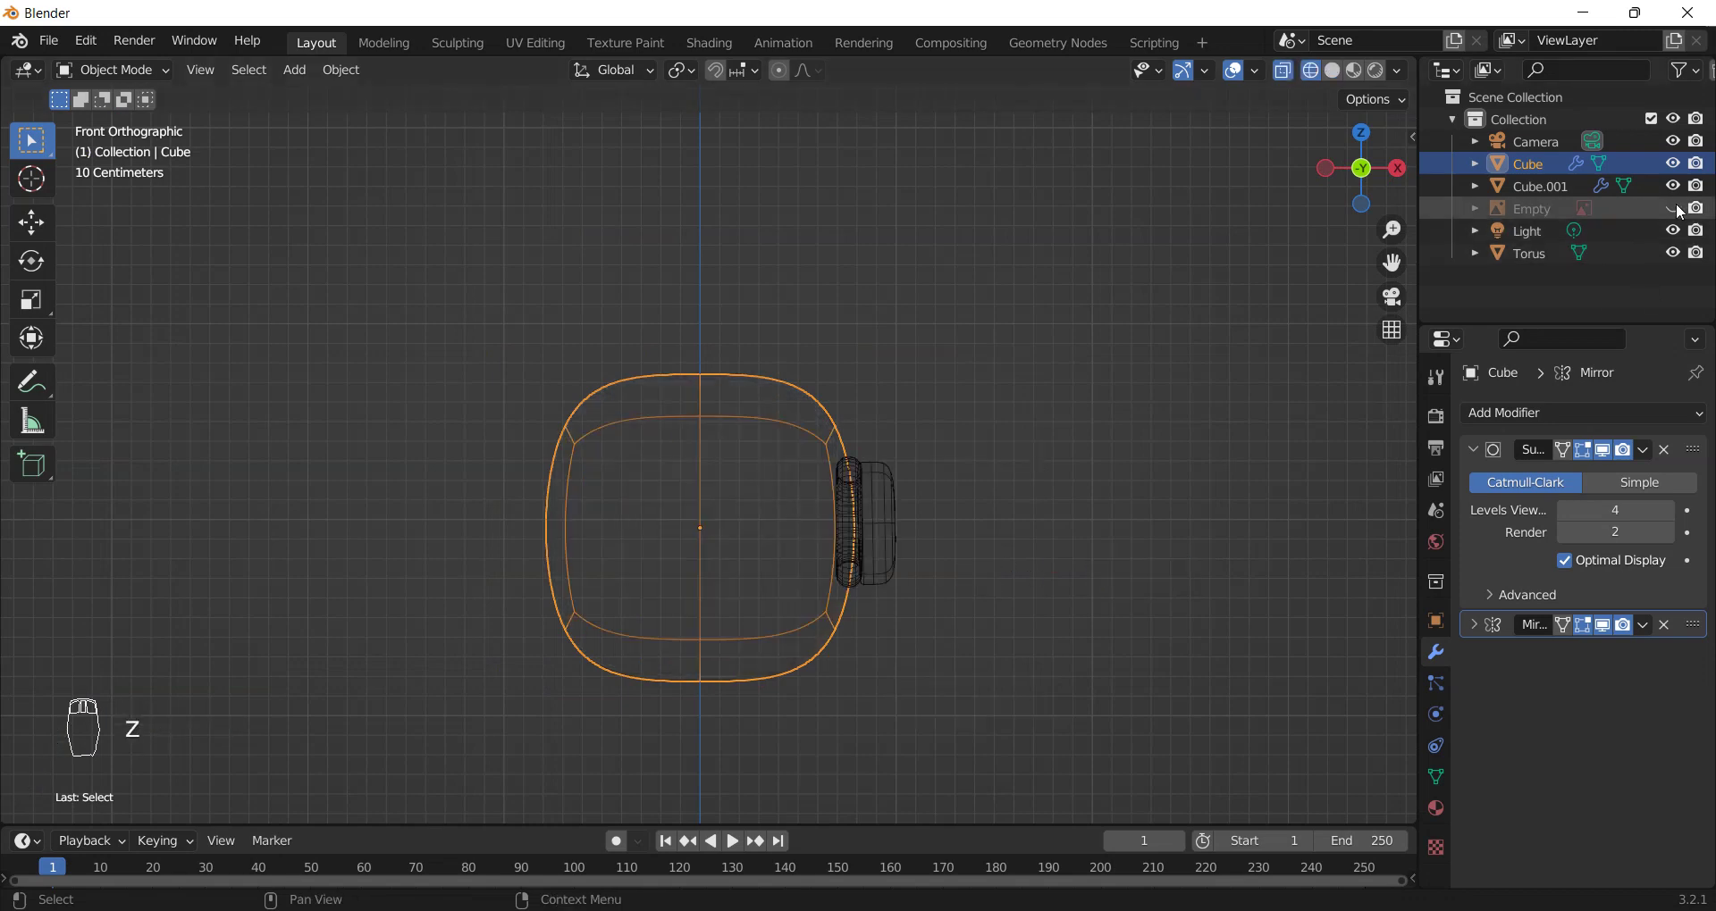
pyautogui.moveTo(1683, 212); pyautogui.dragTo(730, 525)
pyautogui.middleClick(730, 525)
pyautogui.press('shift+a')
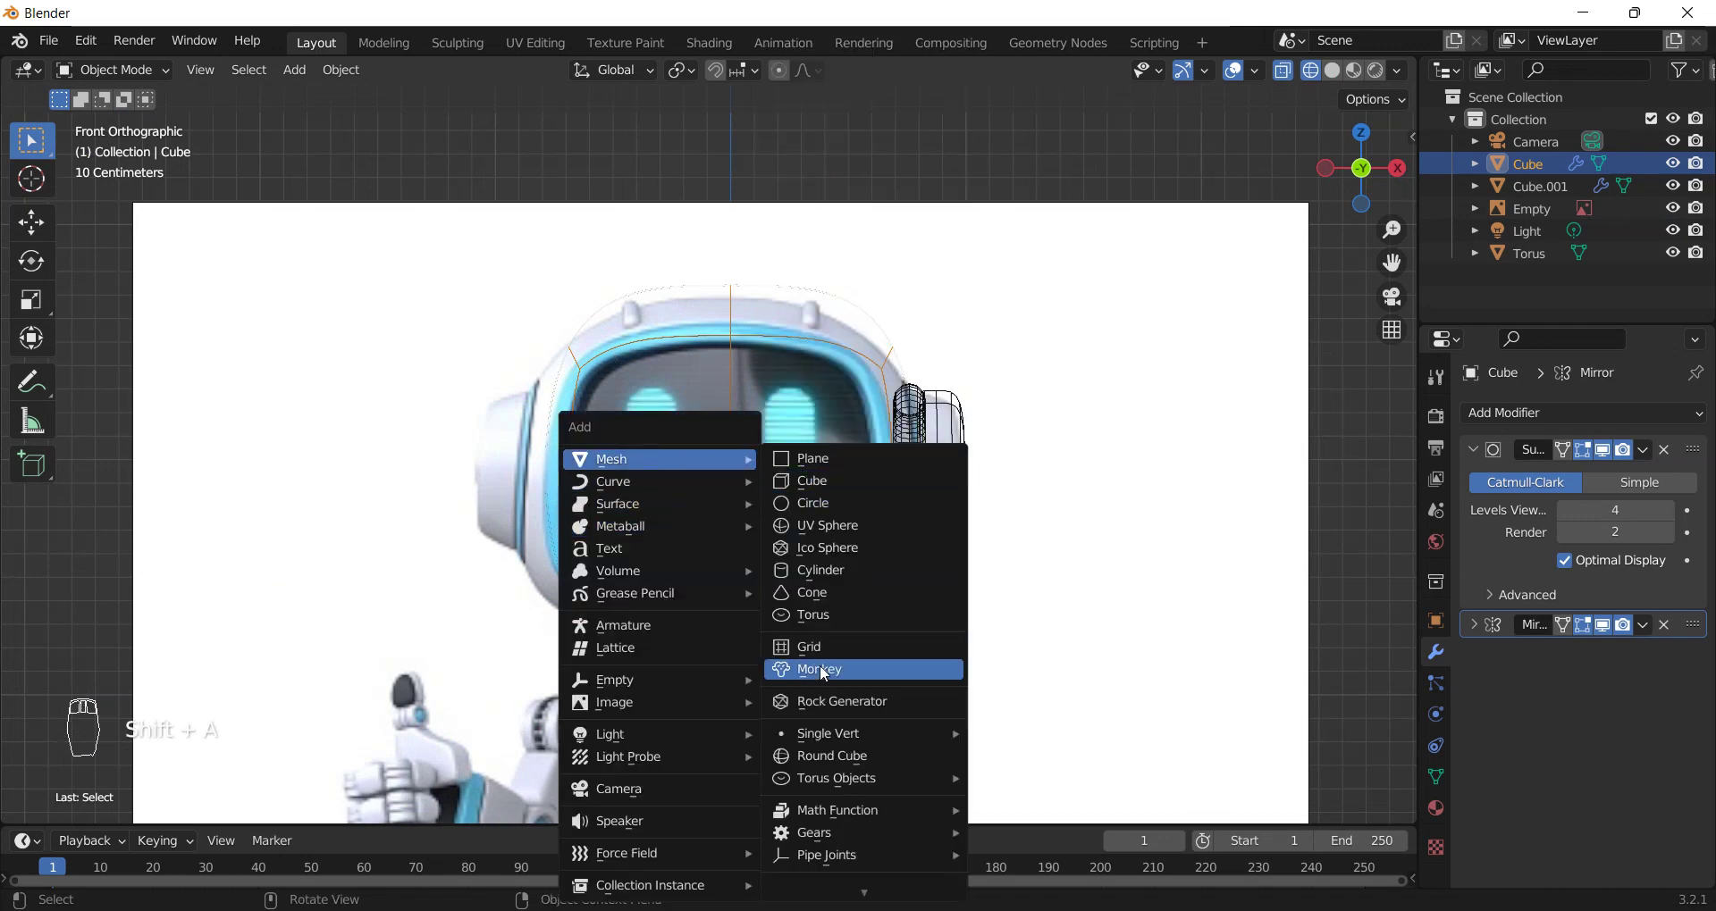
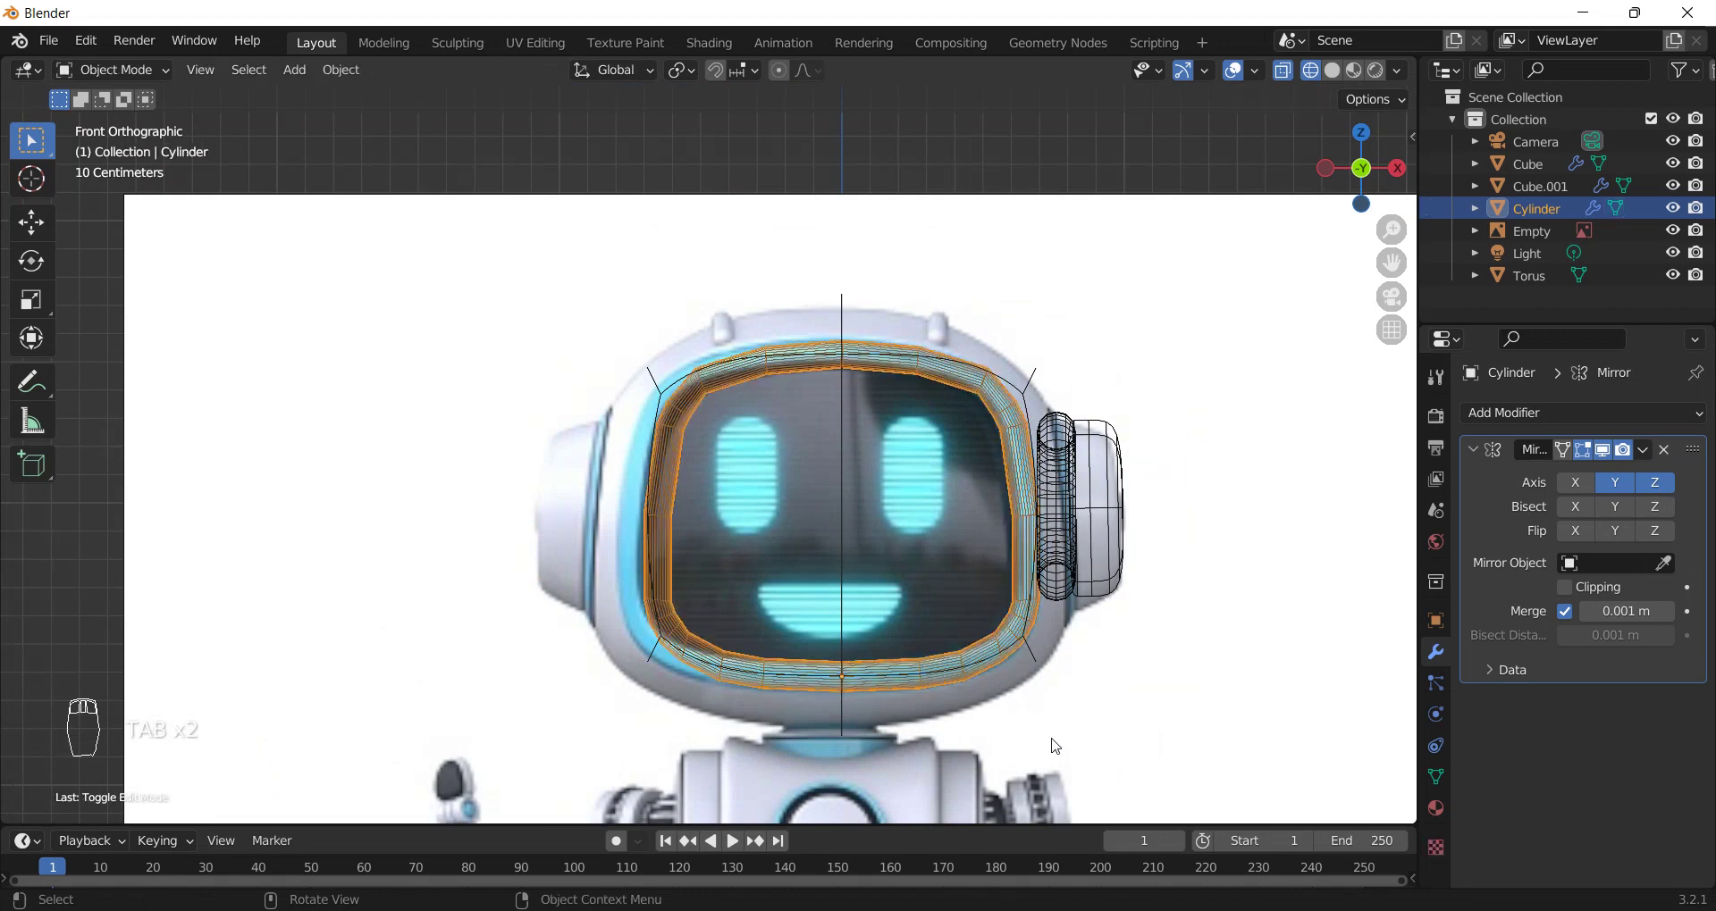
# - In right side view, slide the visor rim forward along Y so it sits in front of the face
pyautogui.press('z')
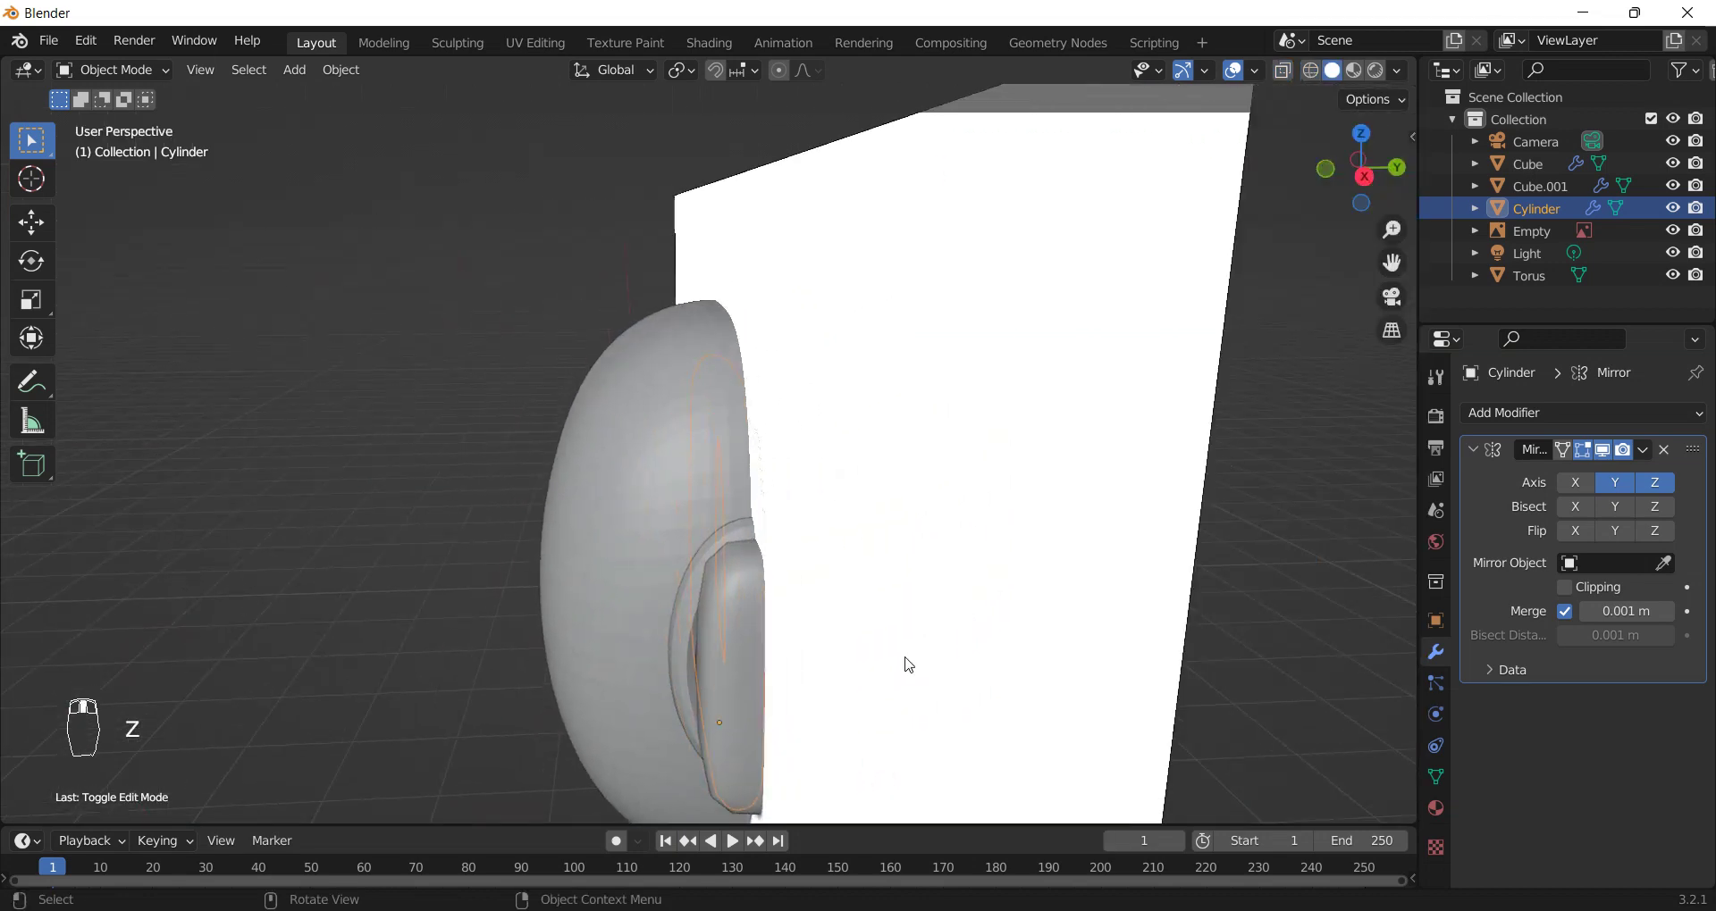
pyautogui.press('KP_3')
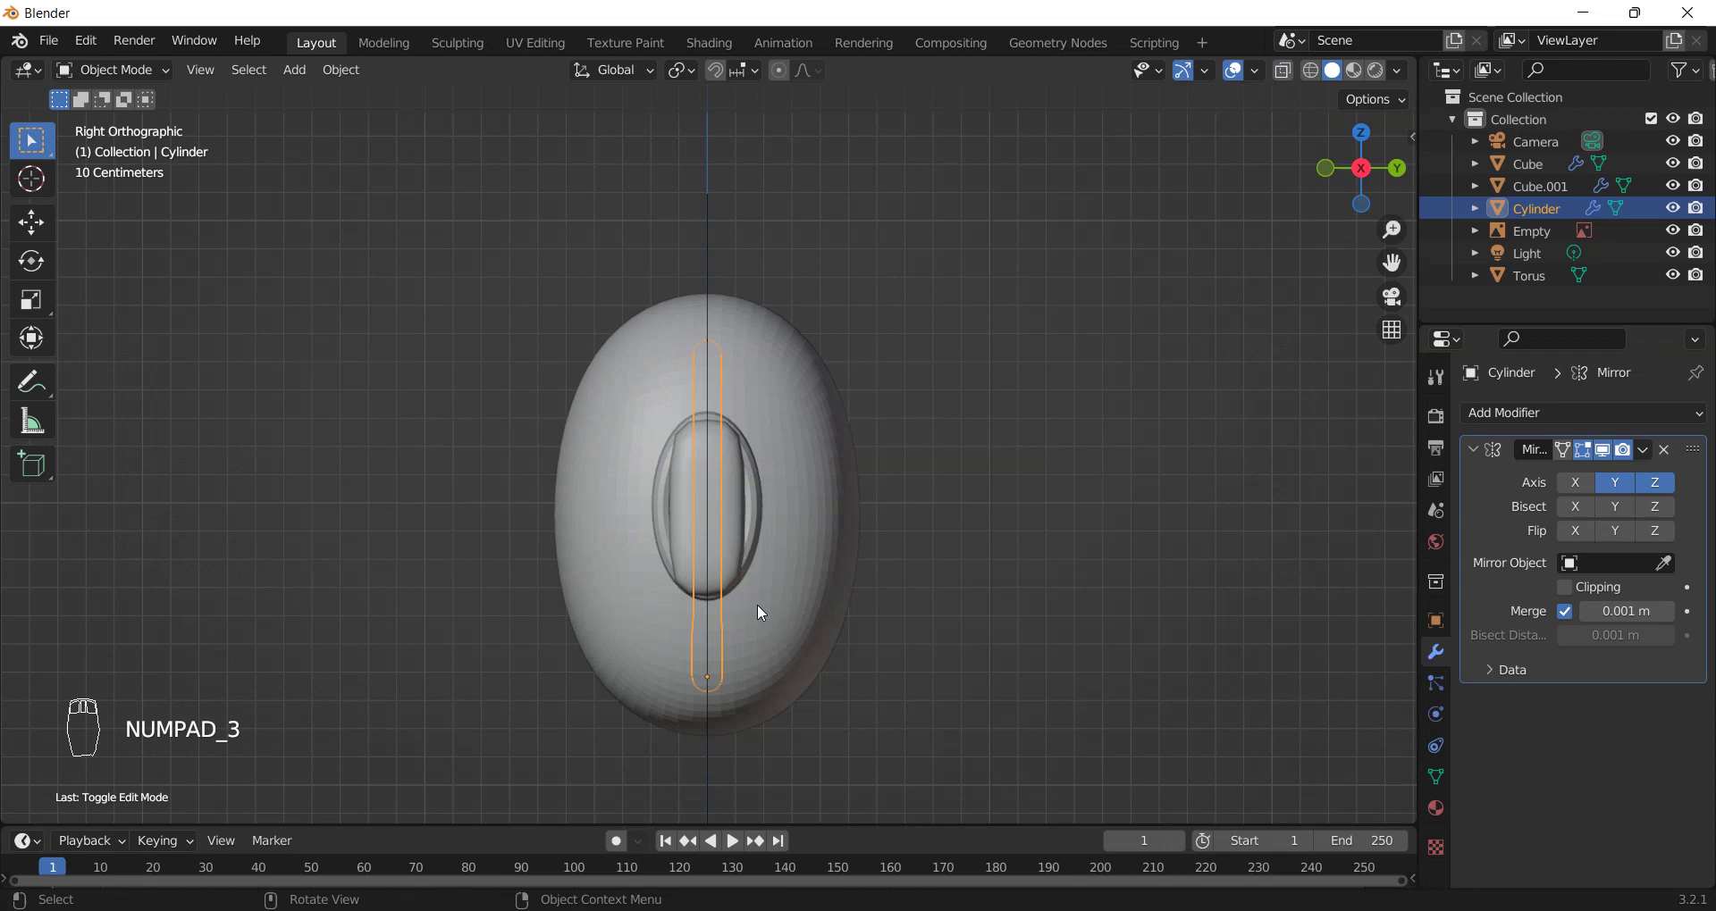
pyautogui.press('g')
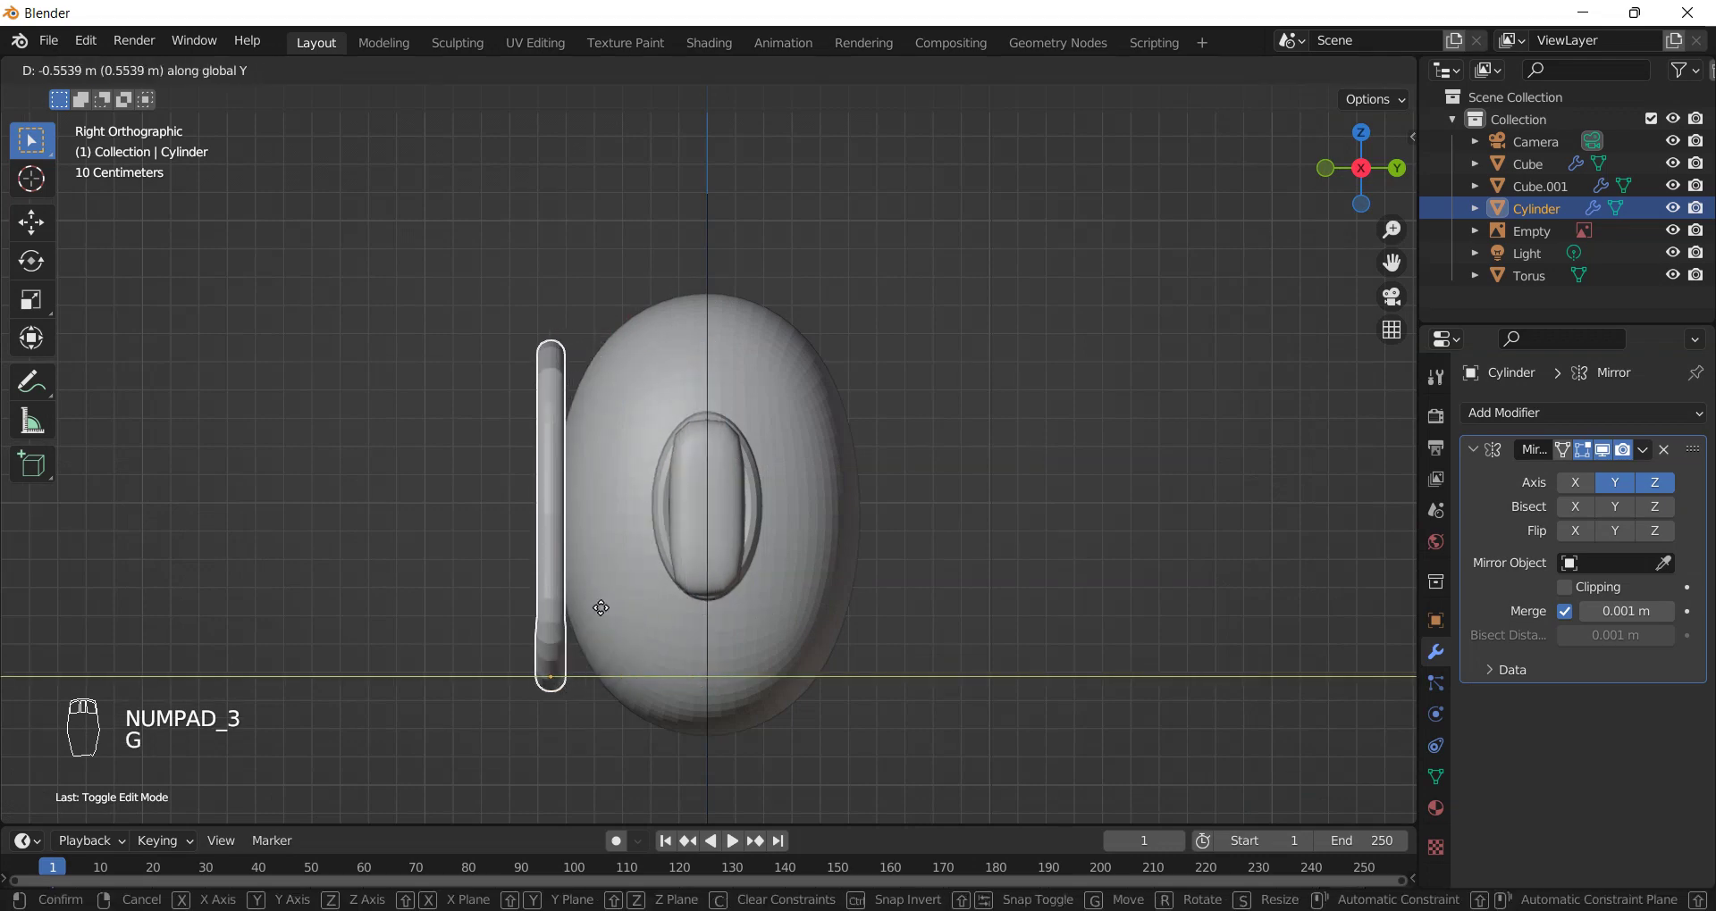
pyautogui.moveTo(607, 615); pyautogui.dragTo(963, 603)
# - Check the rim's placement from the front and side views, then select the head block
pyautogui.press('KP_1')
pyautogui.moveTo(954, 603); pyautogui.dragTo(879, 626)
pyautogui.press('KP_1')
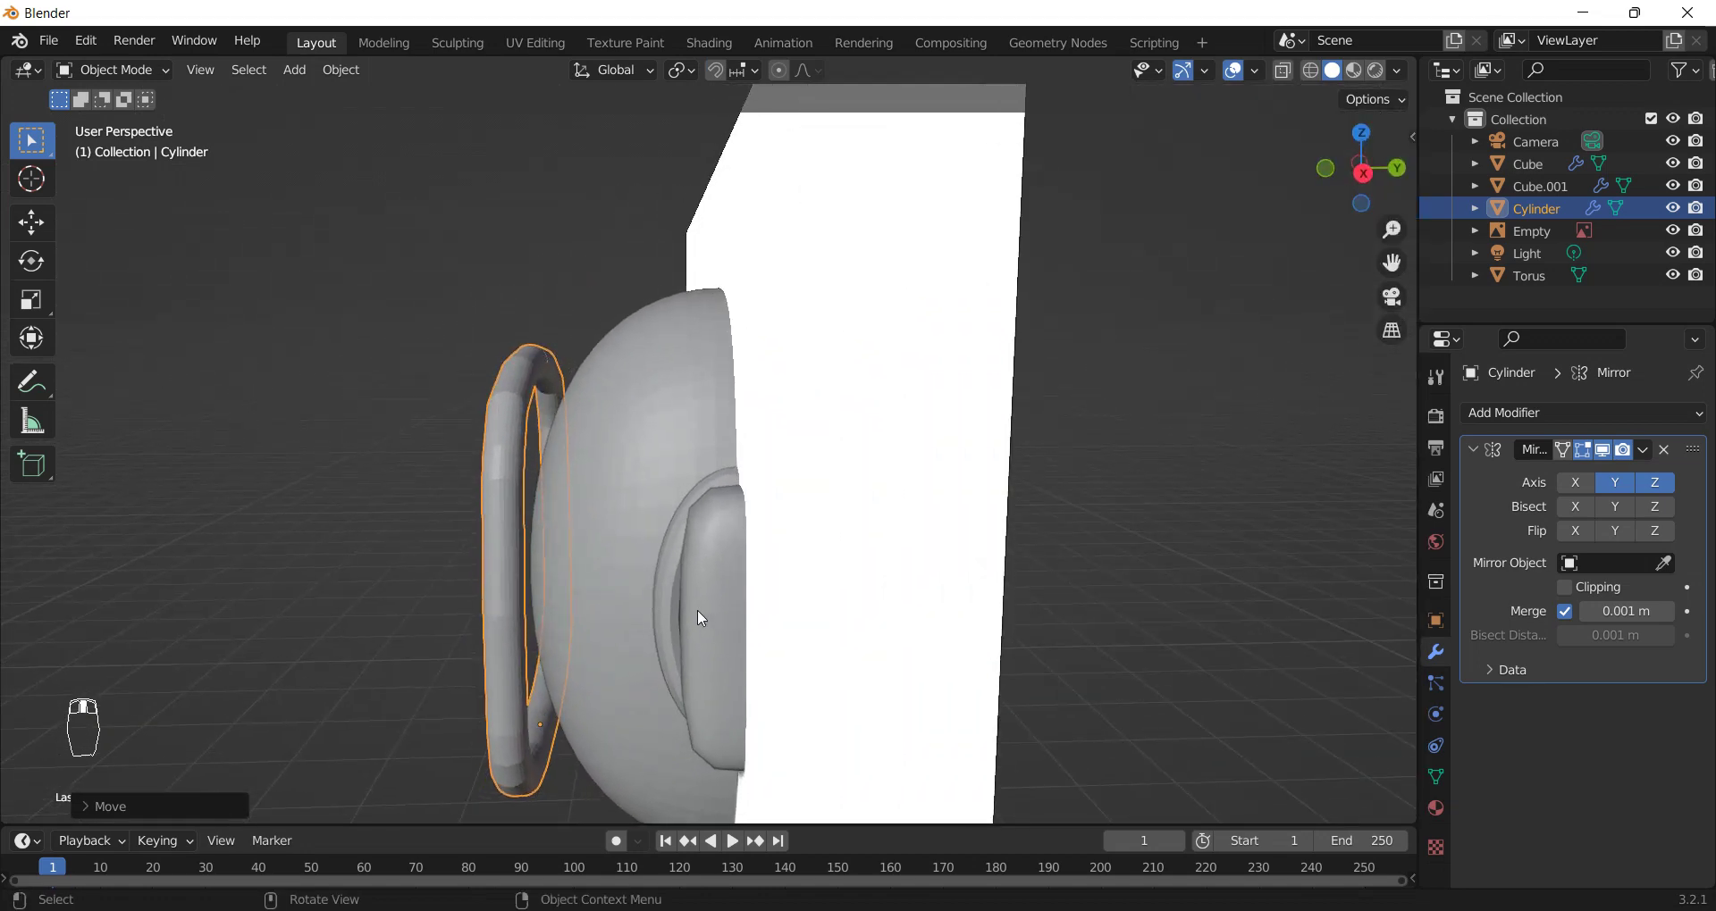
pyautogui.press('KP_1')
pyautogui.press('KP_1')
pyautogui.press('KP_3')
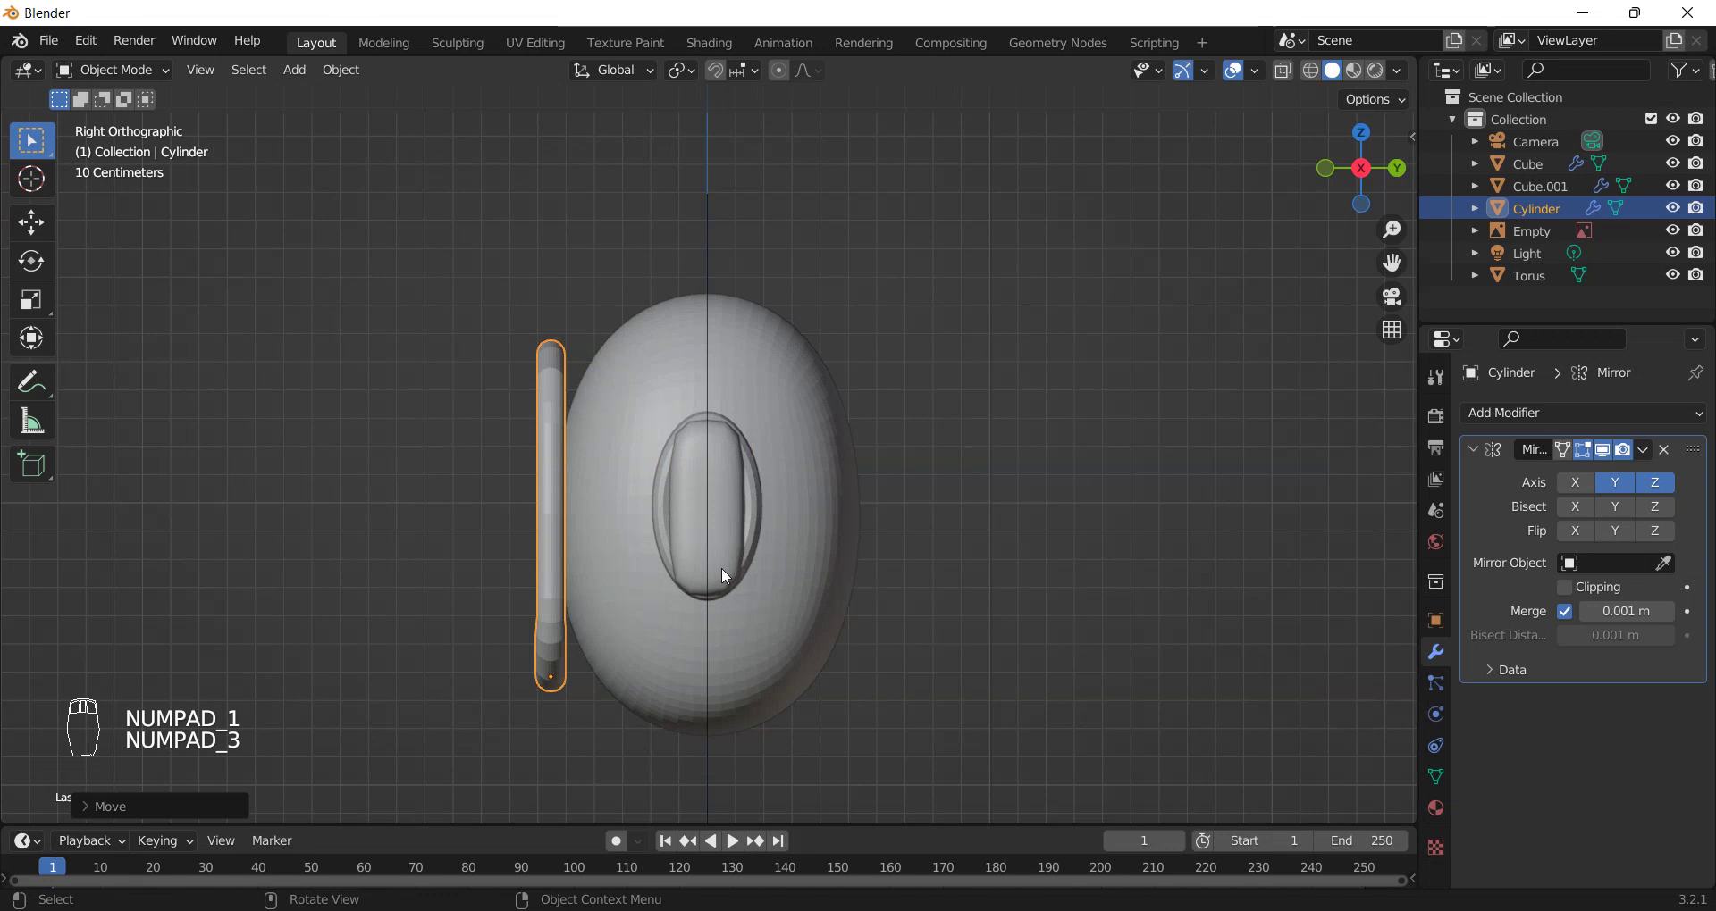
pyautogui.click(771, 478)
# - Cut two edge loops across the head block near its front, then select the visor rim
pyautogui.press('Tab')
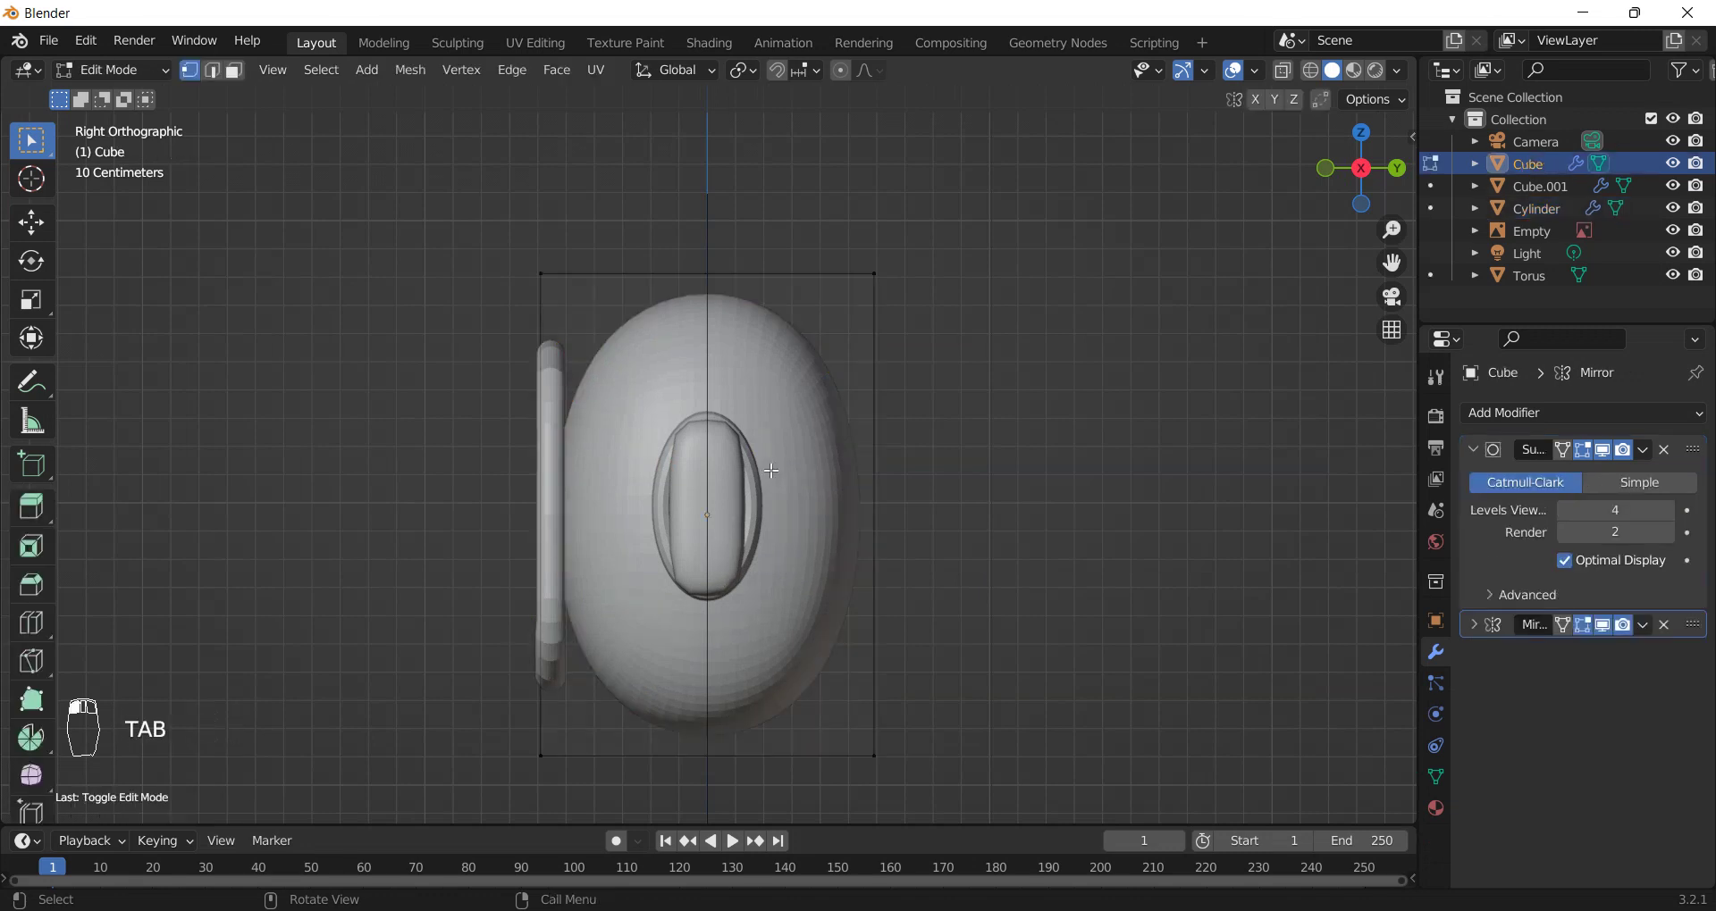
pyautogui.press('ctrl+r')
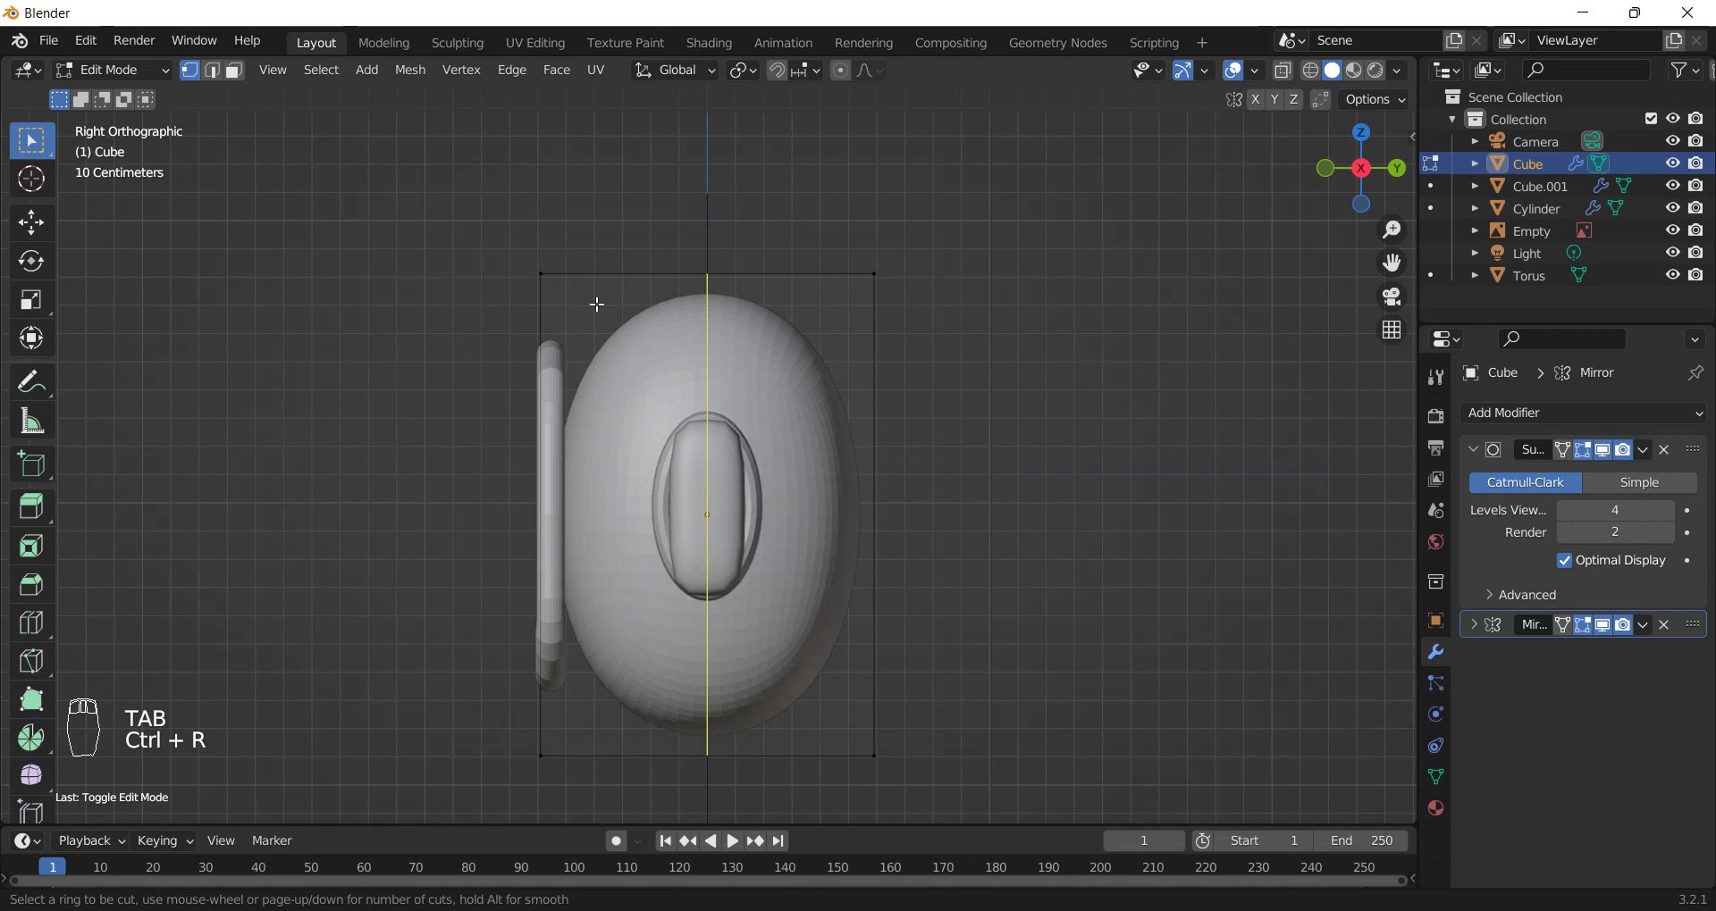
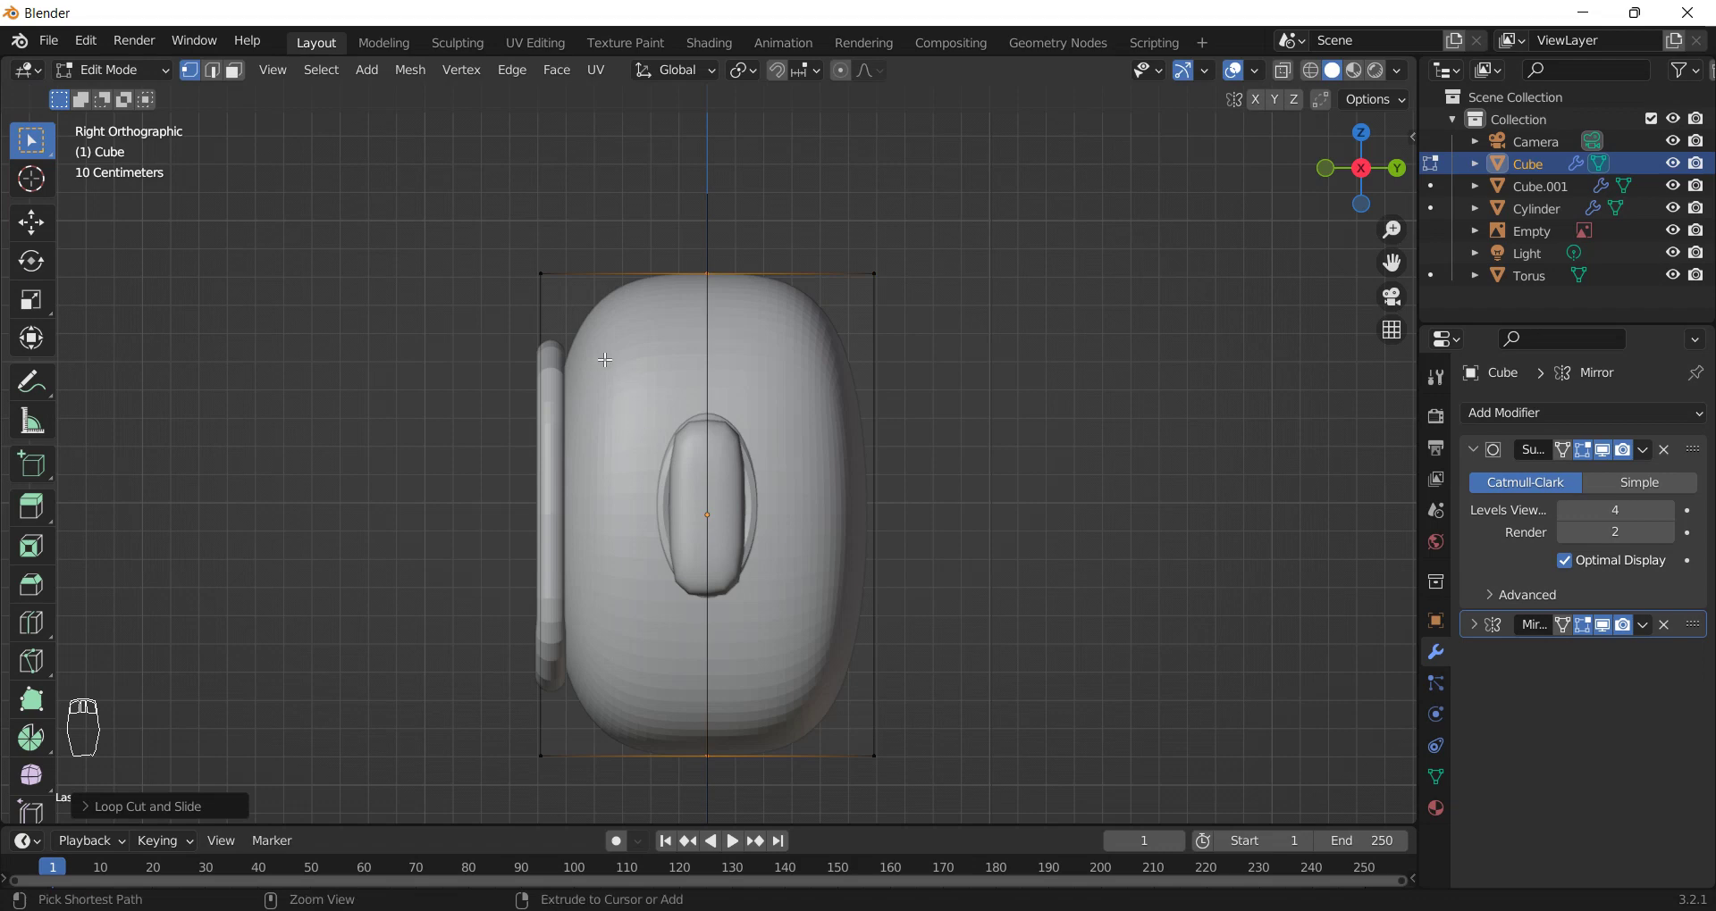
pyautogui.press('ctrl+r')
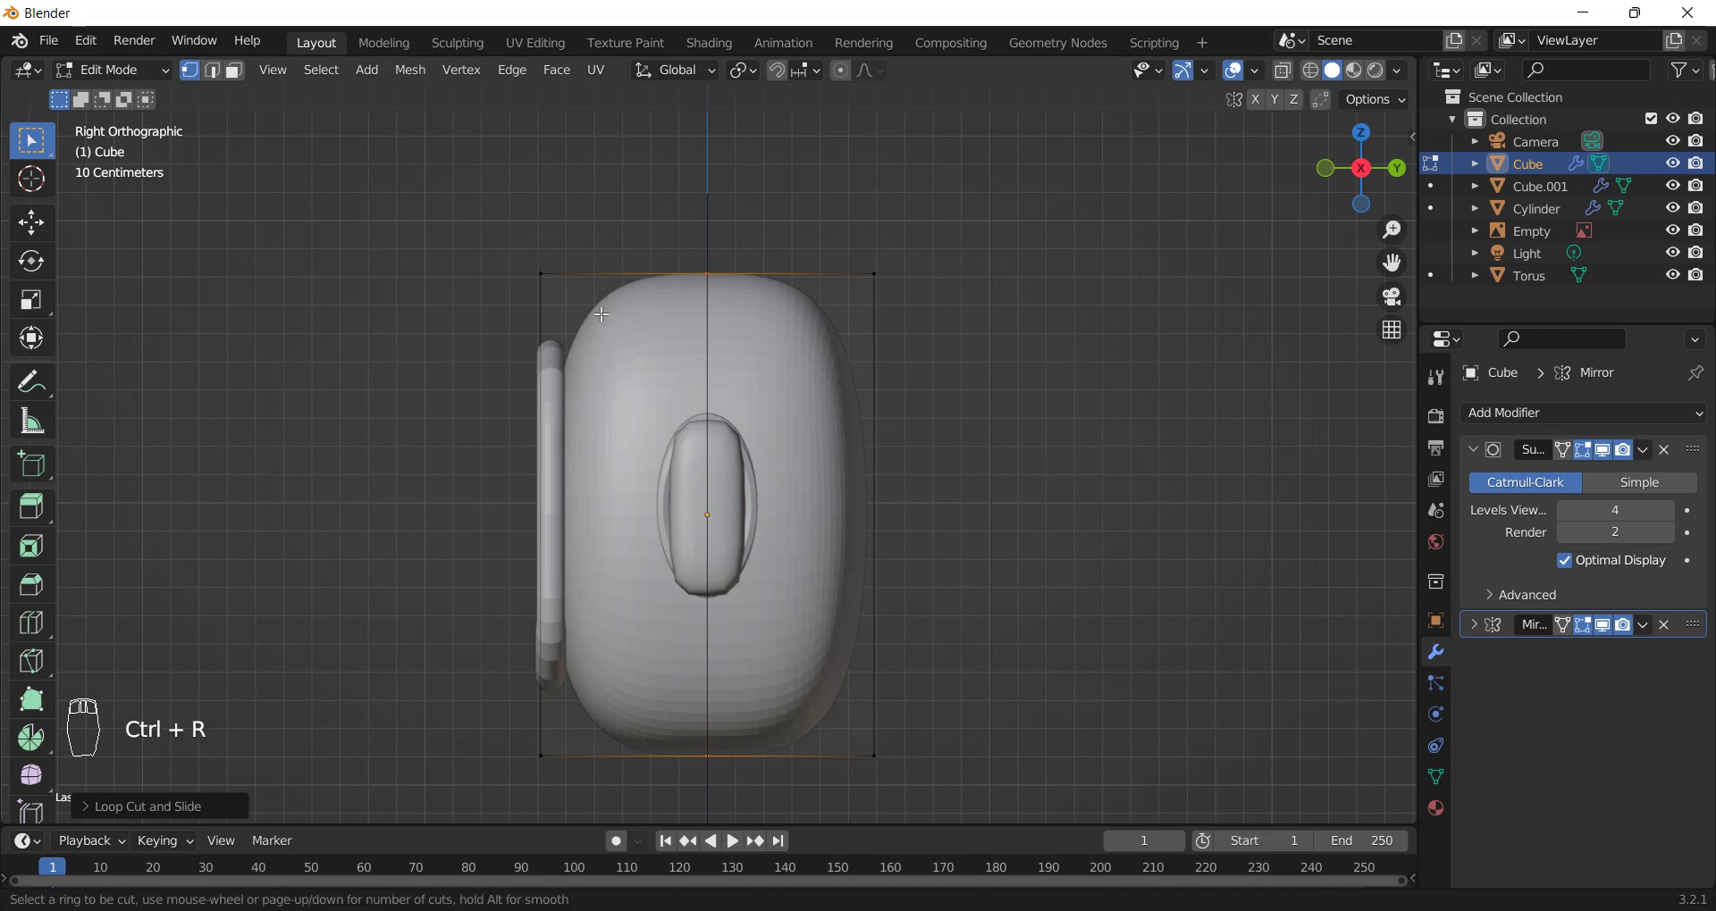
pyautogui.moveTo(638, 275); pyautogui.dragTo(580, 429)
pyautogui.moveTo(580, 429); pyautogui.dragTo(696, 424)
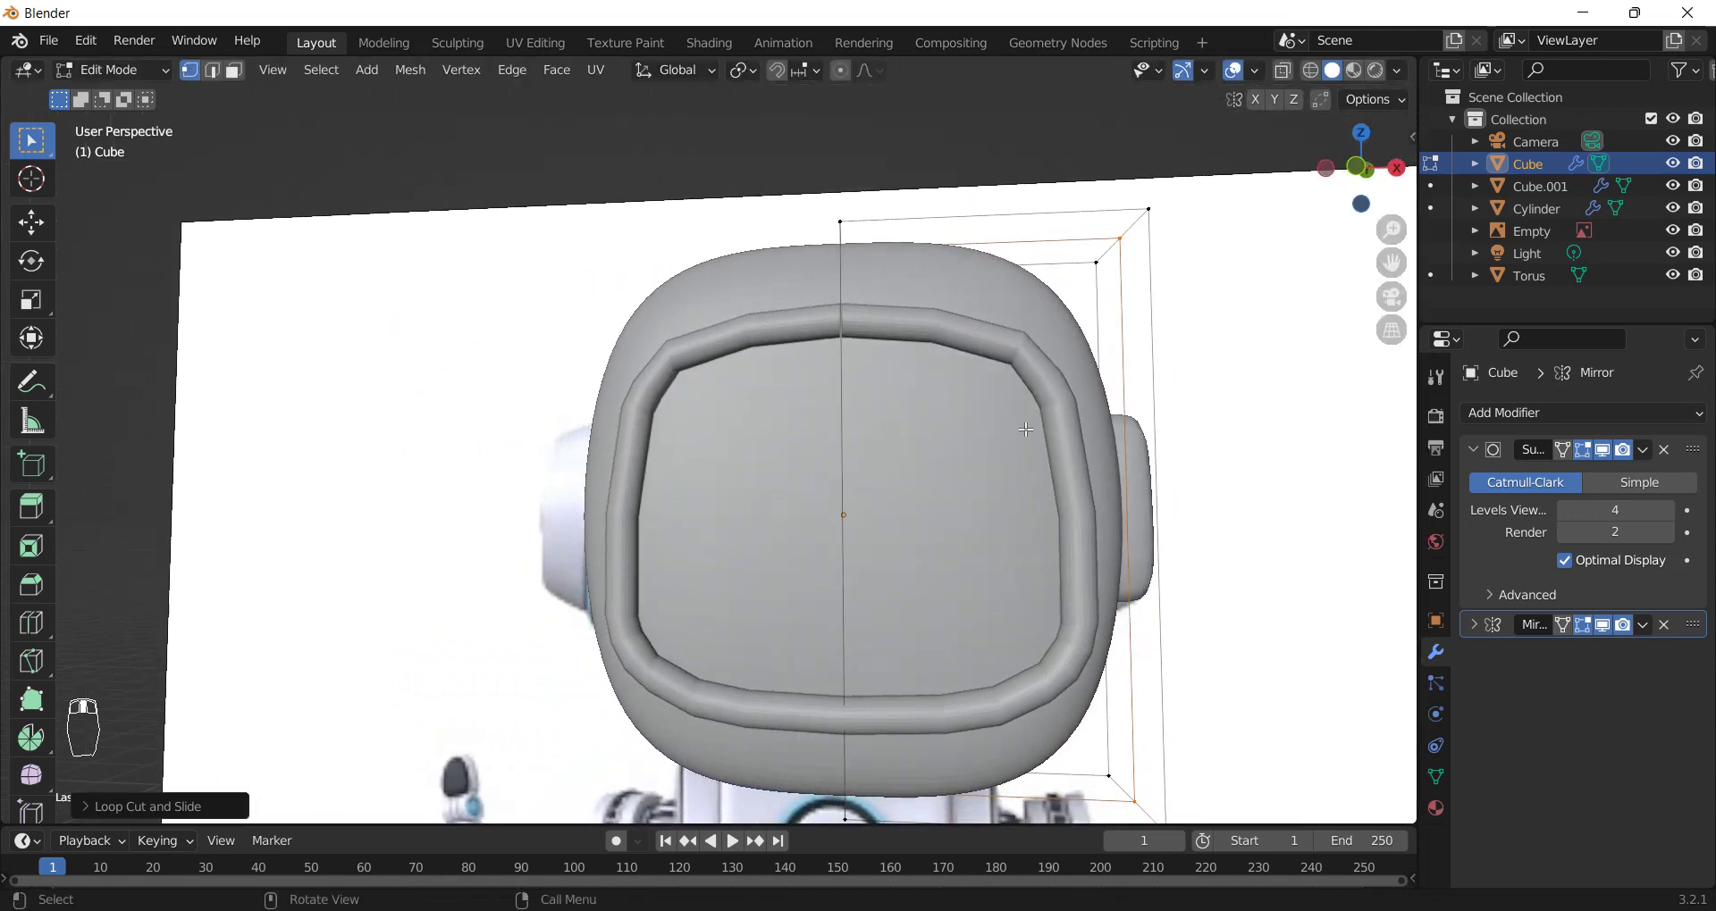
pyautogui.press('Tab')
pyautogui.click(1043, 374)
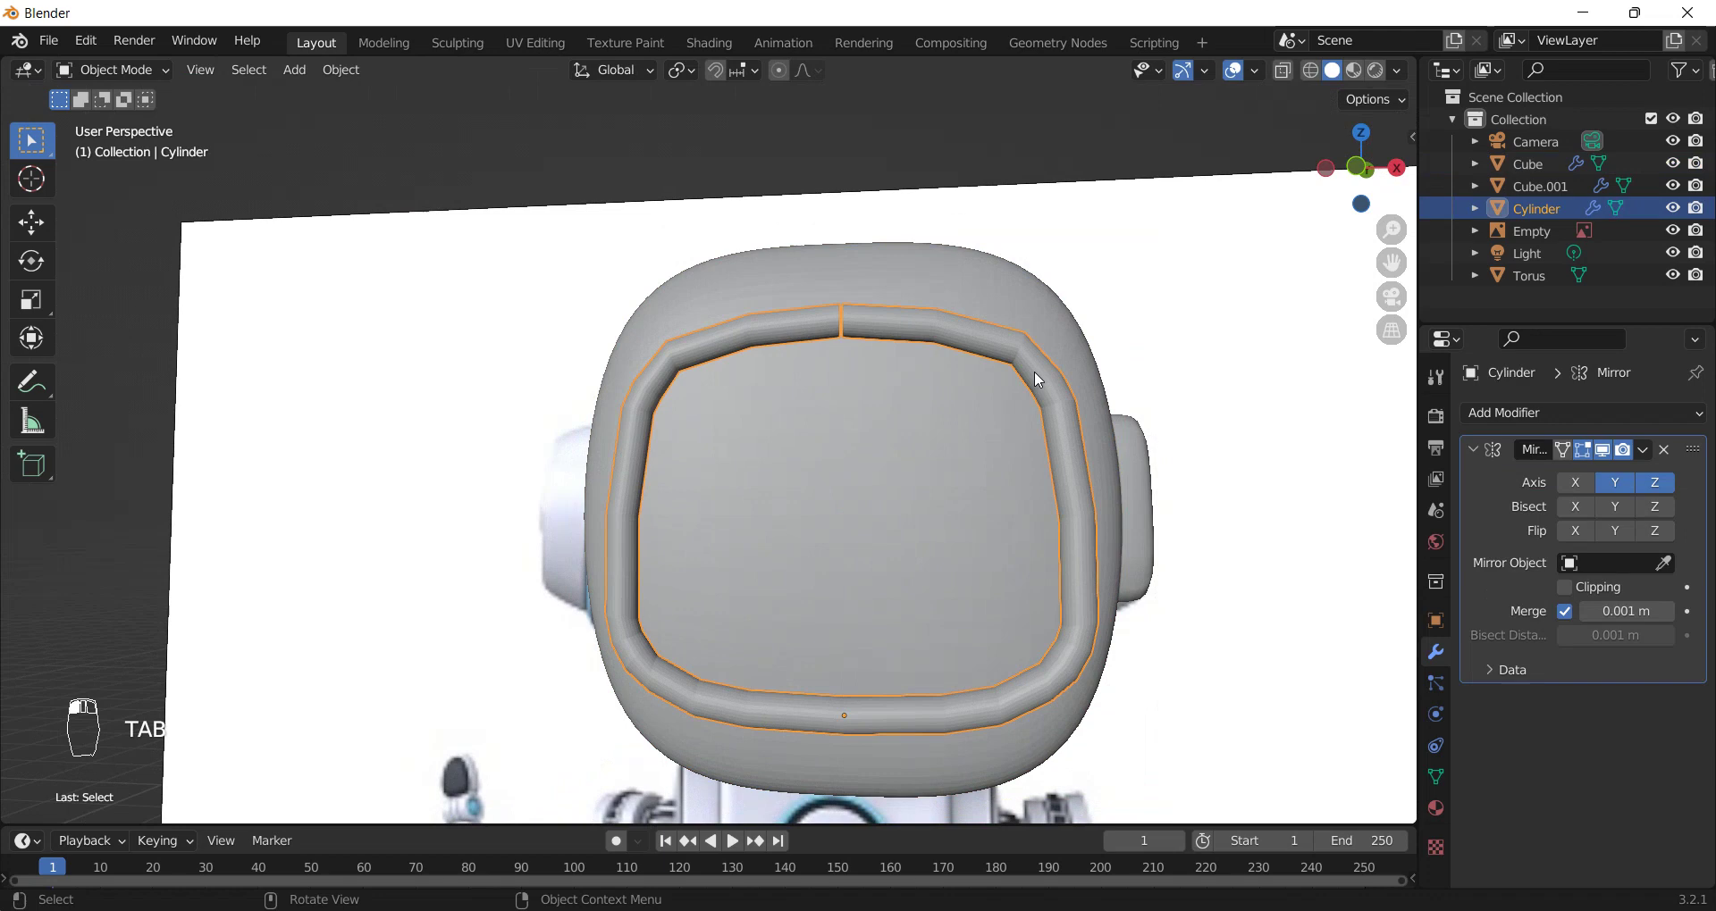
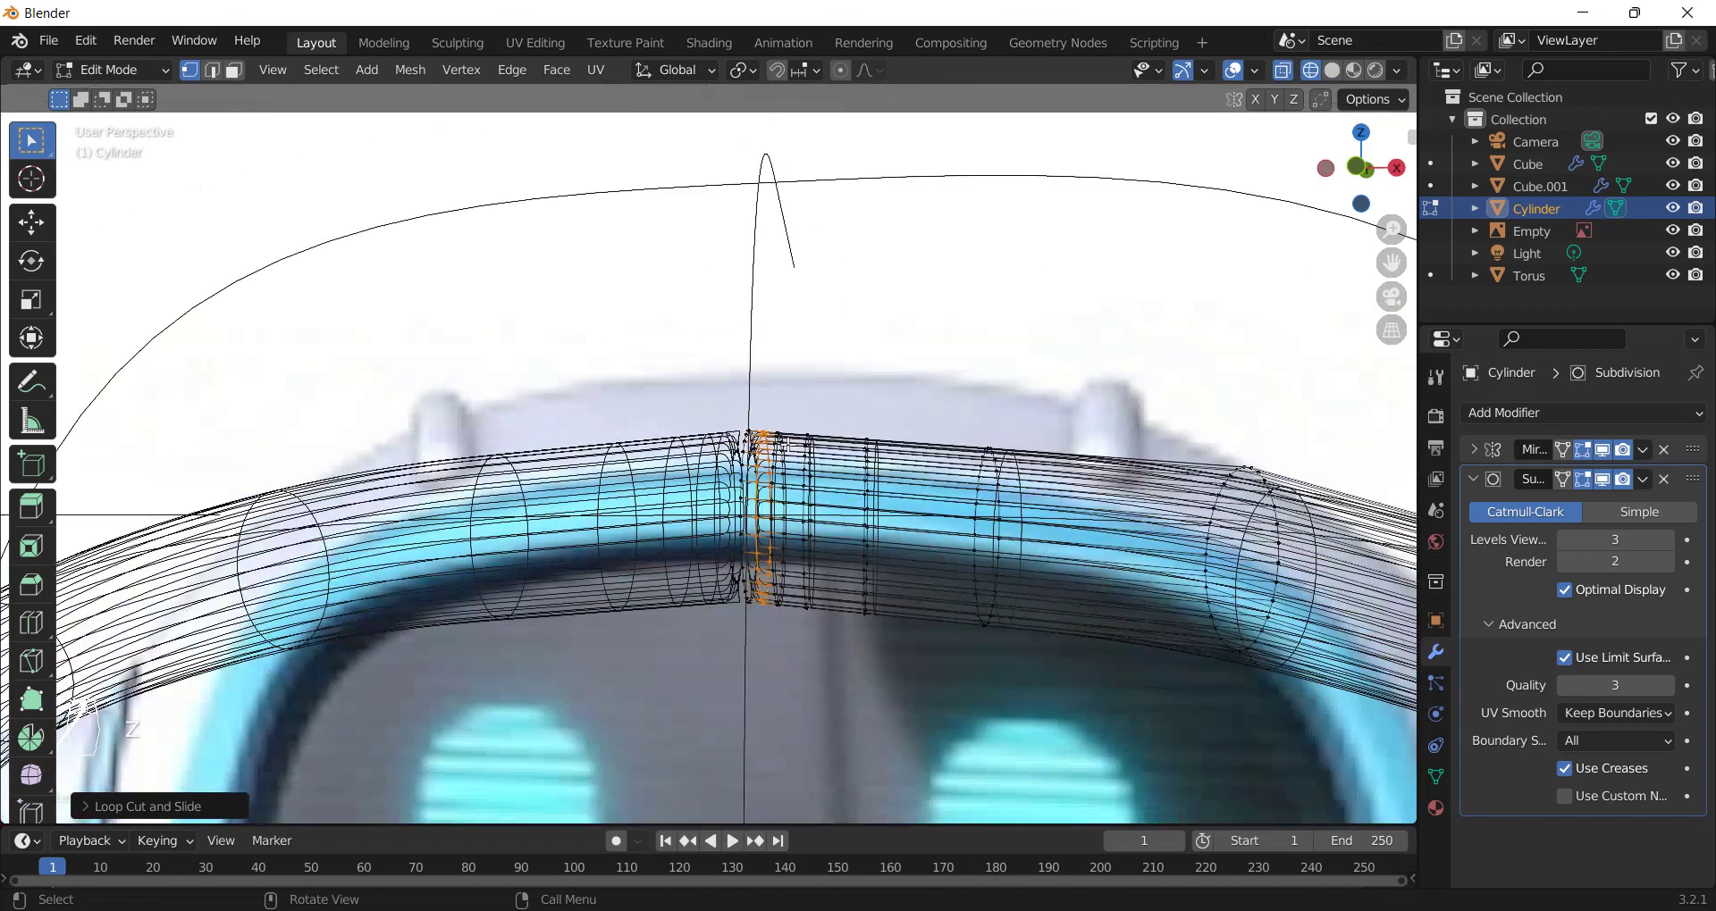
# - From front view, edit the visor rim and select the edge loops at its top seam
pyautogui.press('KP_1')
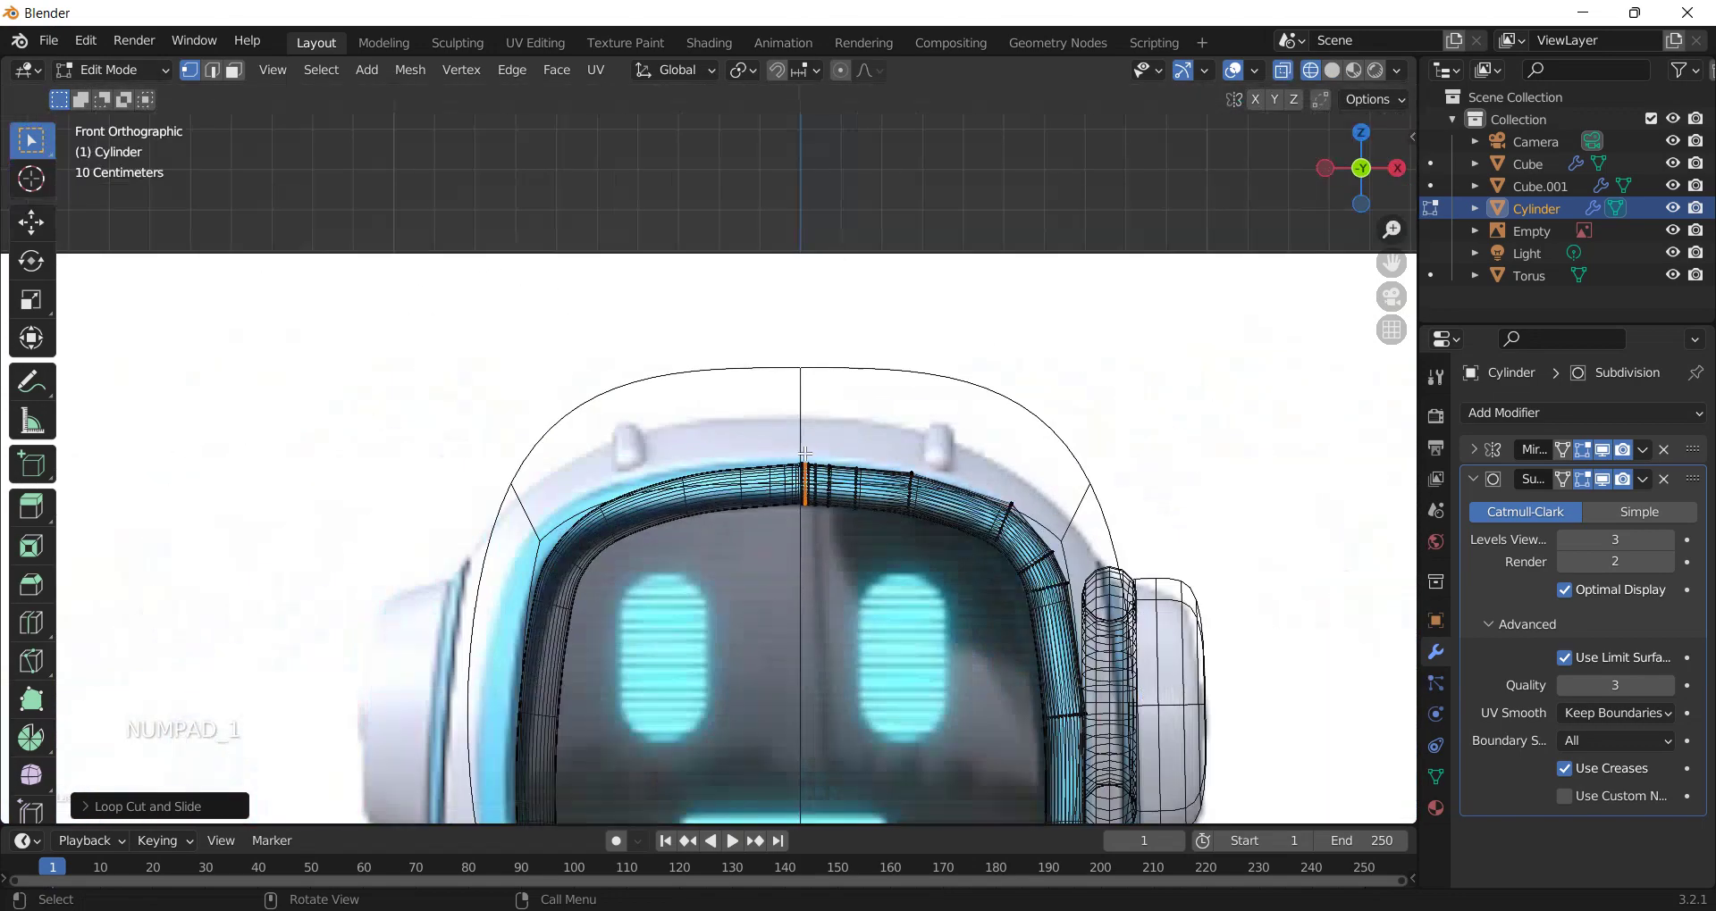
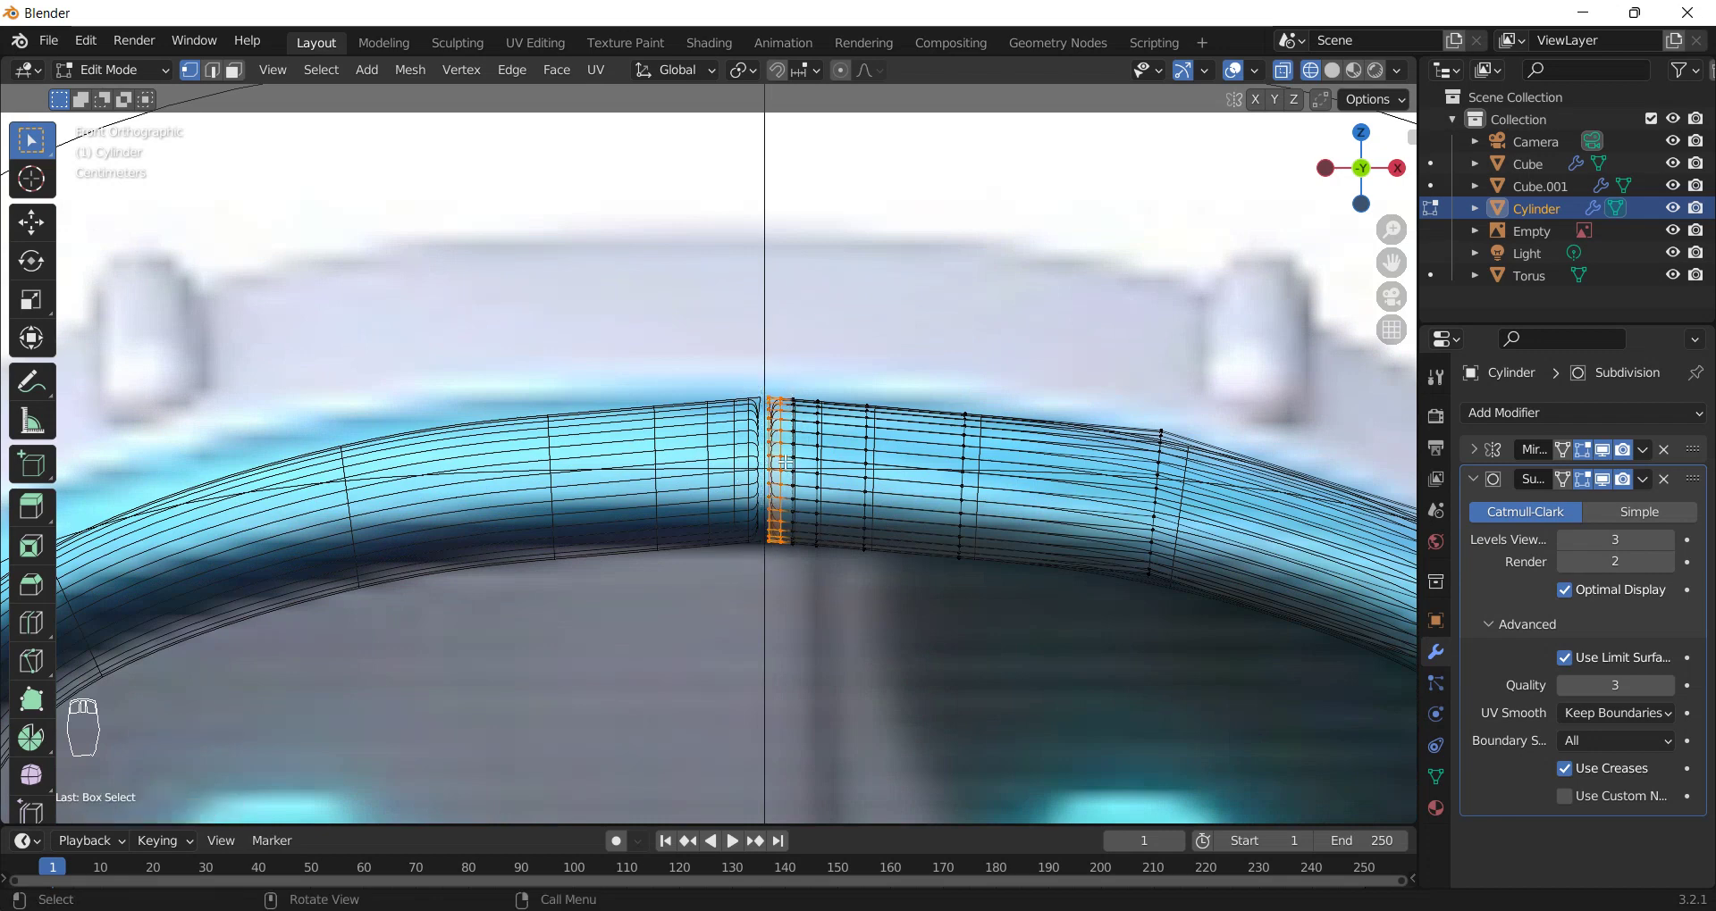
pyautogui.moveTo(792, 470); pyautogui.dragTo(856, 535)
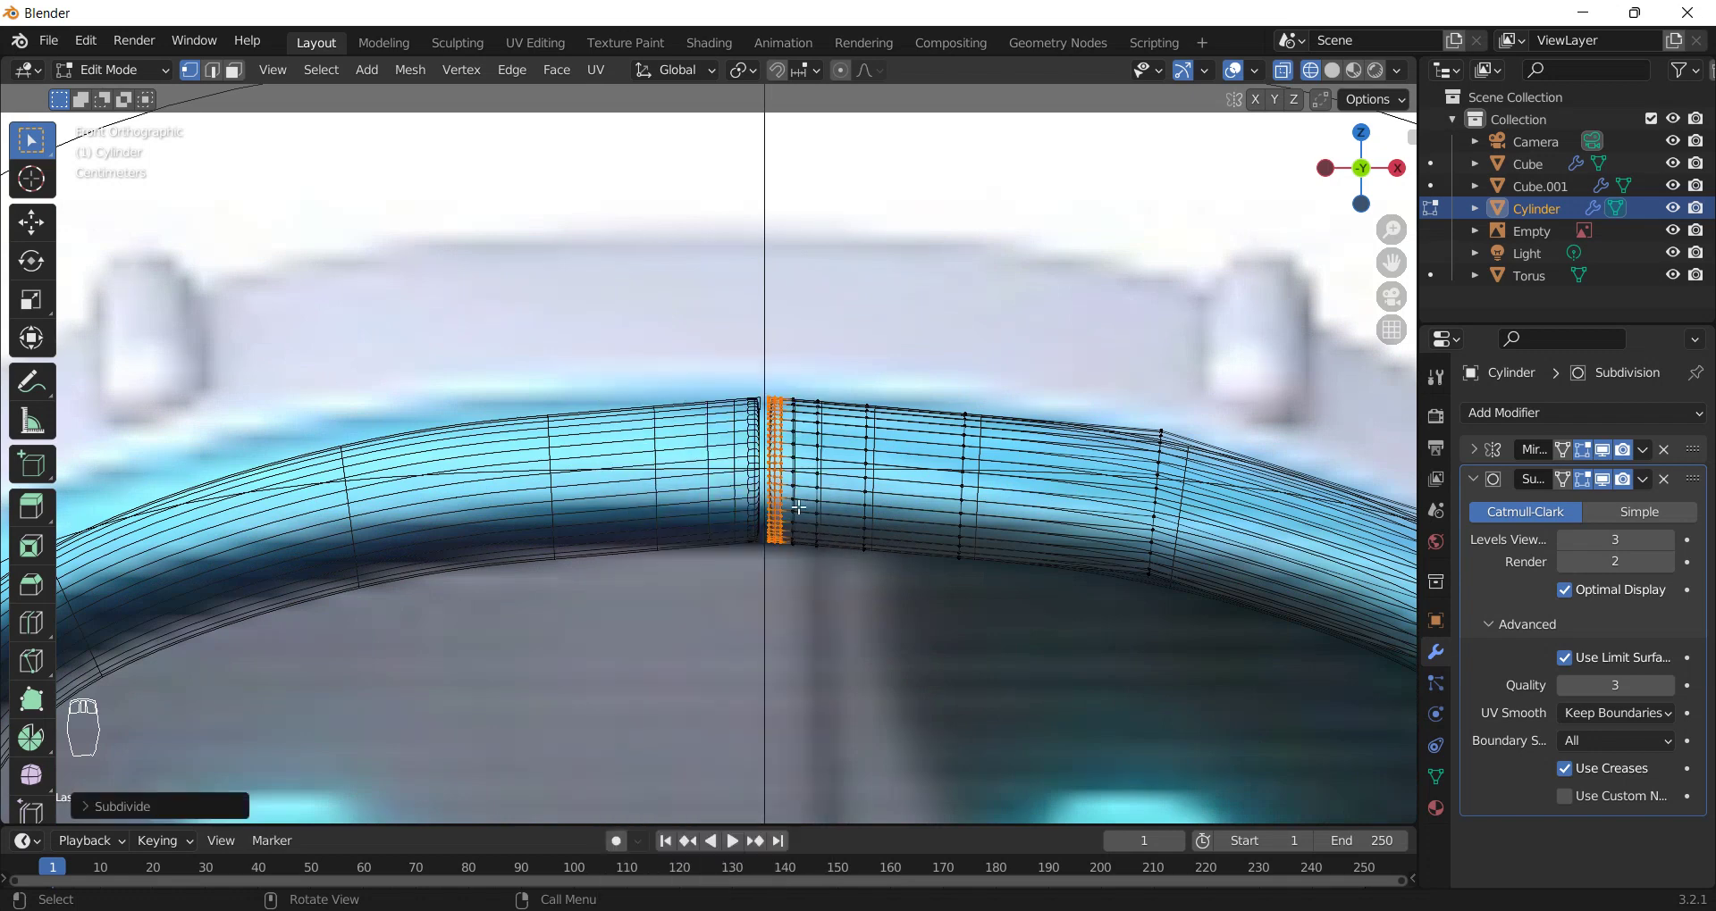
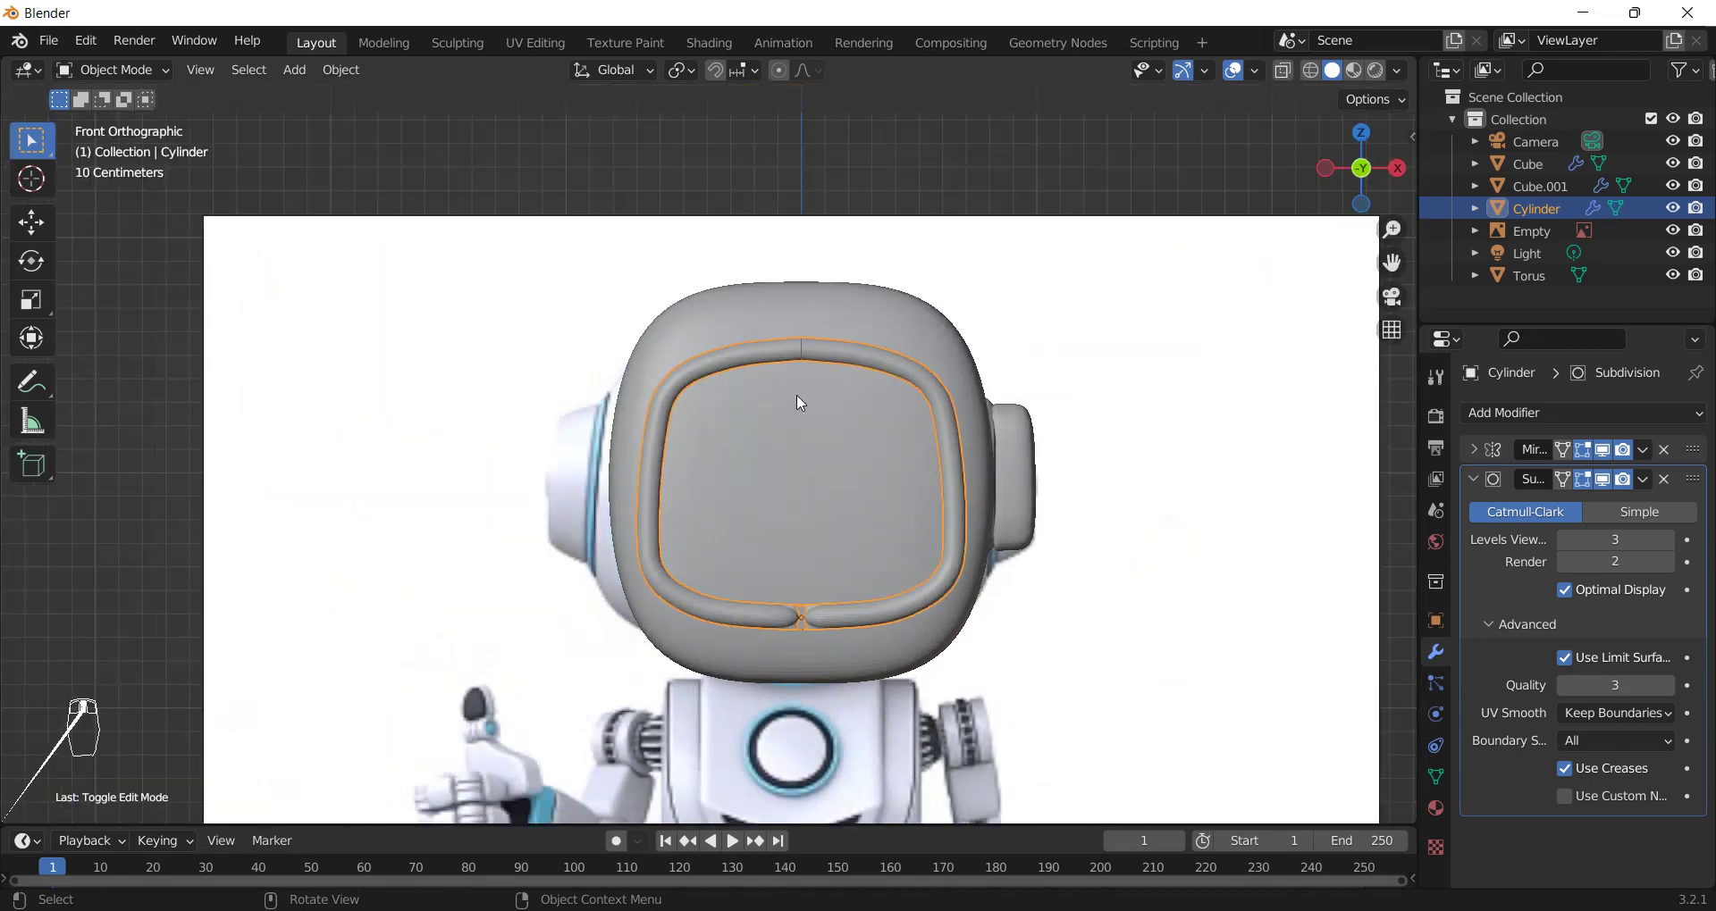
pyautogui.click(815, 379)
pyautogui.press('Tab')
pyautogui.click(811, 383)
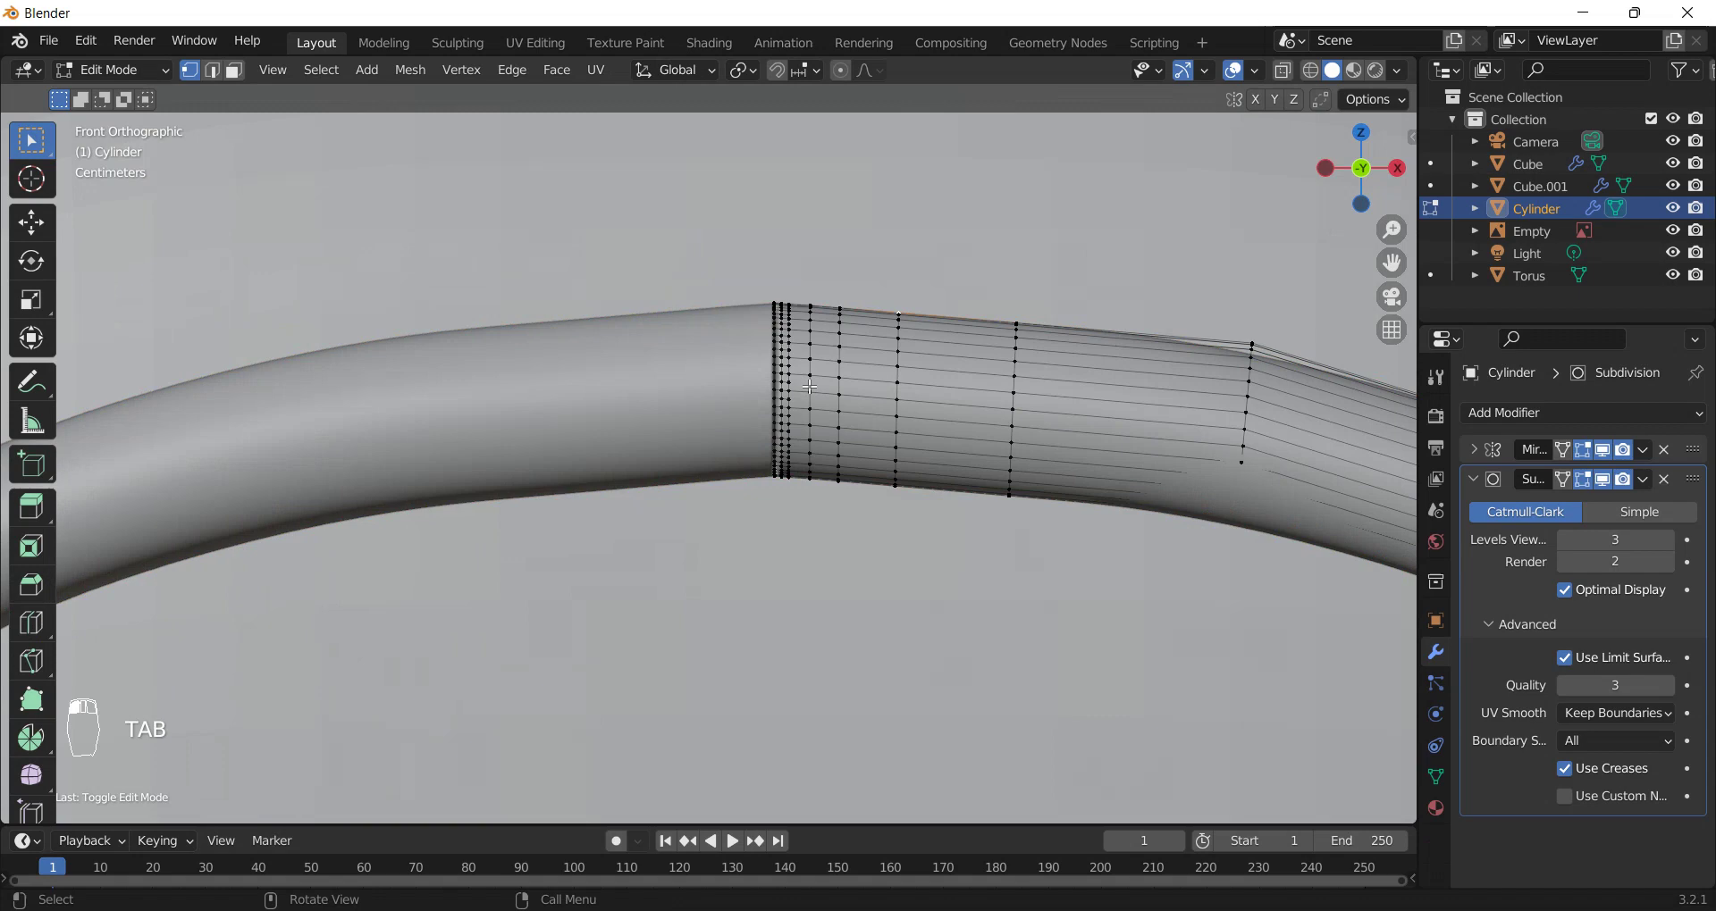
pyautogui.press('z')
pyautogui.moveTo(803, 294); pyautogui.dragTo(753, 500)
pyautogui.press('z')
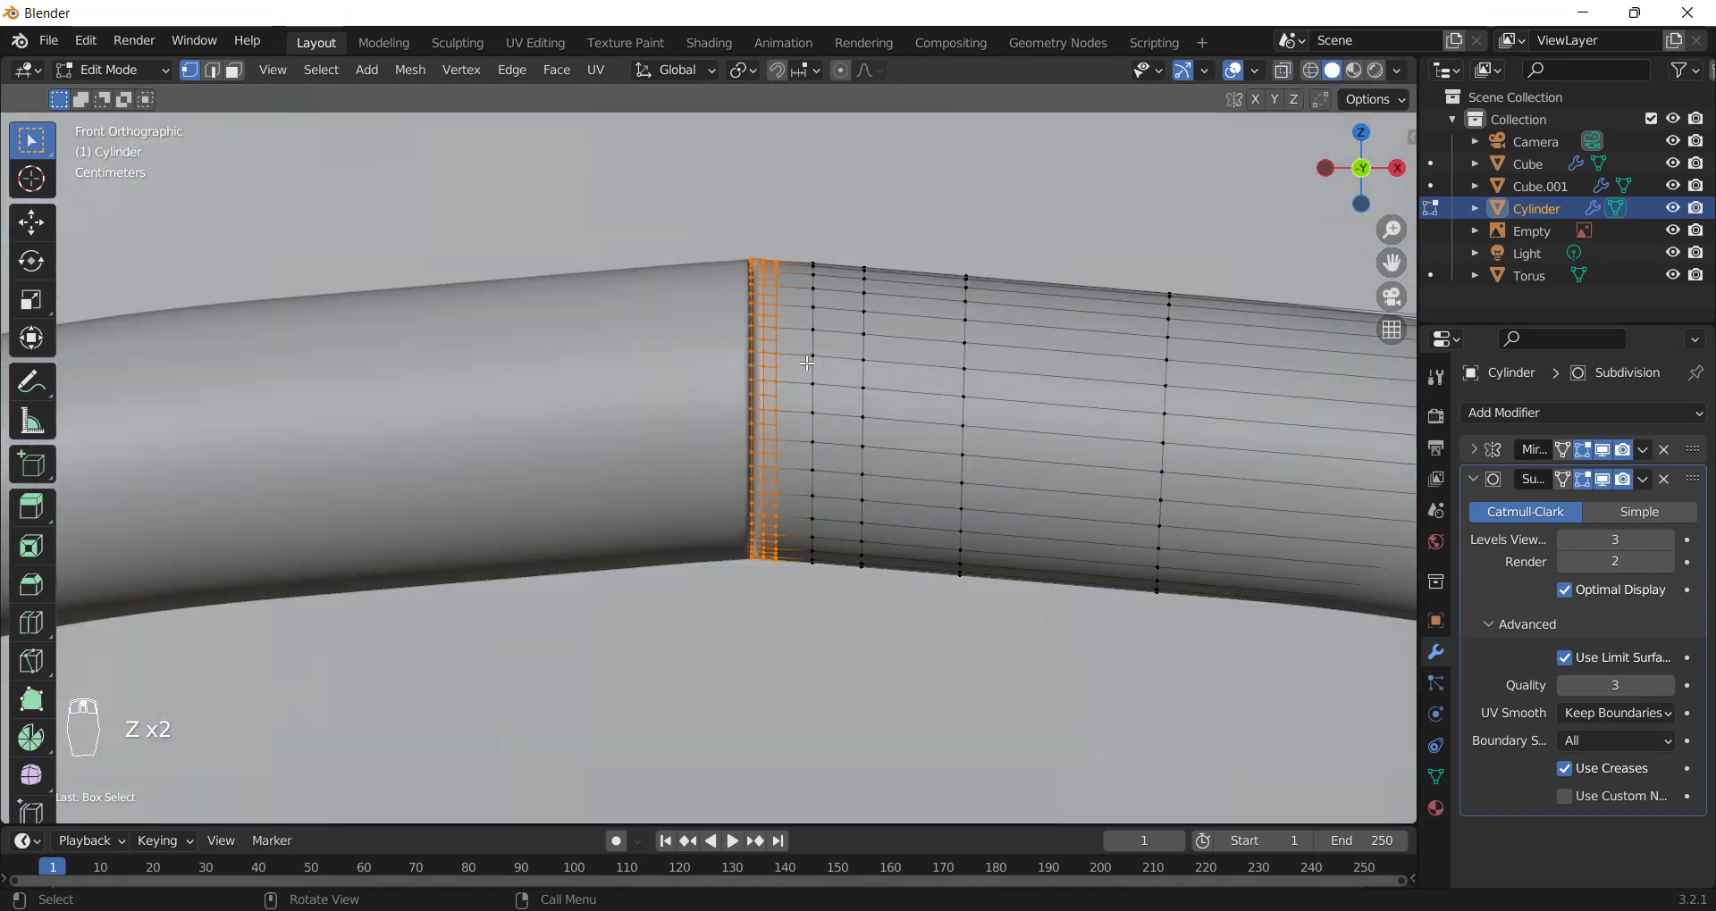
# - Move the seam loops sideways into place, cancelling an oversized scale attempt
pyautogui.press('g')
pyautogui.click(806, 357)
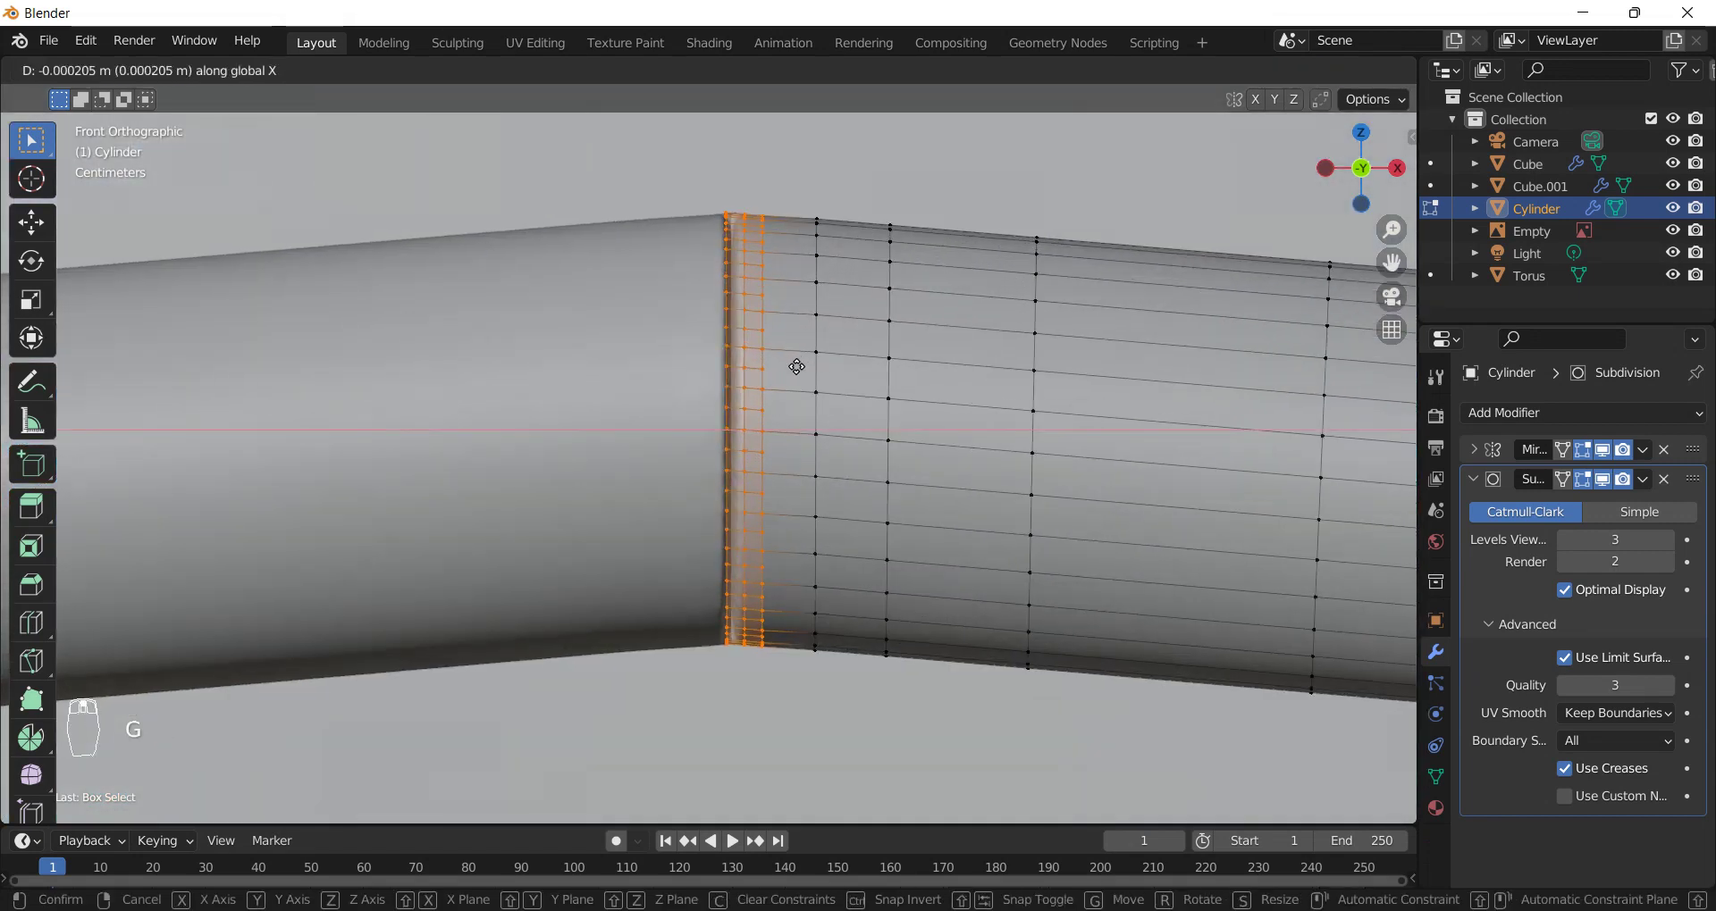
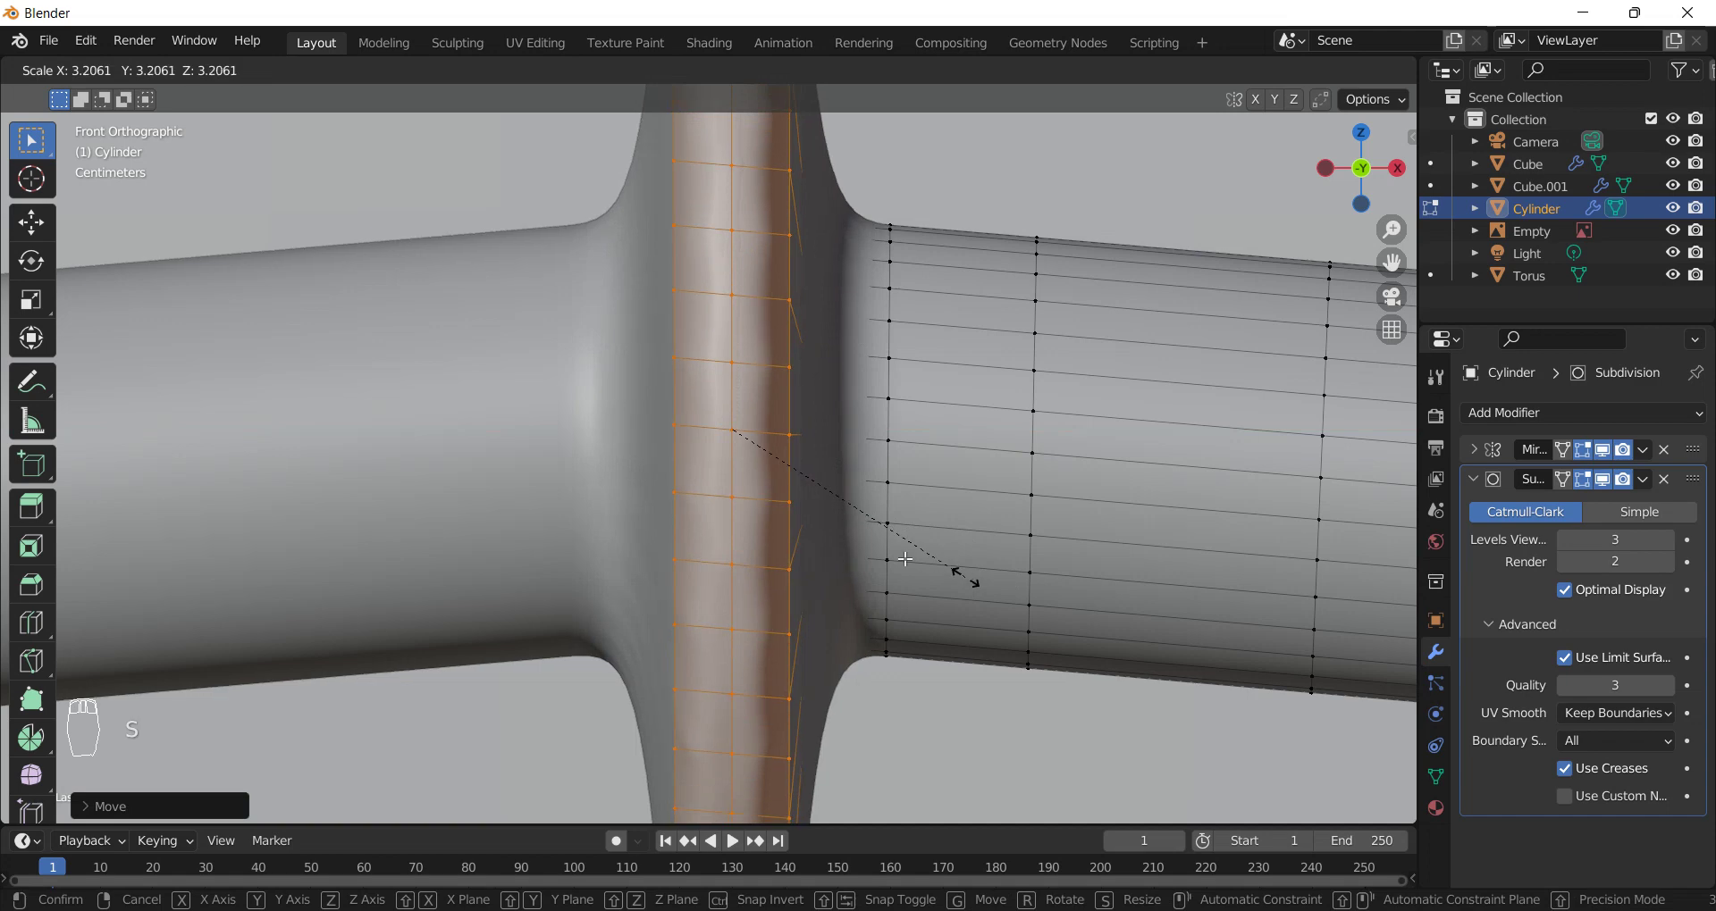
pyautogui.press('Escape')
pyautogui.moveTo(906, 554); pyautogui.dragTo(744, 355)
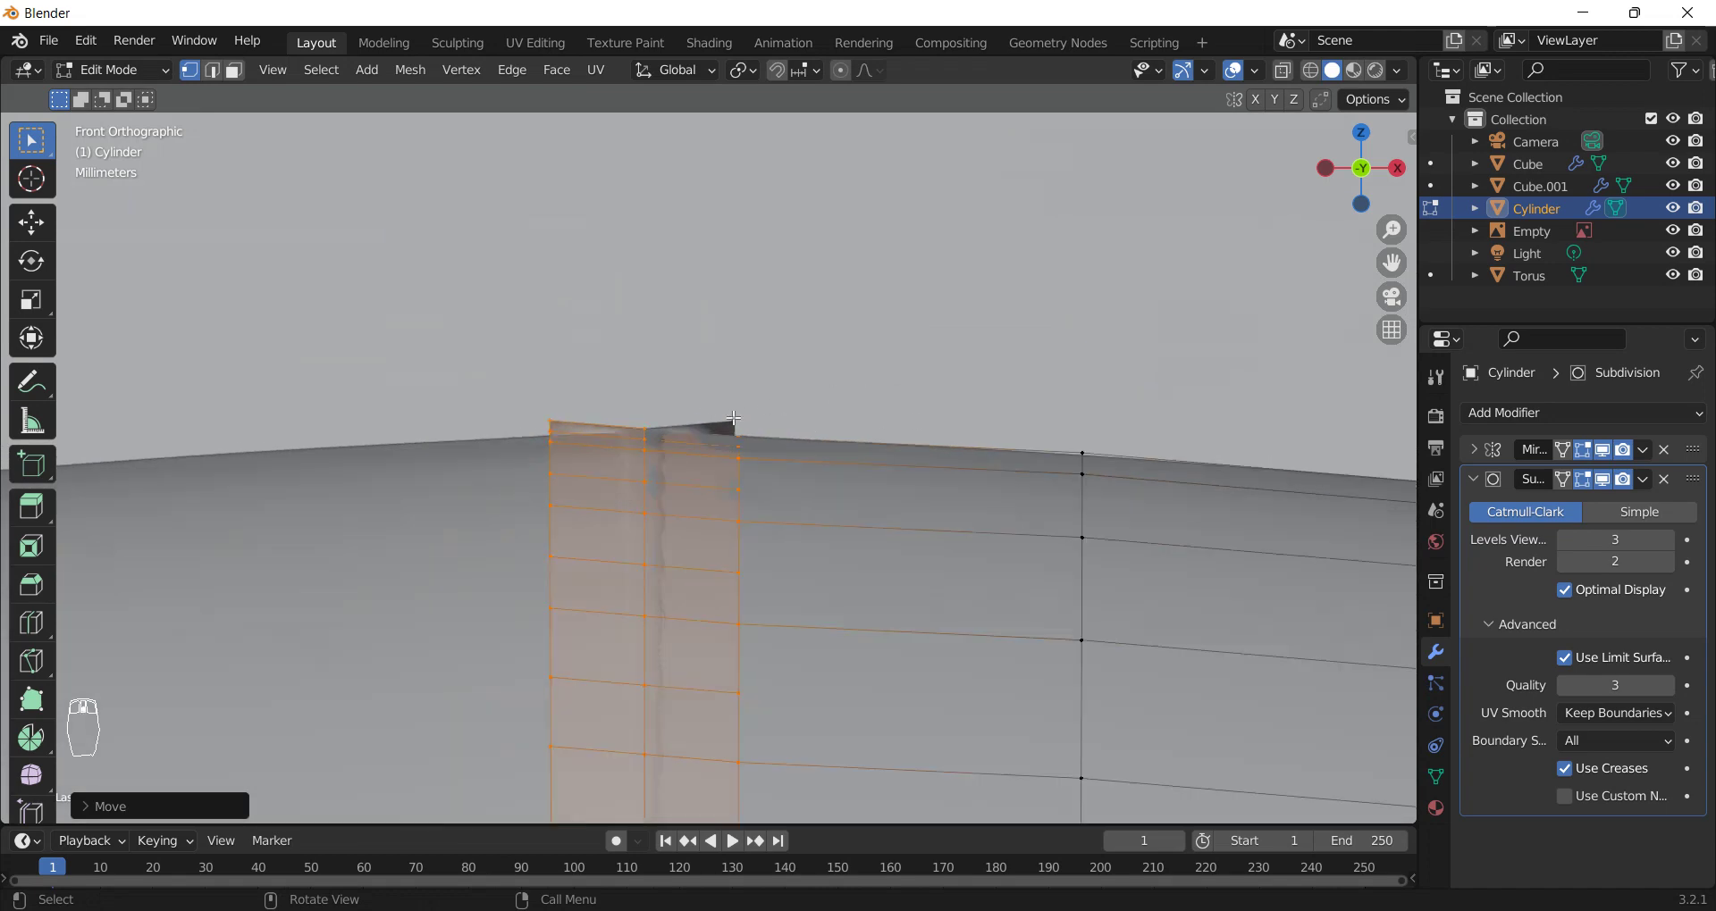
pyautogui.middleClick(749, 414)
pyautogui.moveTo(753, 597); pyautogui.dragTo(781, 587)
pyautogui.press('z')
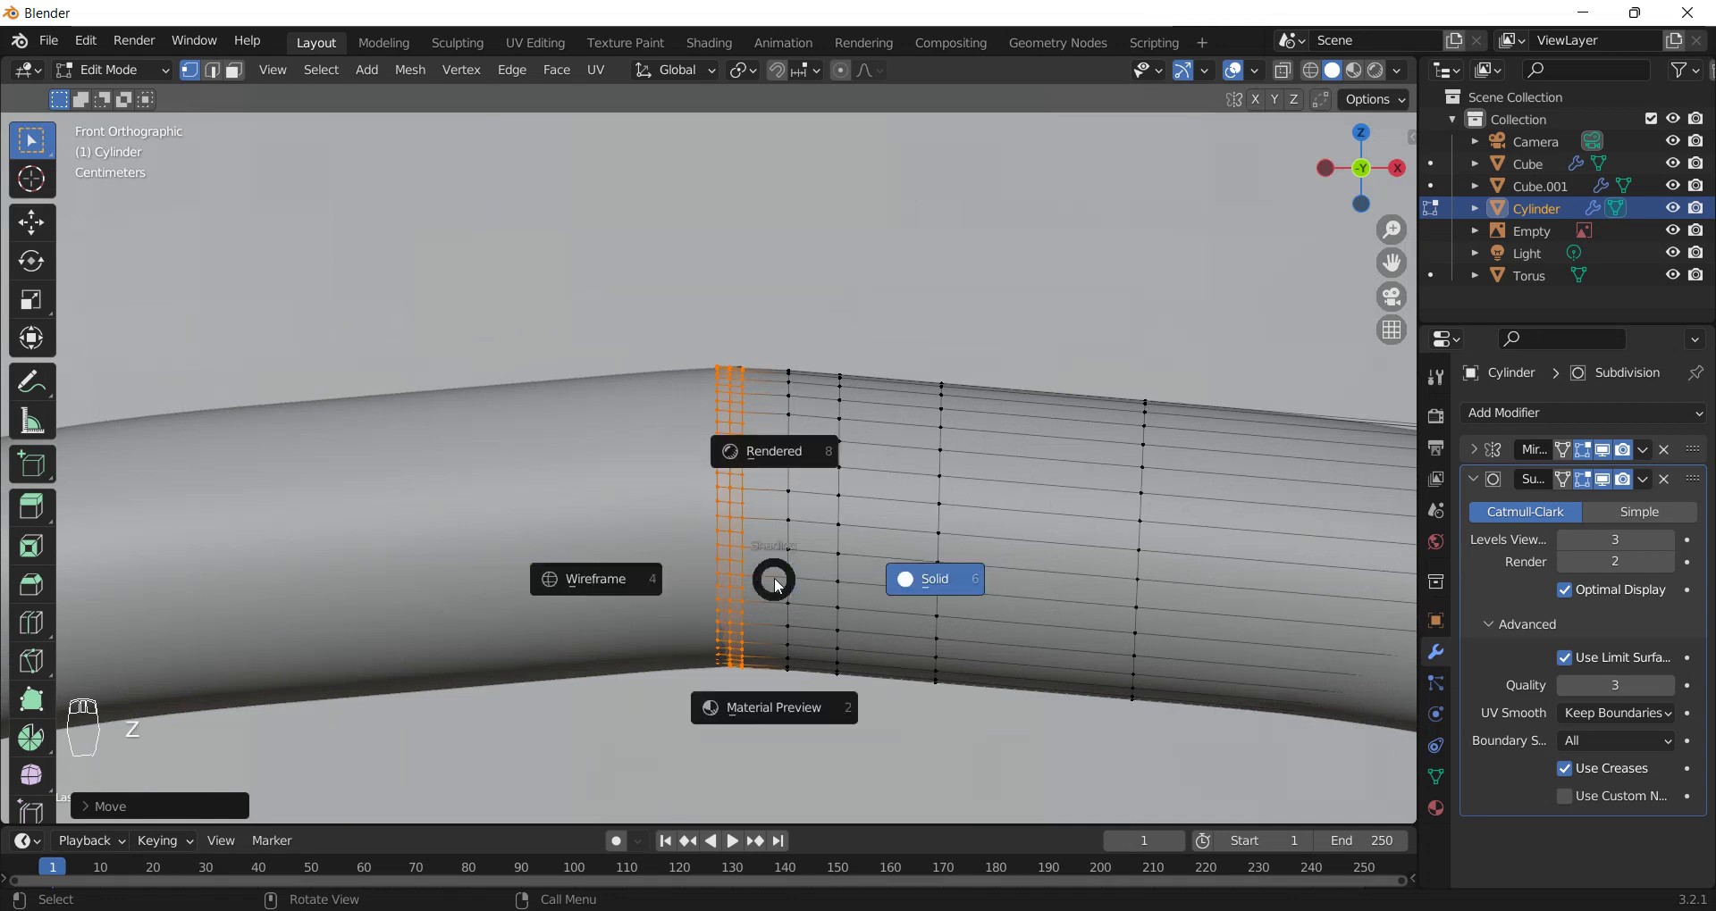
# - Undo the stray edits and re-enter editing on the rim's seam loops in wireframe shading
pyautogui.press('Tab')
pyautogui.moveTo(745, 527); pyautogui.dragTo(745, 527)
pyautogui.moveTo(745, 527); pyautogui.dragTo(741, 517)
pyautogui.press('ctrl+z')
pyautogui.press('ctrl+z')
pyautogui.press('ctrl+z')
pyautogui.click(773, 503)
pyautogui.press('Tab')
pyautogui.press('z')
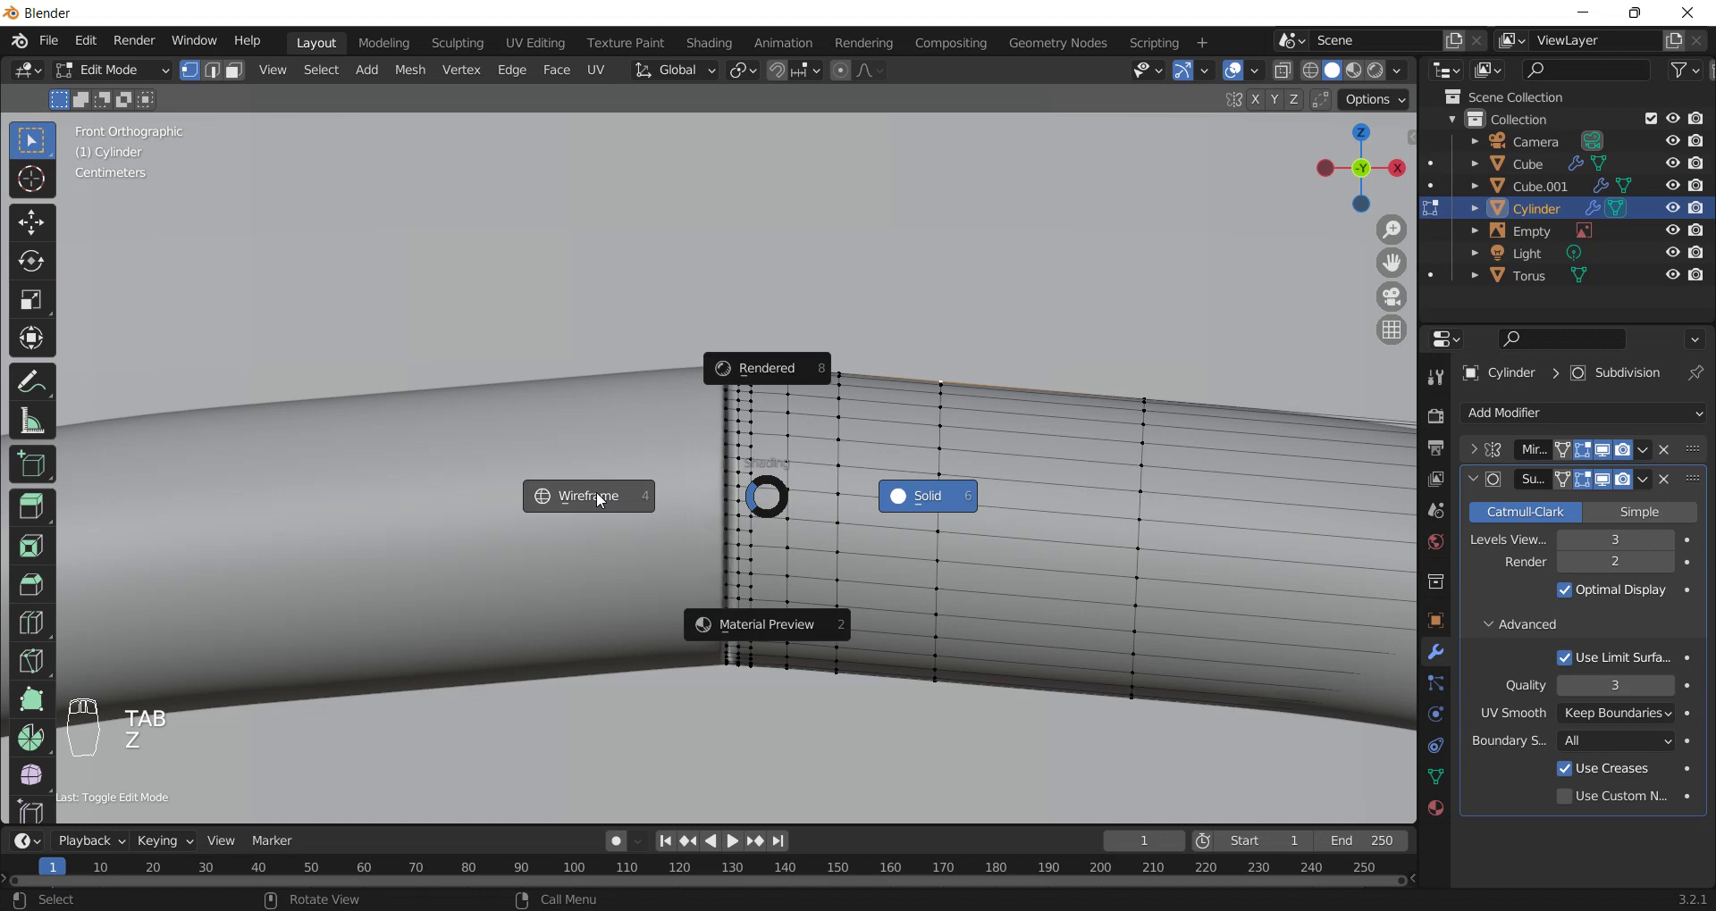
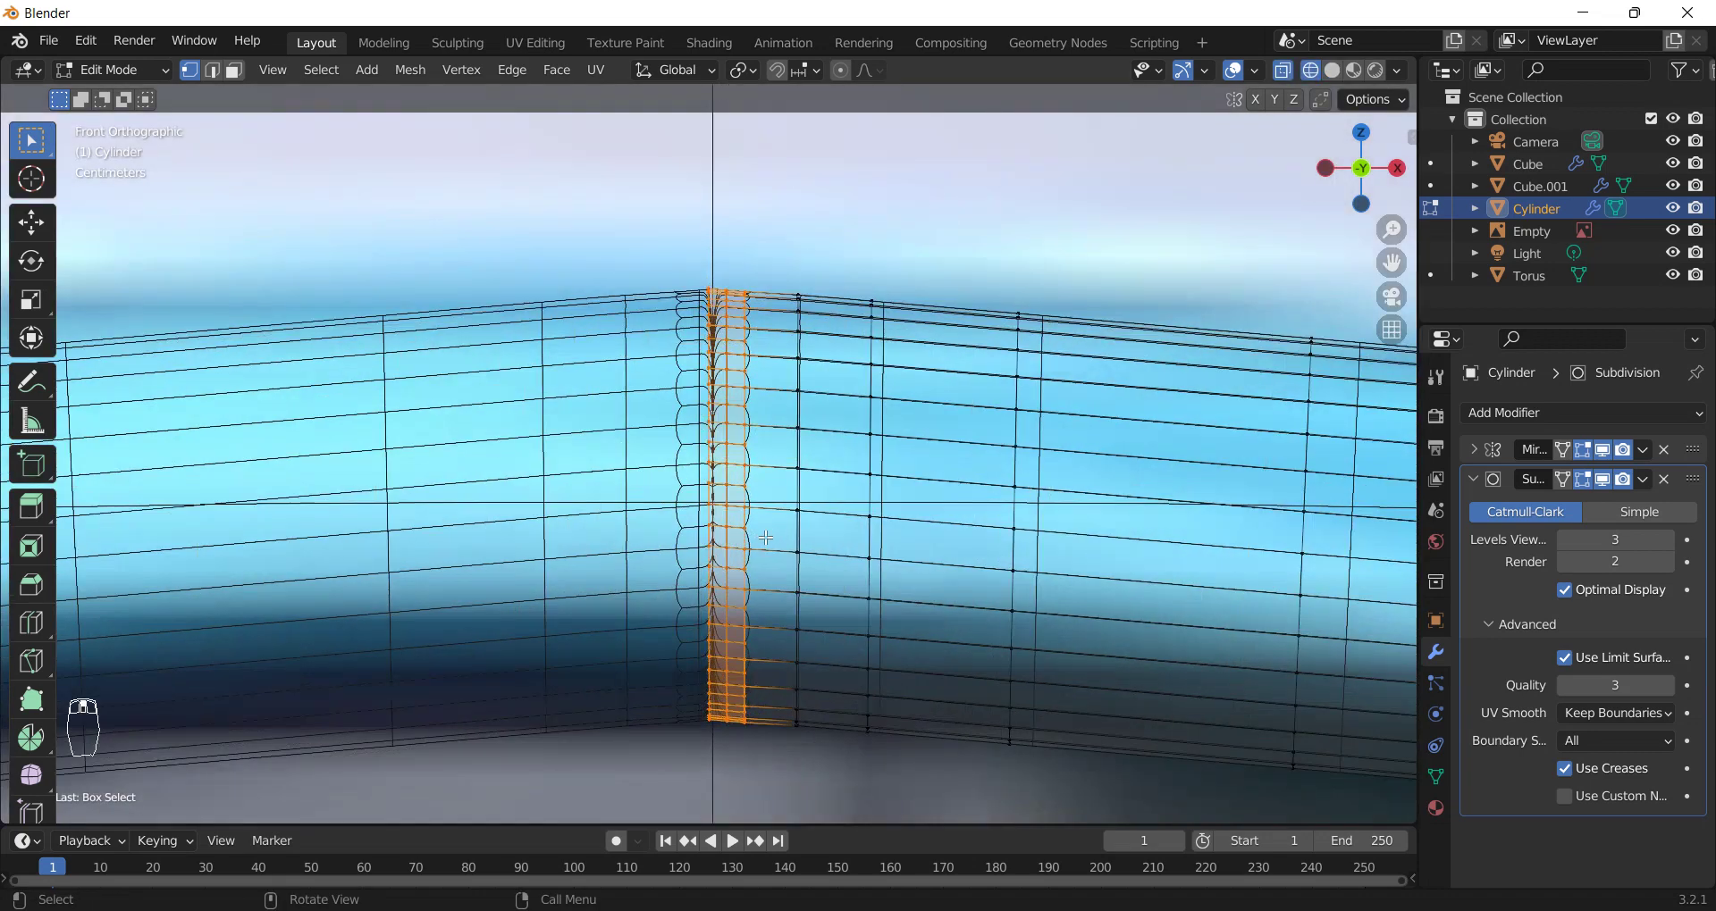
# - Shift the seam loops along X, shrink them slightly into a collar band, then leave editing
pyautogui.press('g')
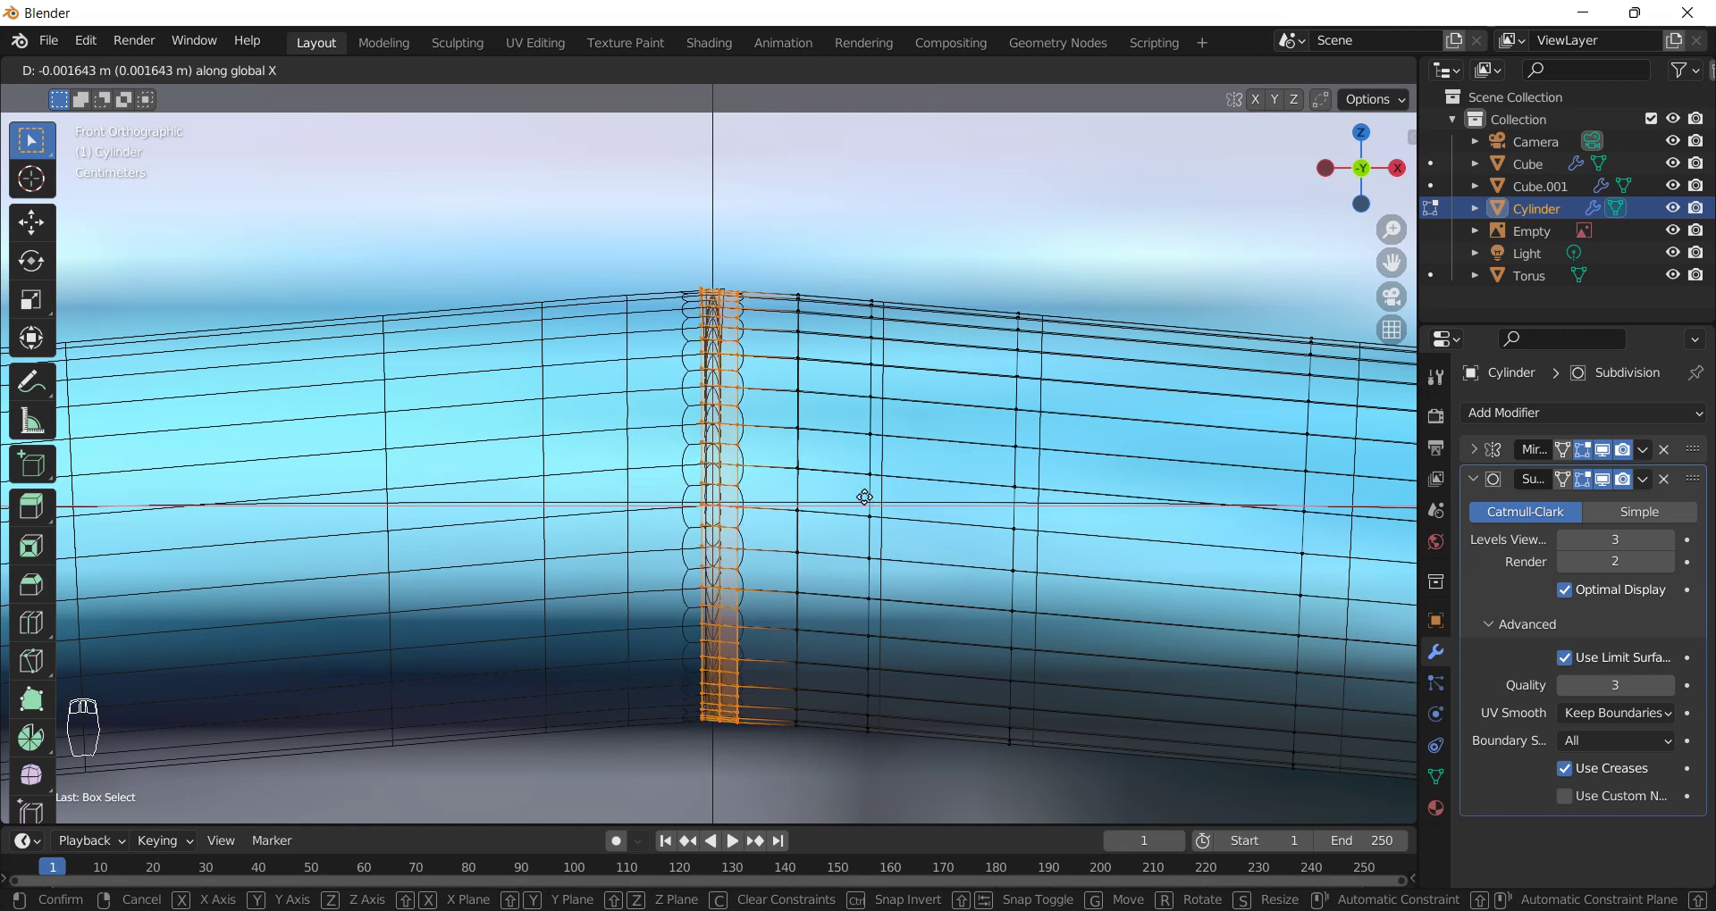
pyautogui.moveTo(821, 495); pyautogui.dragTo(946, 501)
pyautogui.press('z')
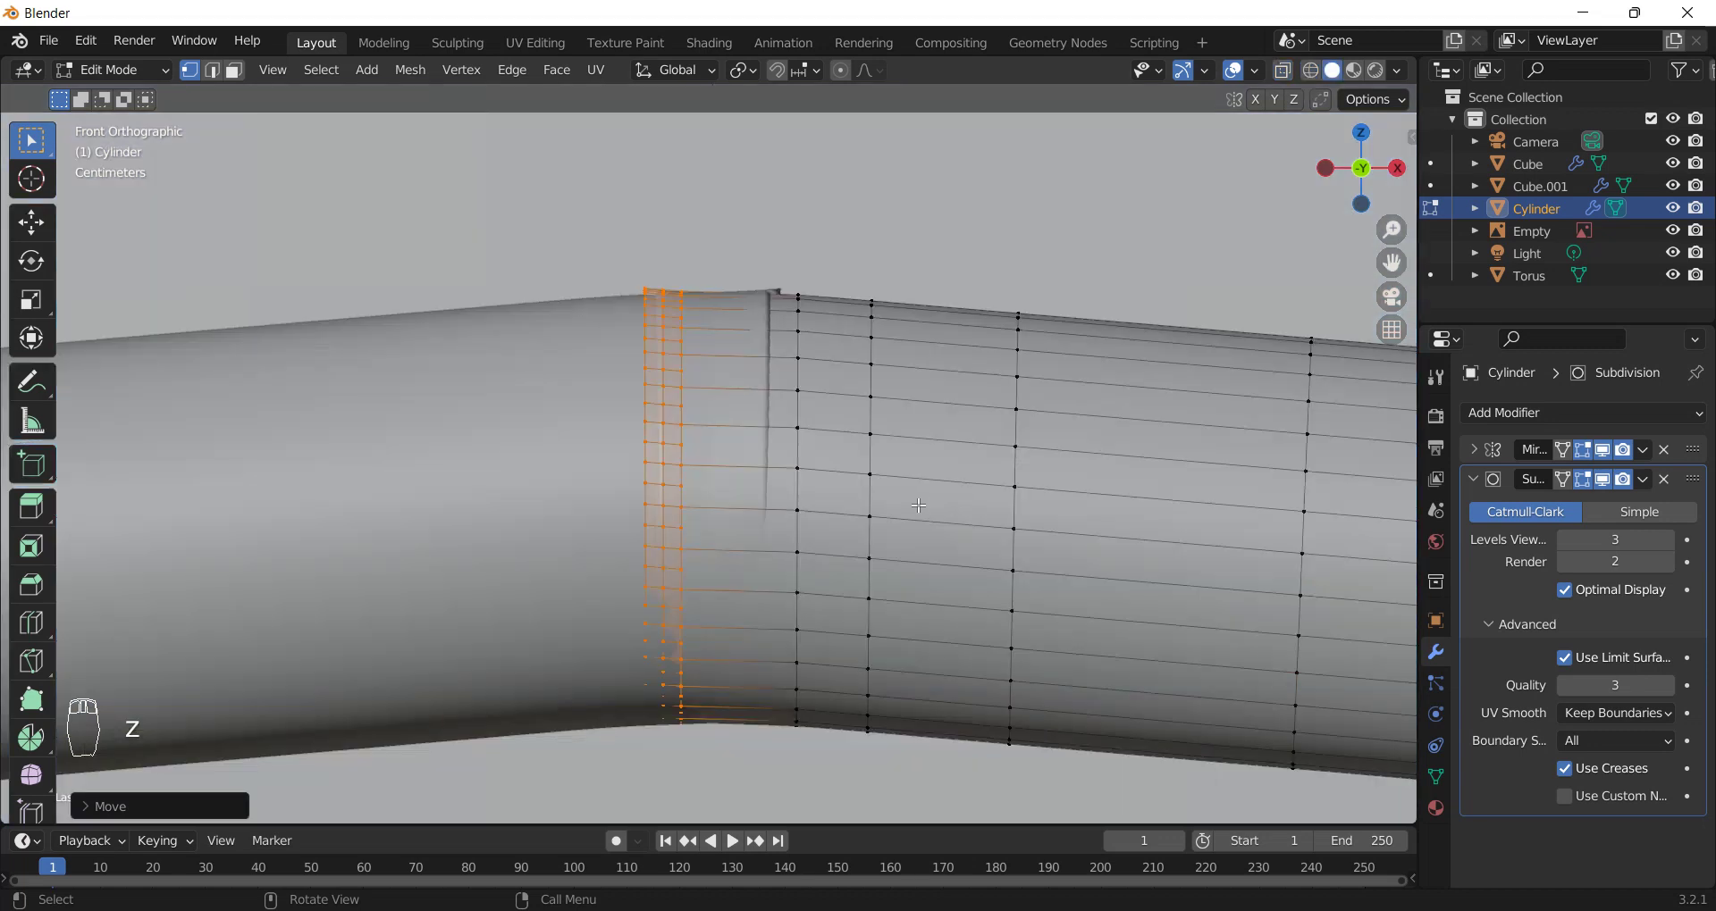
pyautogui.press('s')
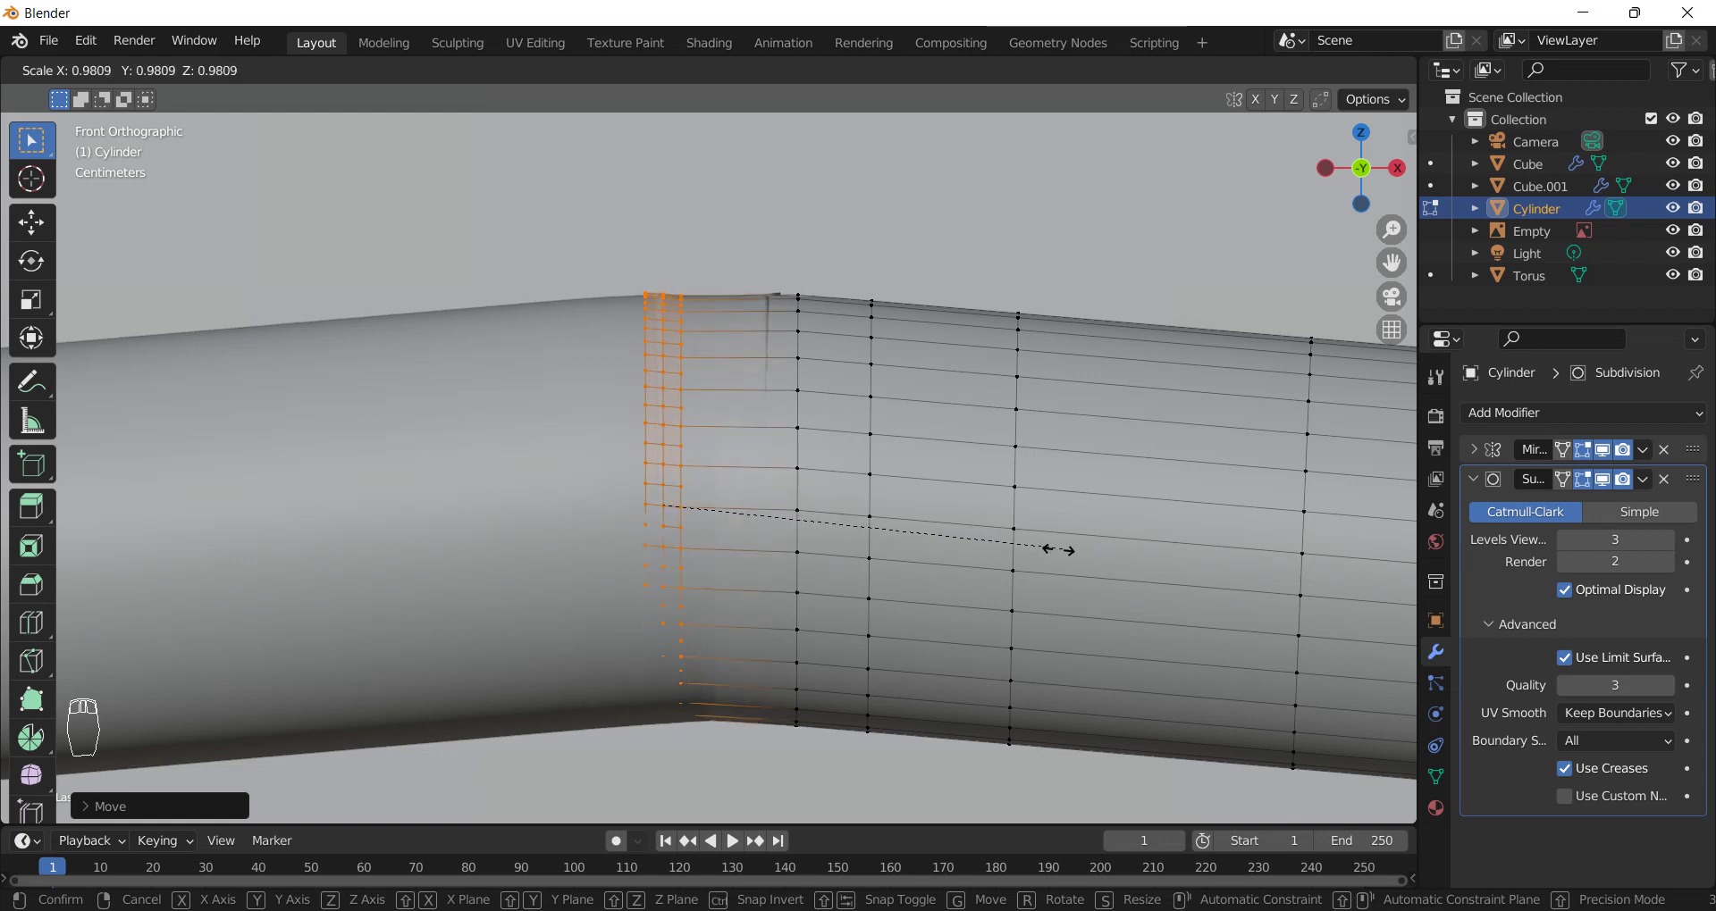
pyautogui.press('Tab')
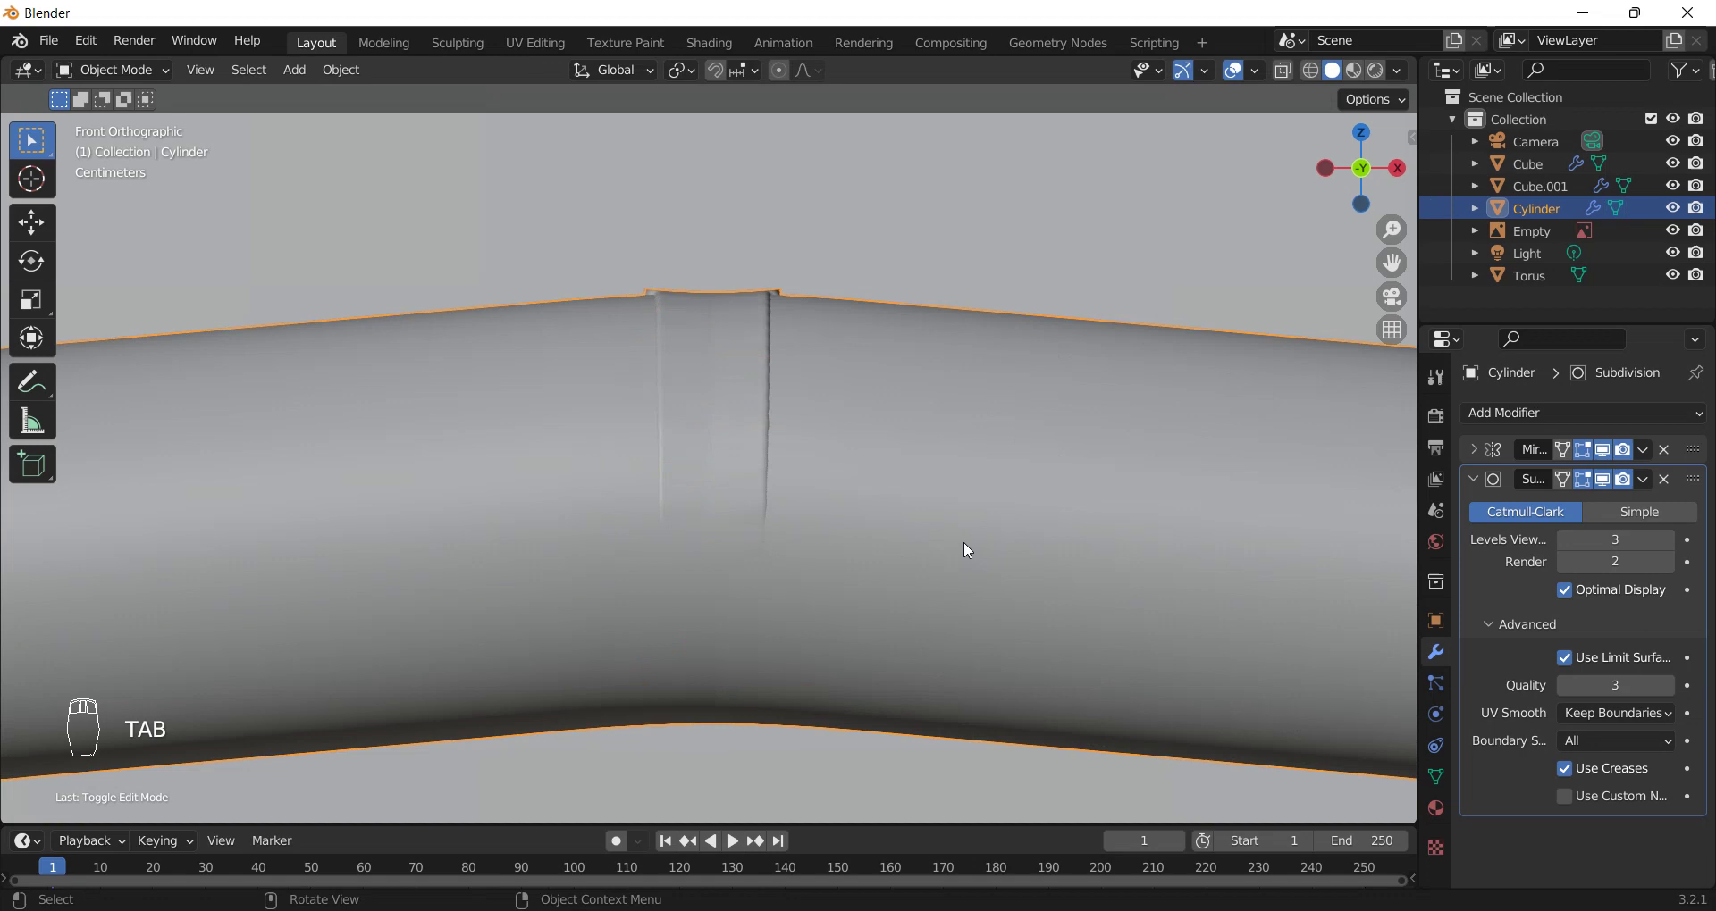
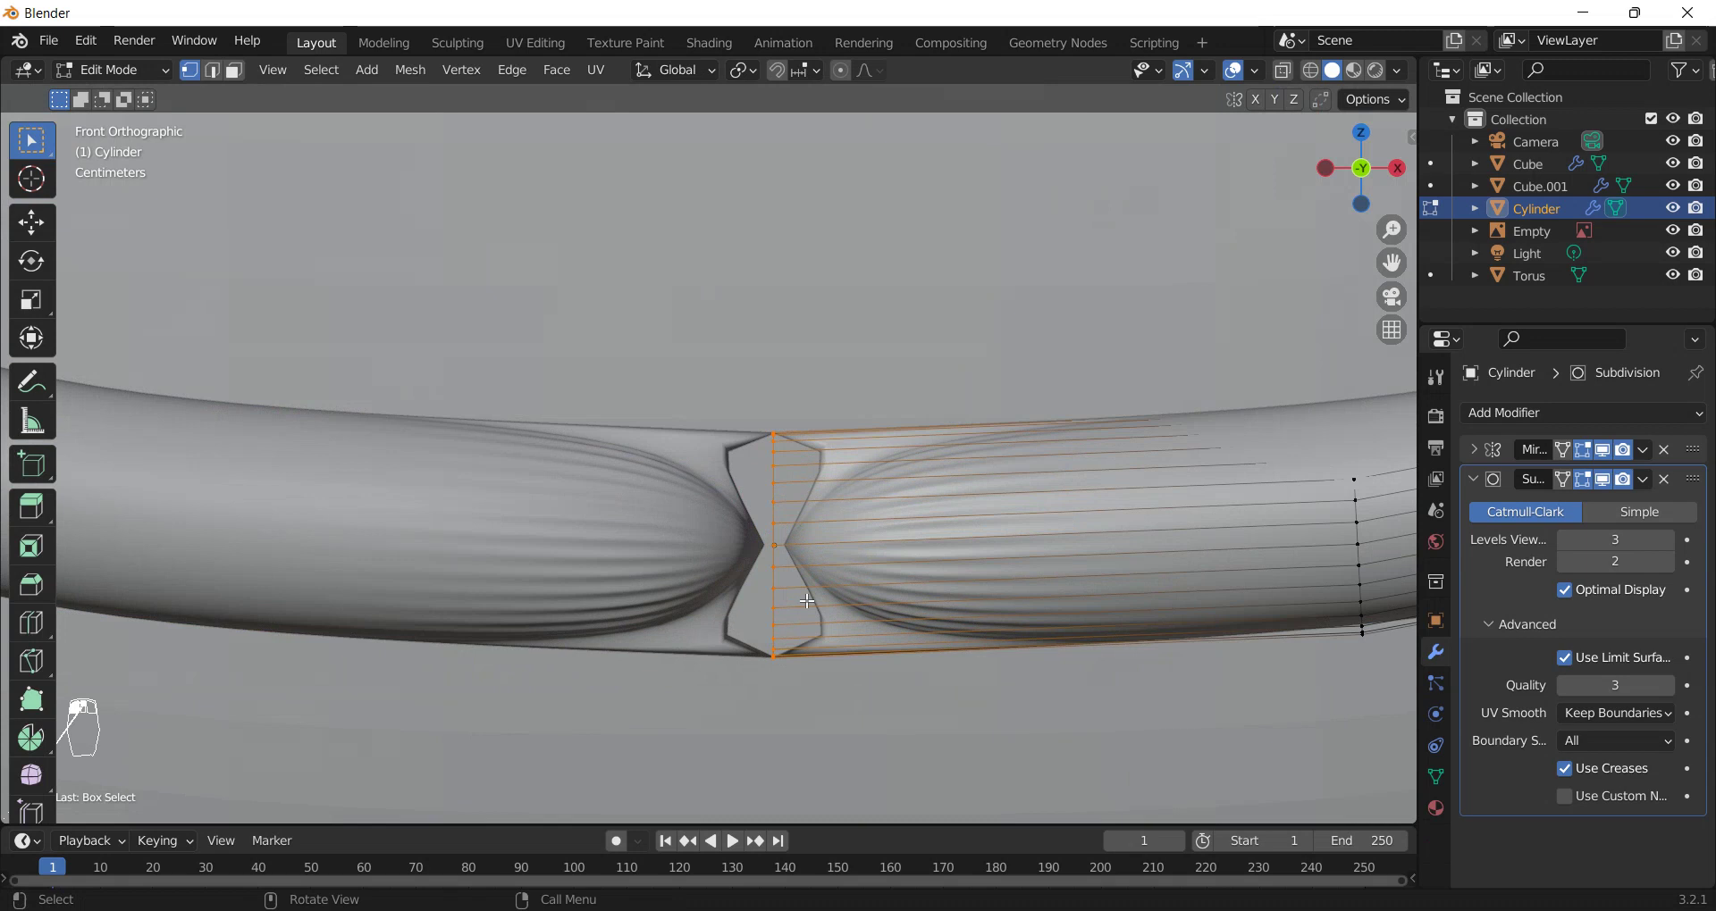
# - Close the gap between the rim ends along X and cut supporting loops beside the joint
pyautogui.press('g')
pyautogui.moveTo(808, 589); pyautogui.dragTo(788, 591)
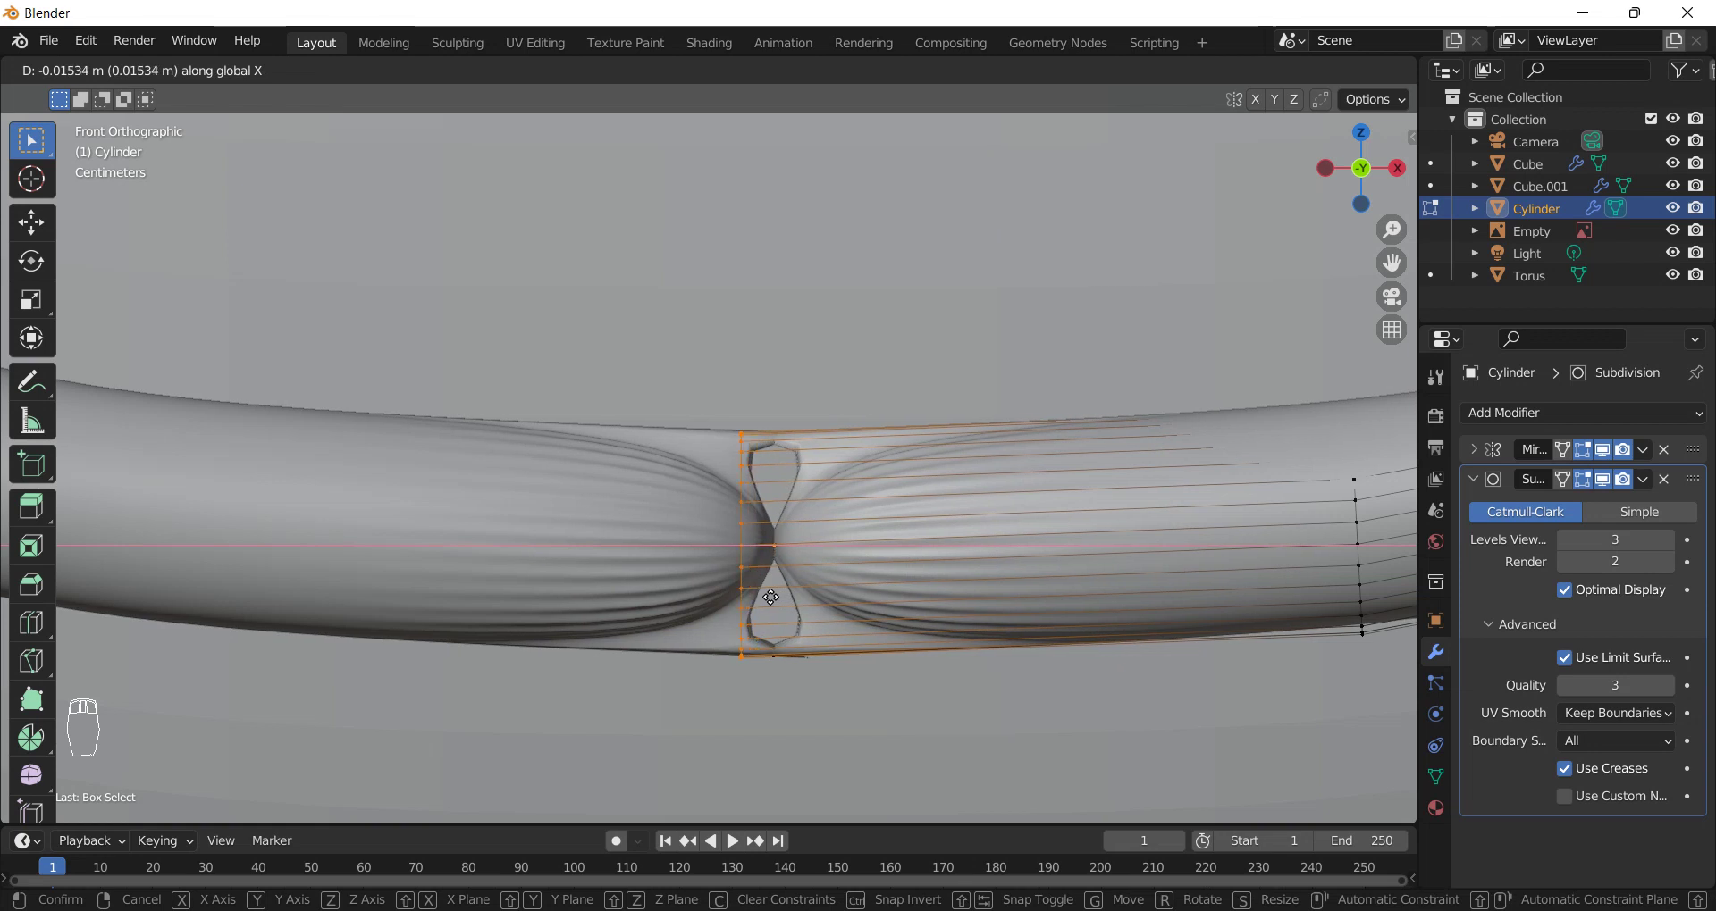
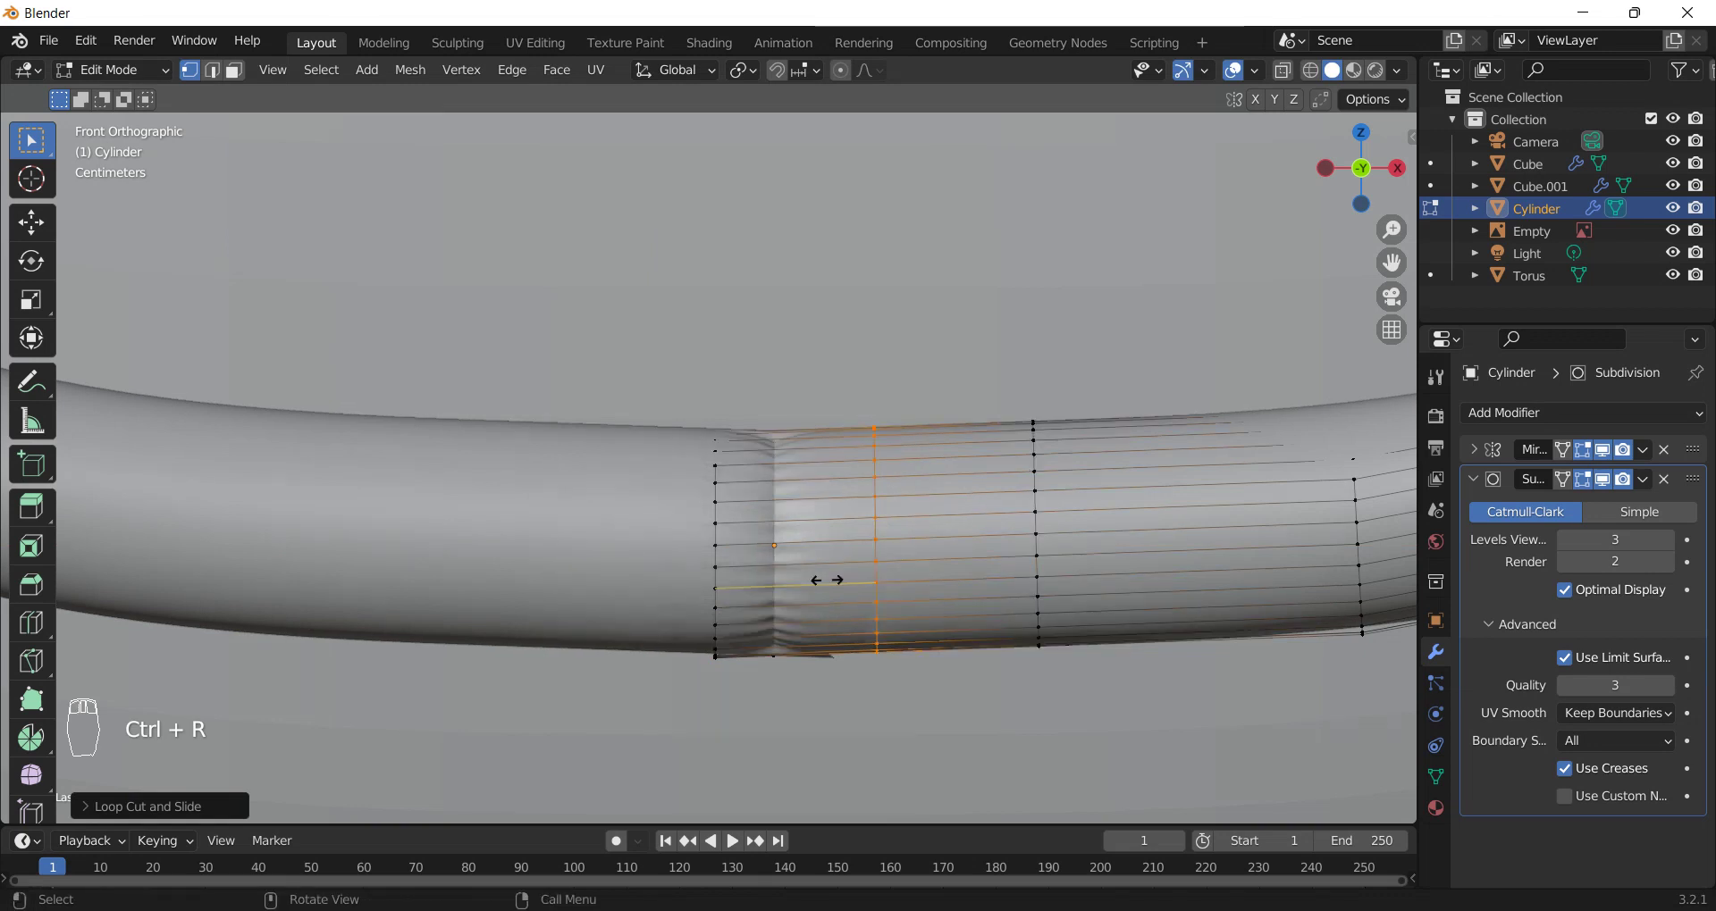
pyautogui.press('ctrl+r')
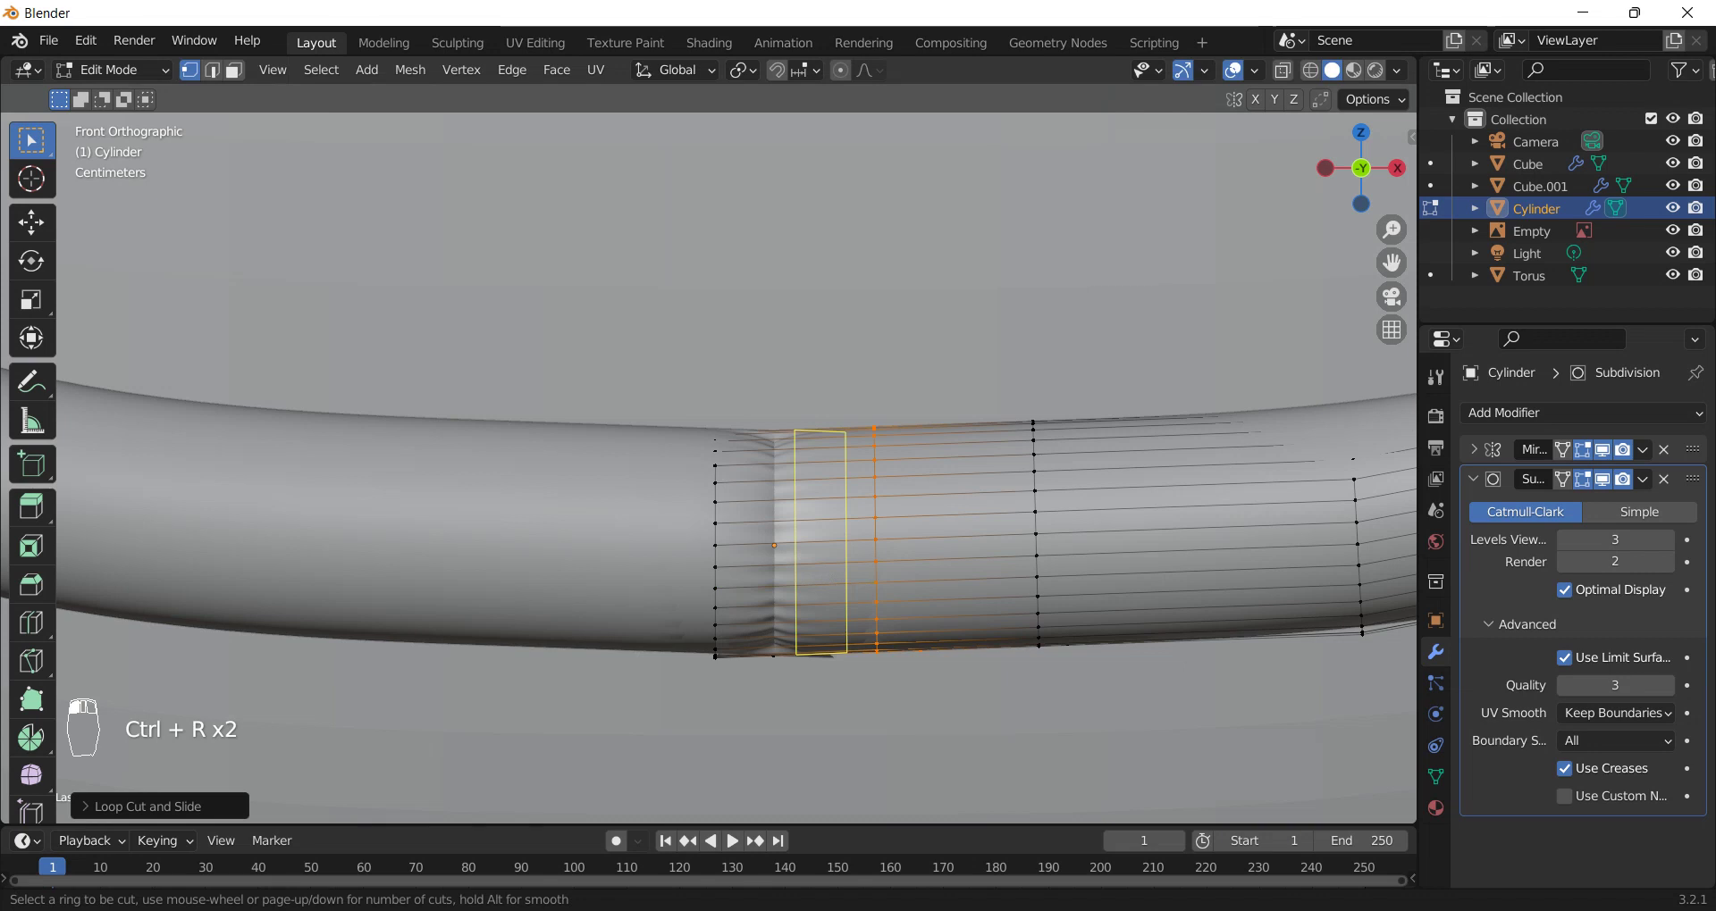
pyautogui.press('ctrl+r')
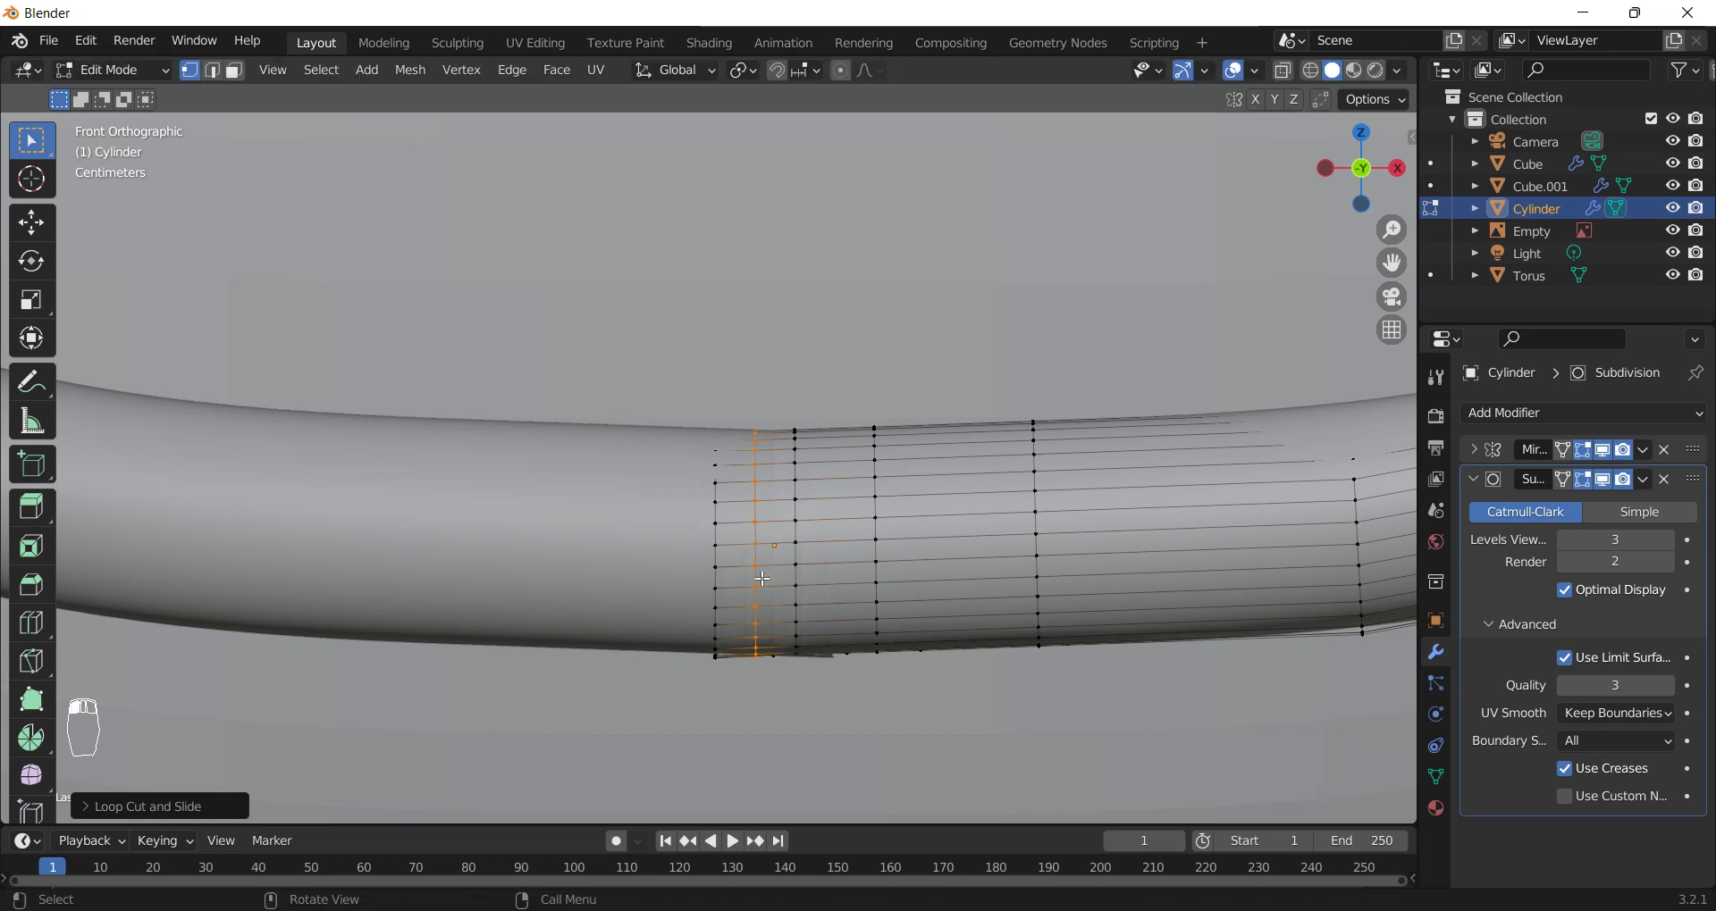
pyautogui.press('ctrl+r')
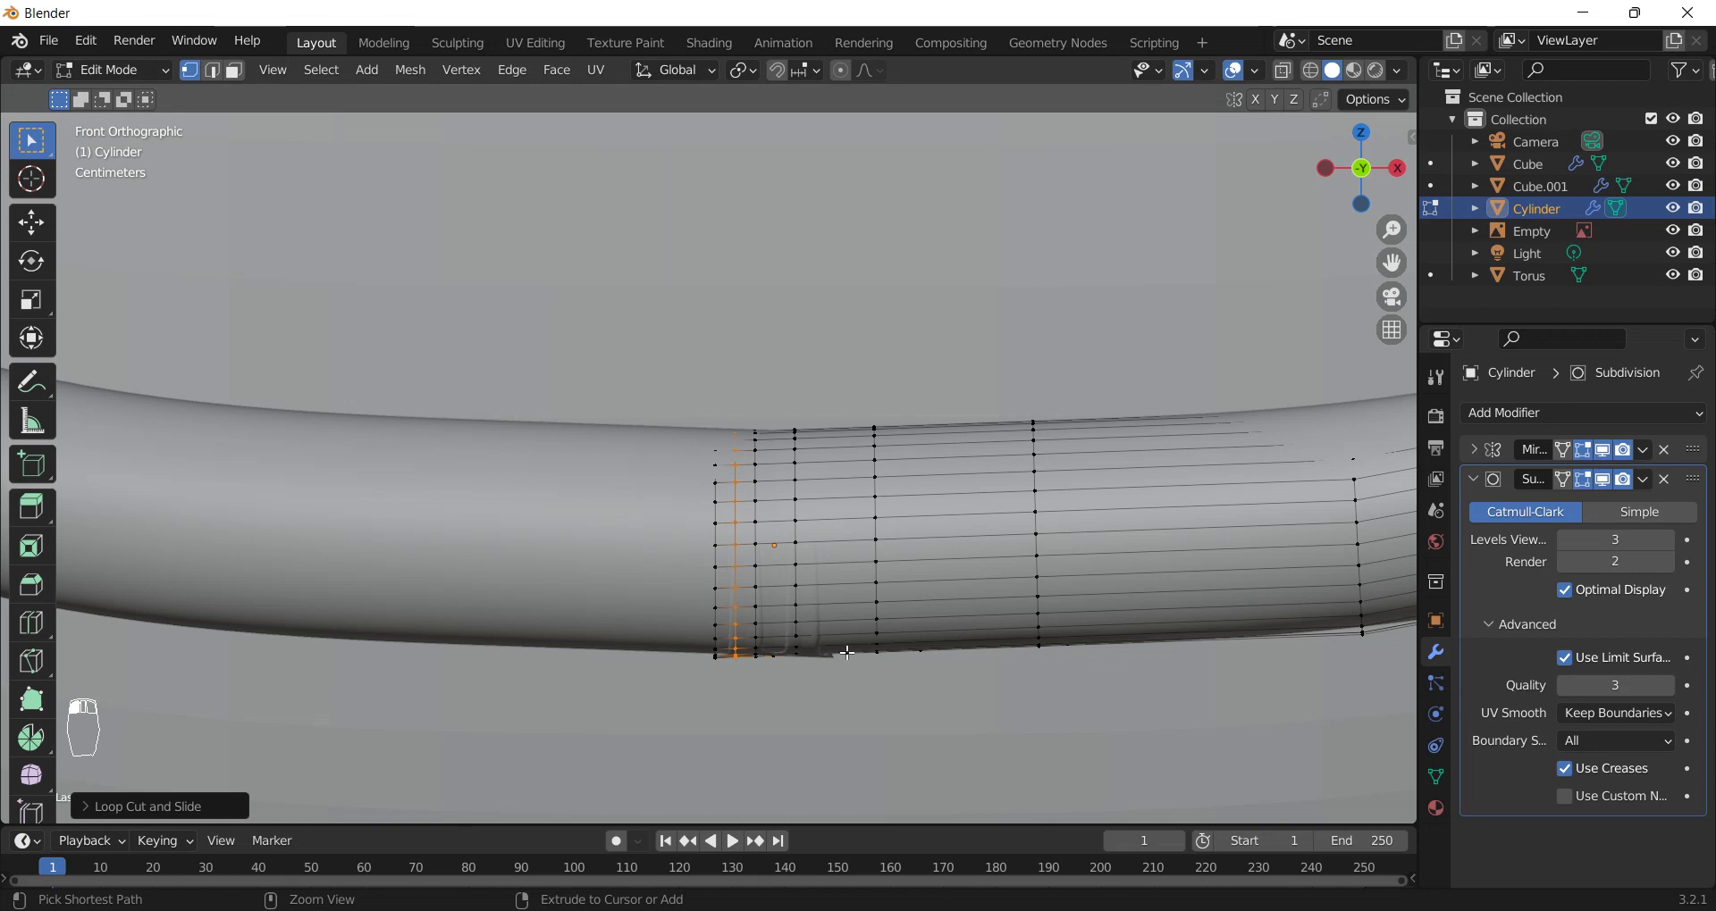
pyautogui.press('ctrl+z')
pyautogui.press('Tab')
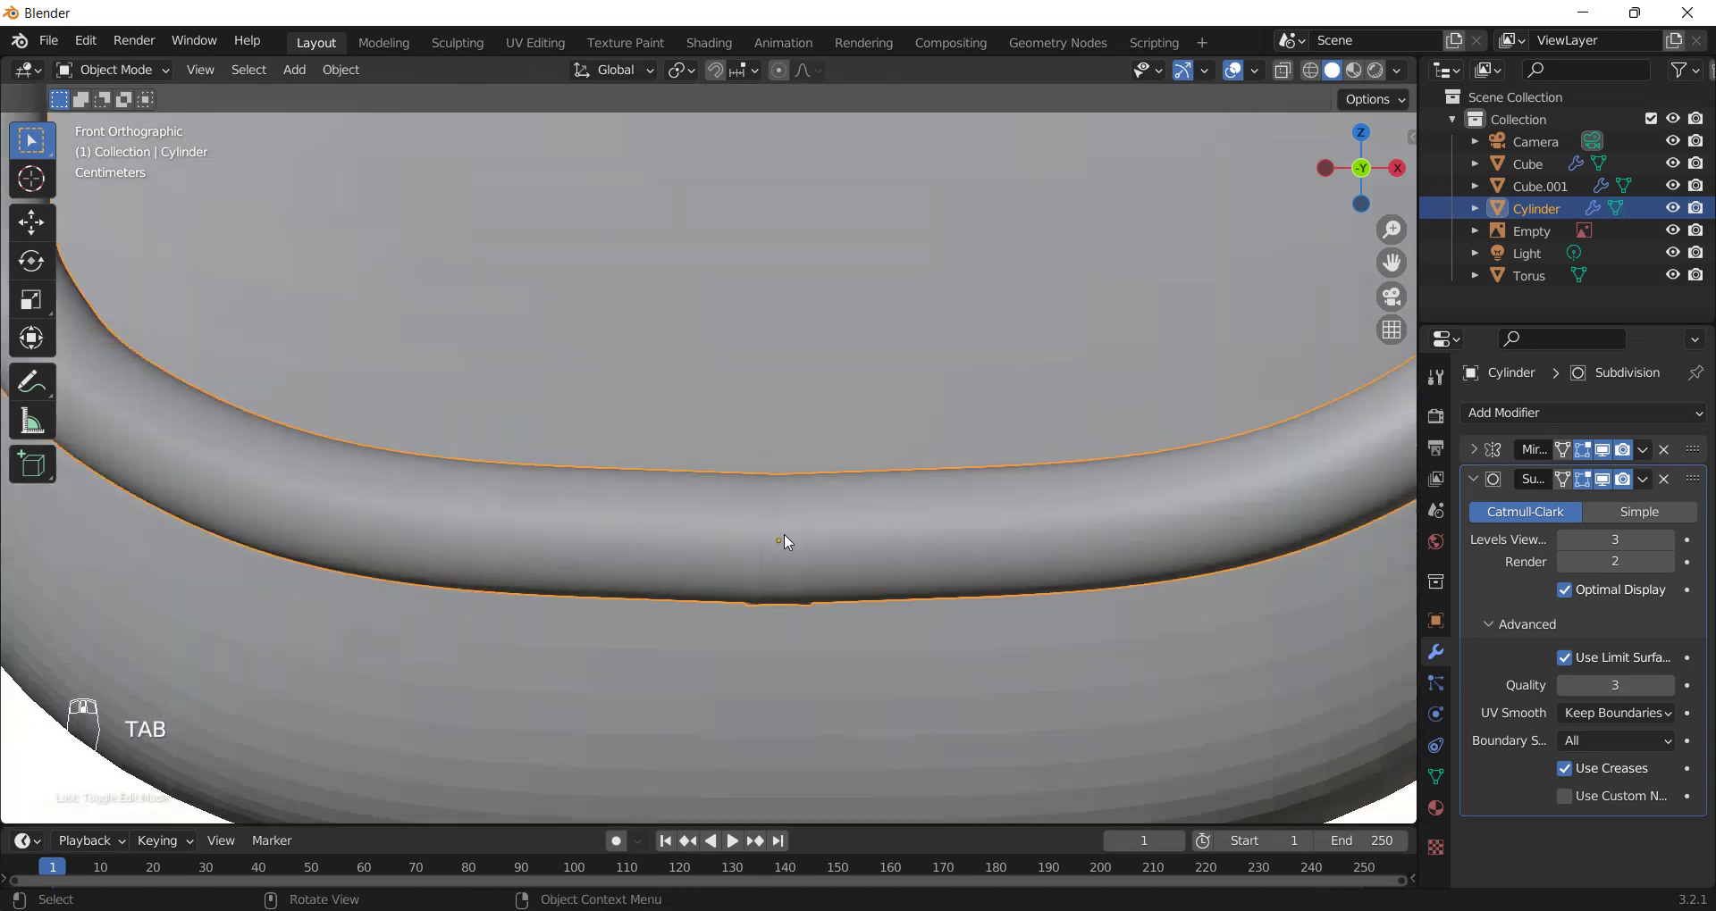
# - Nudge the rim's seam loops vertically along Z in wireframe, then return to object mode
pyautogui.press('Tab')
pyautogui.moveTo(803, 573); pyautogui.dragTo(763, 552)
pyautogui.press('z')
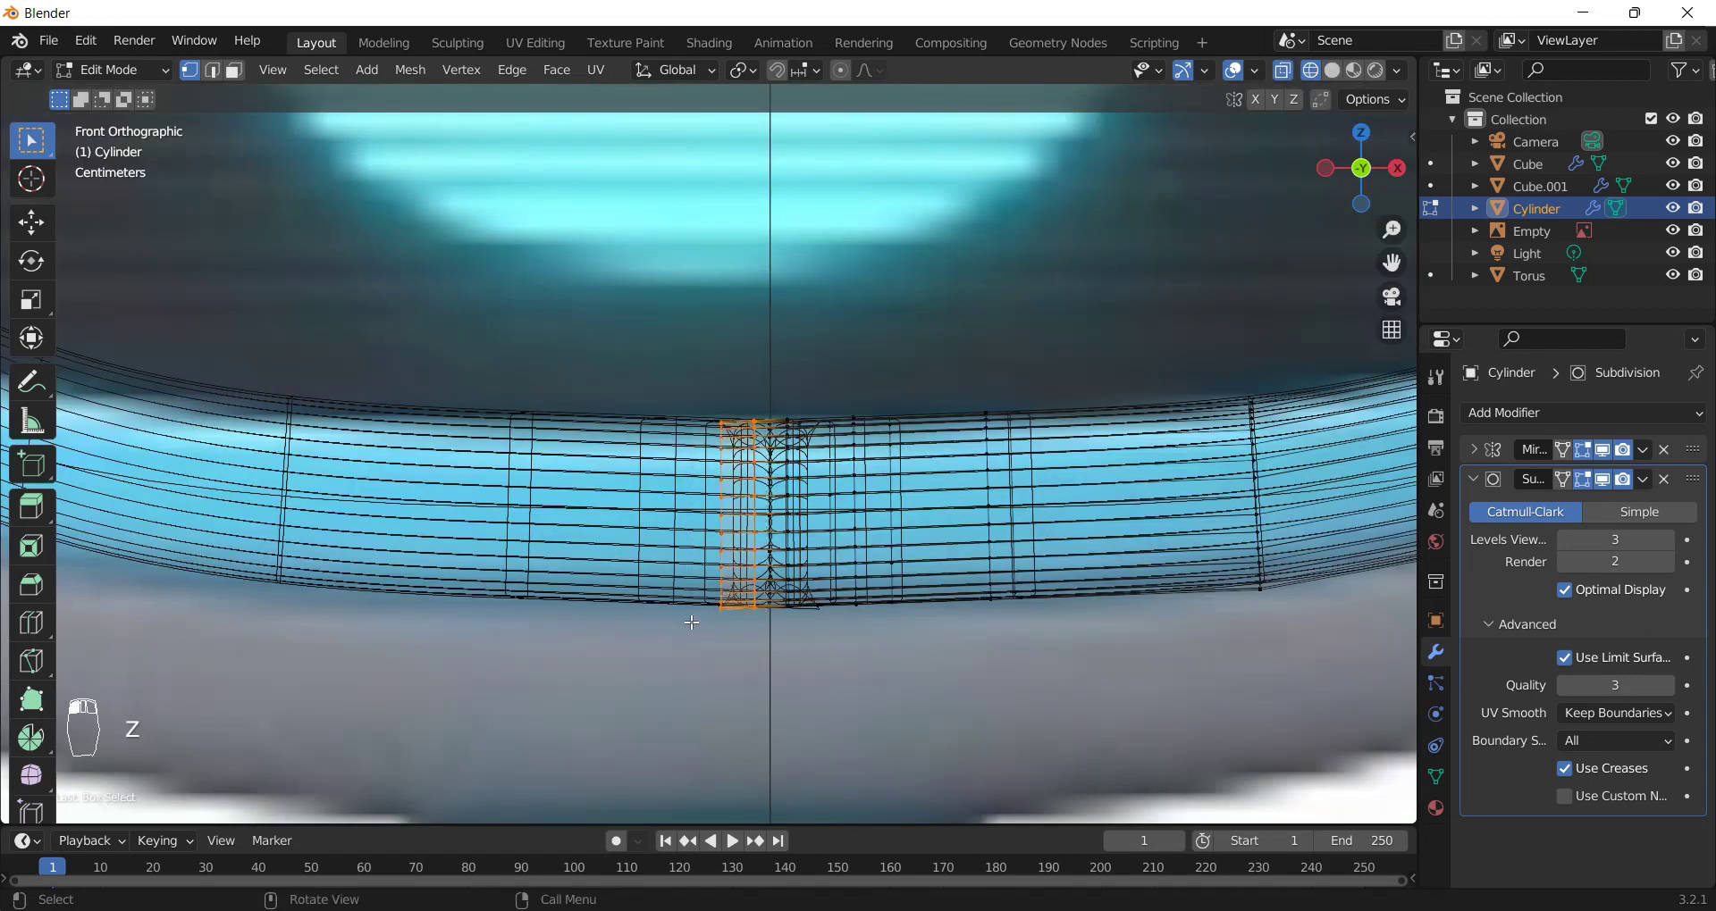
pyautogui.press('g')
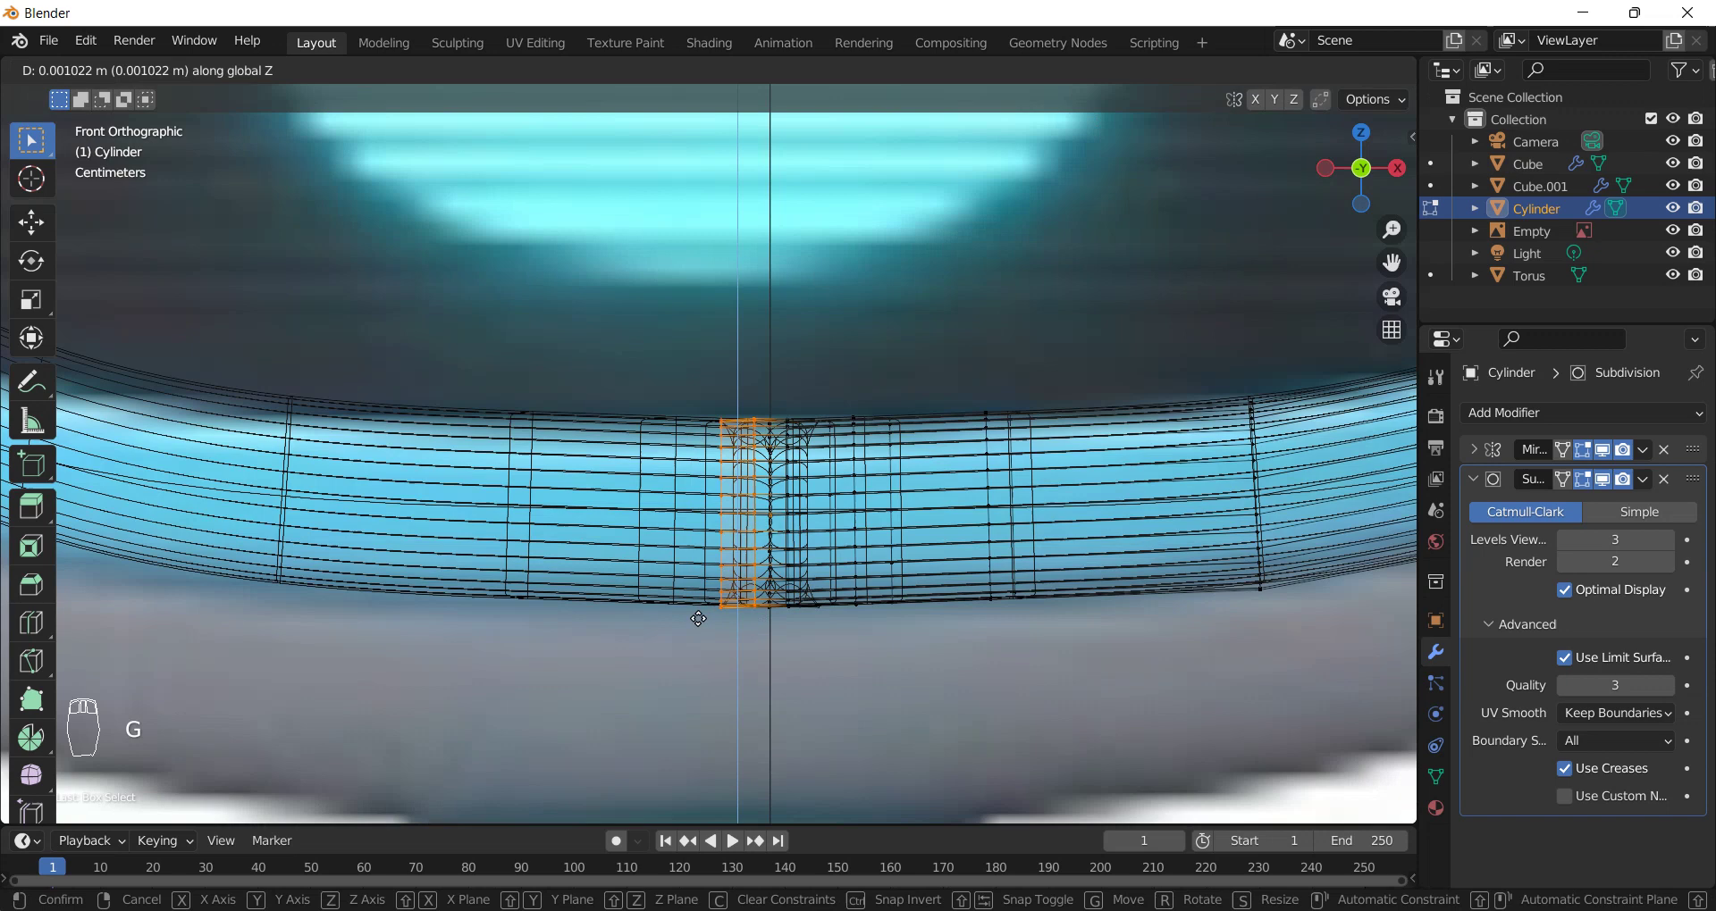
pyautogui.press('z')
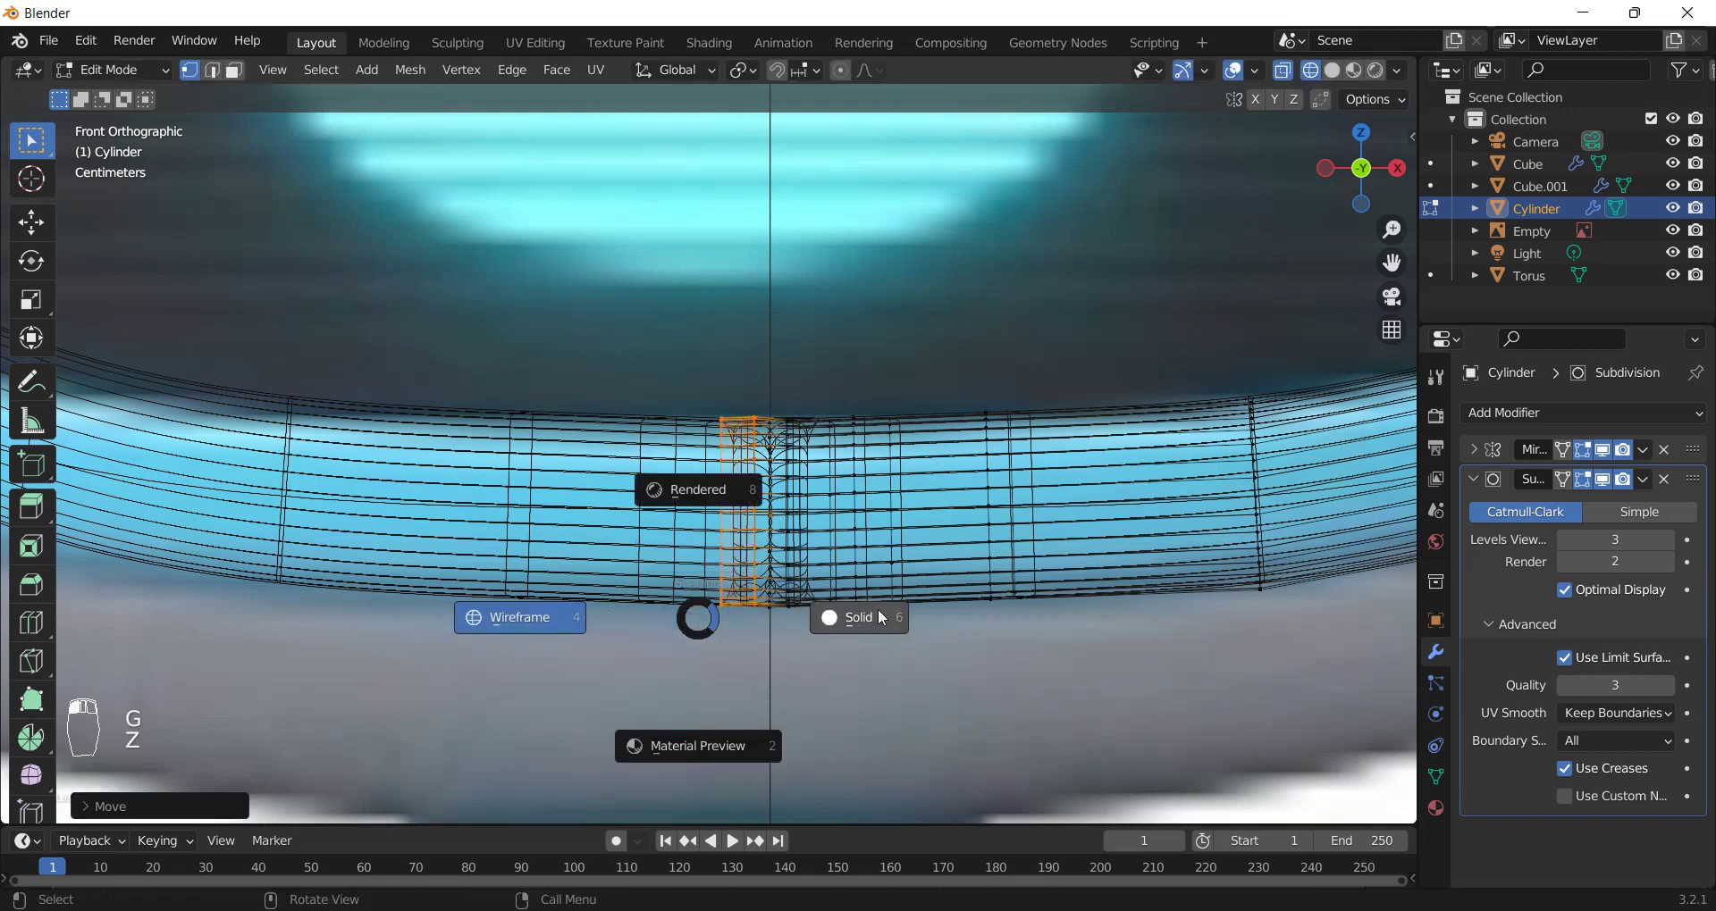
pyautogui.press('g')
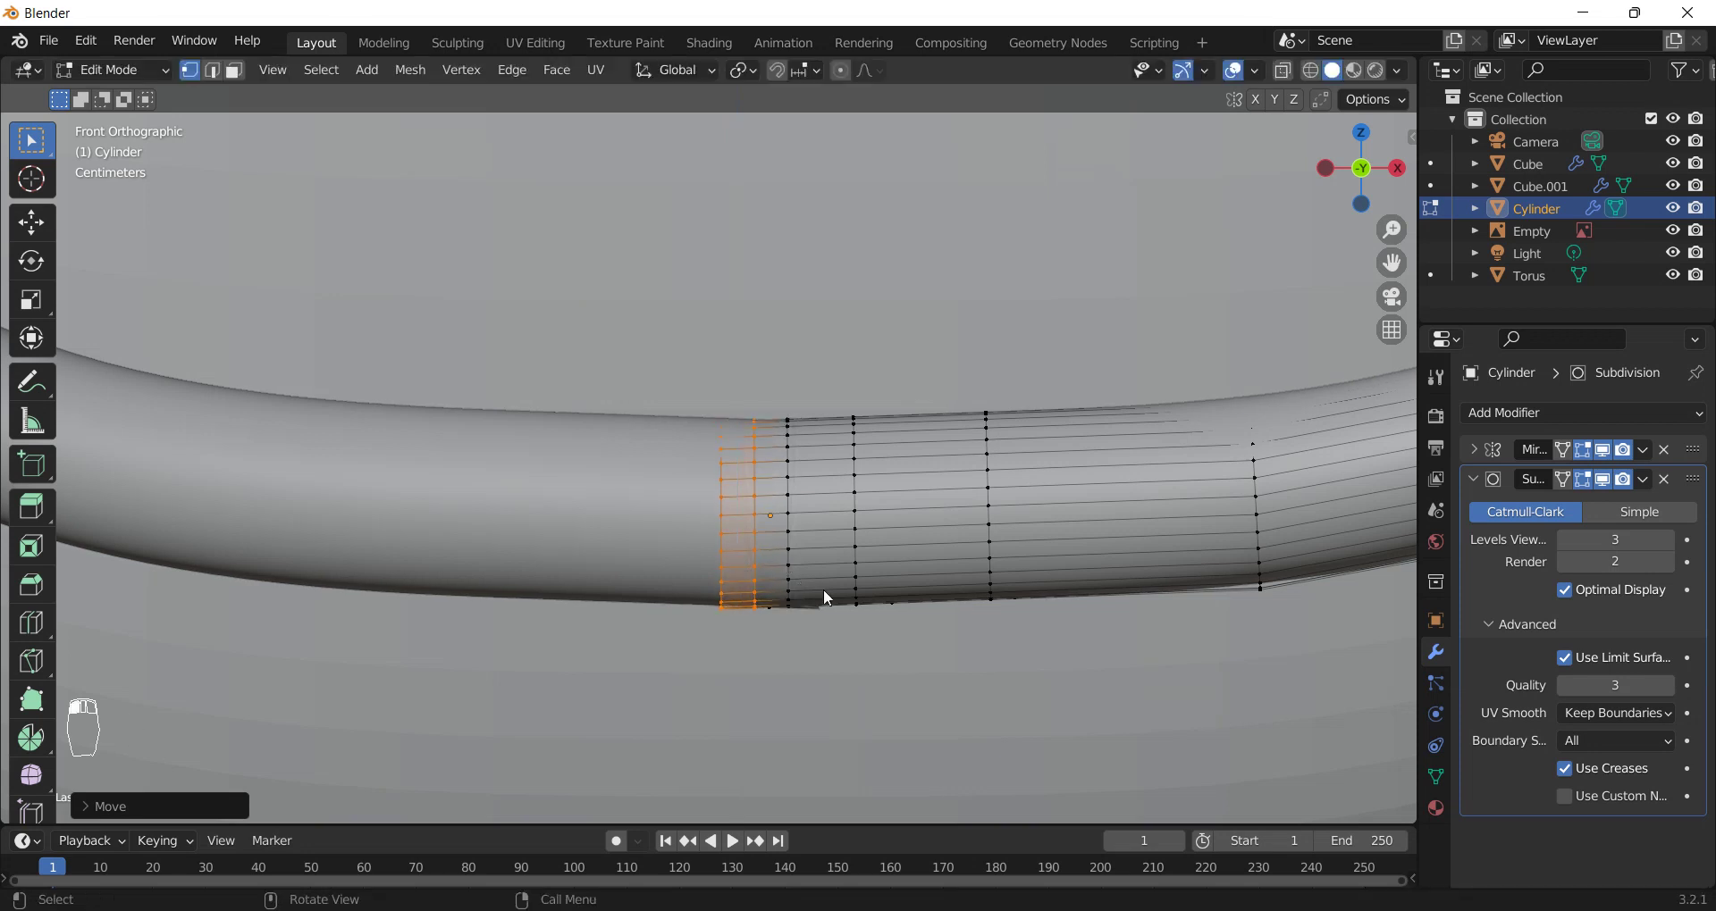
pyautogui.press('Tab')
pyautogui.click(819, 628)
pyautogui.moveTo(839, 637); pyautogui.dragTo(855, 575)
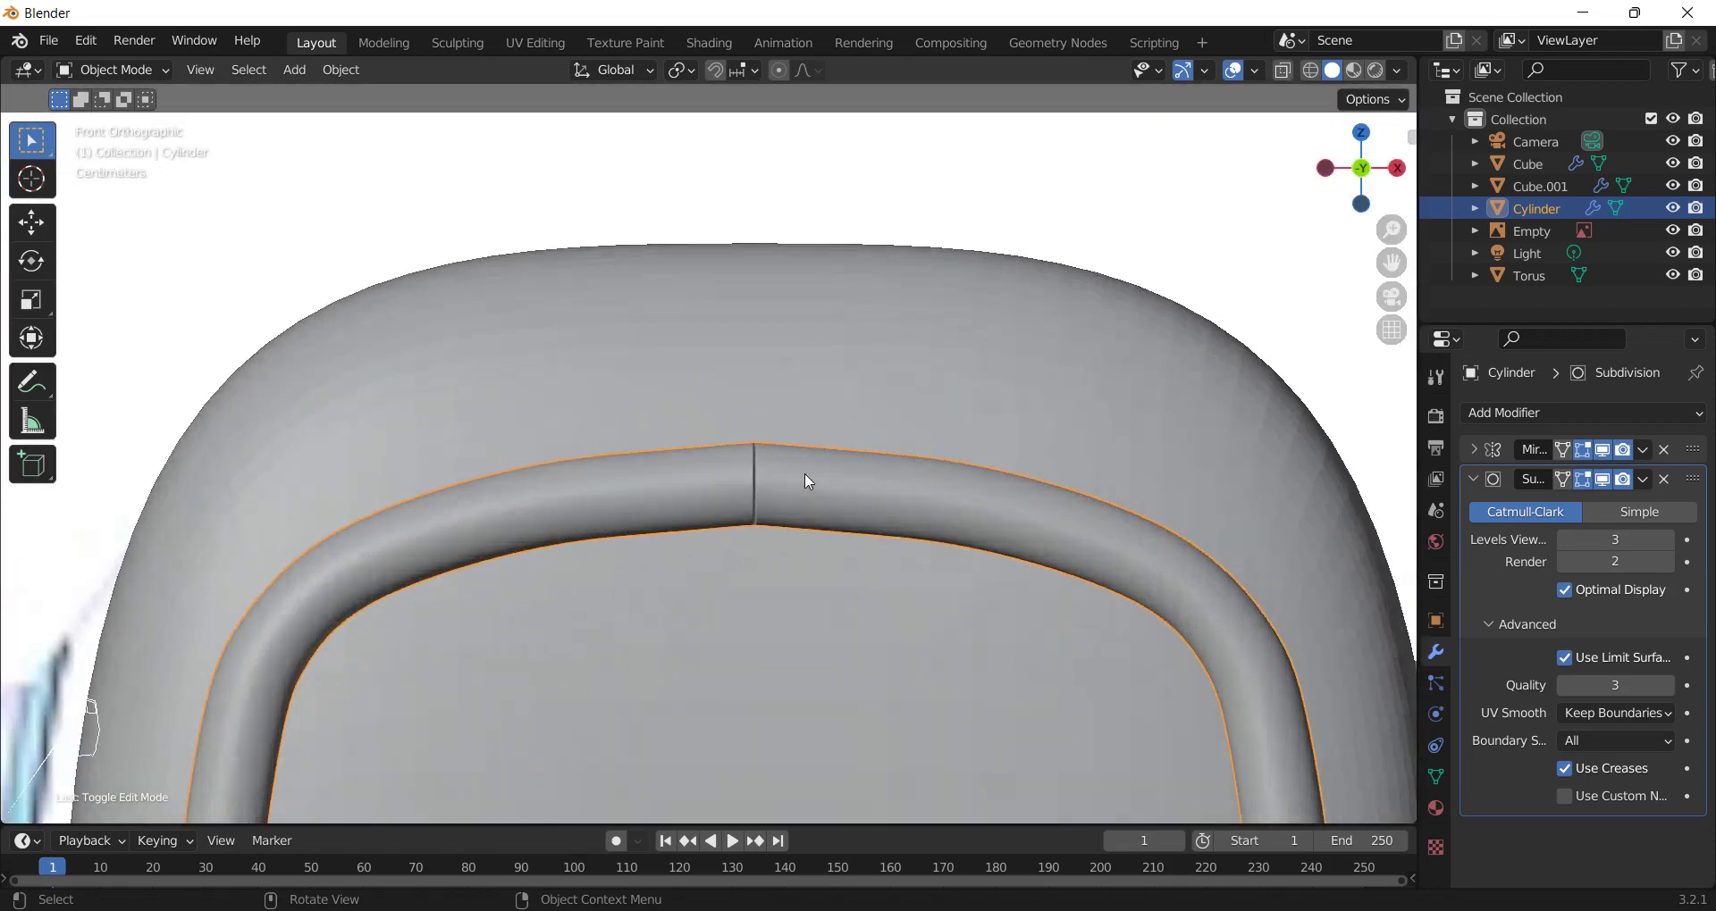
# - Shift the seam loops slightly along X and try rotating them at the joint
pyautogui.press('z')
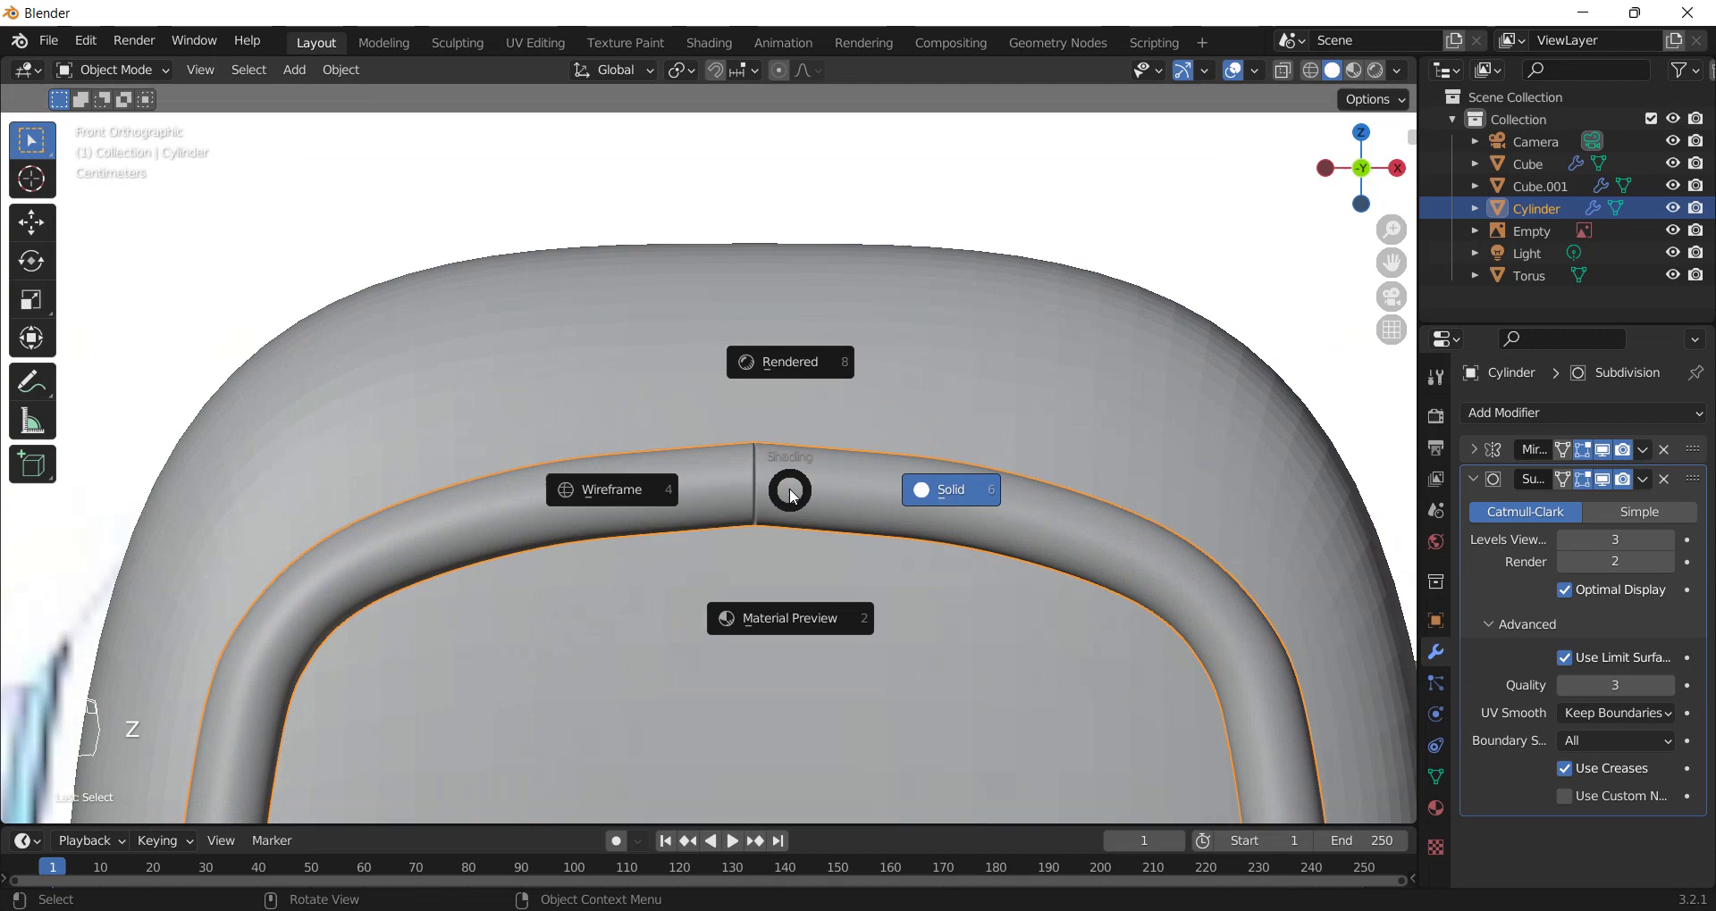
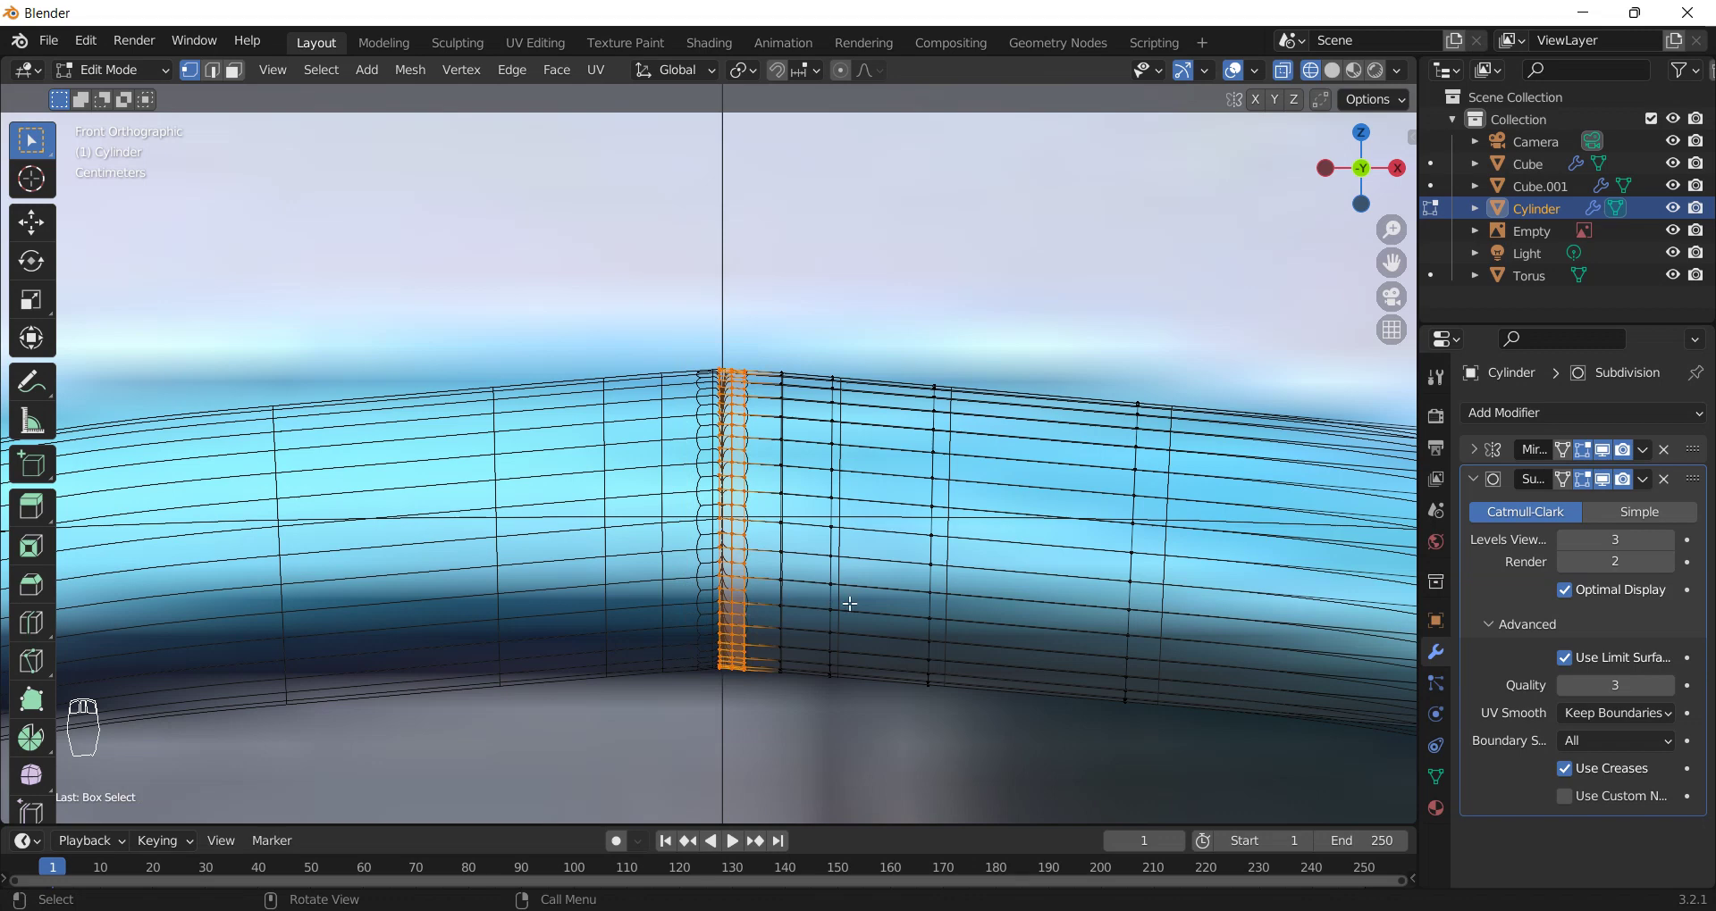
pyautogui.press('s')
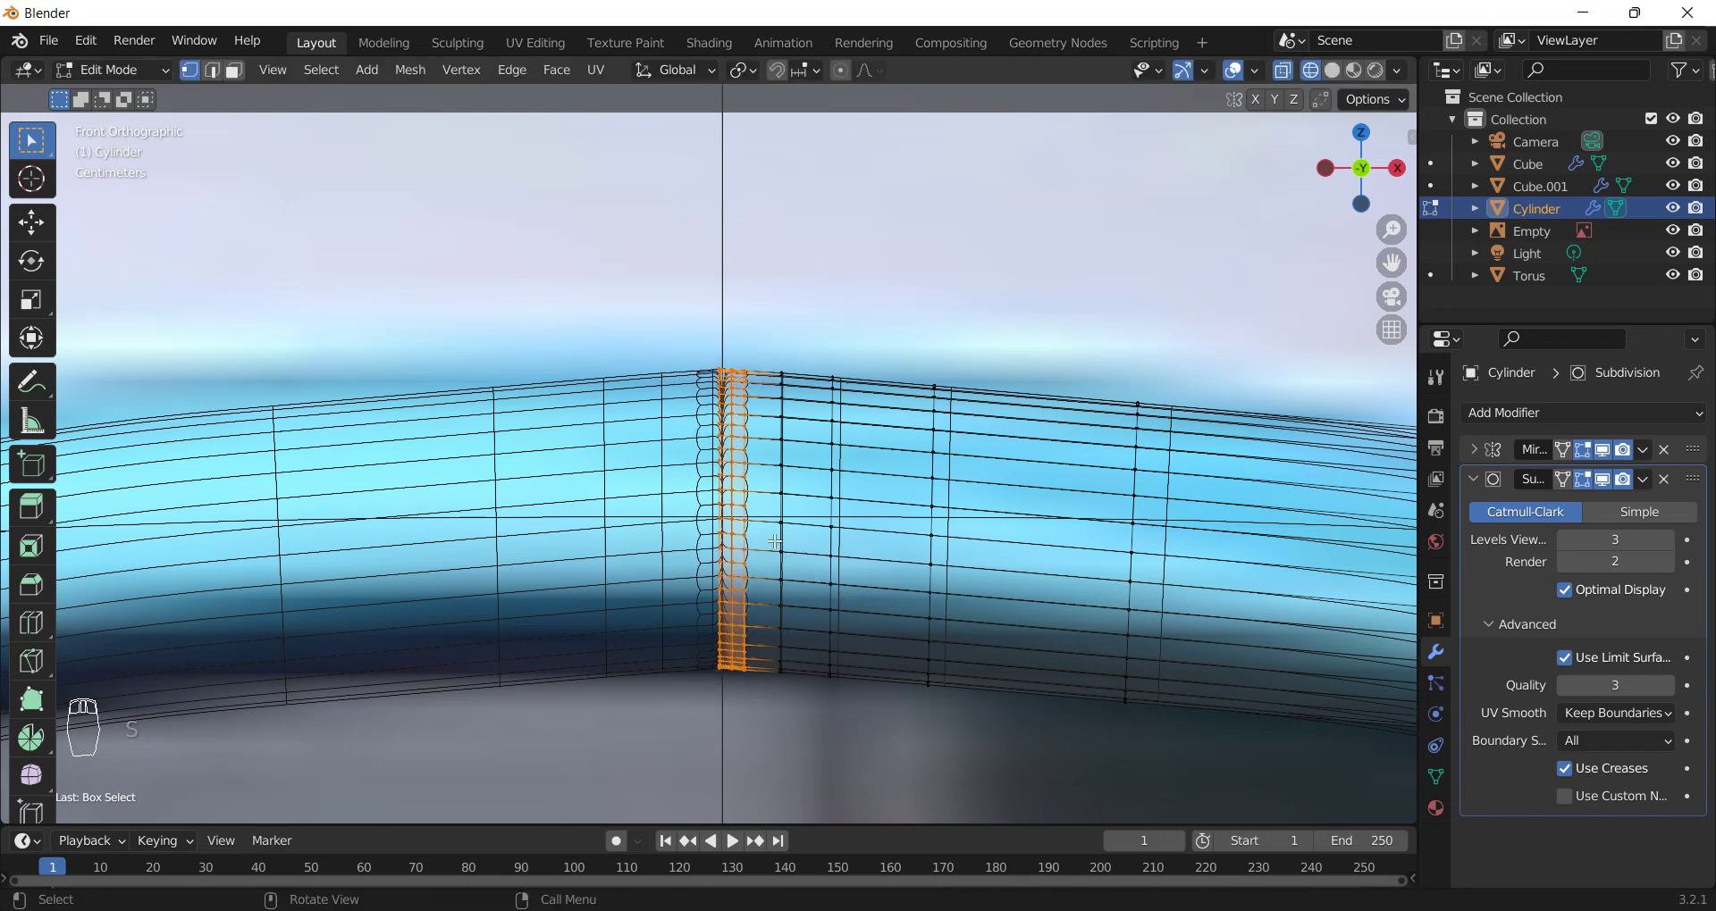
pyautogui.press('g')
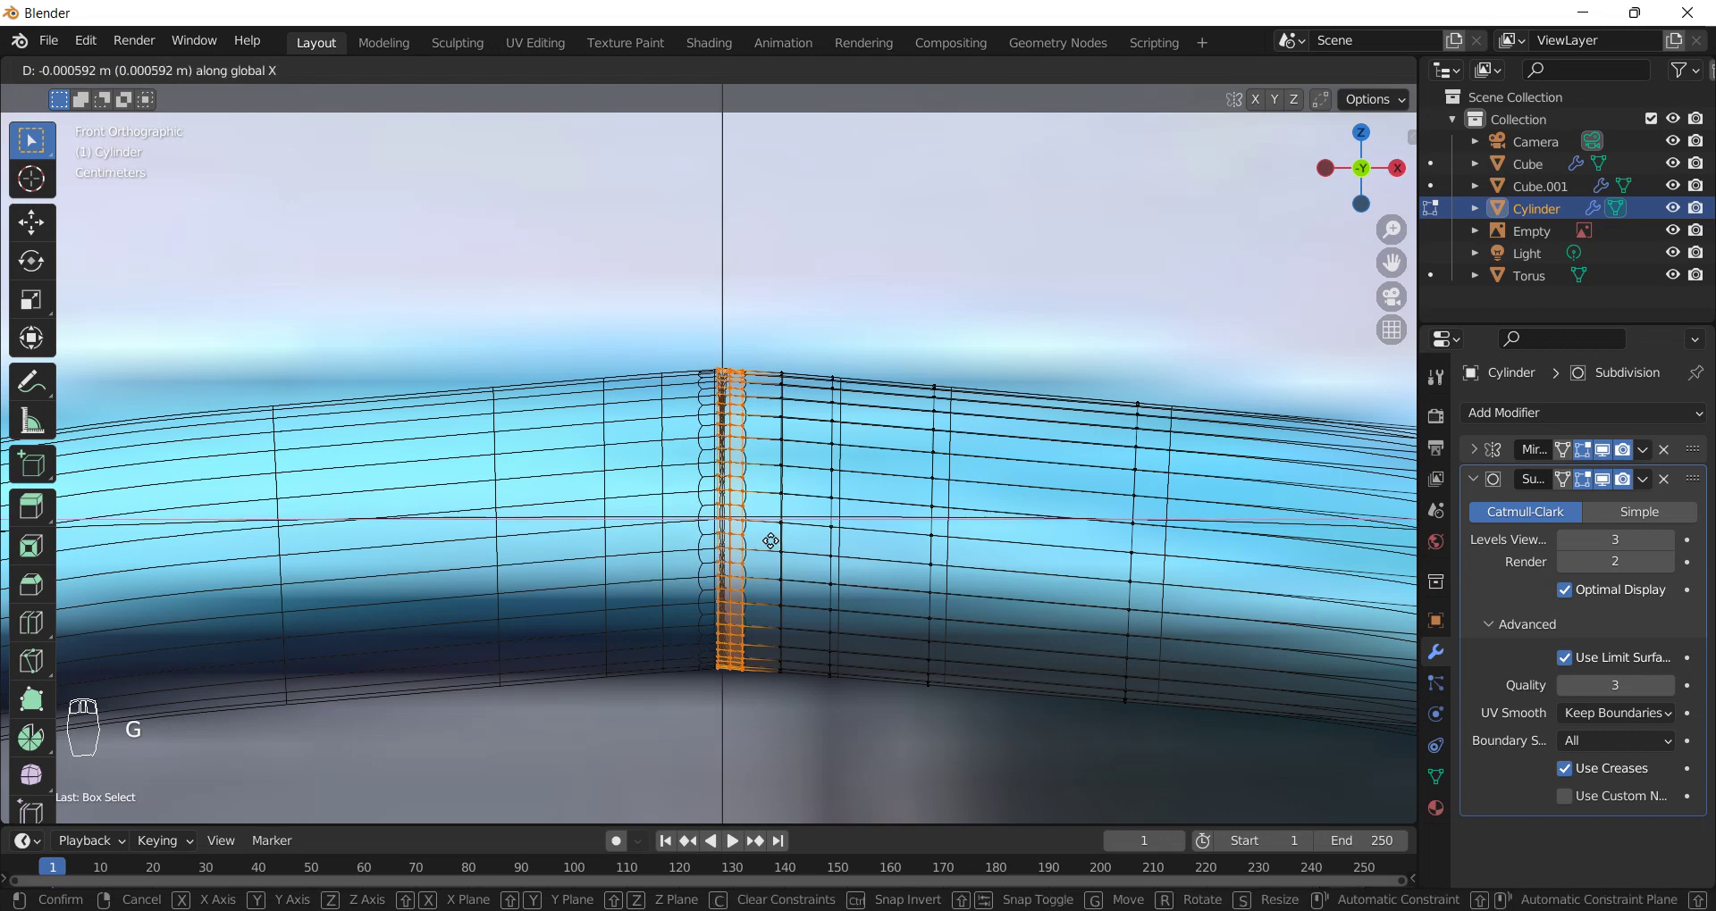
pyautogui.moveTo(771, 537); pyautogui.dragTo(816, 544)
pyautogui.press('z')
pyautogui.press('r')
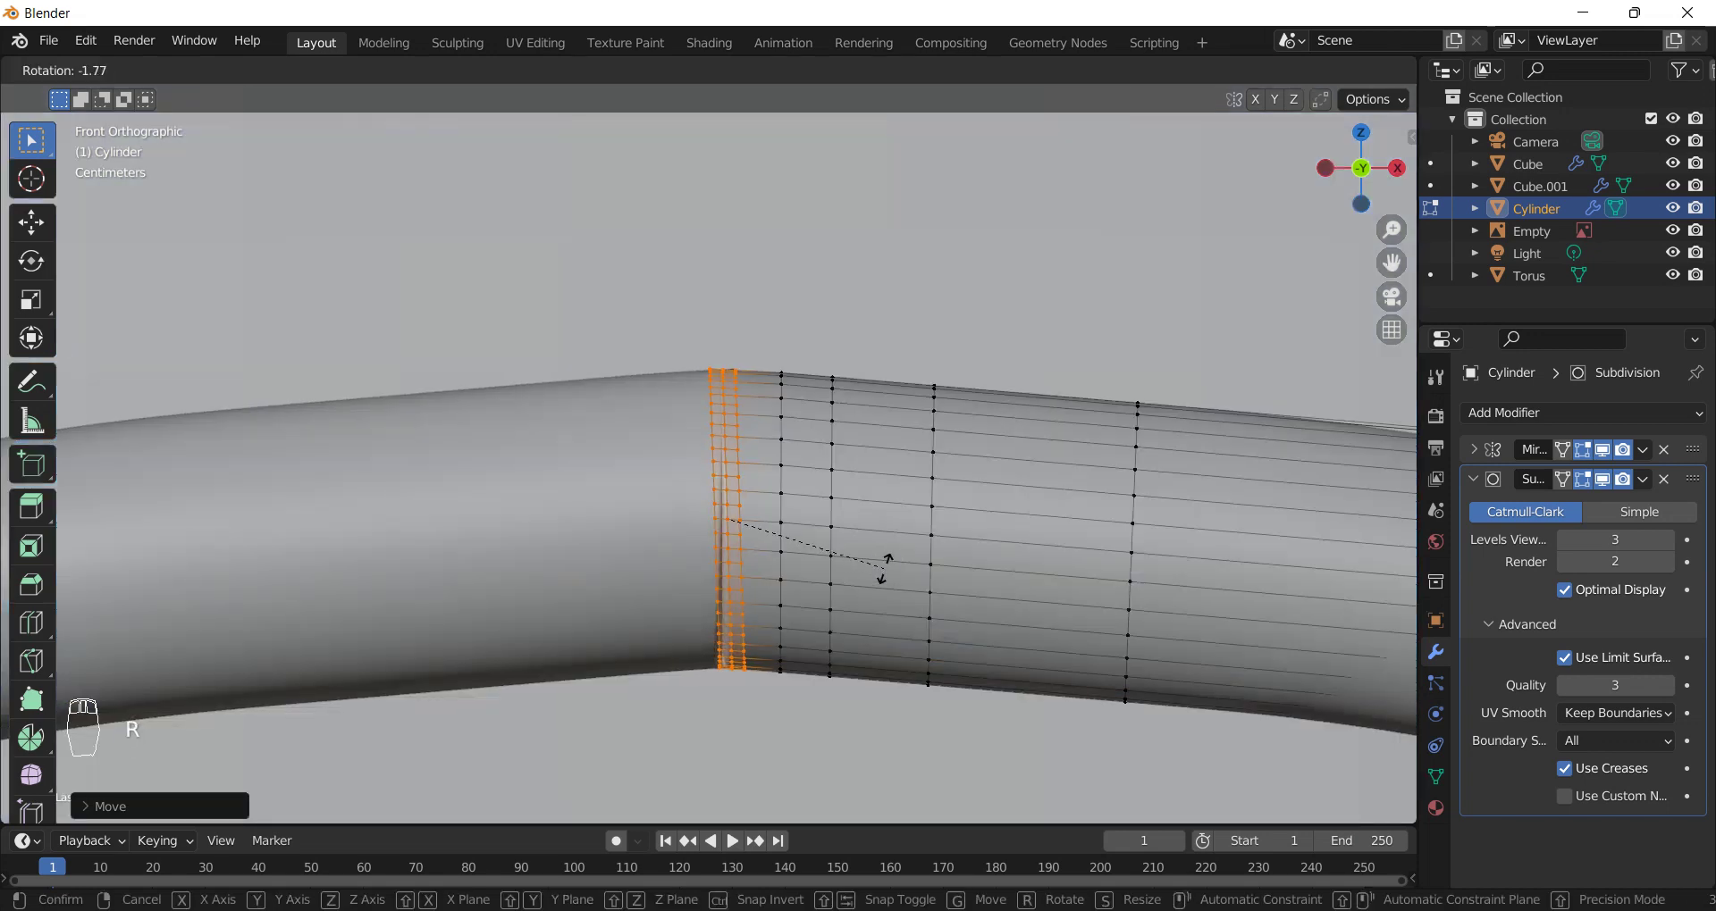
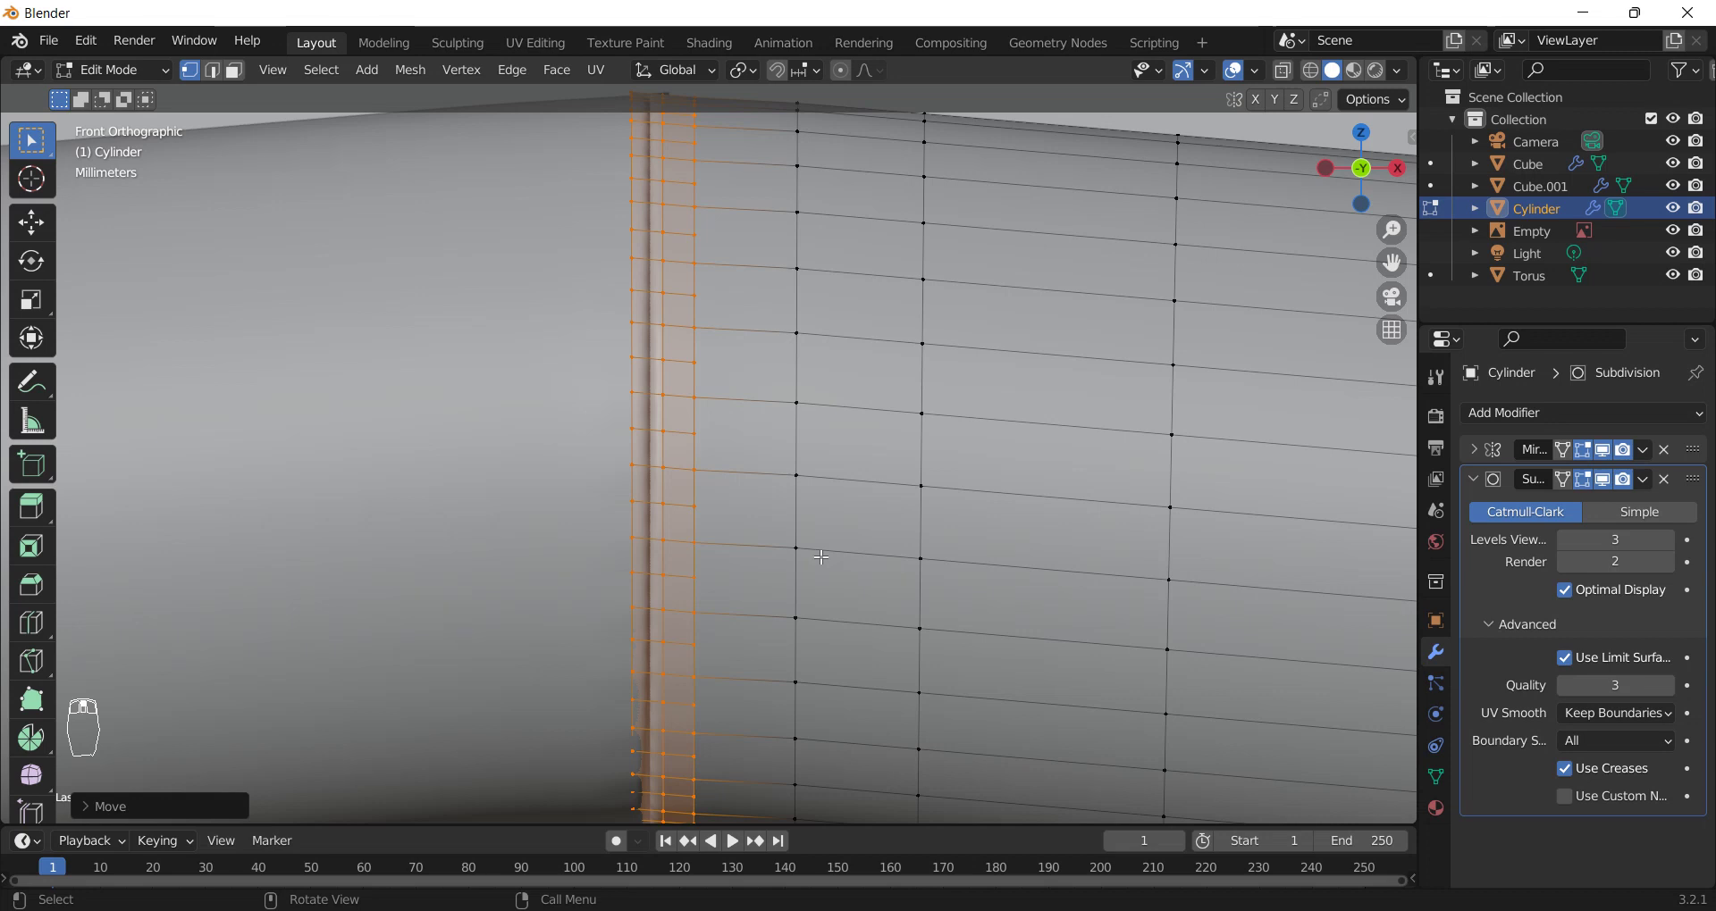
# - Widen the seam loop band along X to soften the bend, then leave editing
pyautogui.press('s')
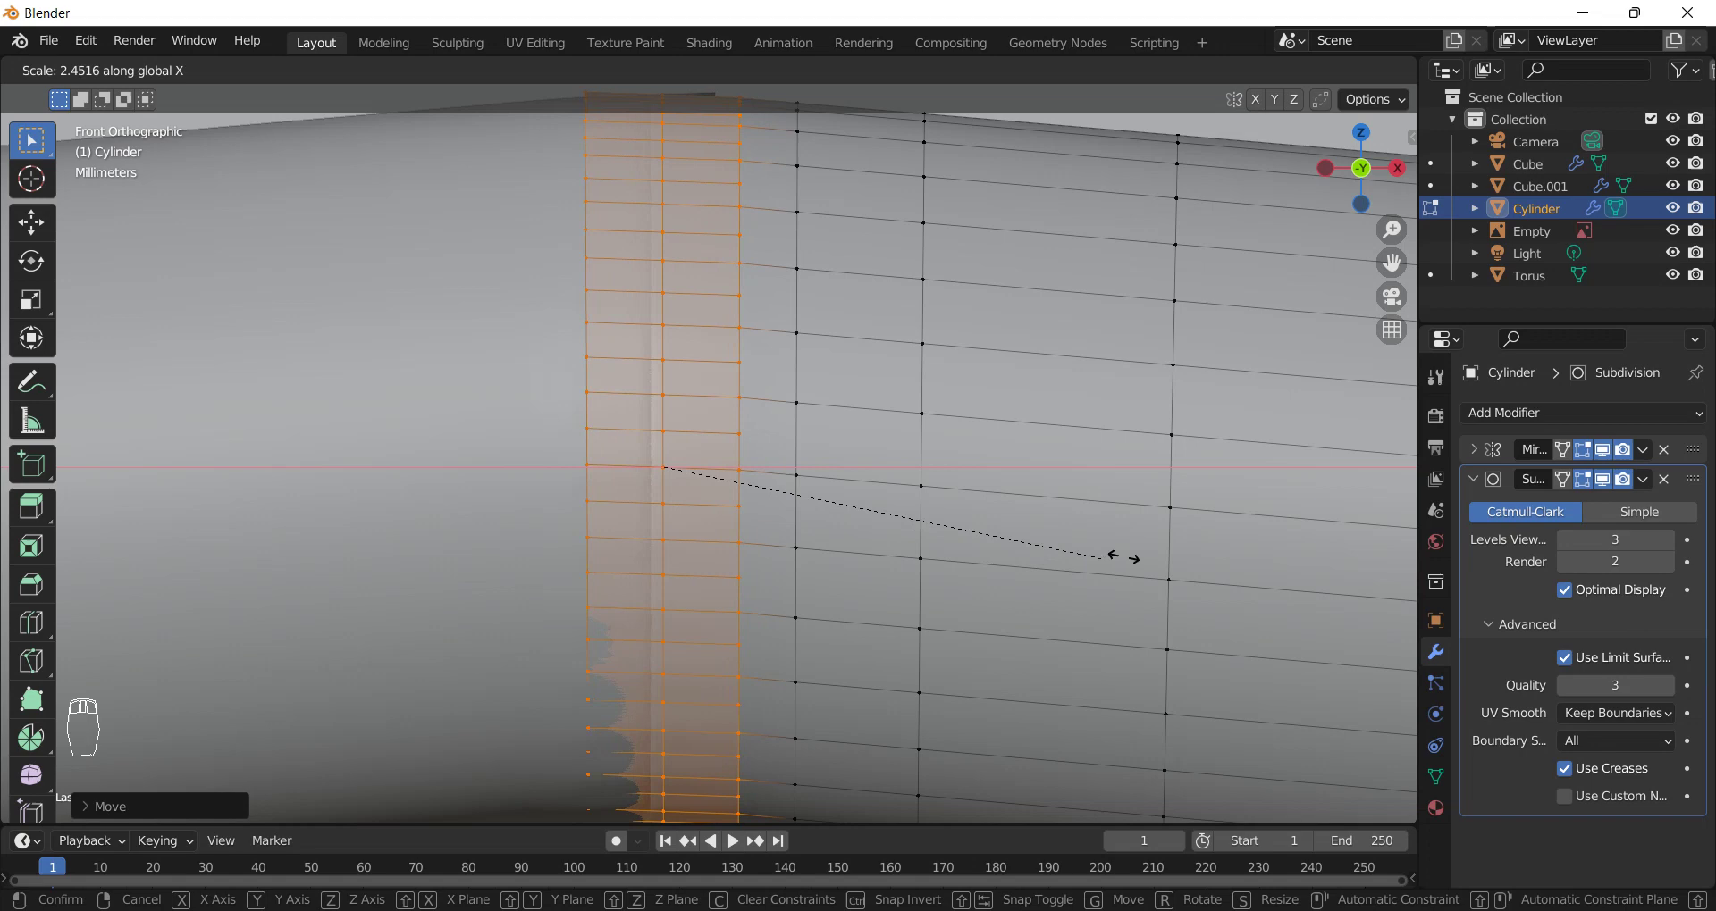
pyautogui.click(910, 511)
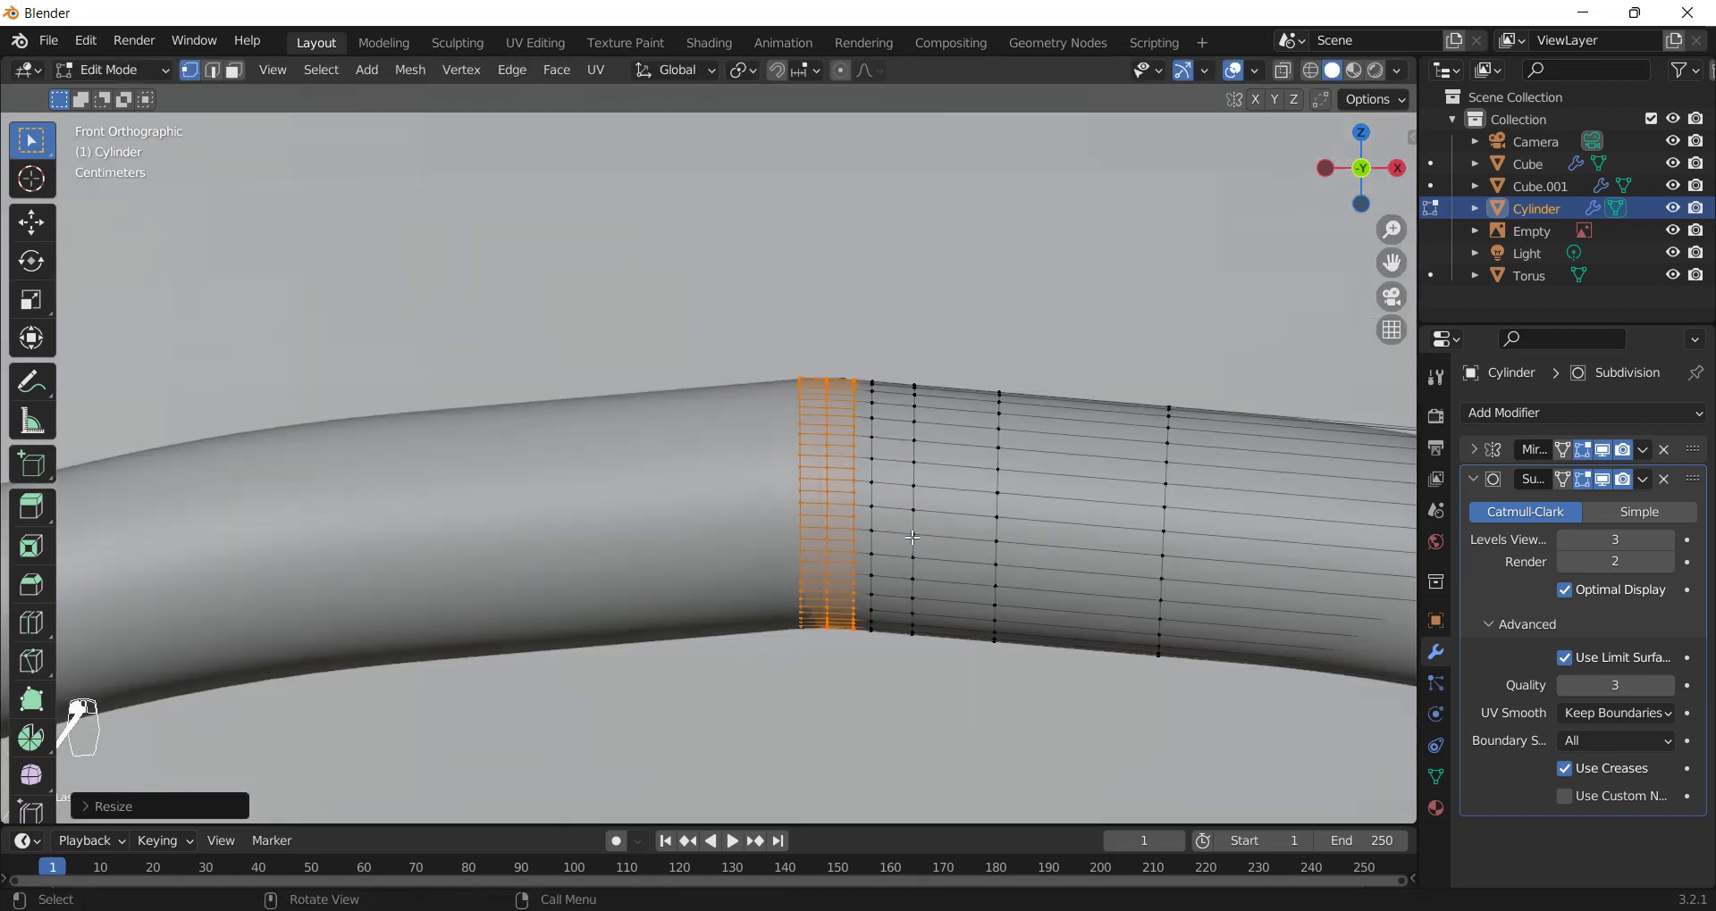
pyautogui.press('Tab')
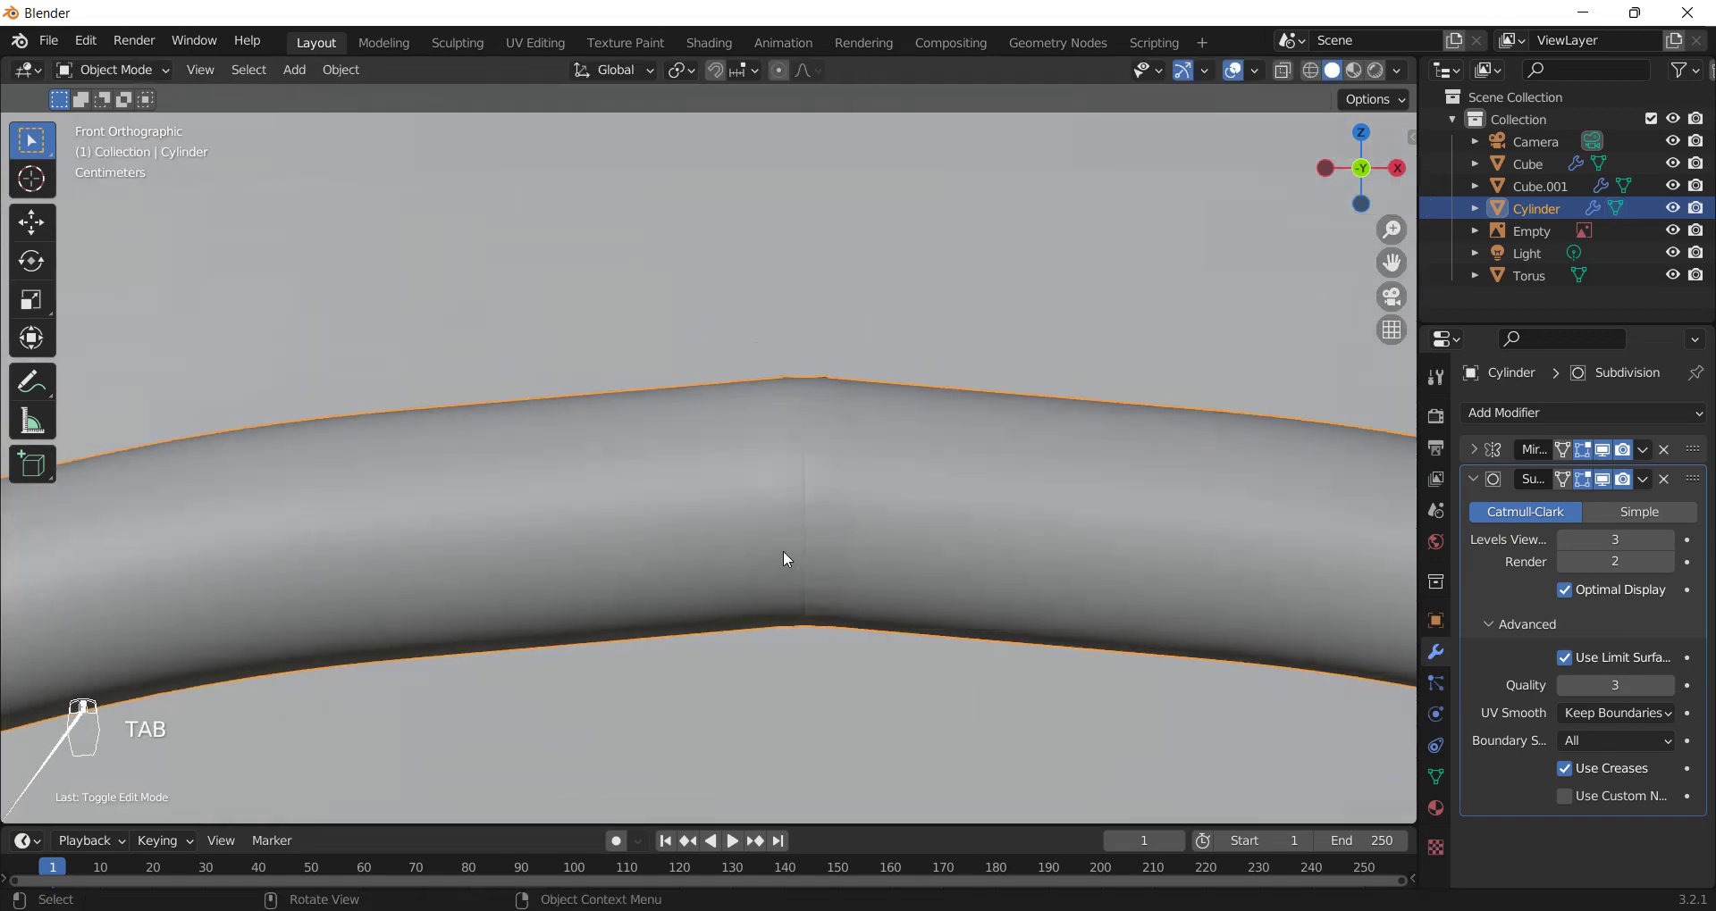
# - Frame the head over the reference with see-through shading and add a new cylinder
pyautogui.moveTo(749, 500); pyautogui.dragTo(750, 571)
pyautogui.moveTo(751, 571); pyautogui.dragTo(1006, 617)
pyautogui.press('z')
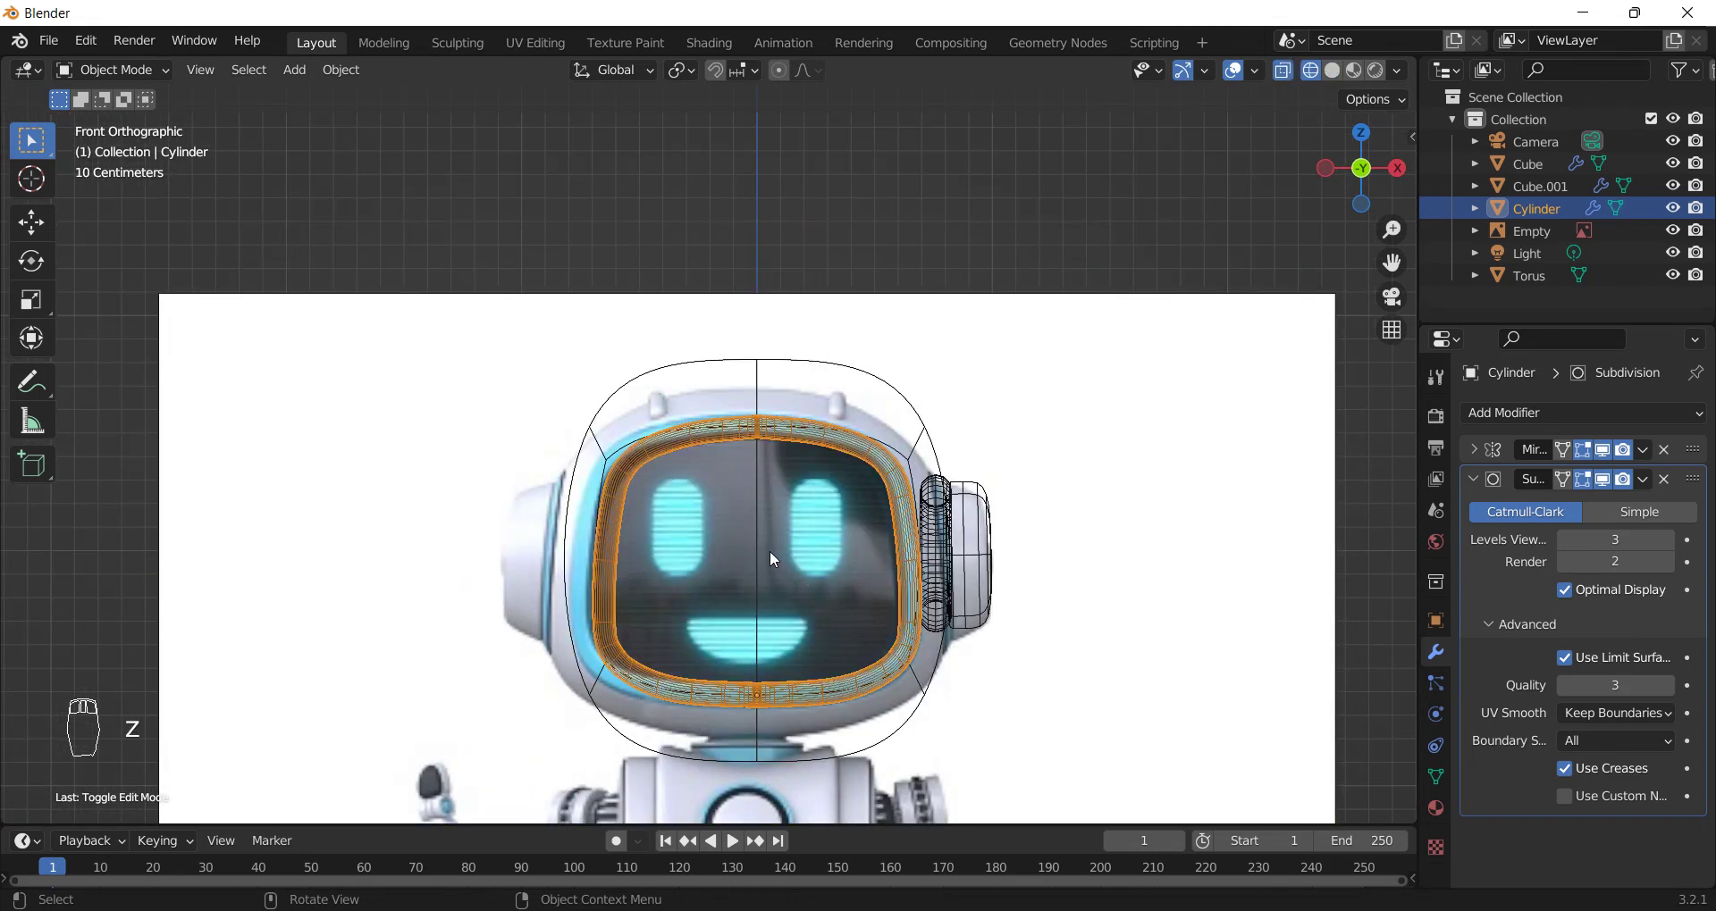
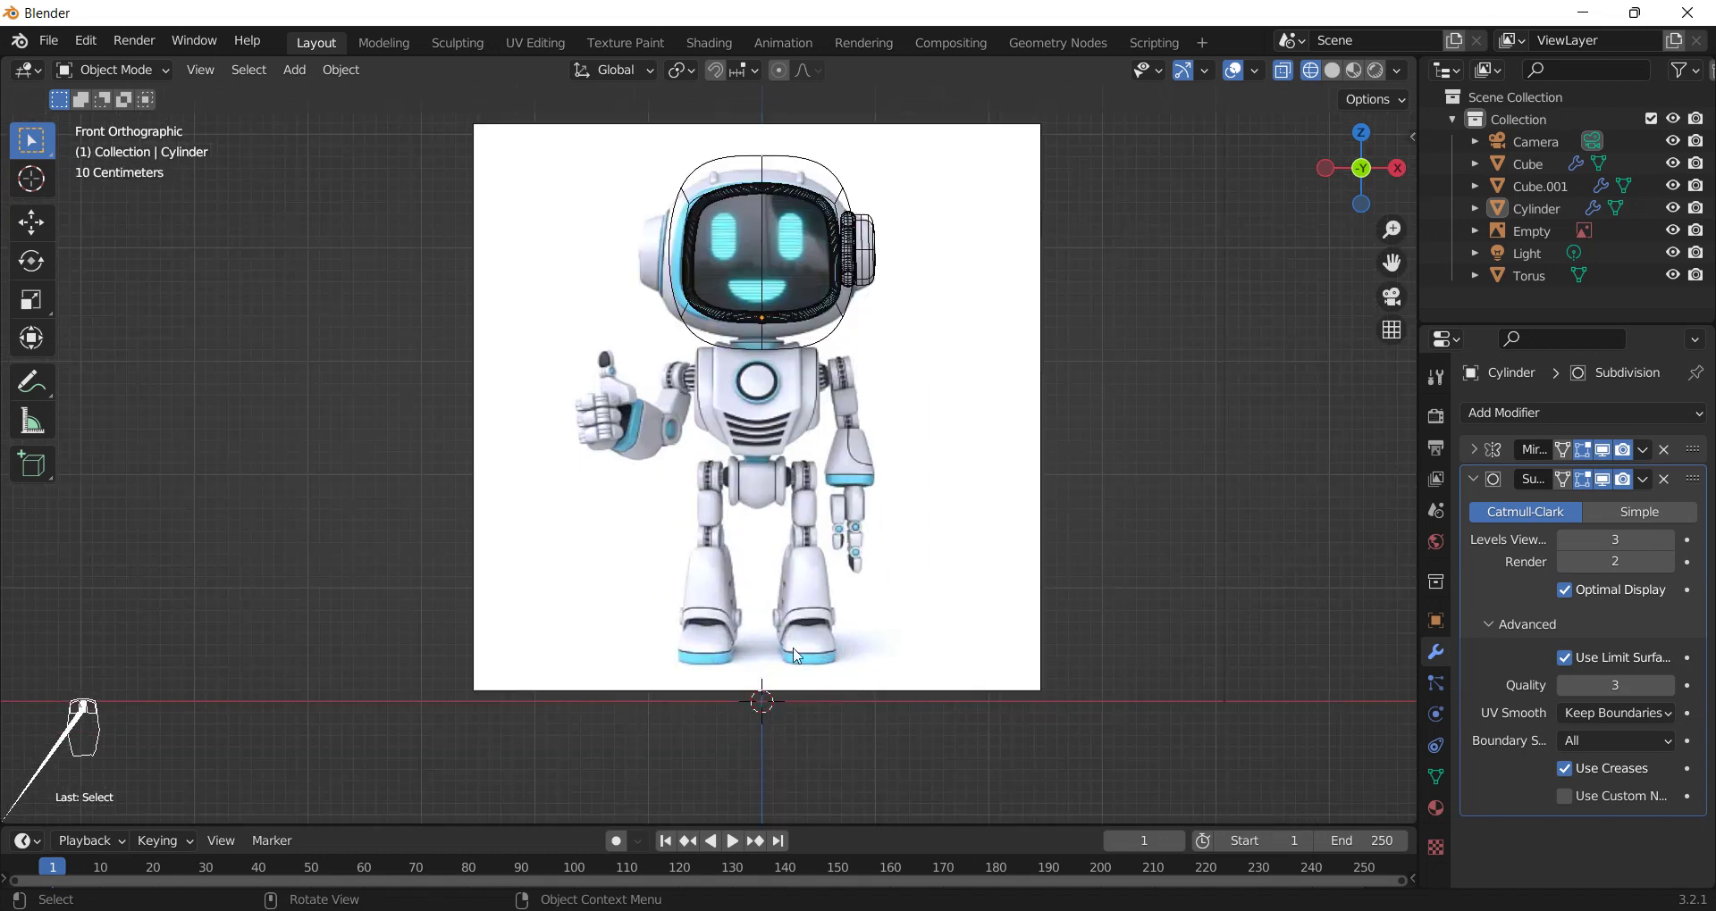
pyautogui.click(801, 666)
pyautogui.moveTo(792, 462); pyautogui.dragTo(809, 494)
pyautogui.press('shift+a')
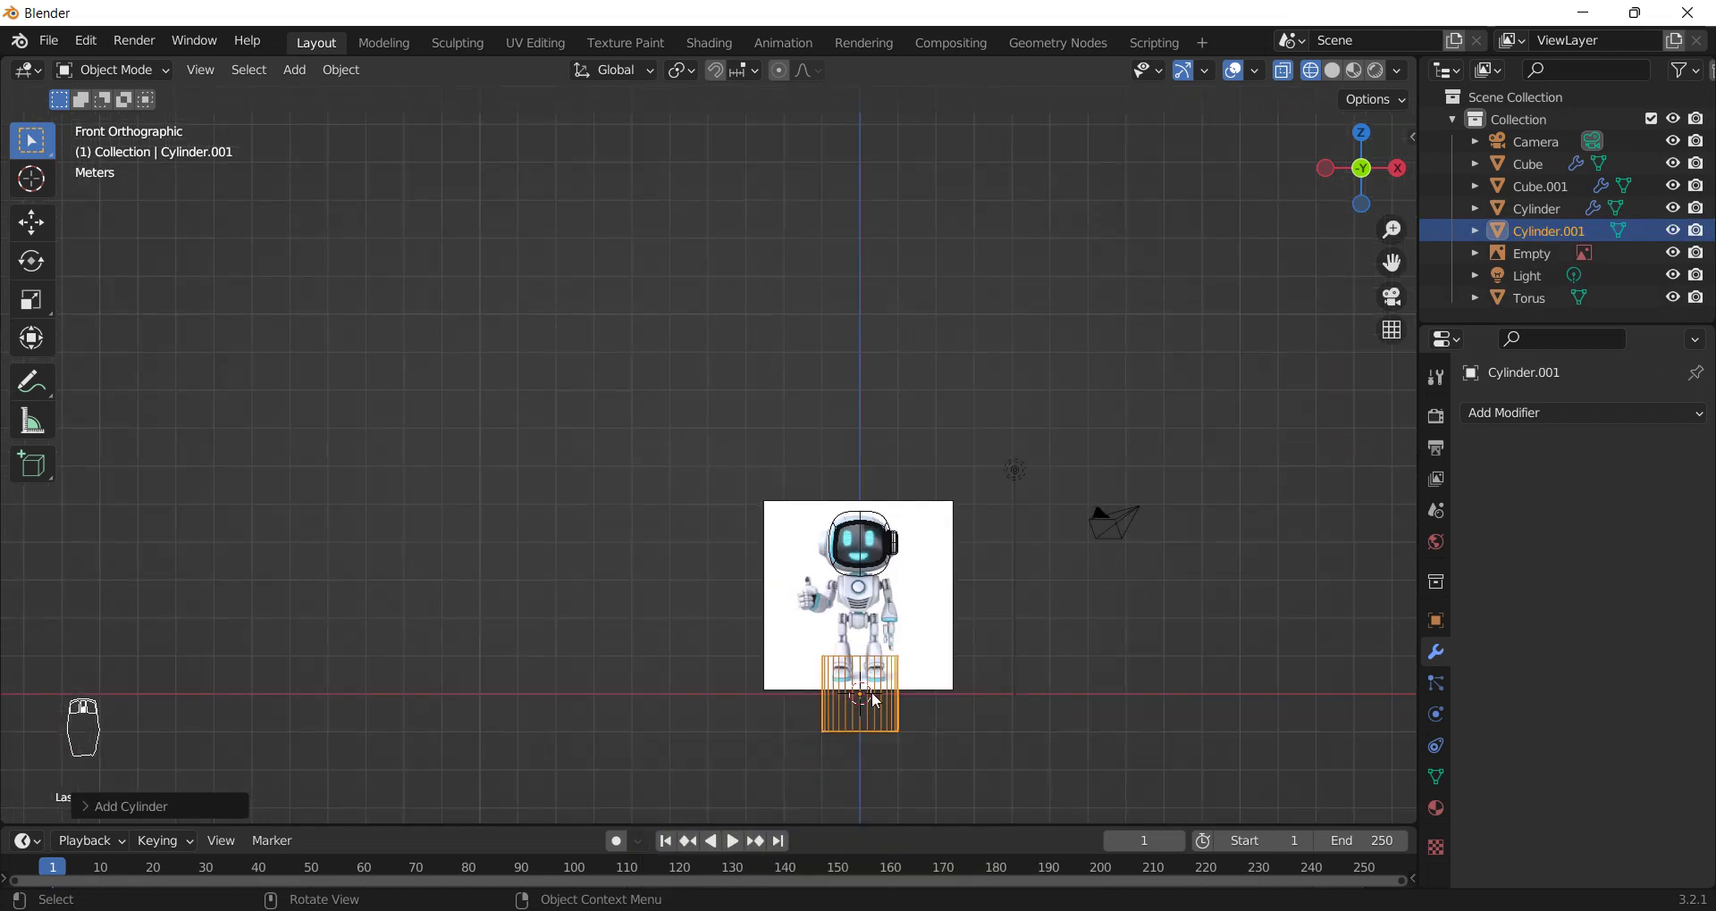
# - Give the new cylinder a subdivision modifier and start sliding an edge loop along it
pyautogui.press('x')
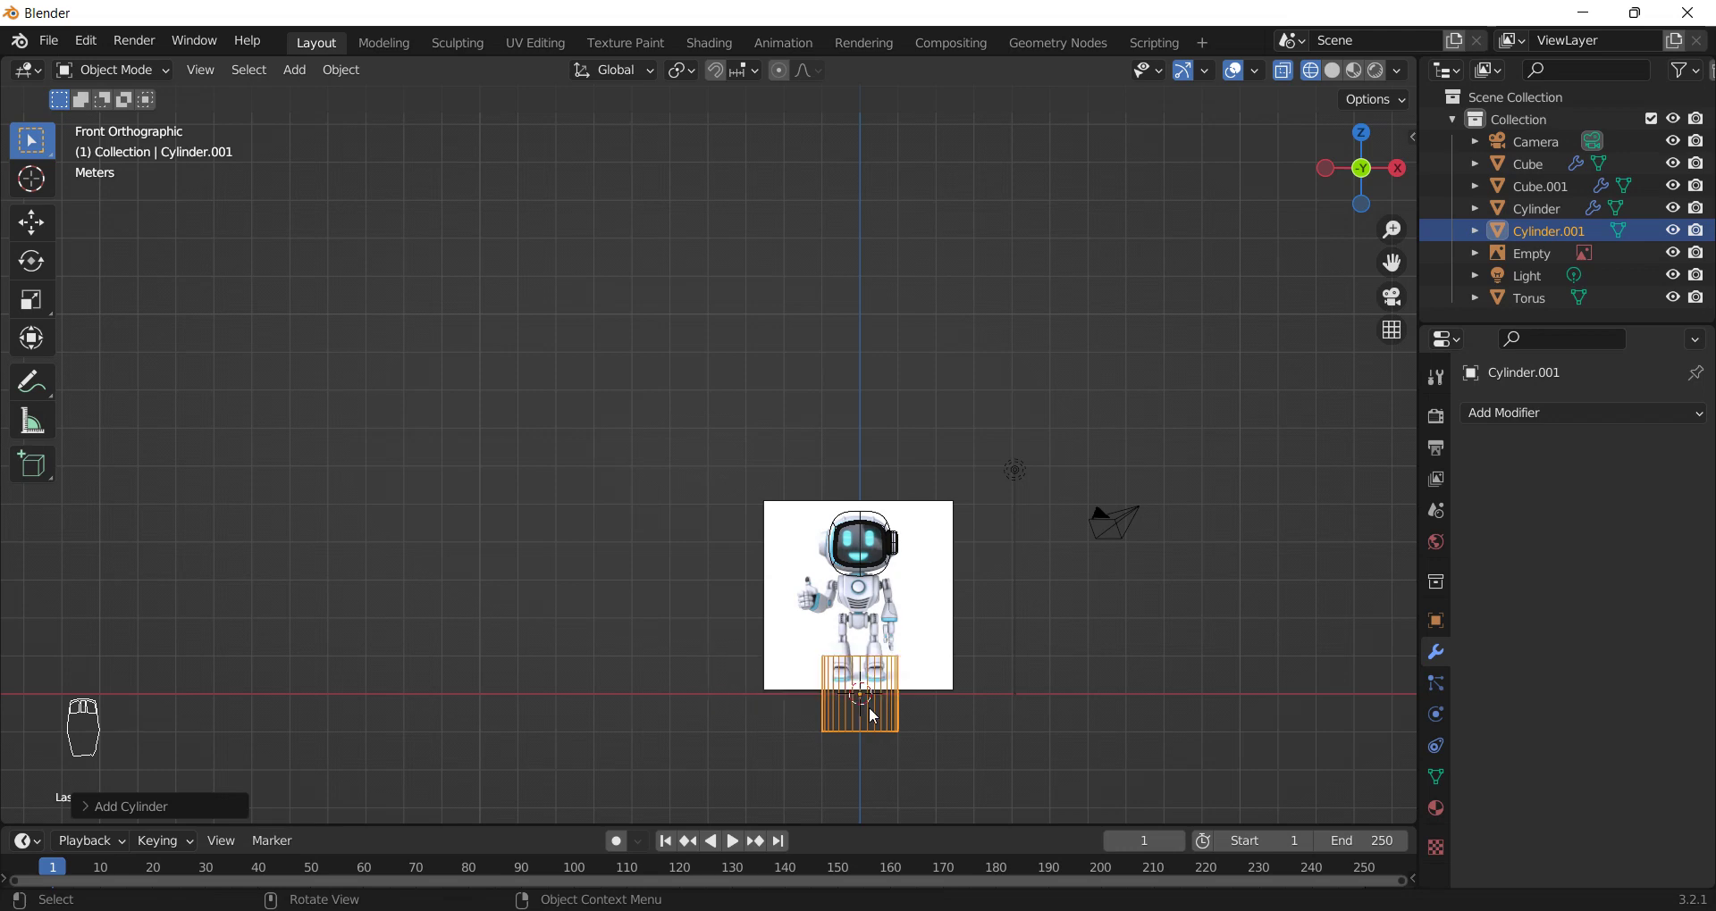
pyautogui.moveTo(876, 720); pyautogui.dragTo(889, 711)
pyautogui.moveTo(889, 710); pyautogui.dragTo(937, 702)
pyautogui.press('Tab')
pyautogui.press('ctrl+r')
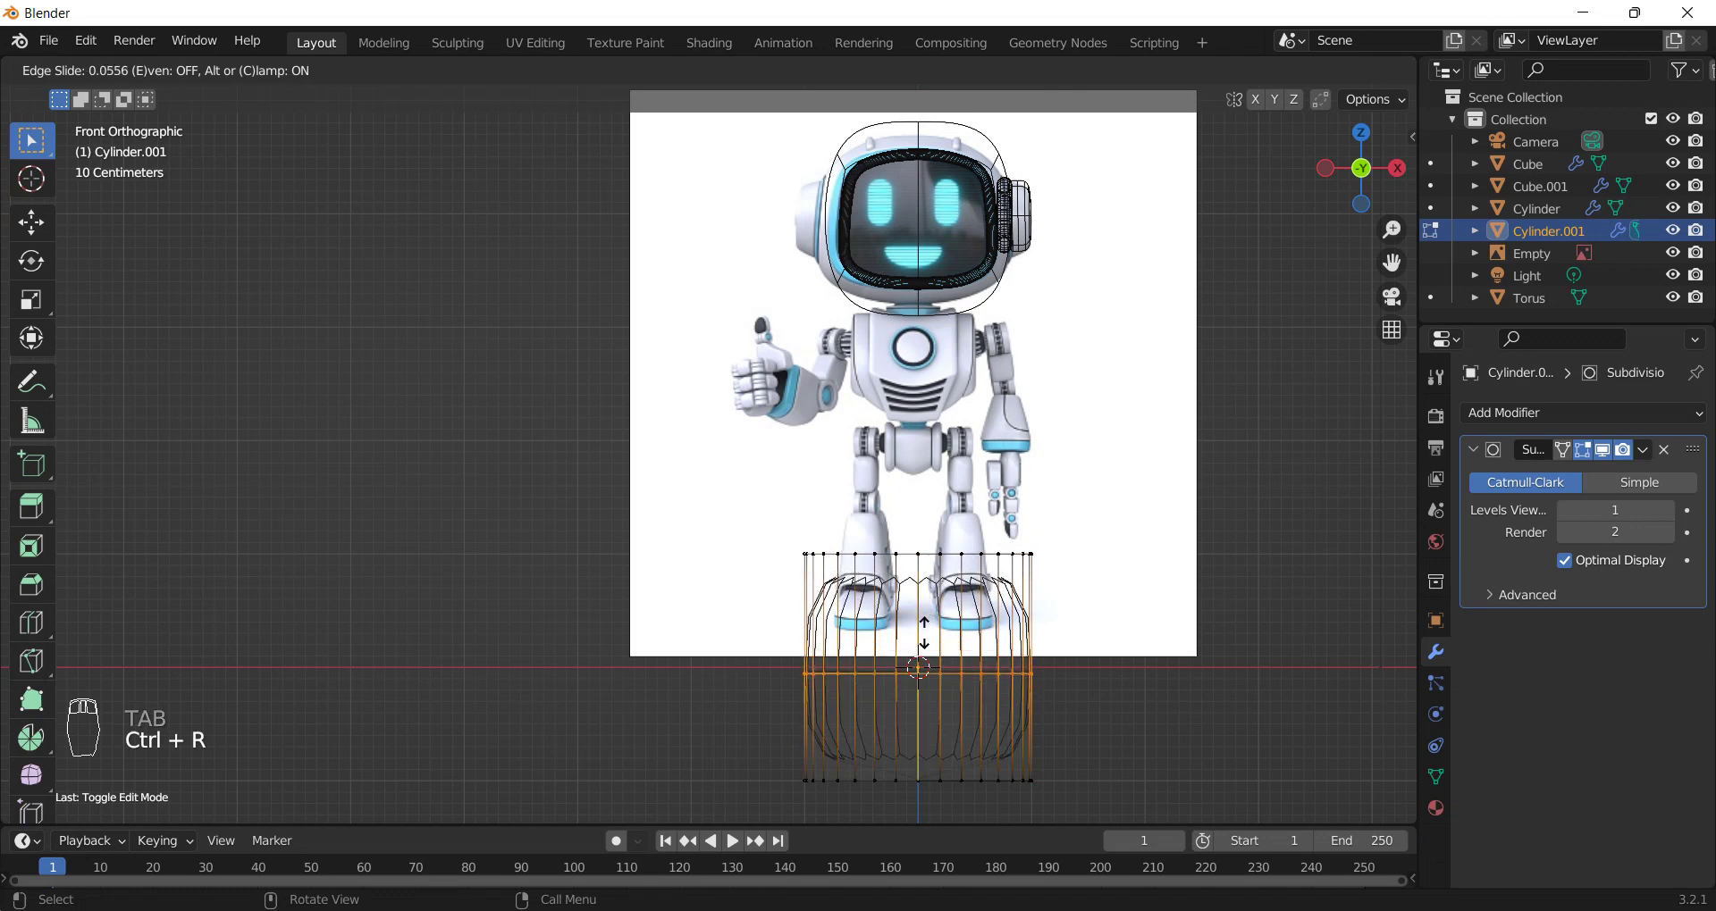
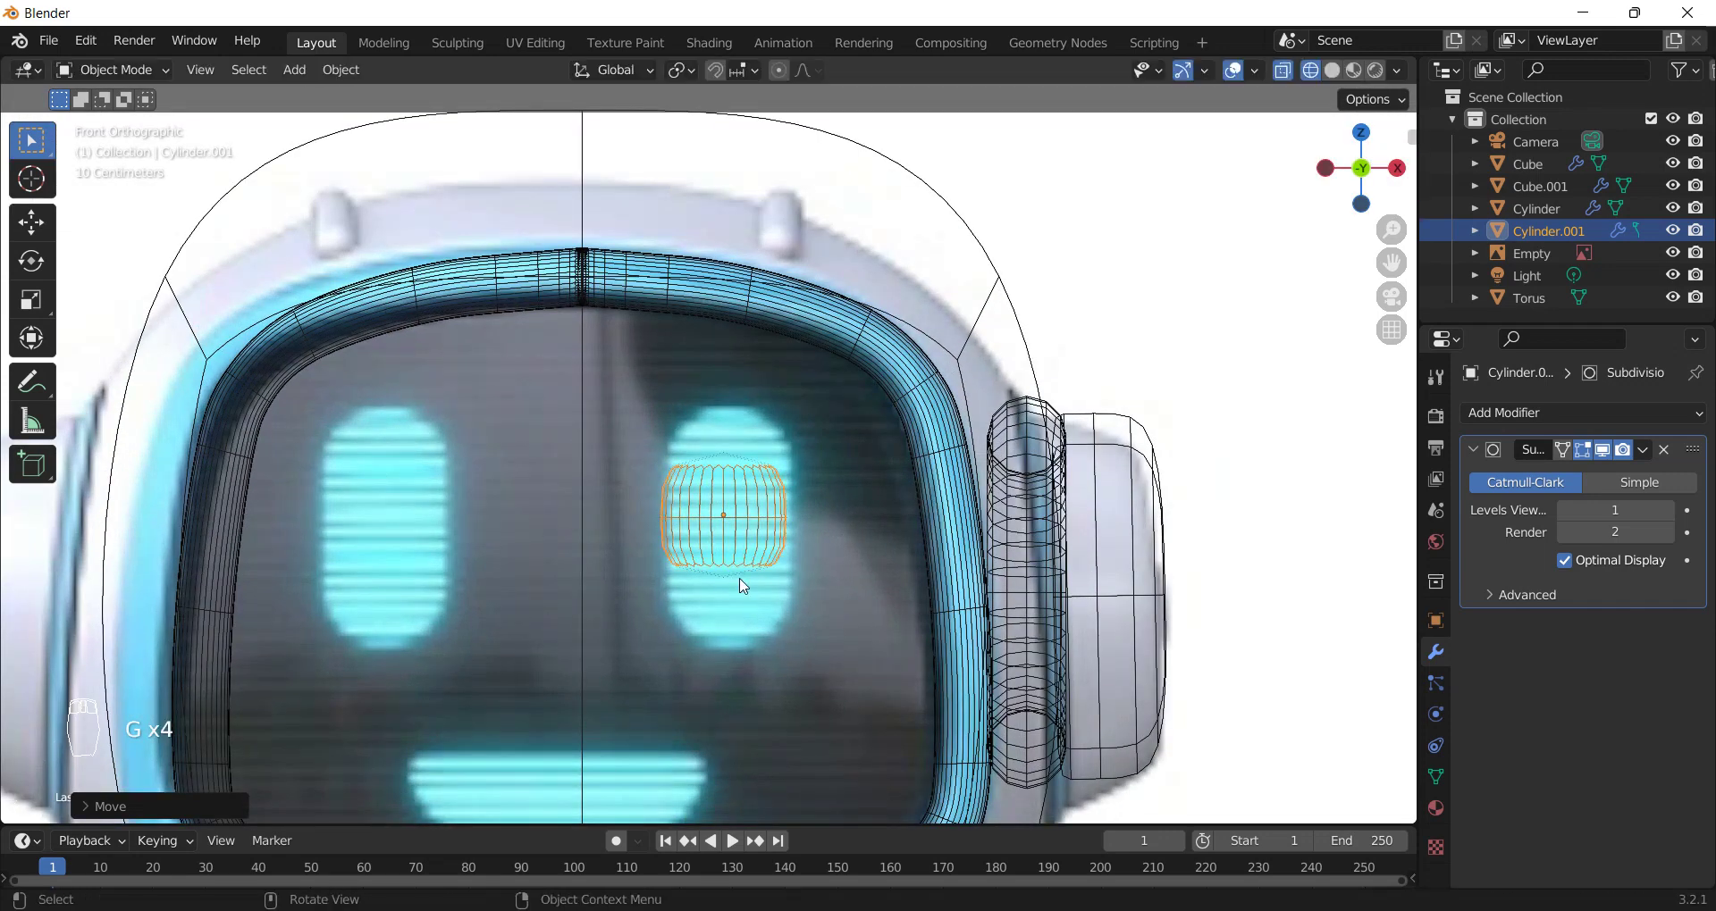
# - Stretch the eye cylinder's bottom ring down and bevel its bottom and top edges round
pyautogui.press('Tab')
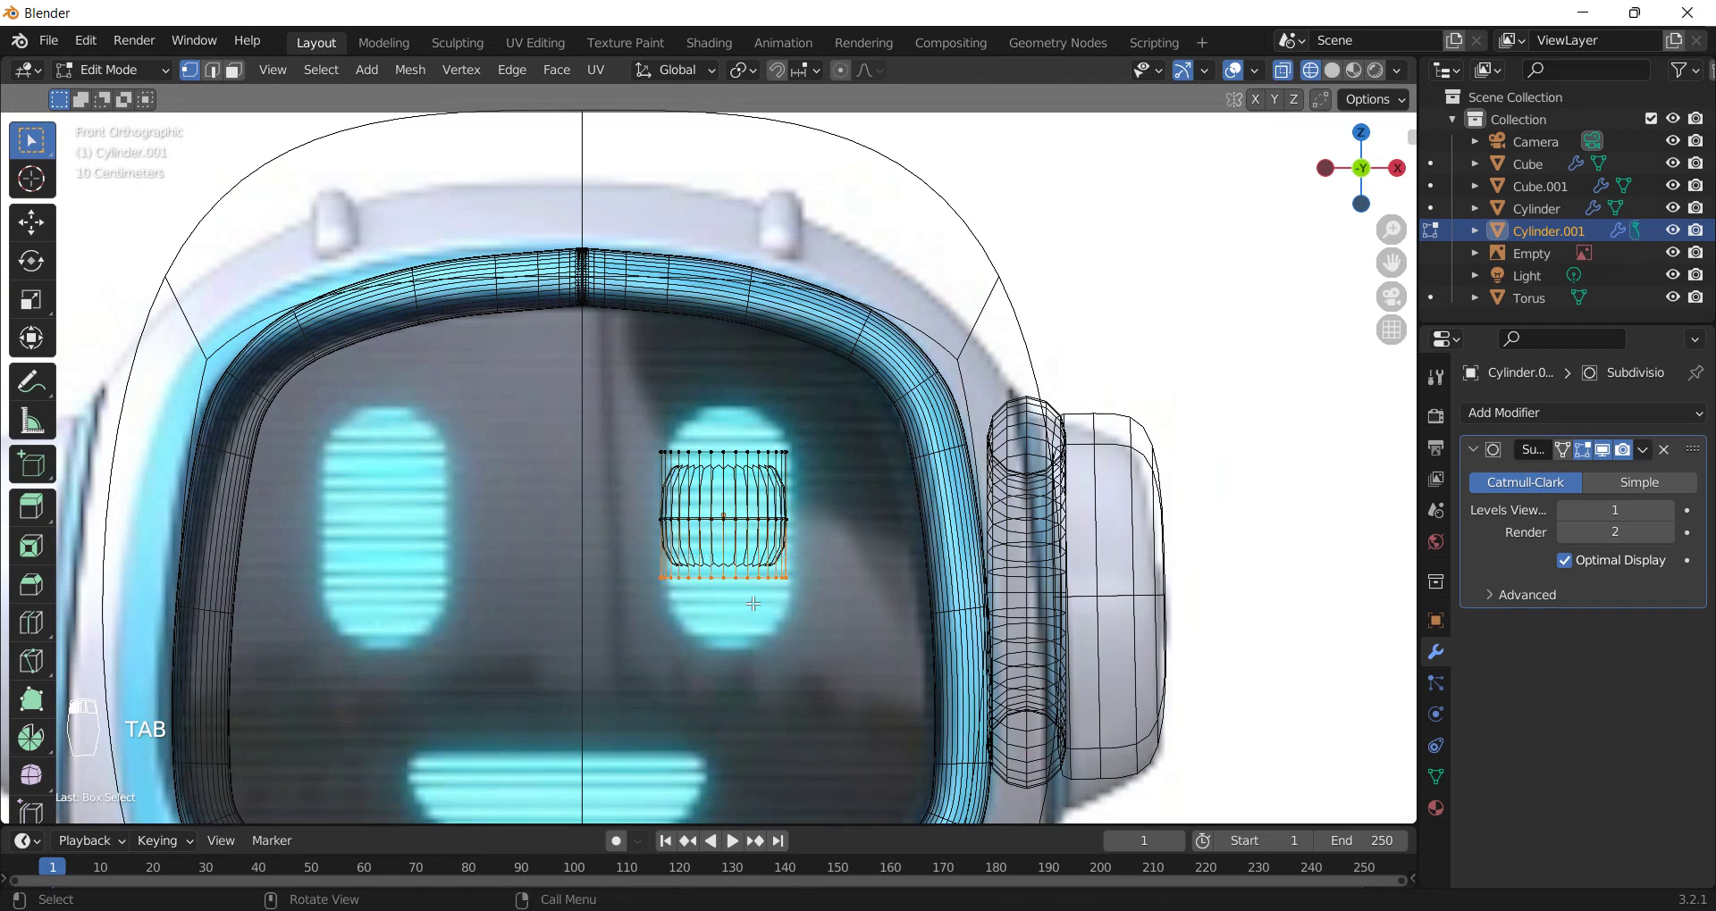
pyautogui.press('g')
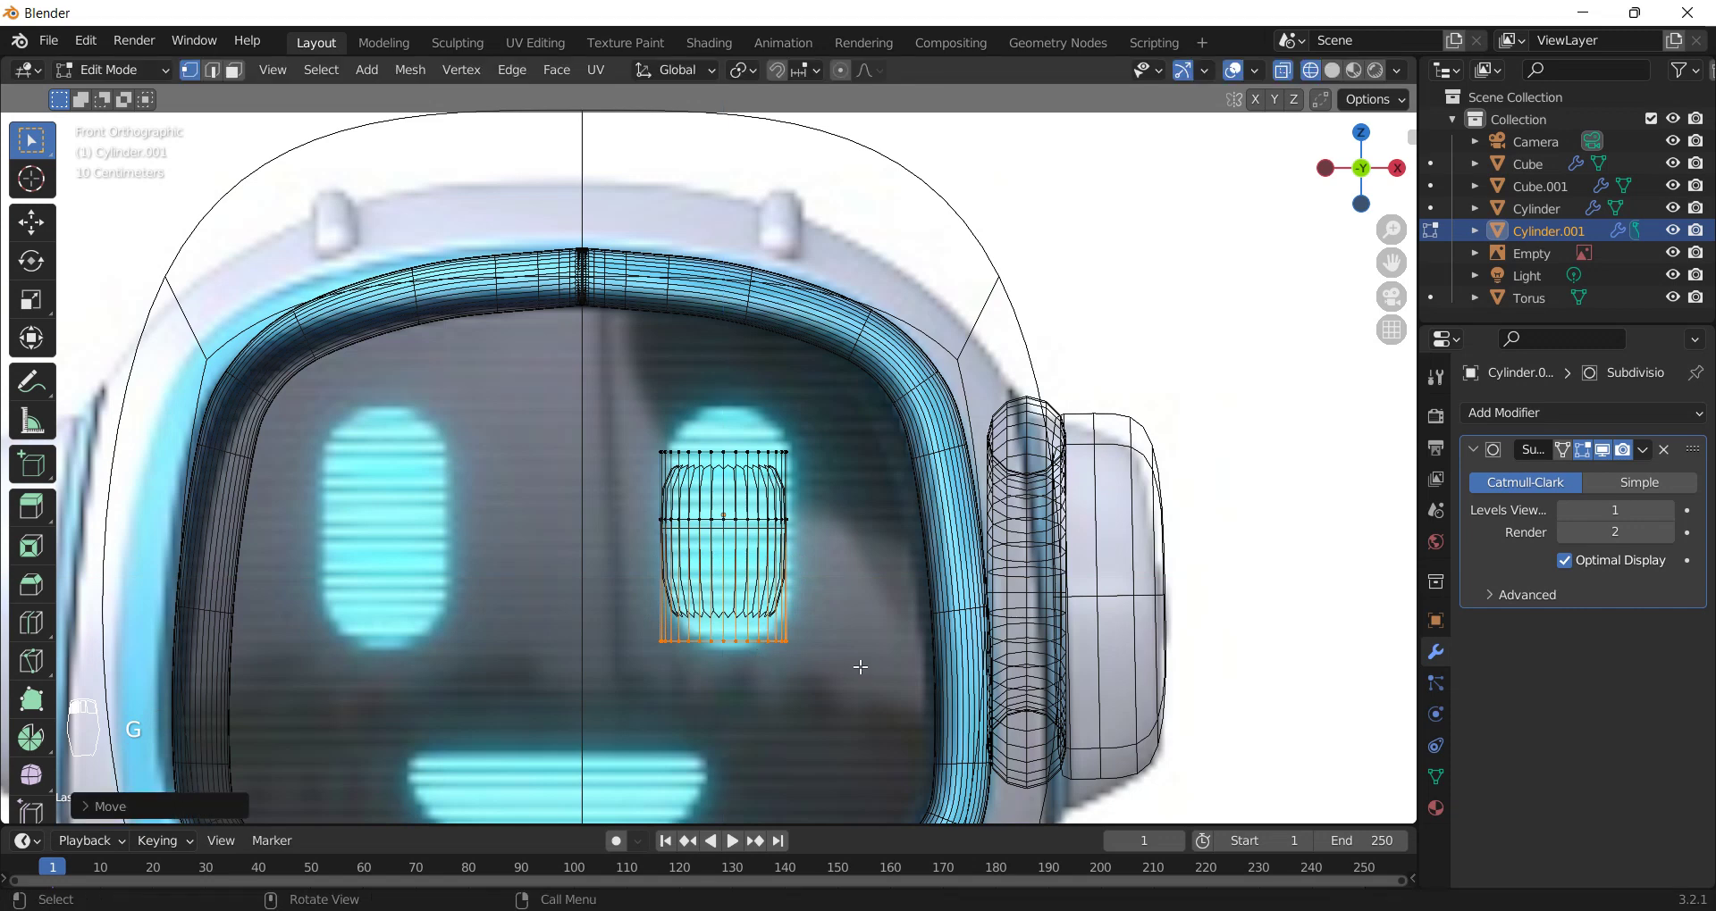
pyautogui.press('s')
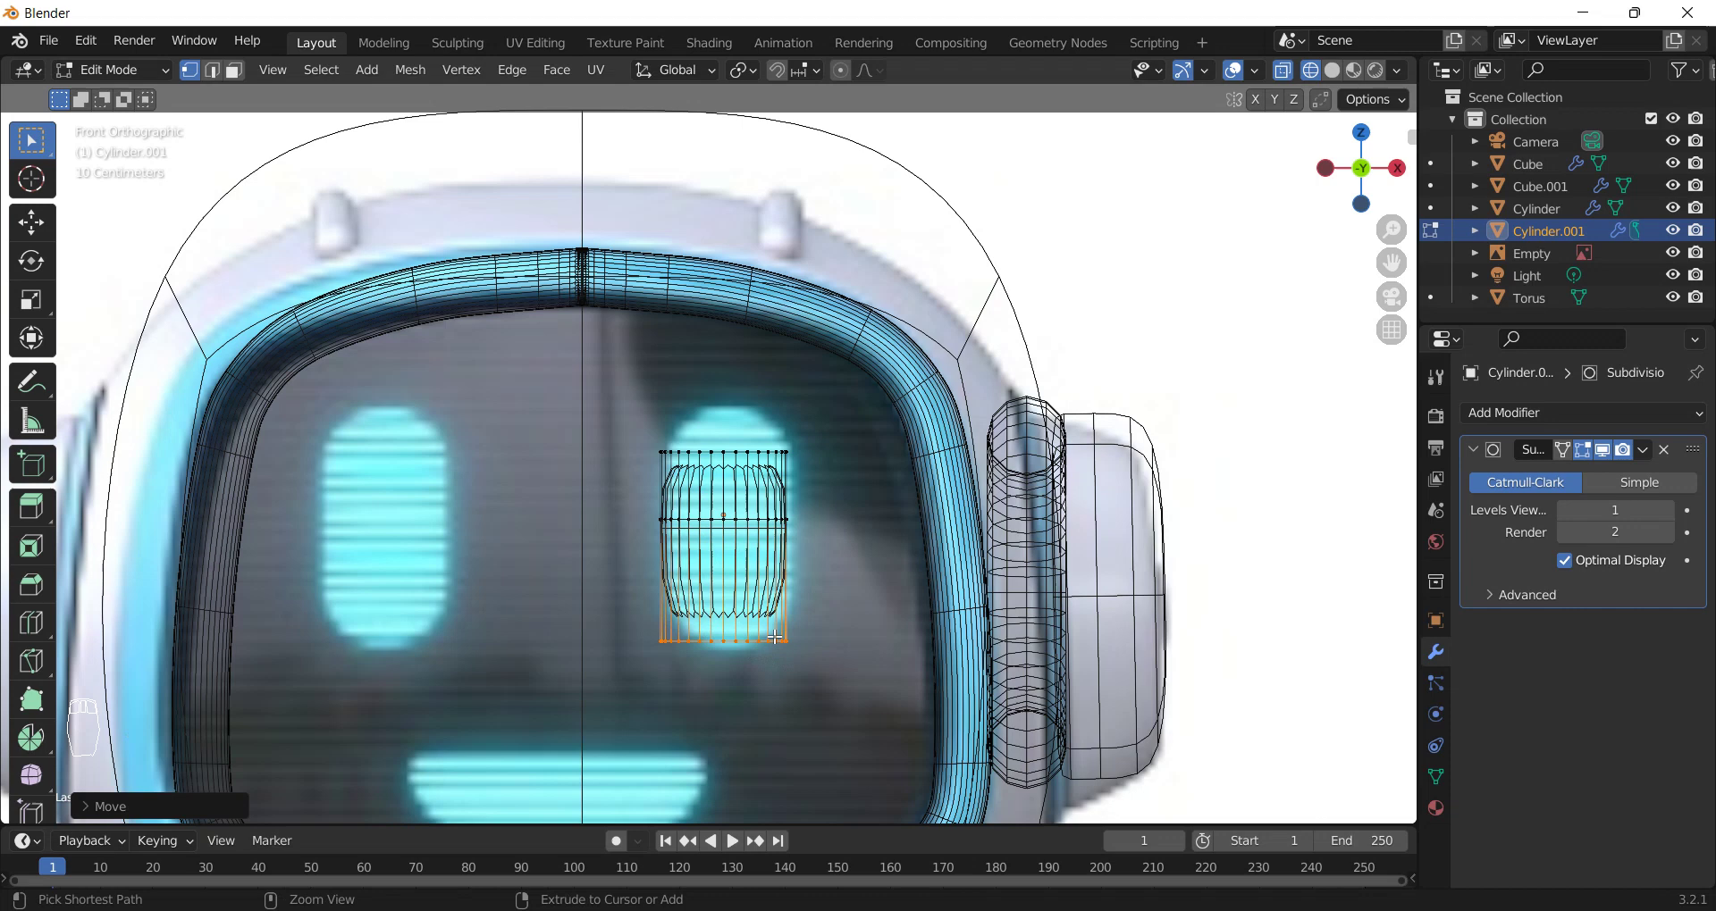
pyautogui.press('ctrl+b')
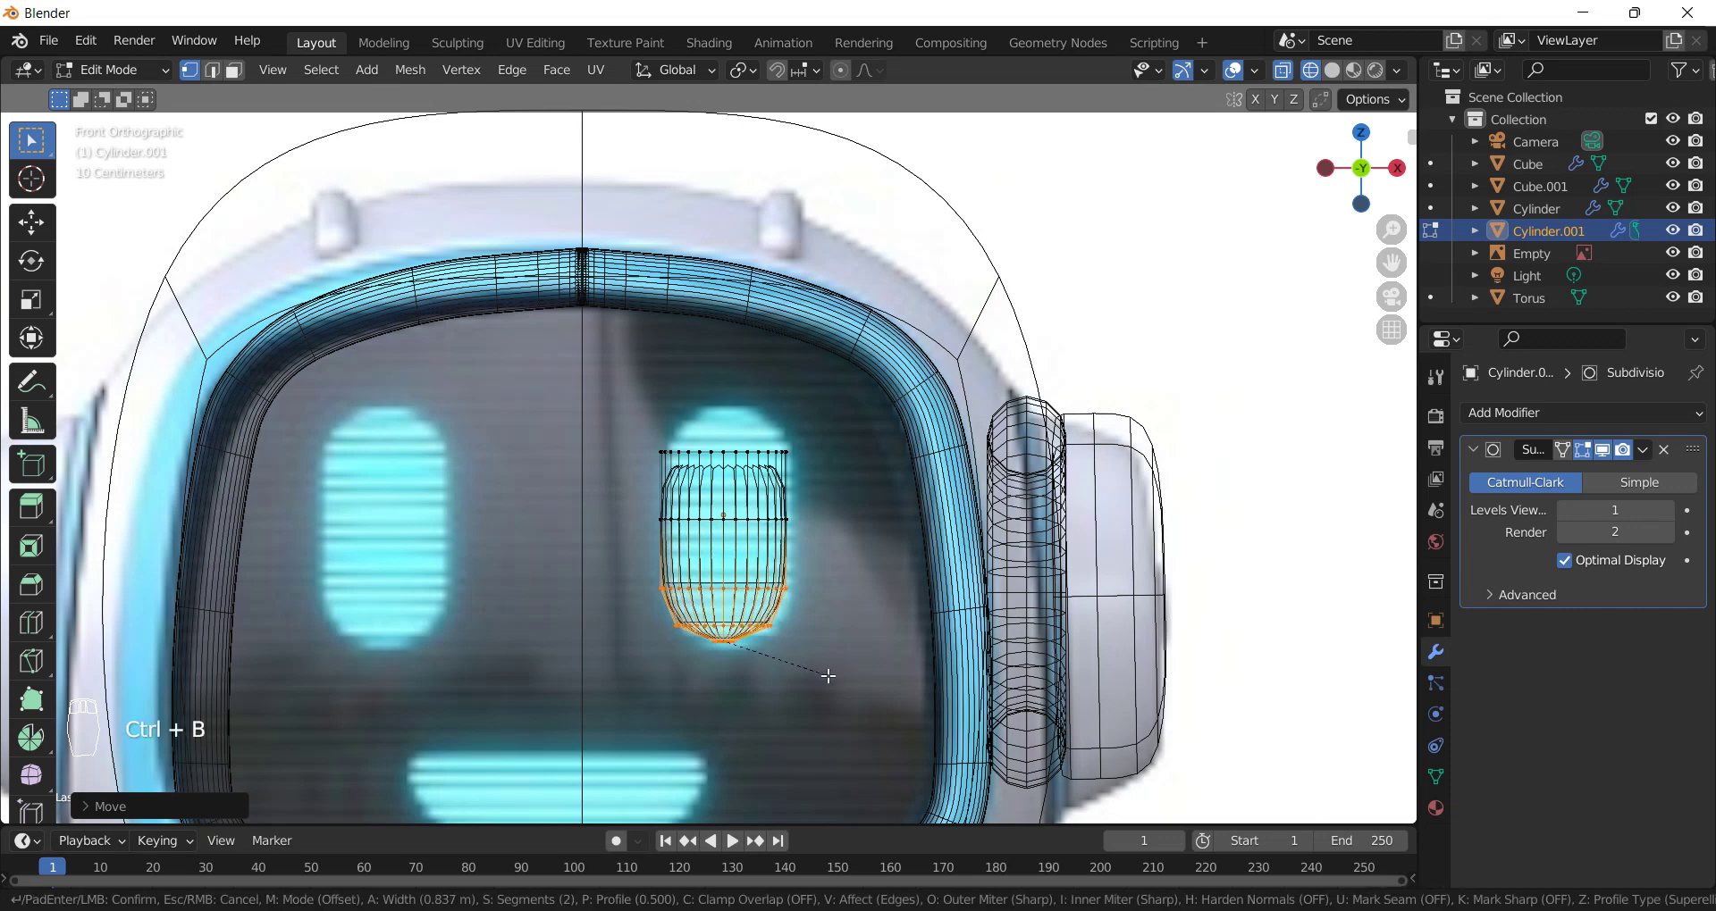
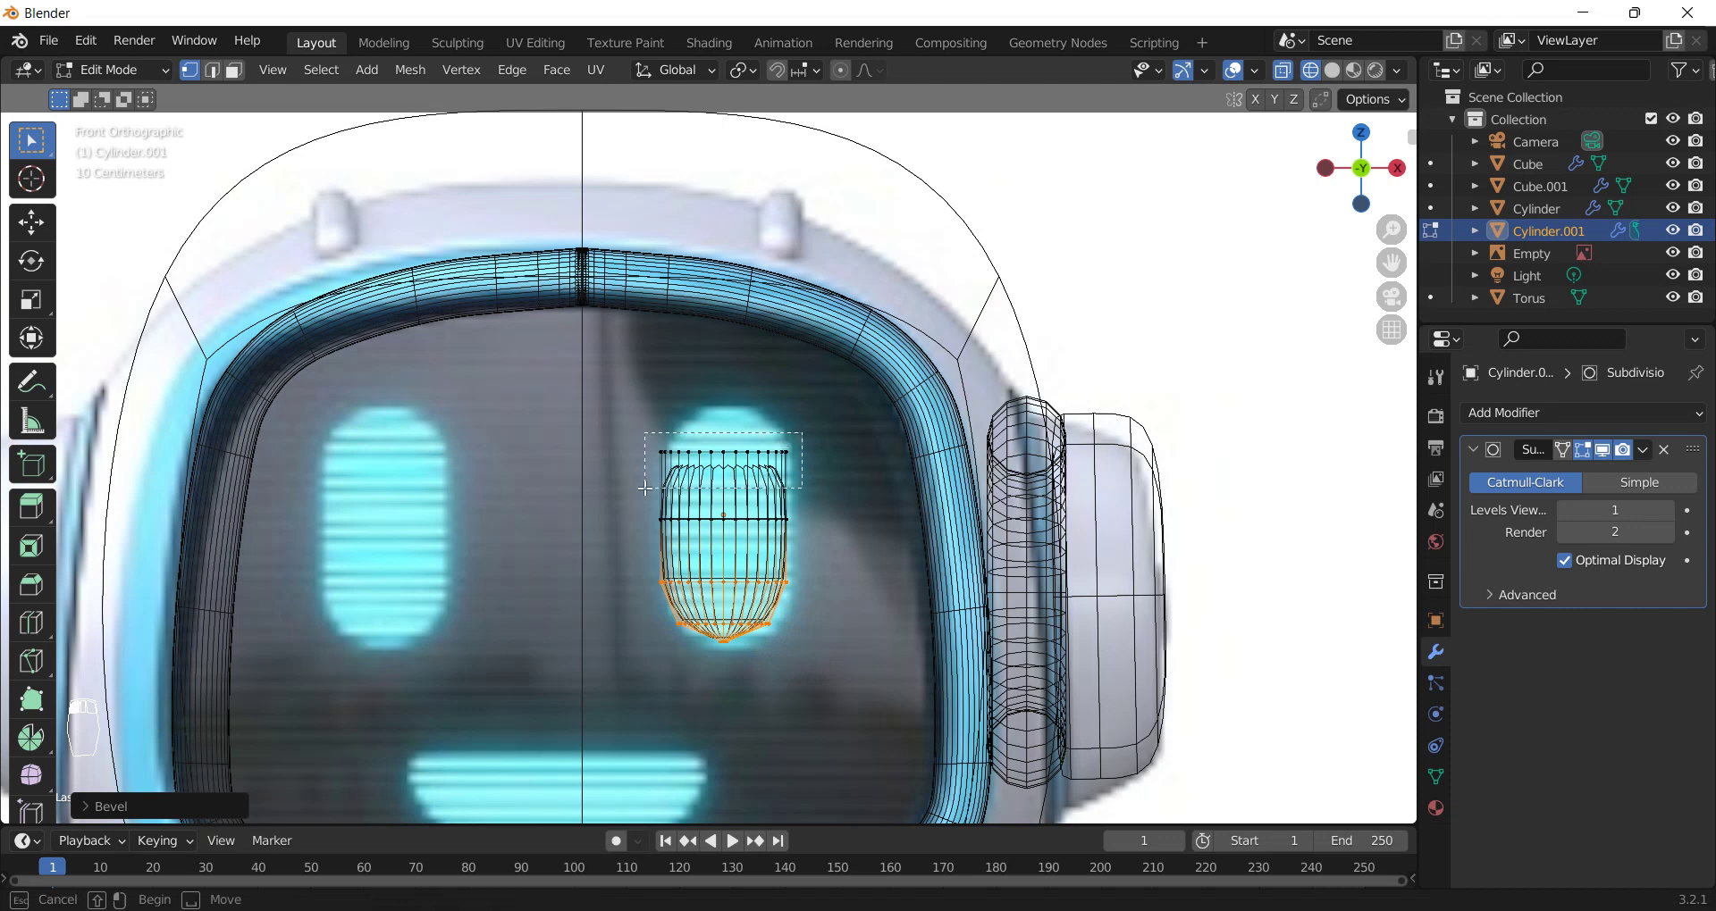
pyautogui.press('ctrl+b')
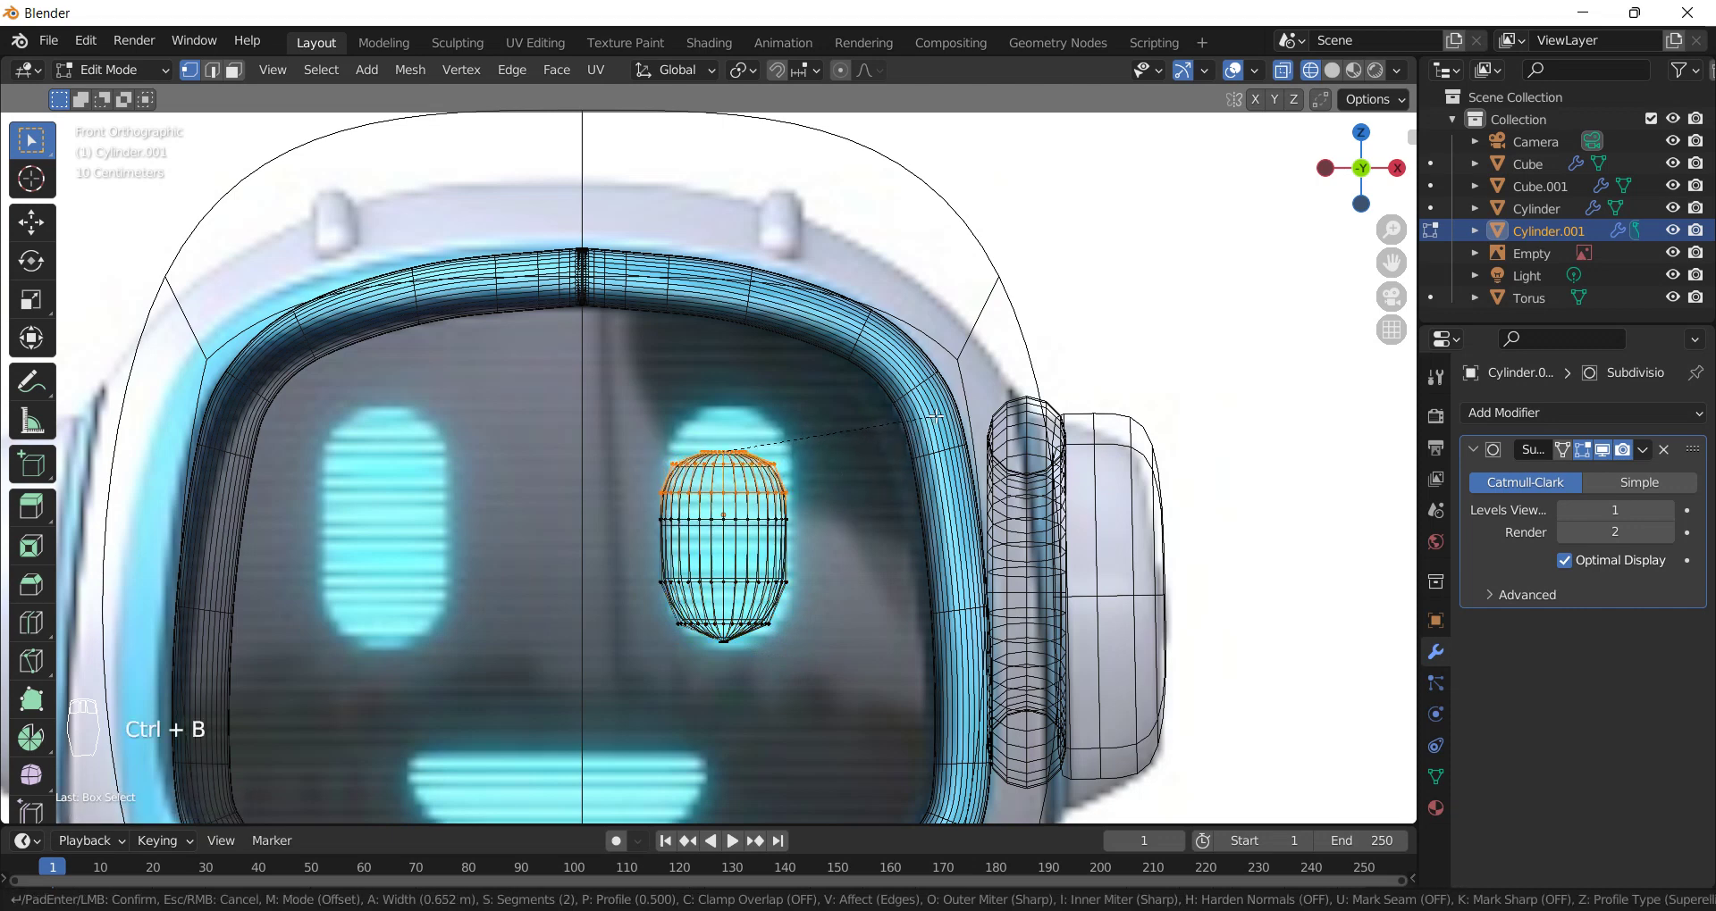
# - Scale and move the capsule over the robot's right eye, then return to object mode
pyautogui.press('Tab')
pyautogui.press('s')
pyautogui.press('g')
pyautogui.press('g')
pyautogui.press('Tab')
pyautogui.press('z')
pyautogui.press('Tab')
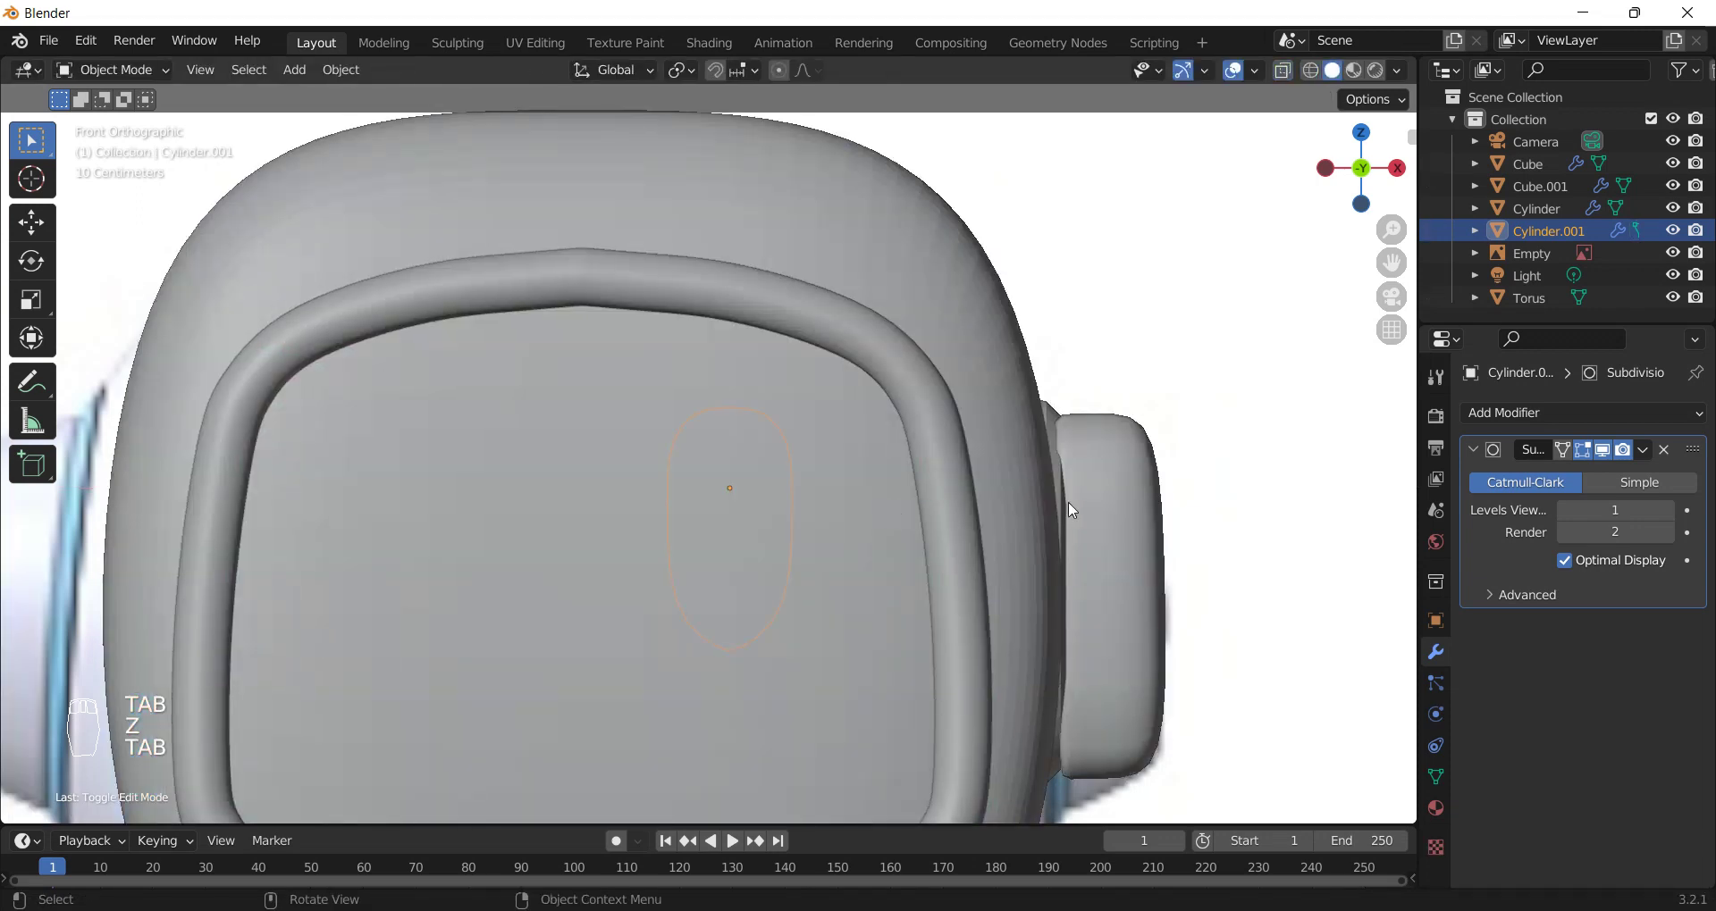
# - From the side view, move the capsule eye forward in Y so it rests on the visor surface
pyautogui.press('KP_3')
pyautogui.press('g')
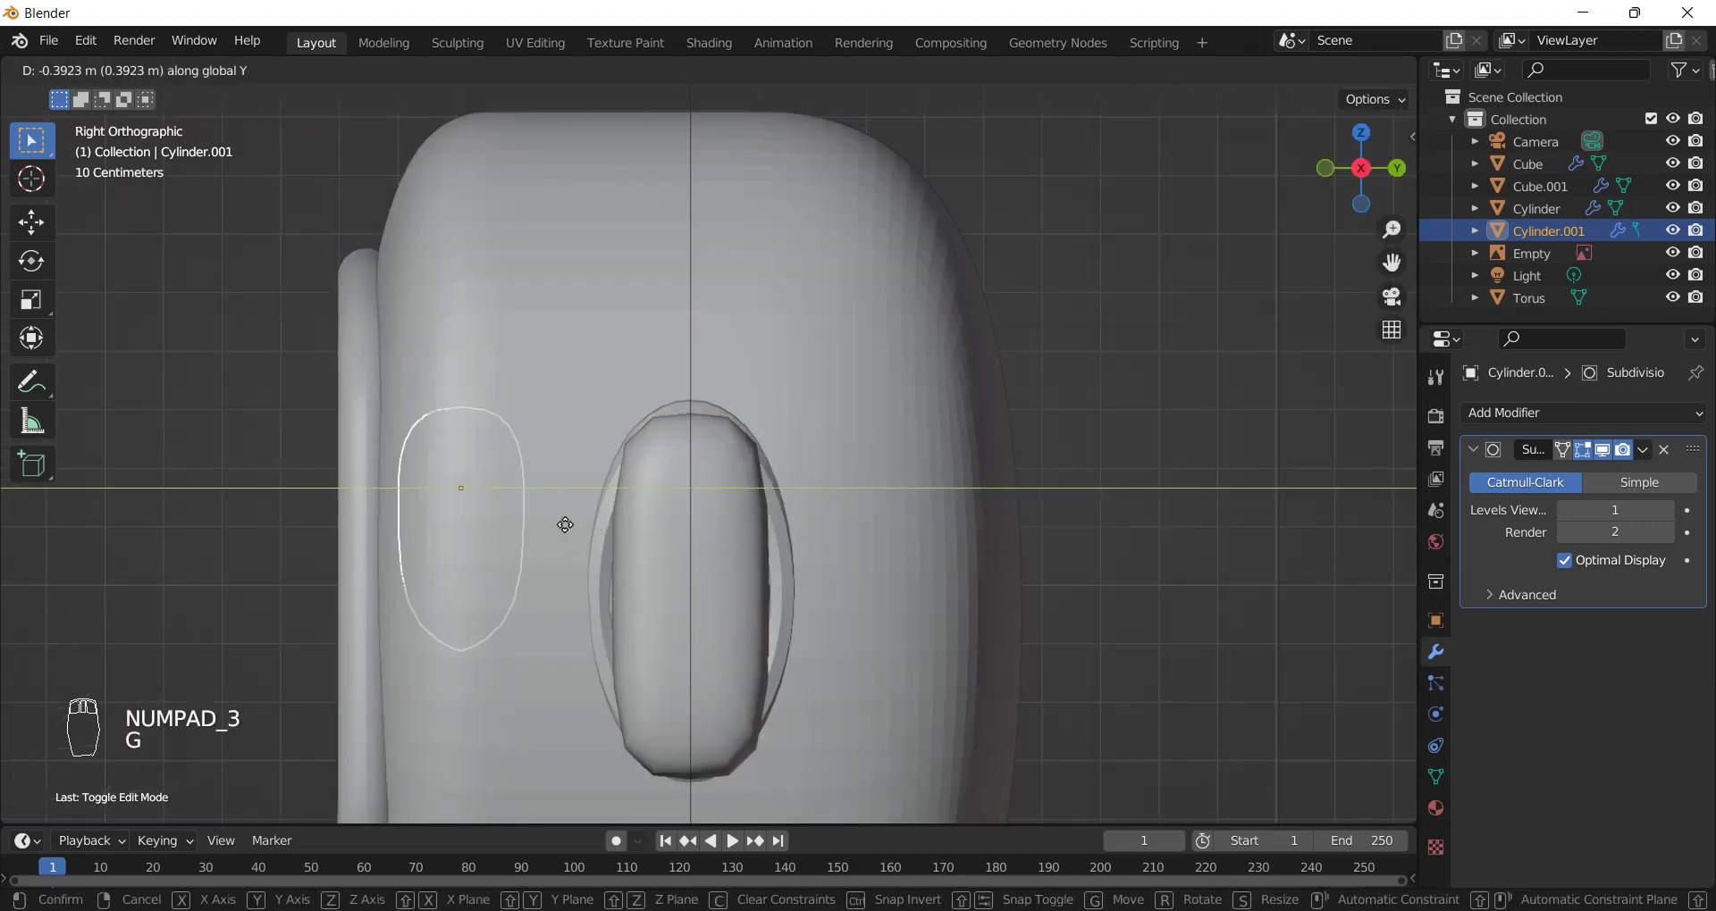
pyautogui.click(484, 540)
pyautogui.press('KP_1')
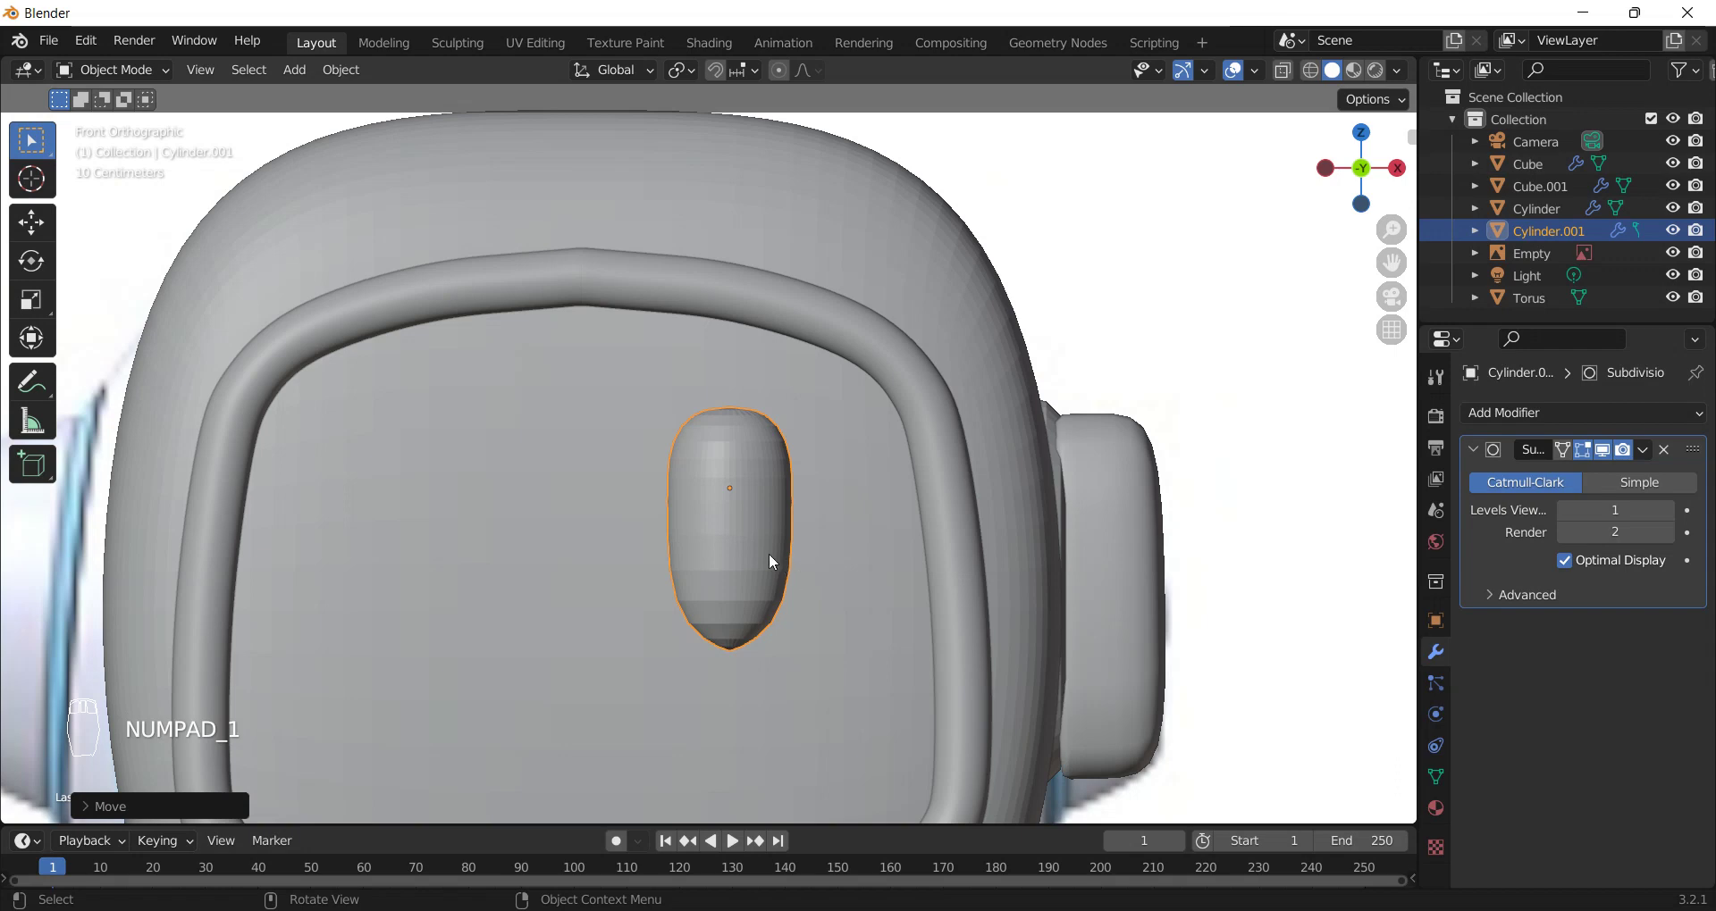
# - In Edit Mode with X-ray shading, scale the eye's bottom ring to taper its end further
pyautogui.press('Tab')
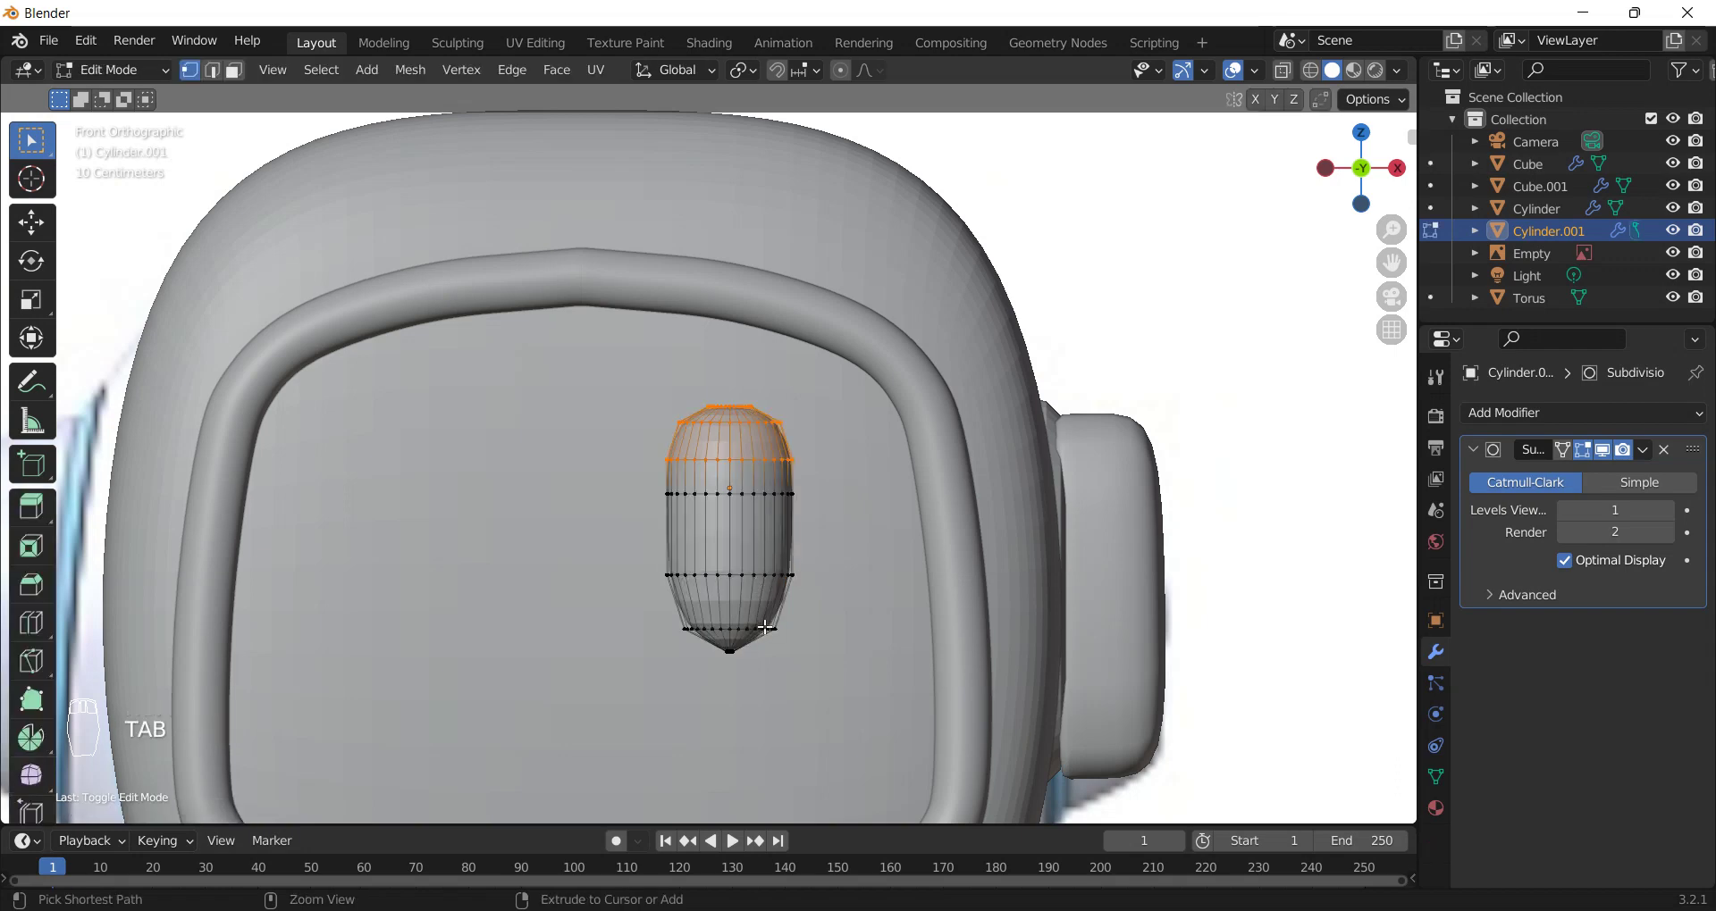
pyautogui.press('z')
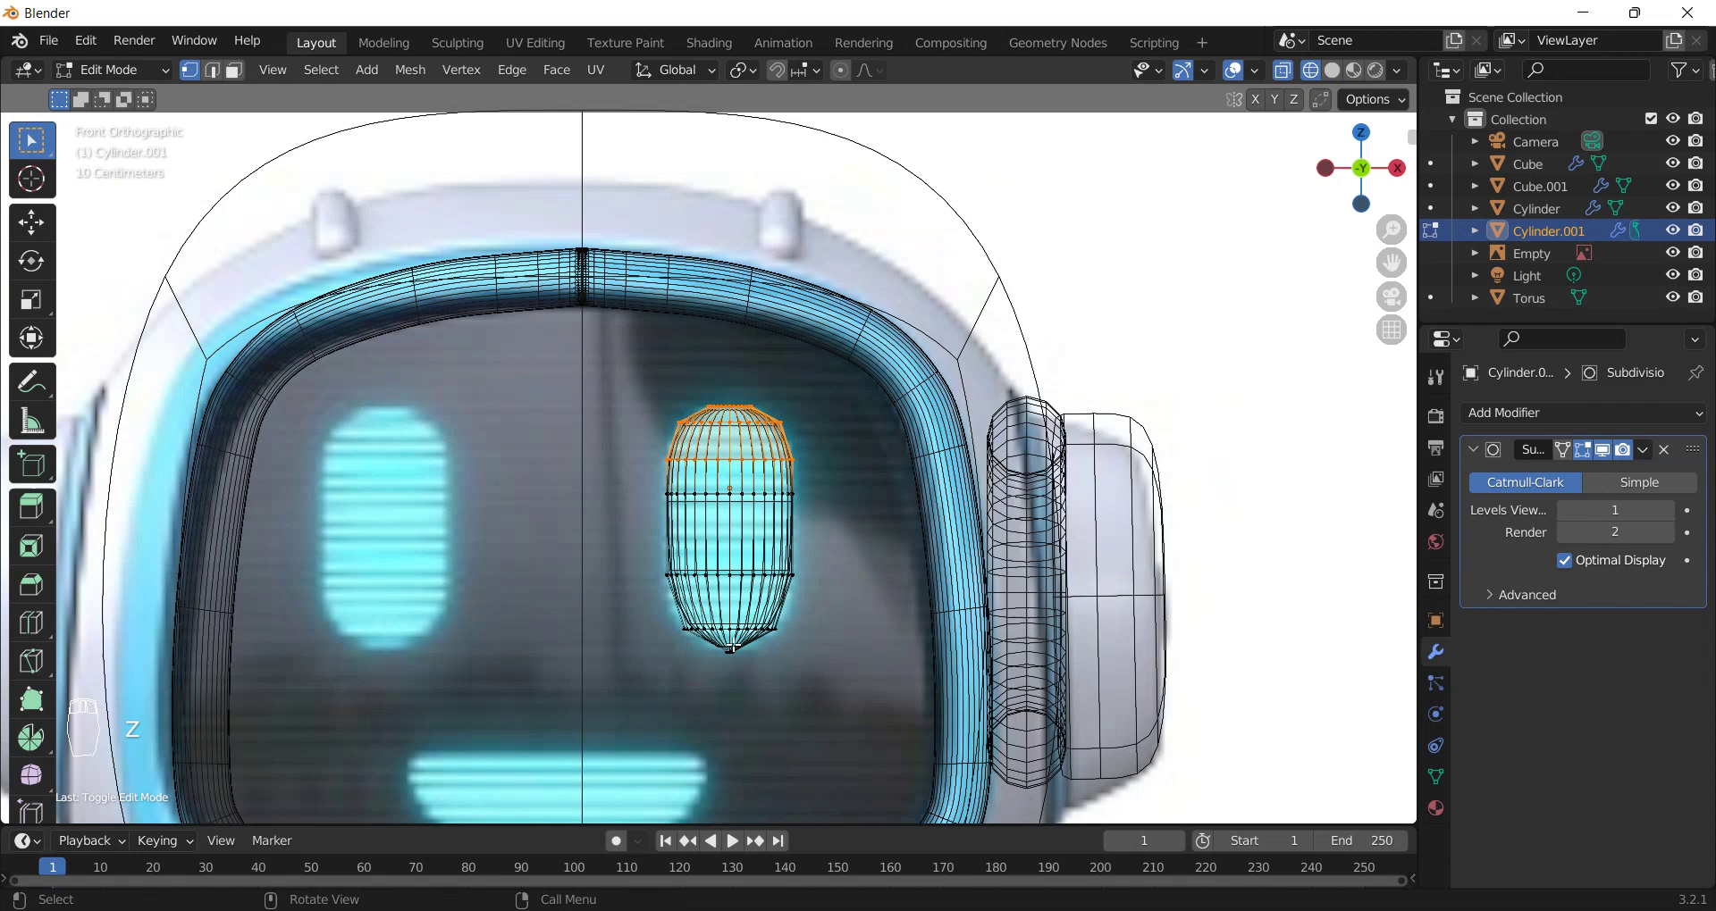
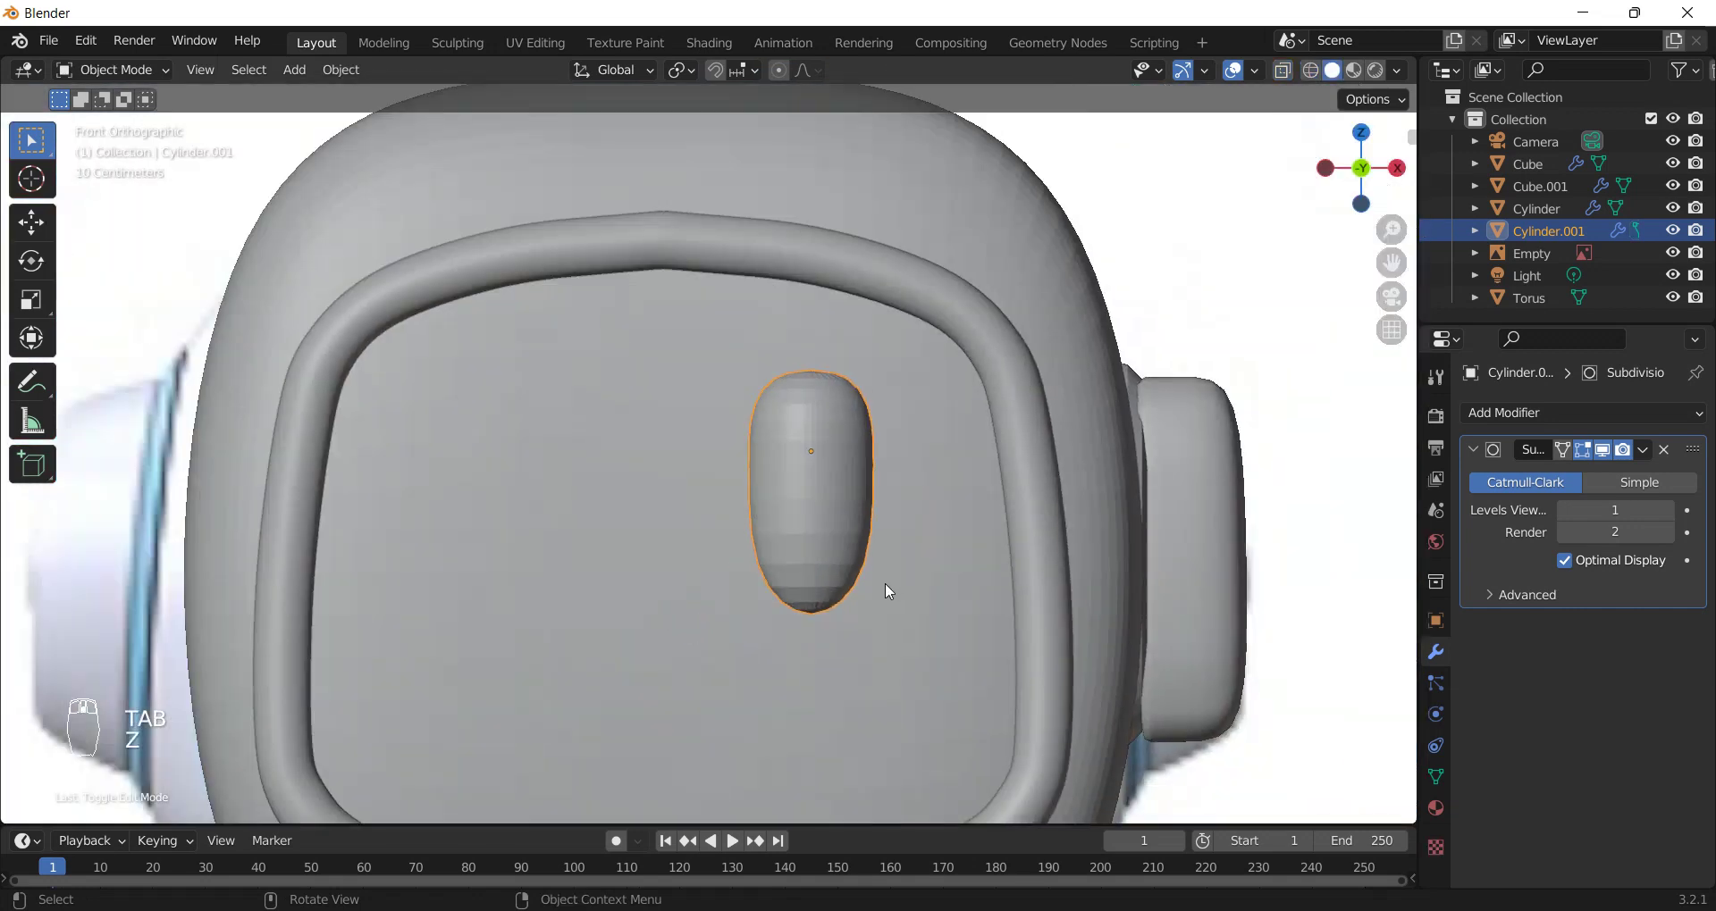
pyautogui.press('Tab')
pyautogui.press('s')
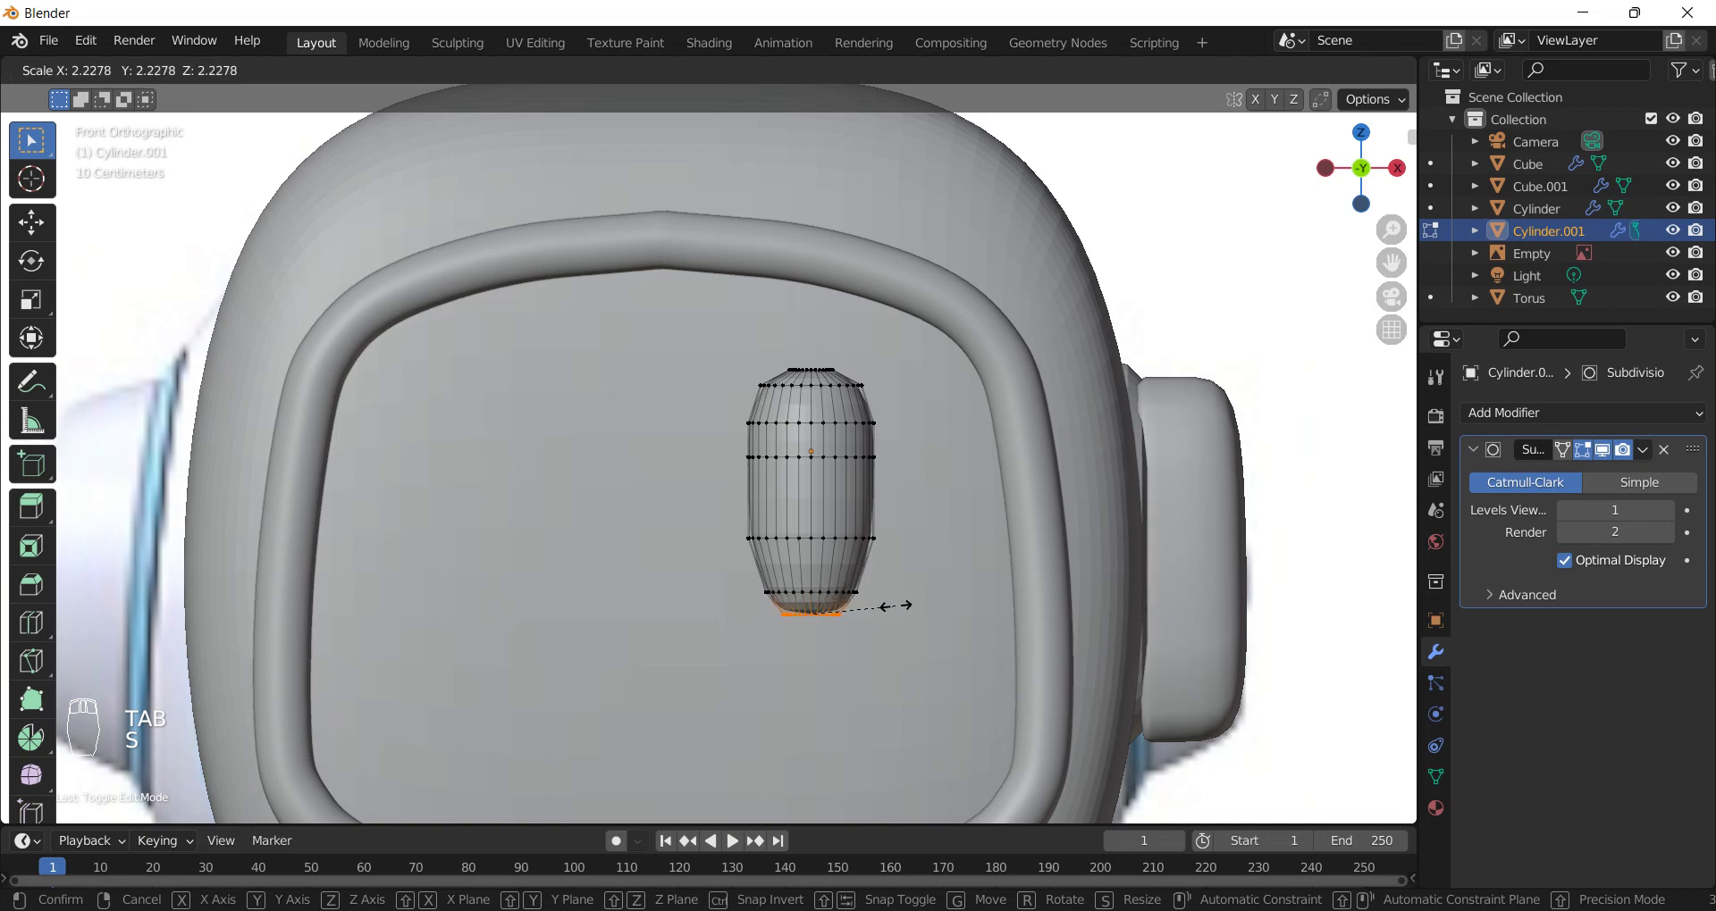
pyautogui.press('Tab')
pyautogui.moveTo(846, 563); pyautogui.dragTo(804, 509)
pyautogui.press('z')
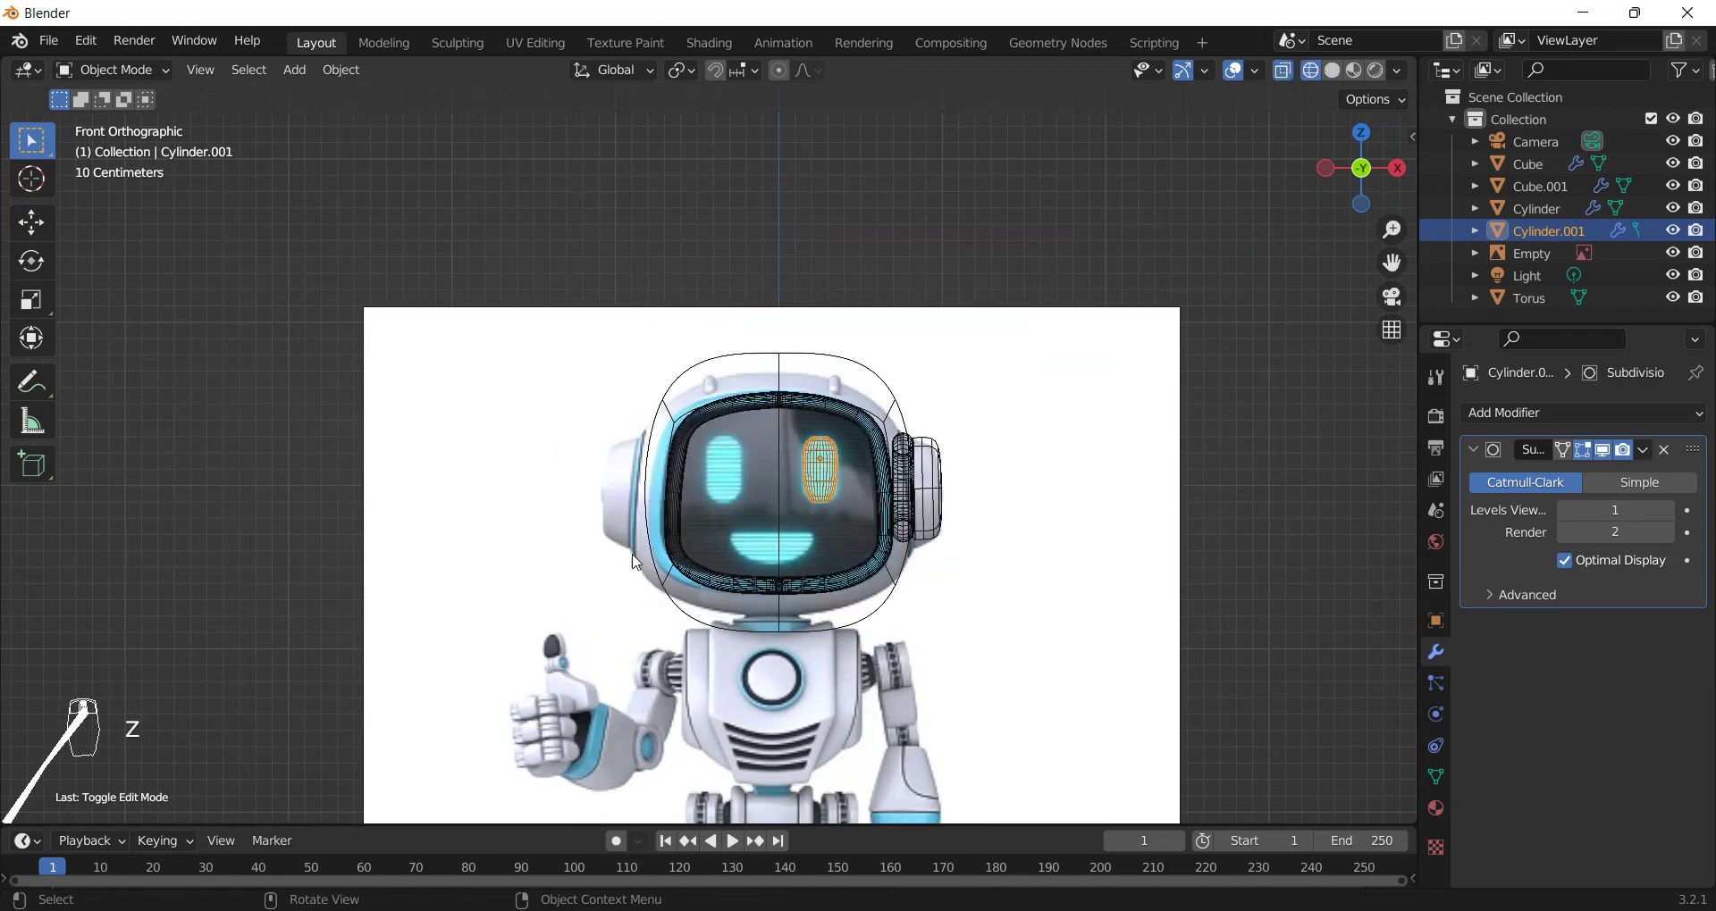
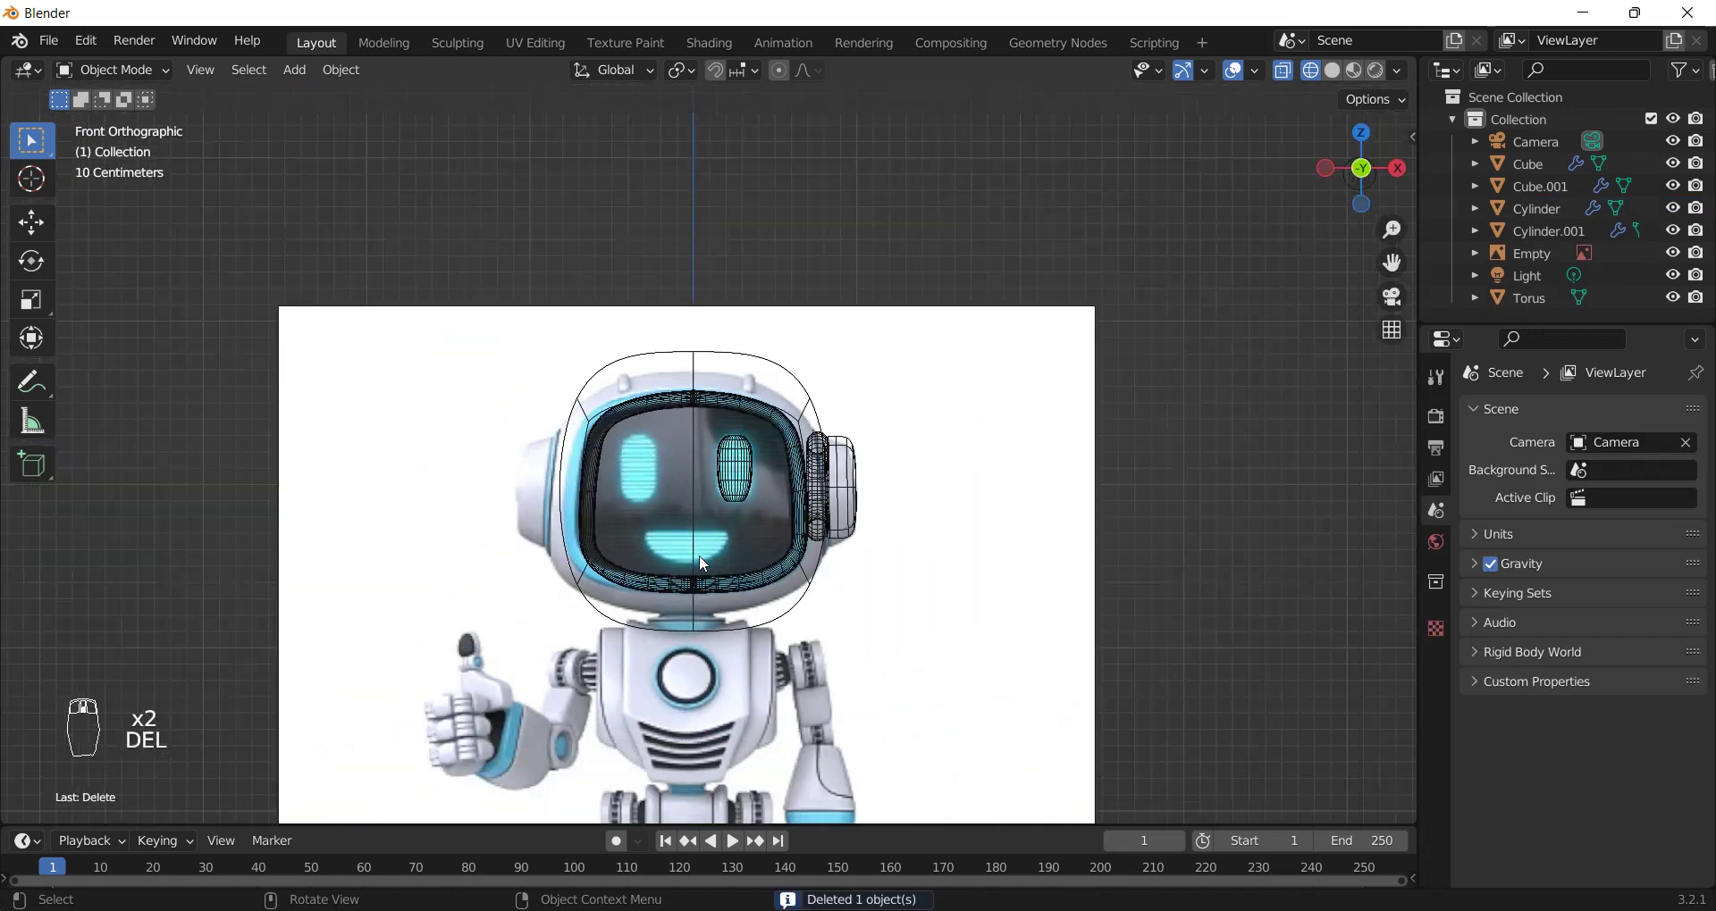
pyautogui.press('shift+a')
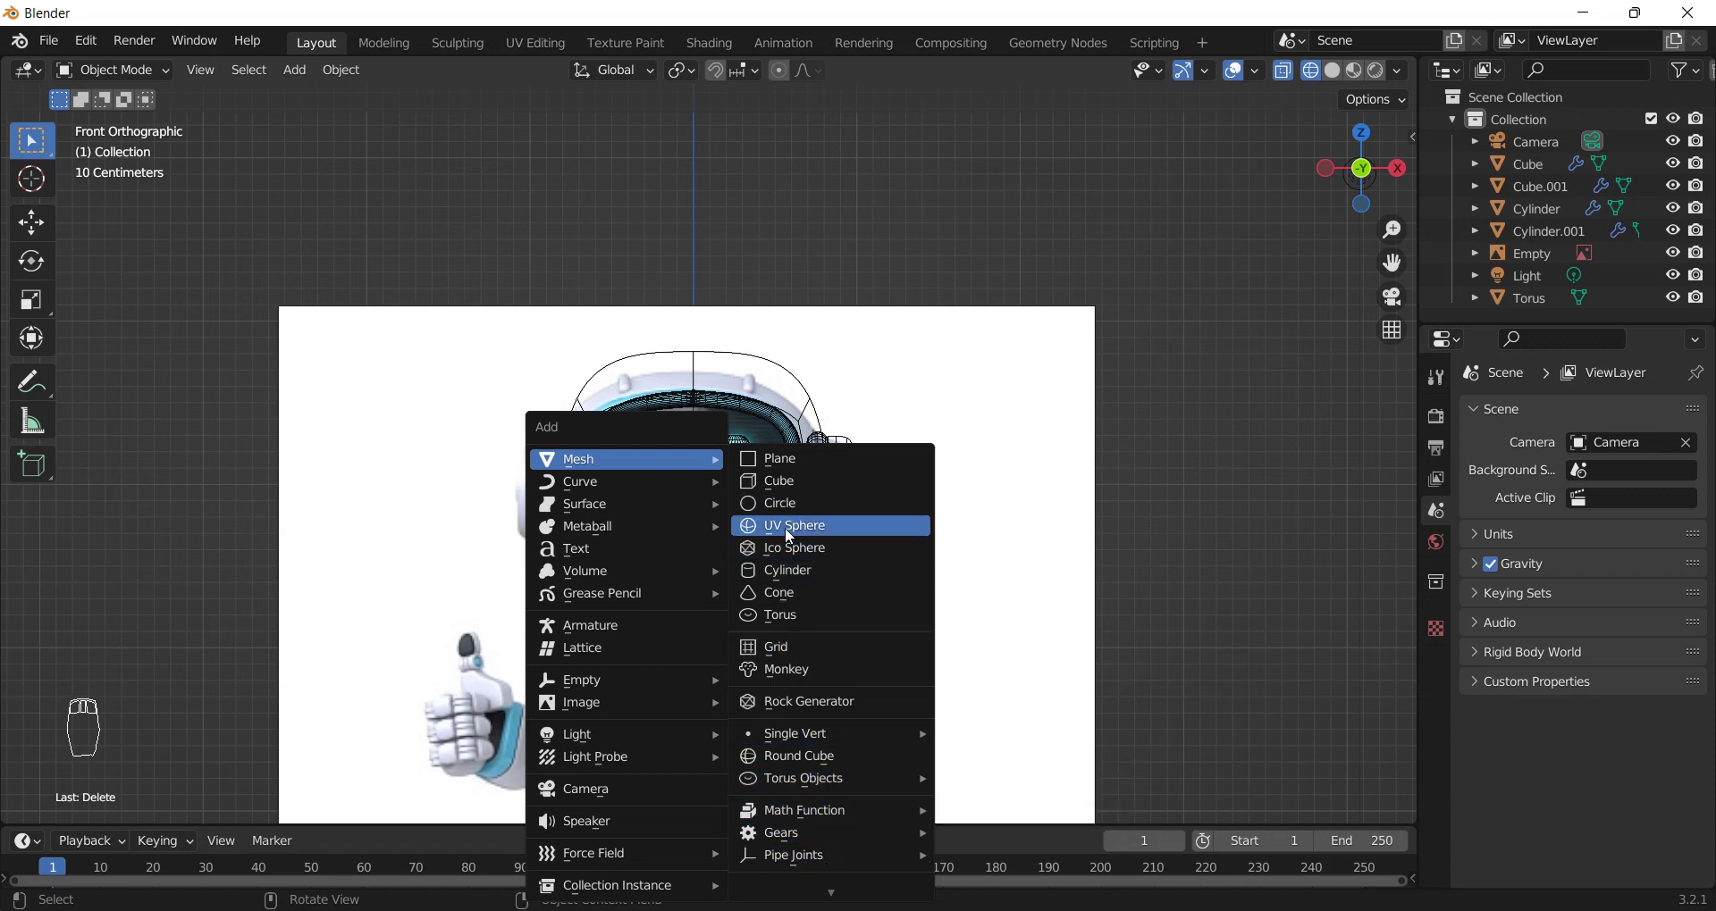
pyautogui.moveTo(1176, 633); pyautogui.dragTo(1154, 630)
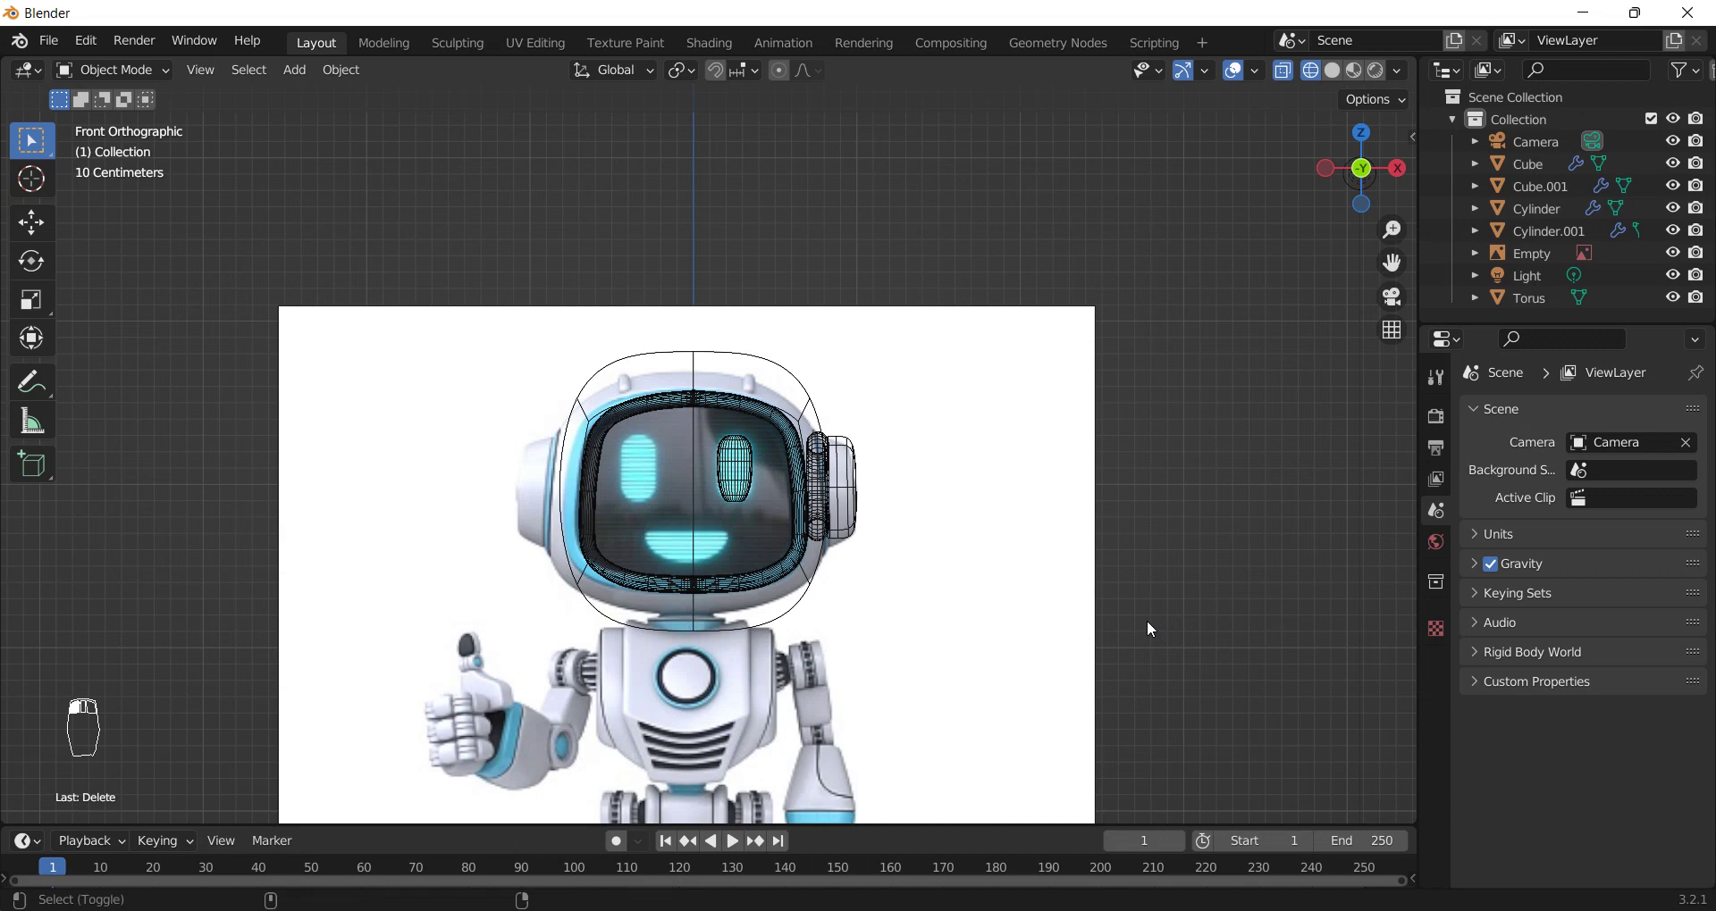
pyautogui.press('shift+alt+r')
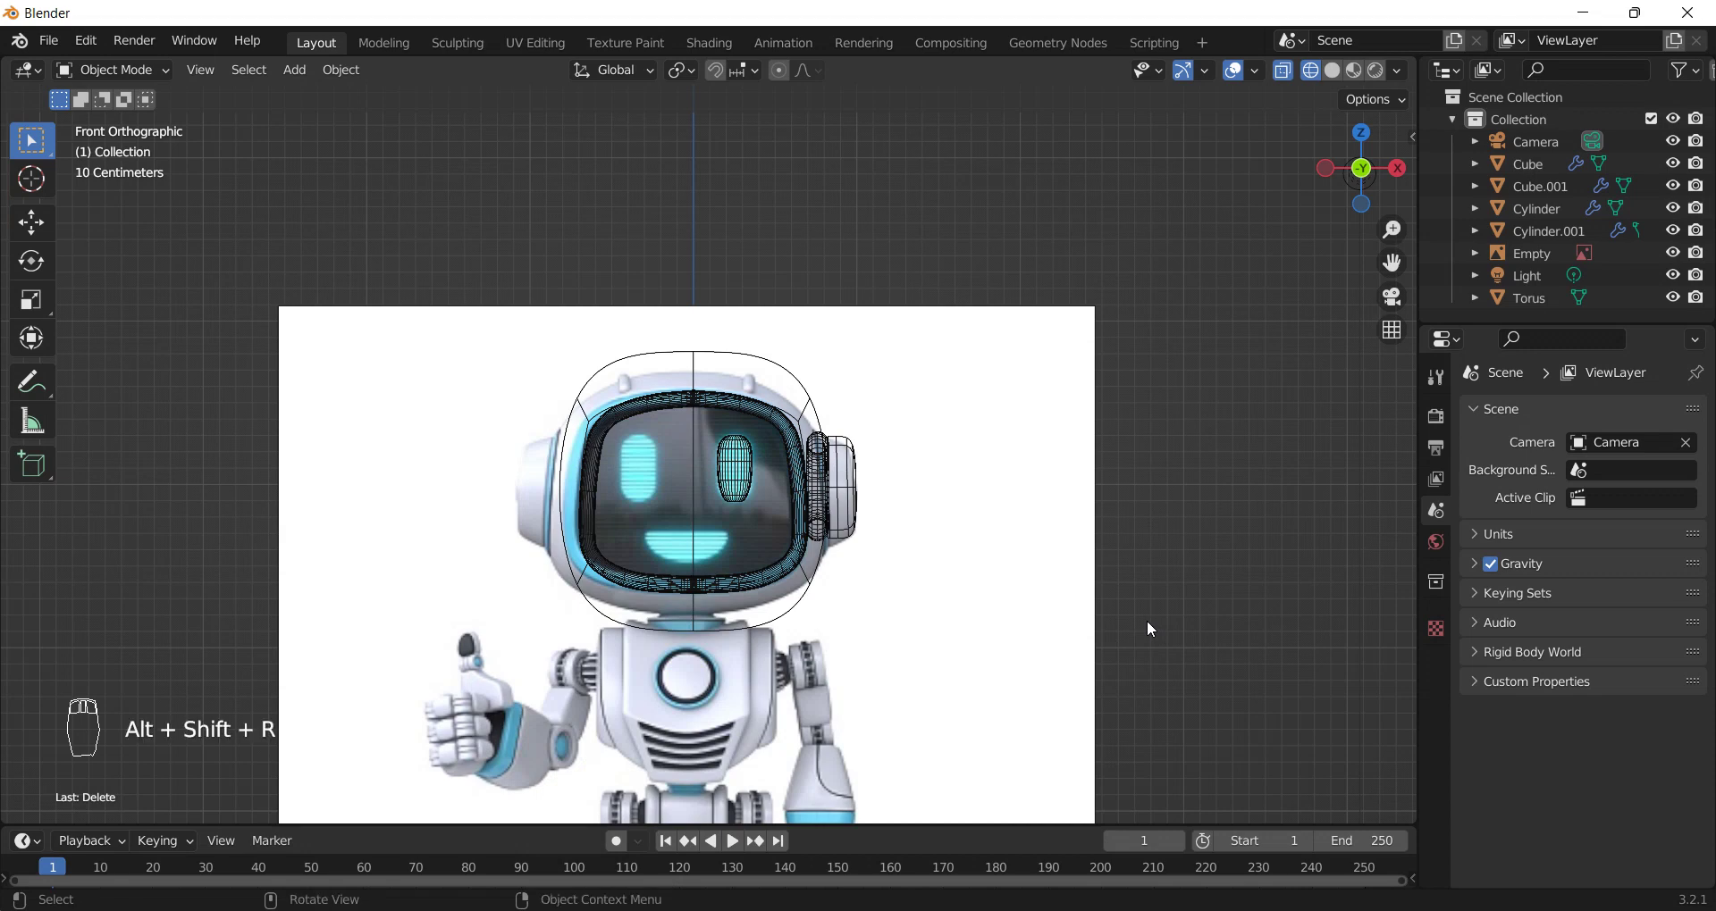